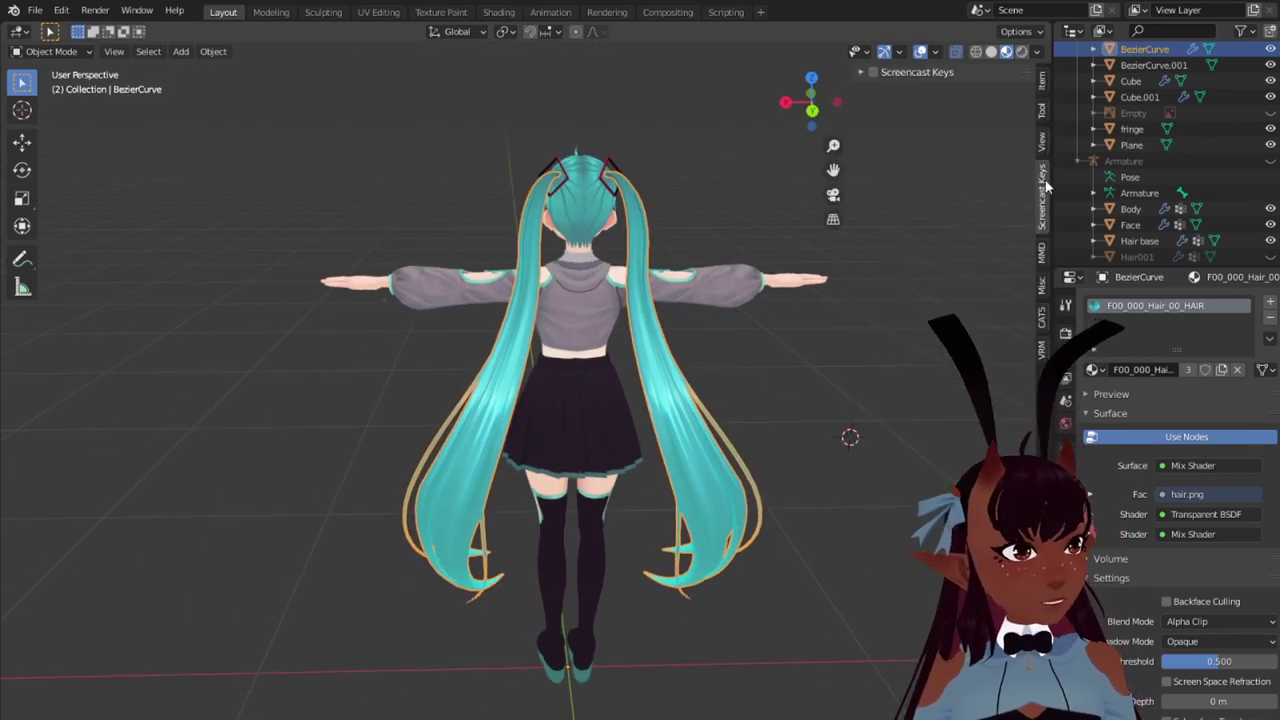
Step: Make the fringe mesh active and apply its rotation and scale with Ctrl+A
click(920, 158)
right_click(920, 158)
click(920, 158)
right_click(920, 158)
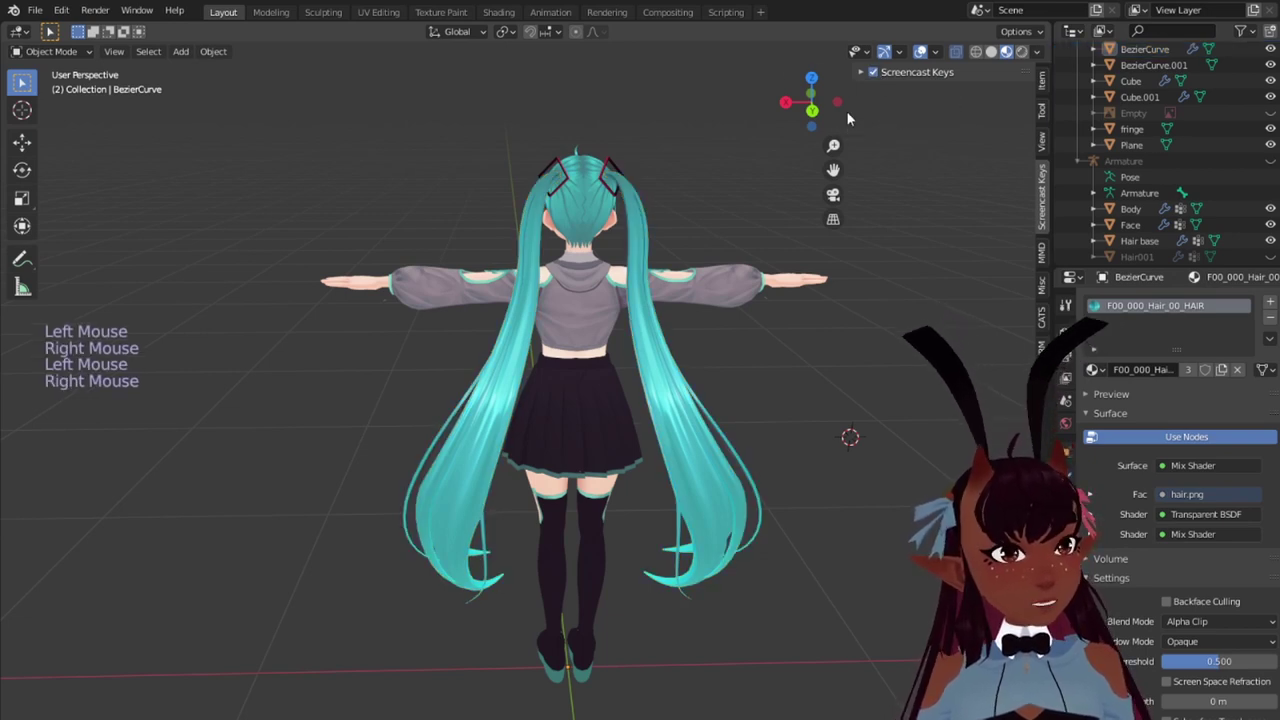
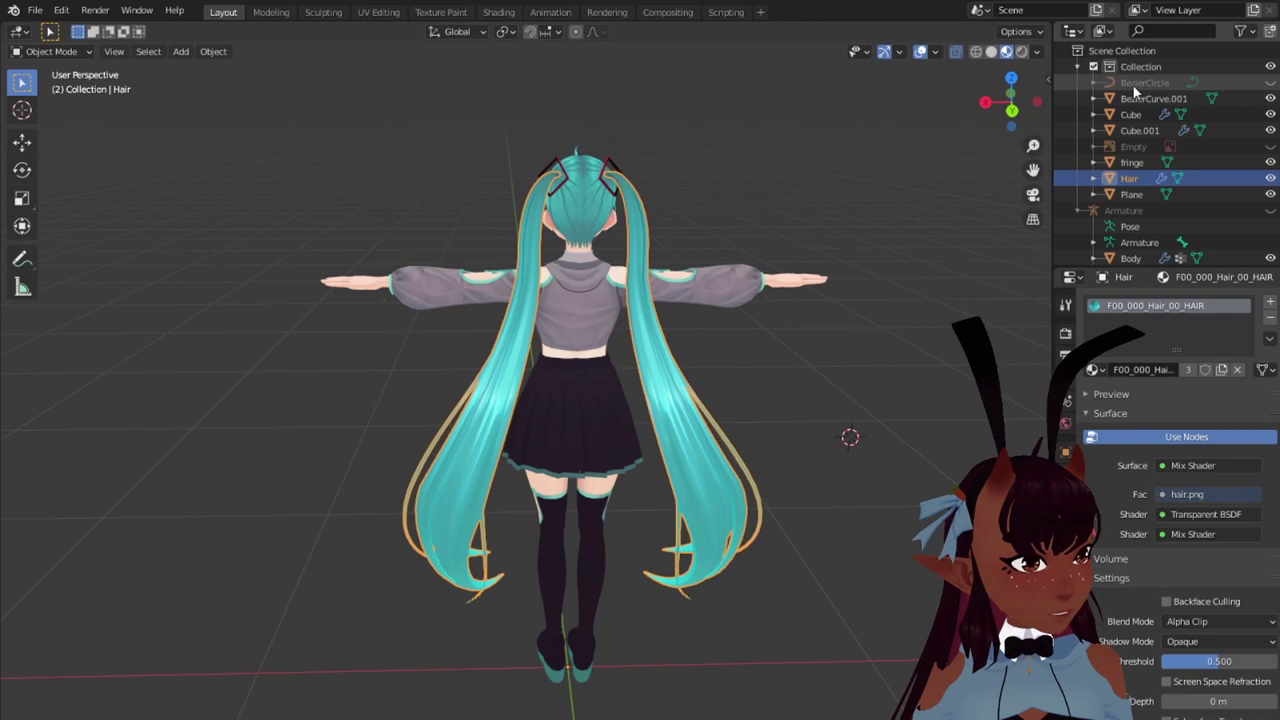
scroll(down, 3)
click(1146, 251)
middle_click(1146, 251)
scroll(up, 3)
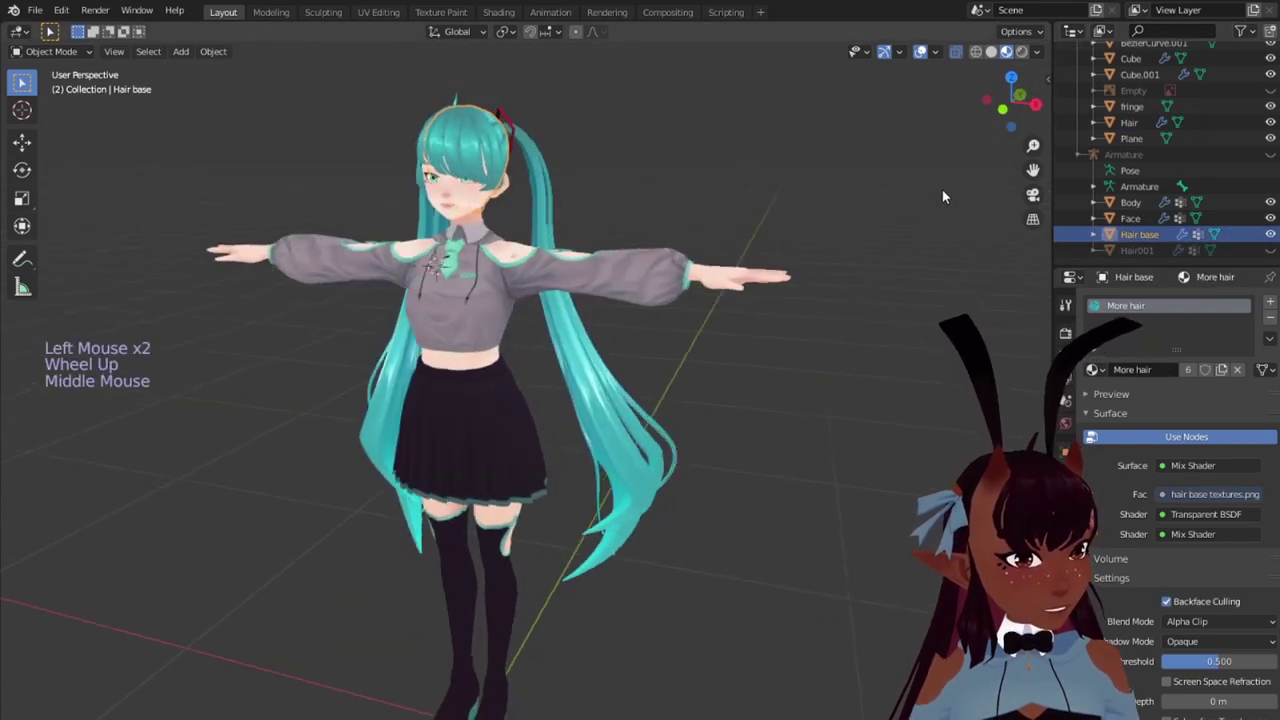
click(1114, 82)
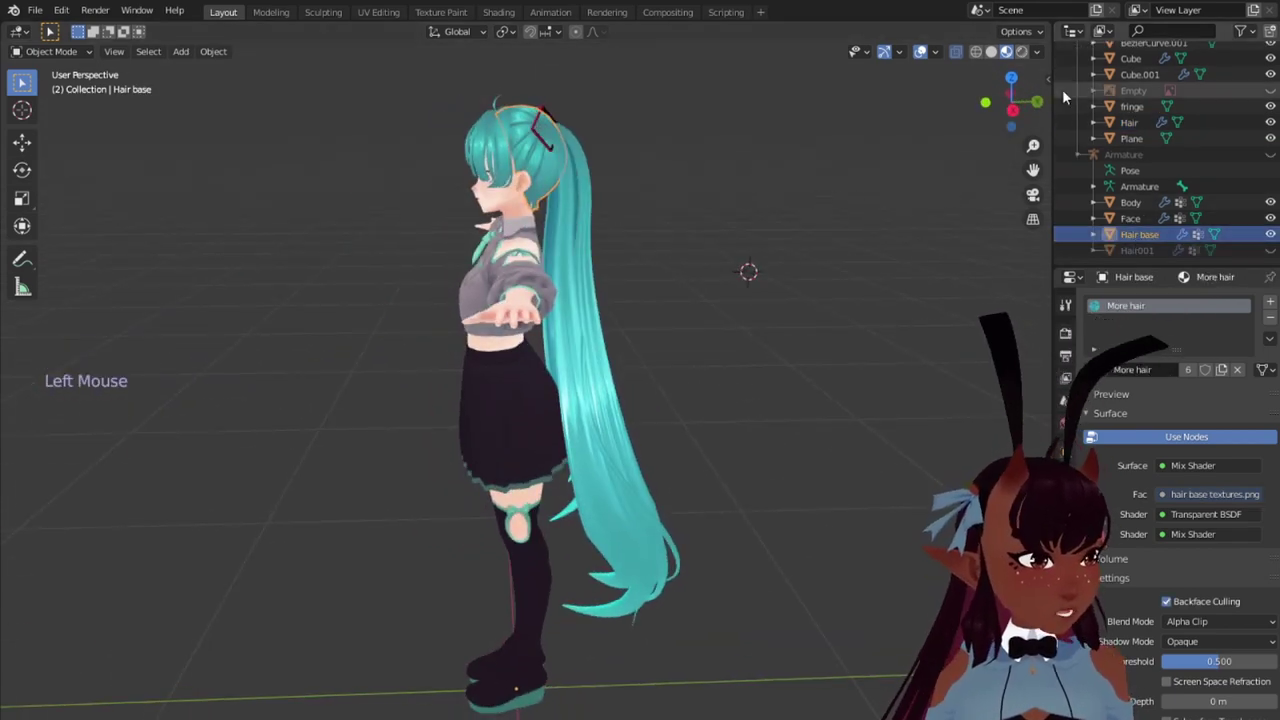
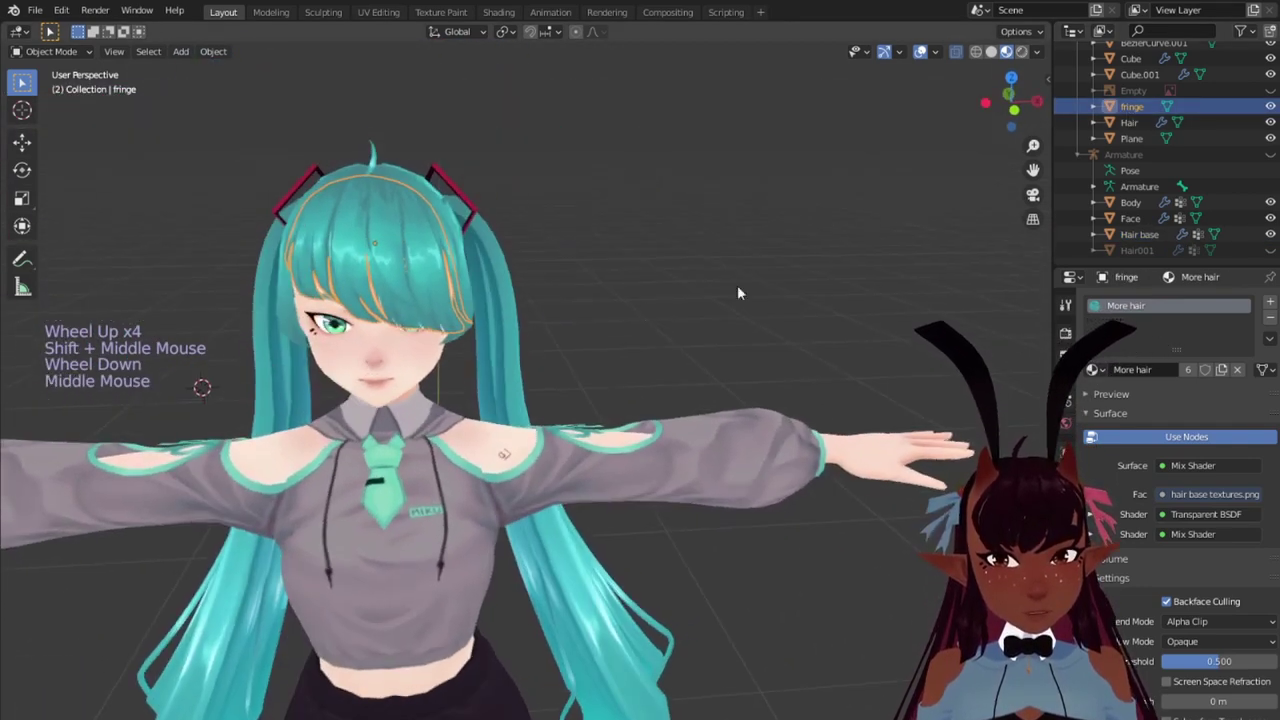
click(945, 481)
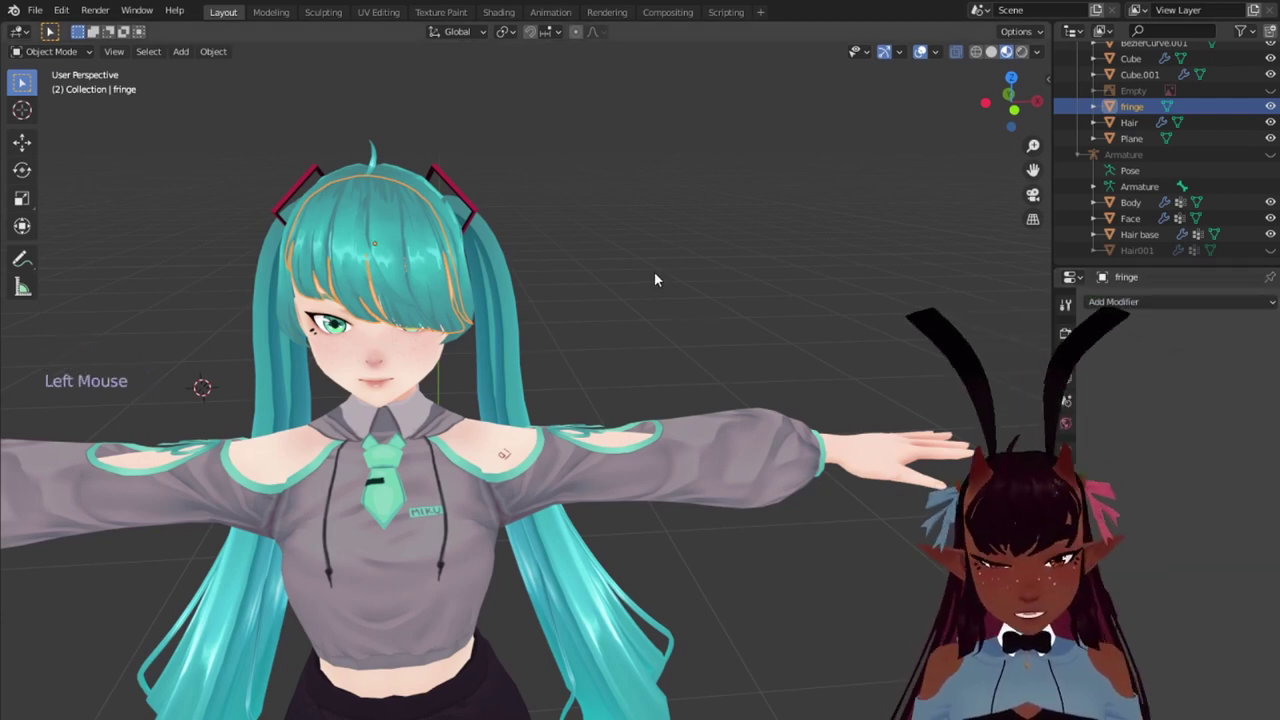
key(ctrl+a)
key(ctrl+a)
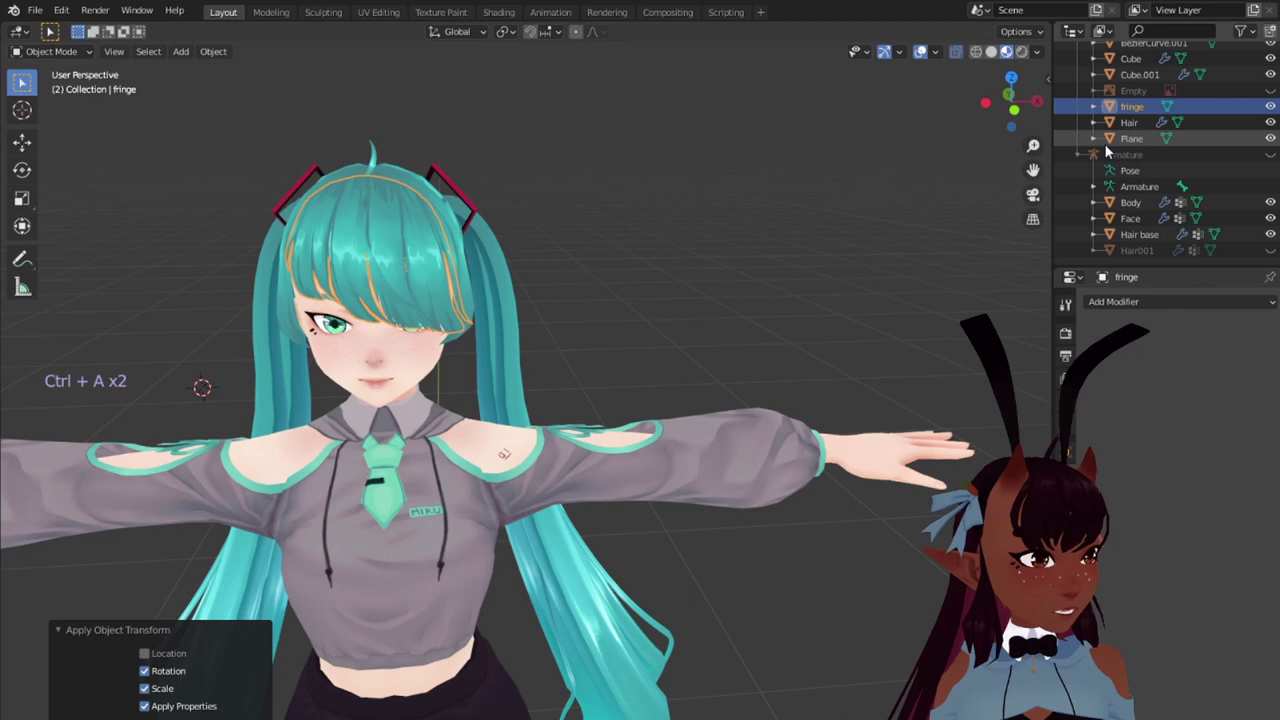
Step: Select the Cube hair piece with the fringe as the active object for joining
click(1131, 128)
click(1137, 114)
scroll(up, 3)
right_click(464, 295)
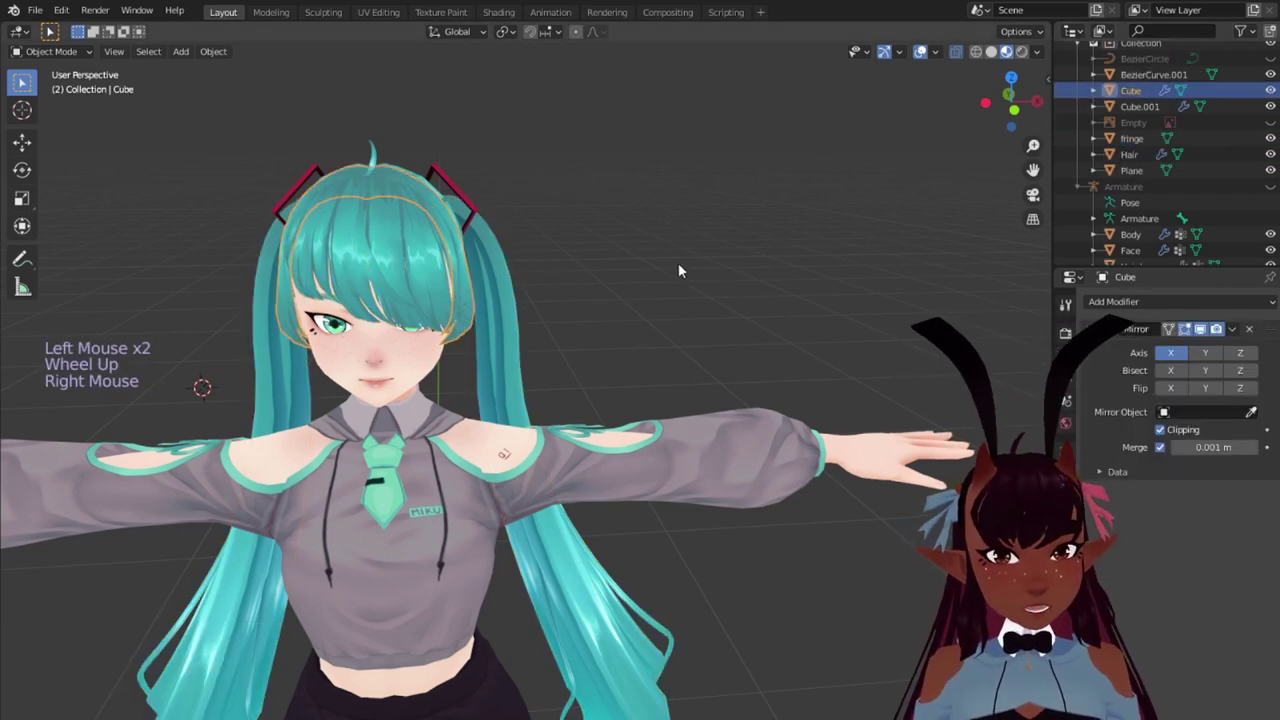
middle_click(715, 330)
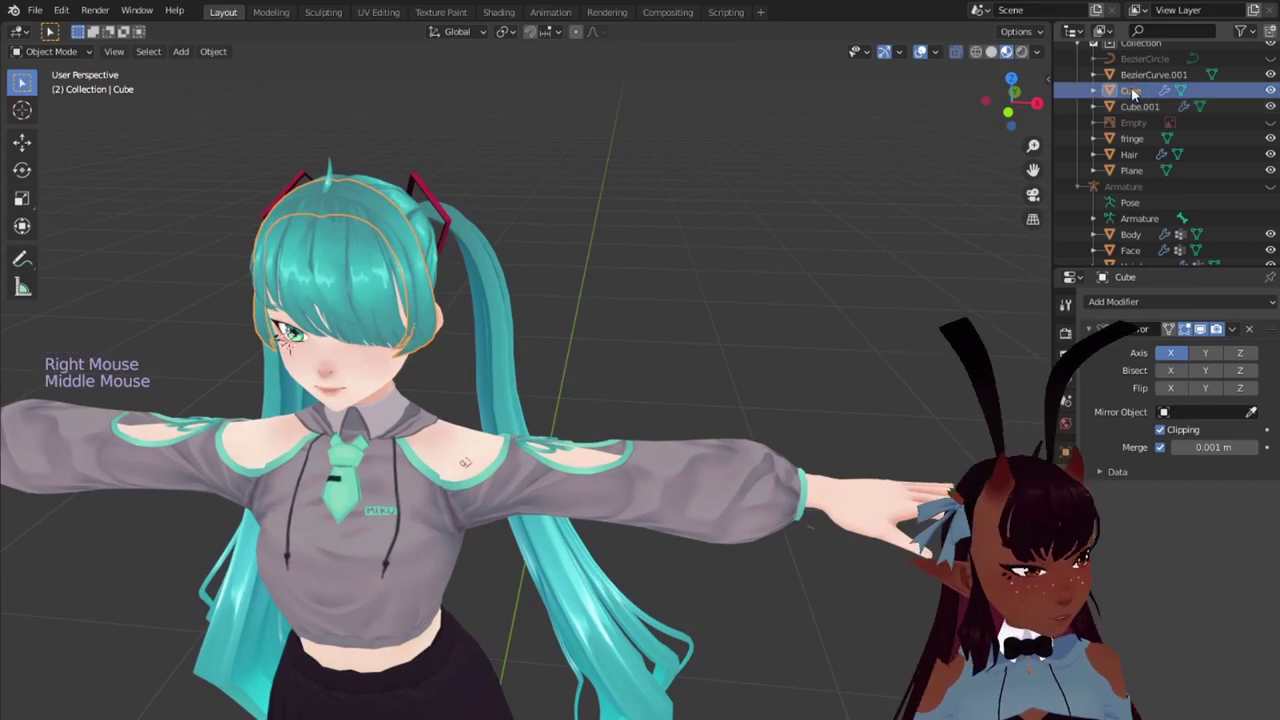
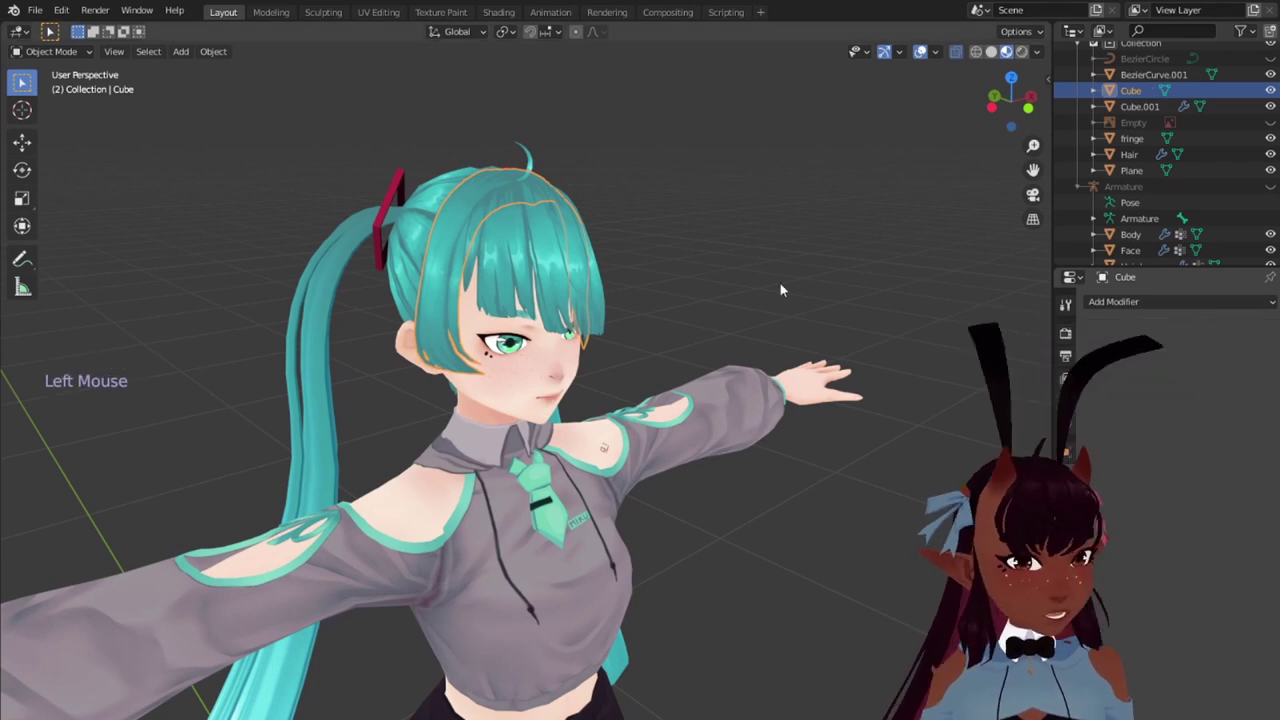
click(1129, 92)
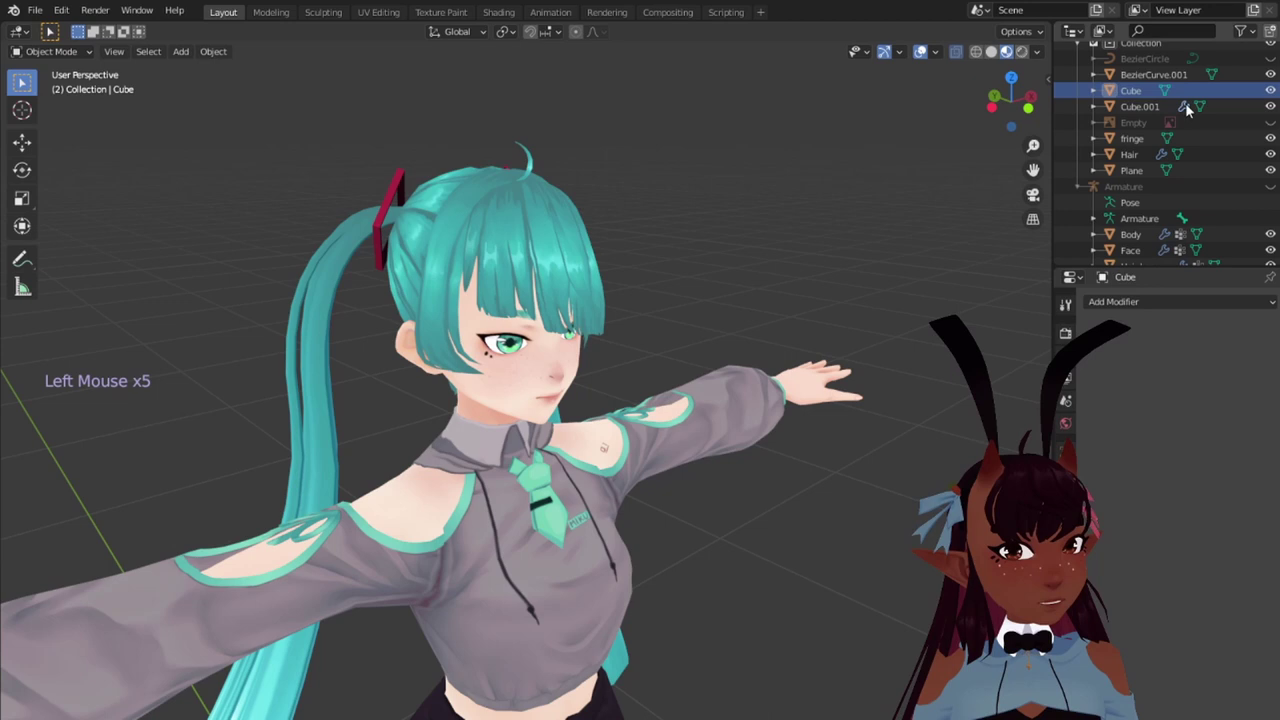
click(1135, 91)
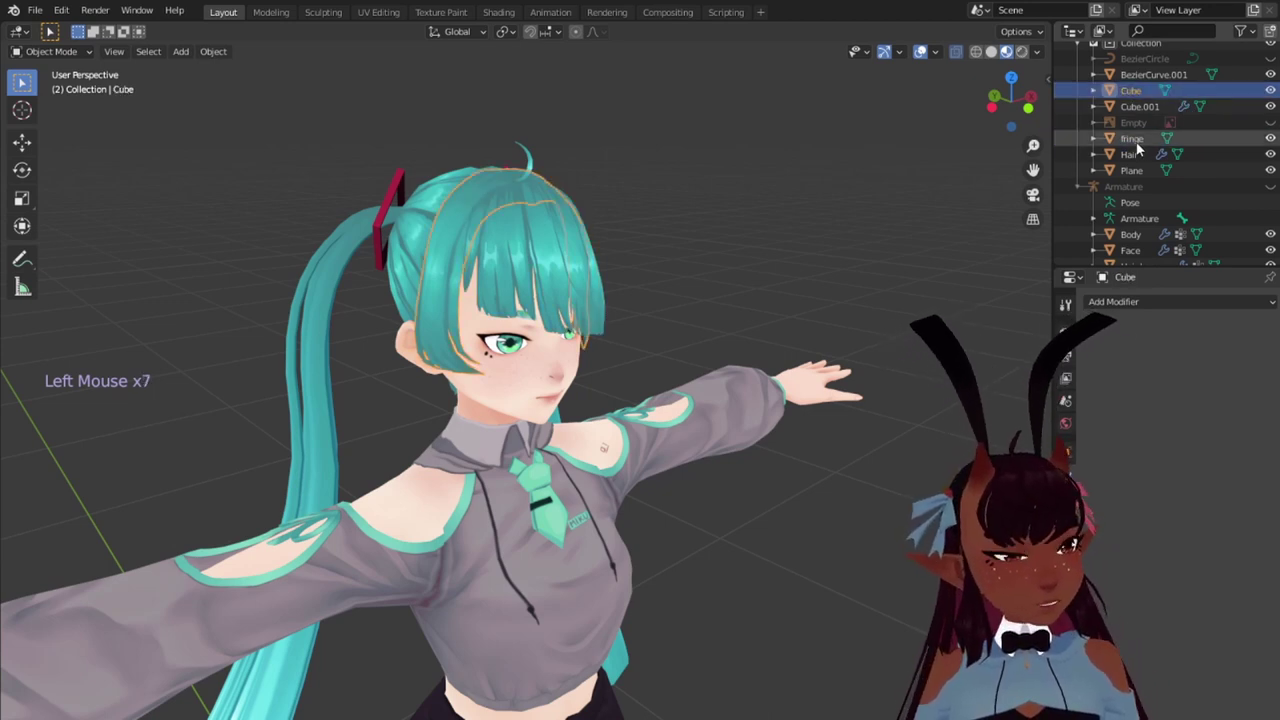
click(1140, 143)
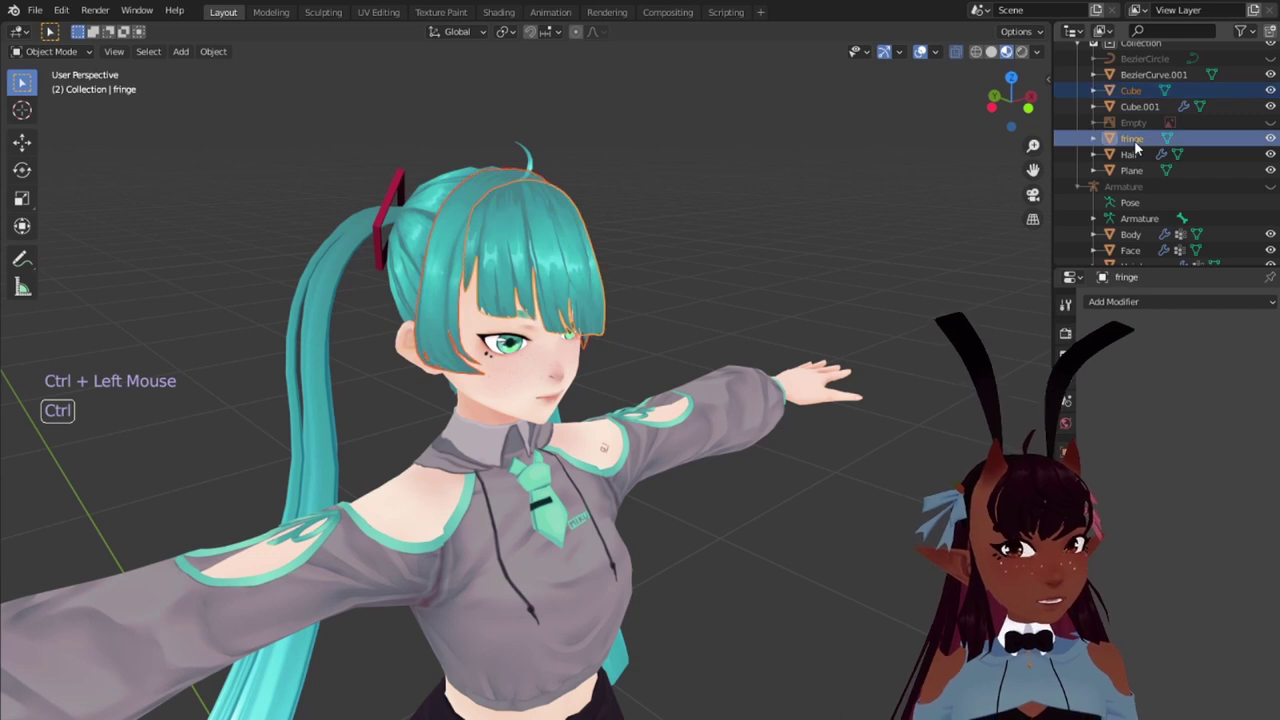
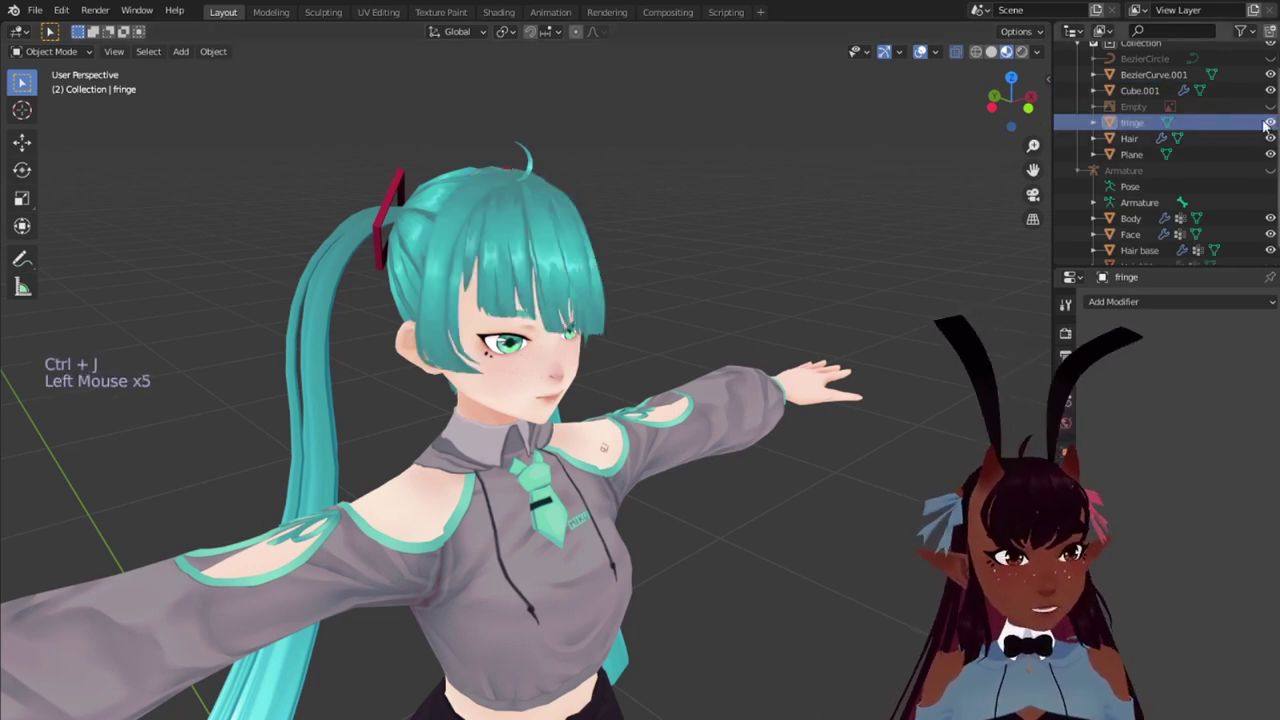
Step: Join the BezierCurve.001 strand and Cube into the fringe mesh with Ctrl+J
middle_click(717, 224)
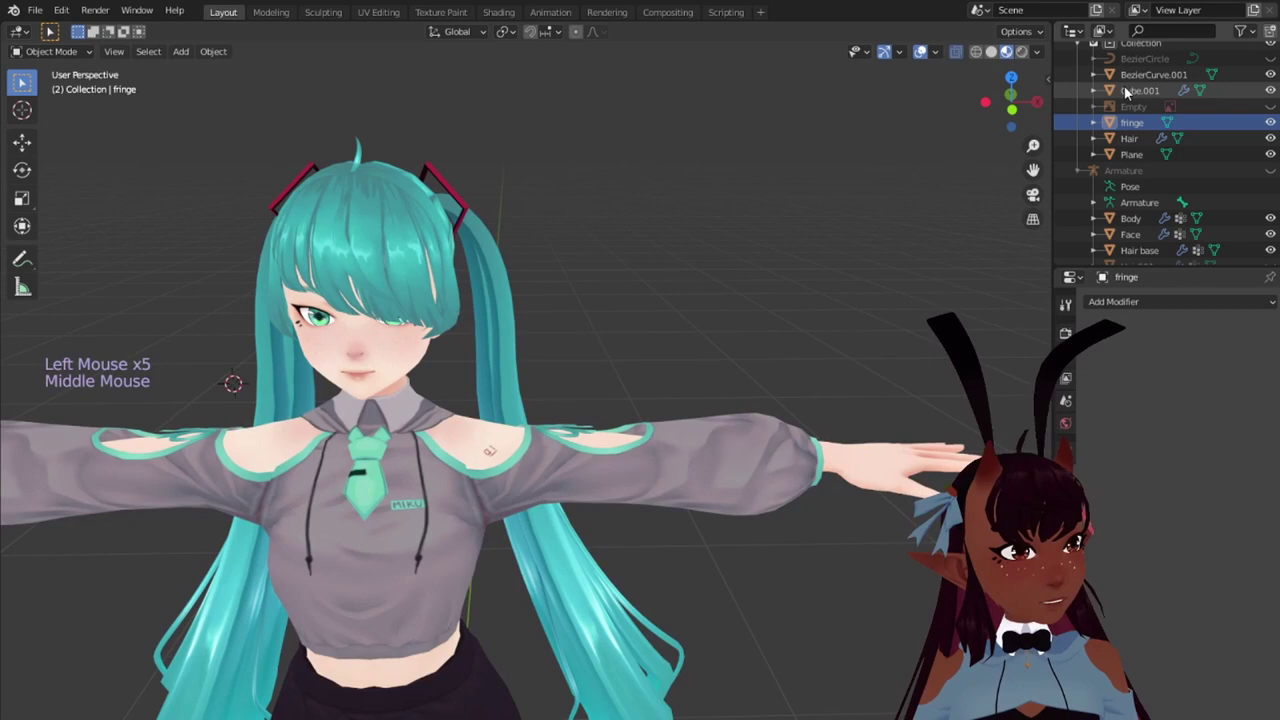
click(1136, 80)
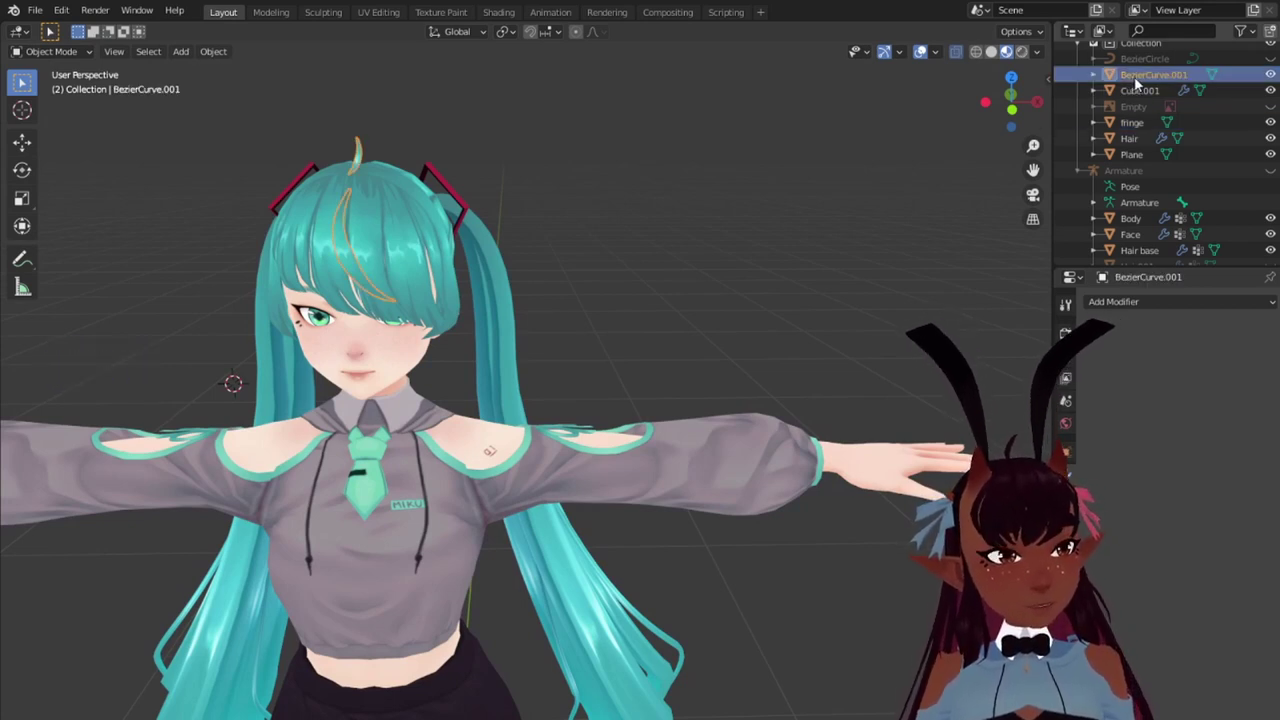
click(1136, 126)
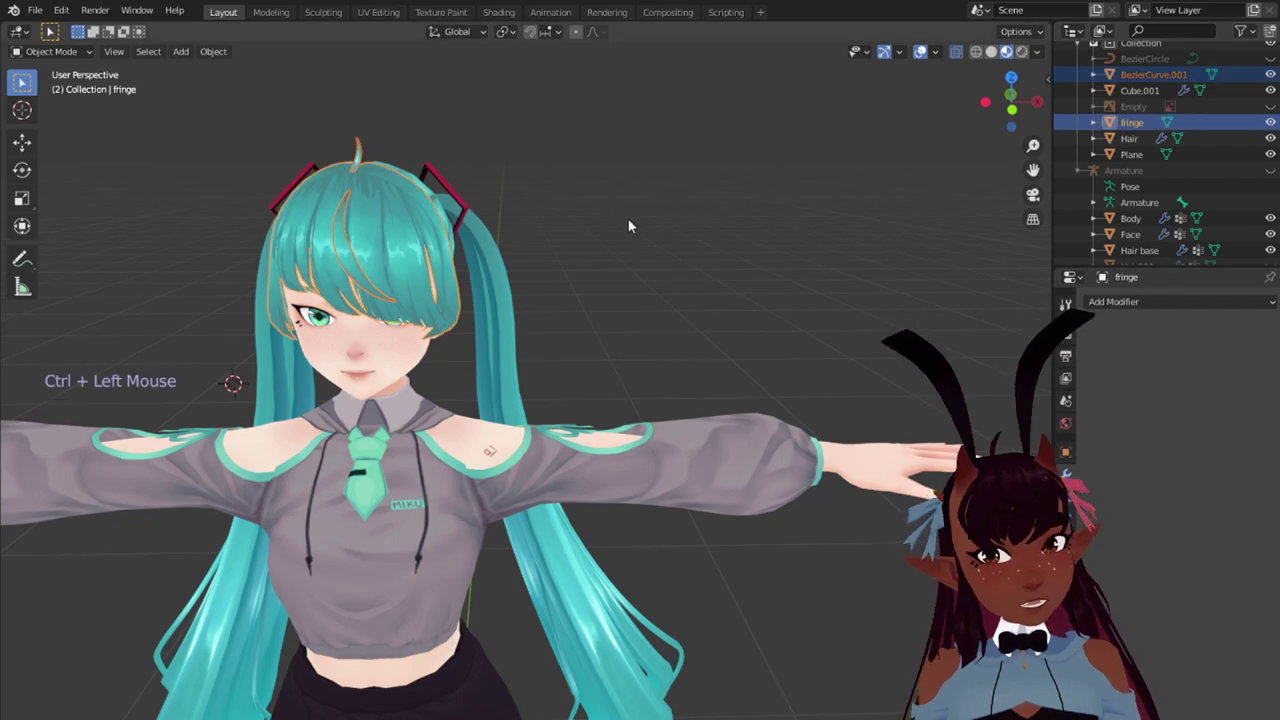
key(ctrl+j)
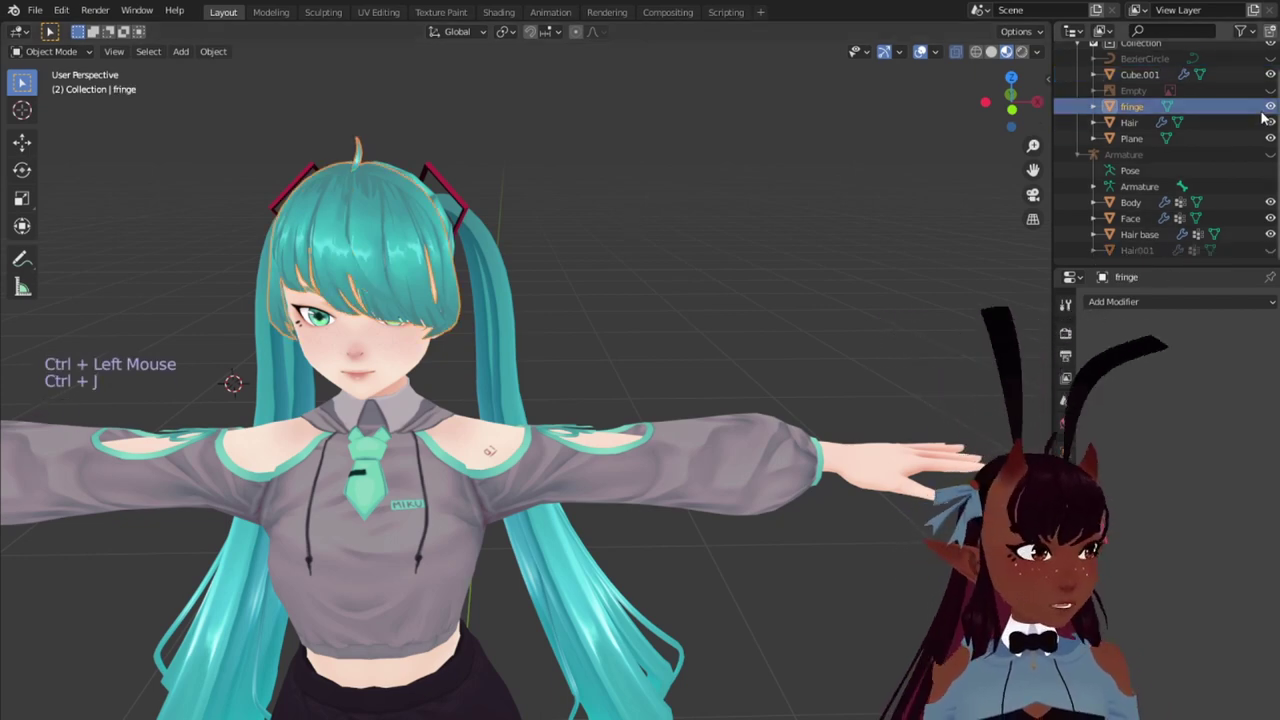
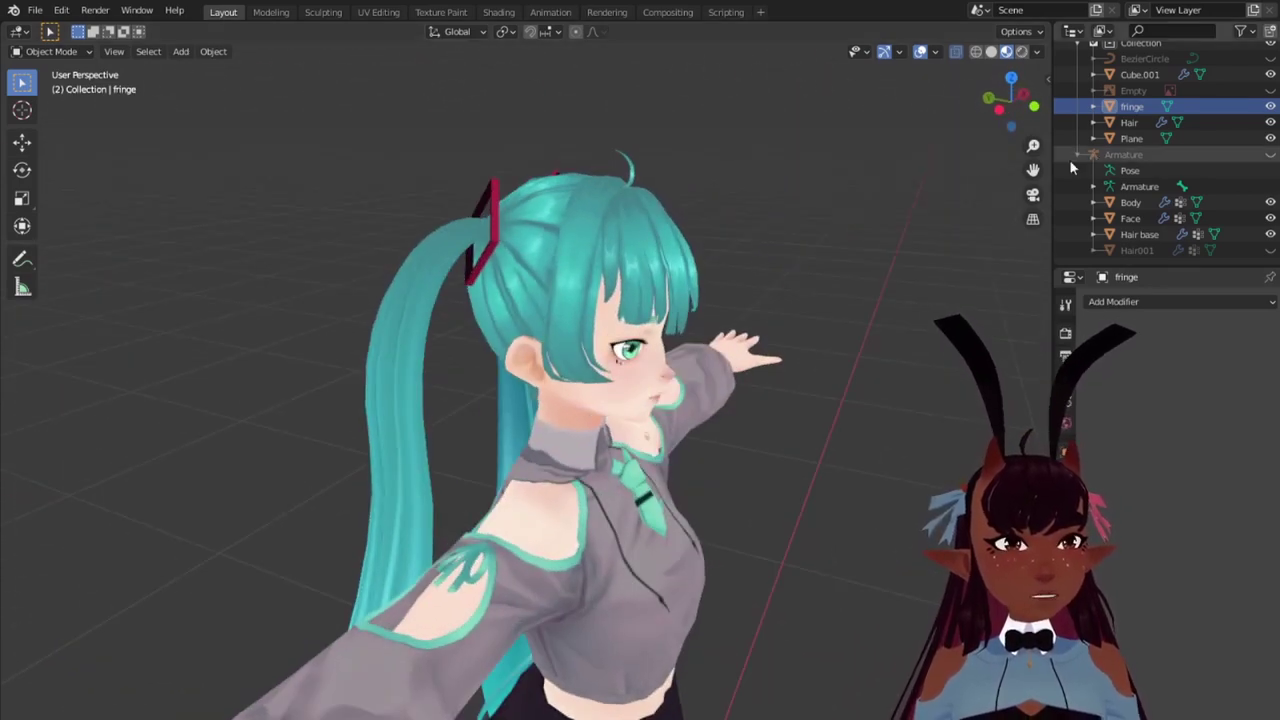
Step: Apply Hair base's Mirror modifier leaving only Armature, then make Hair001 active
scroll(down, 3)
click(1145, 235)
middle_click(804, 160)
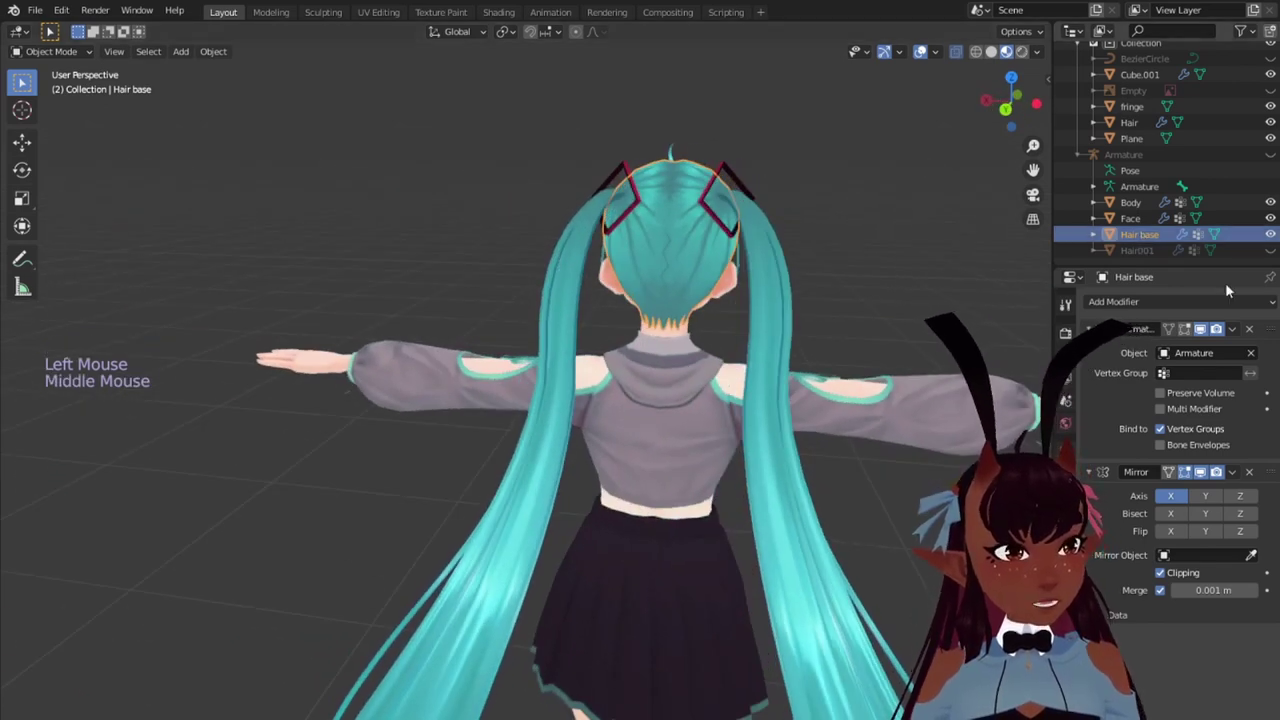
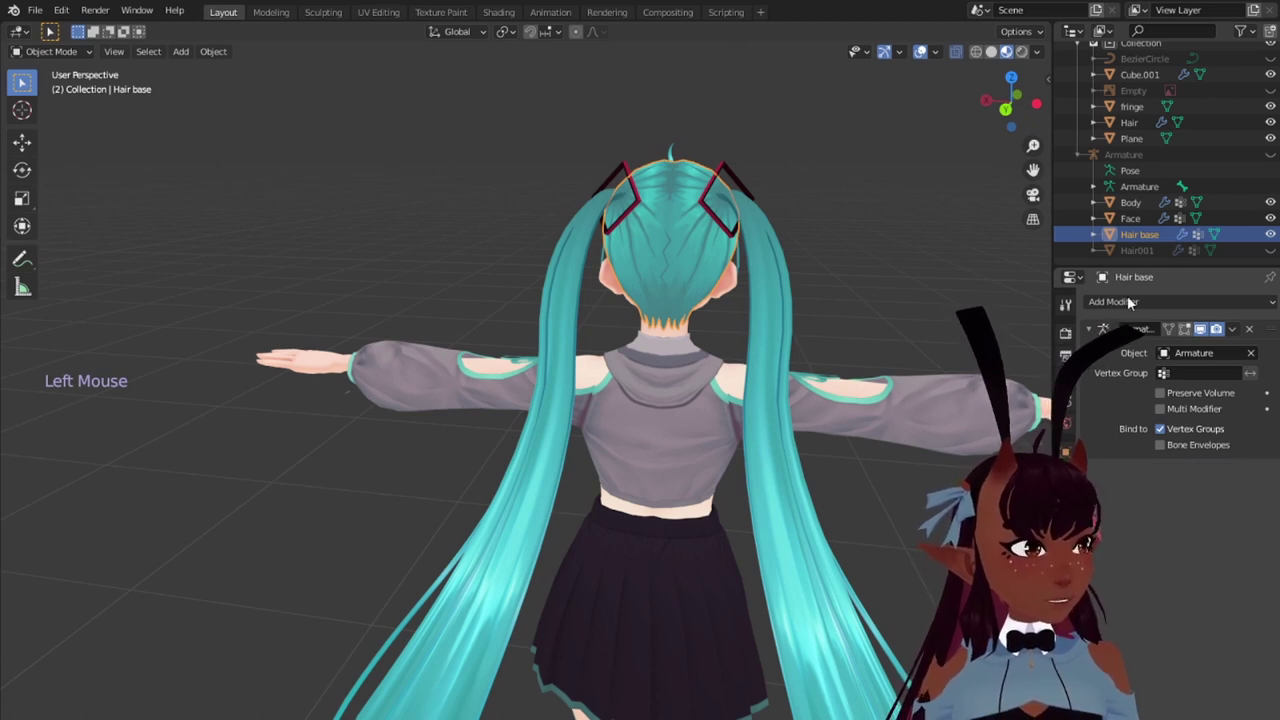
click(1236, 330)
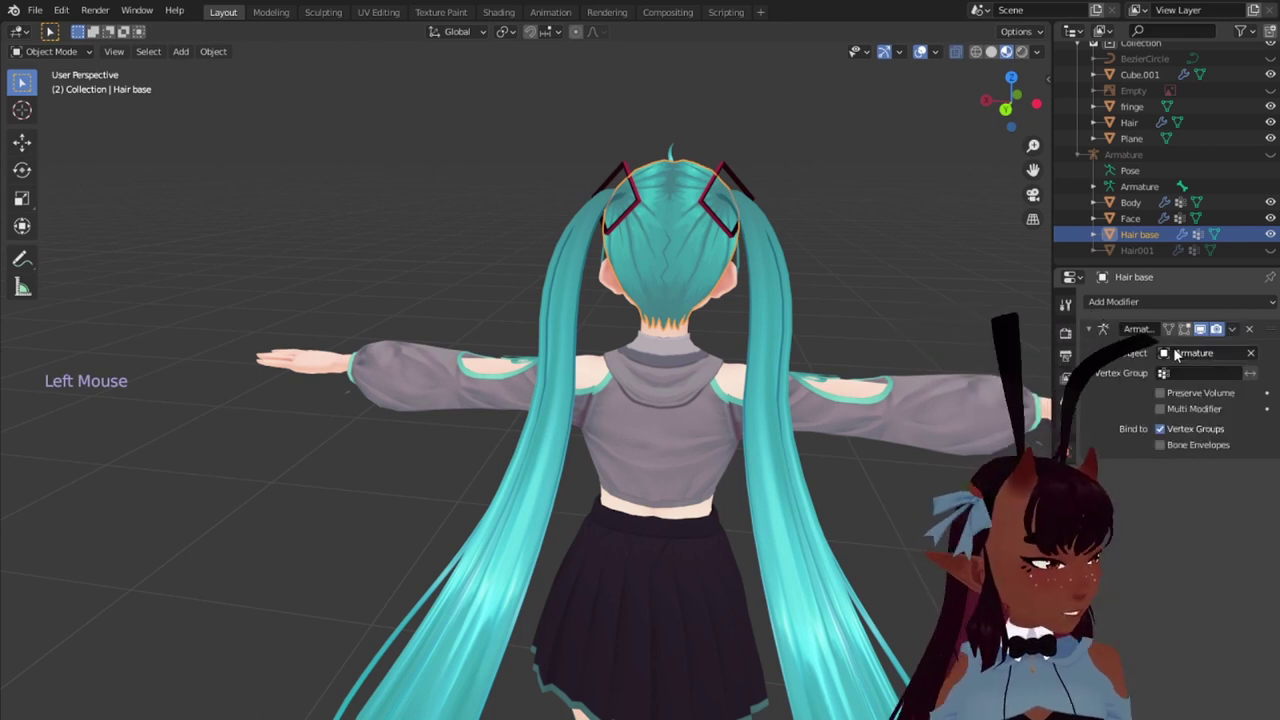
click(1141, 250)
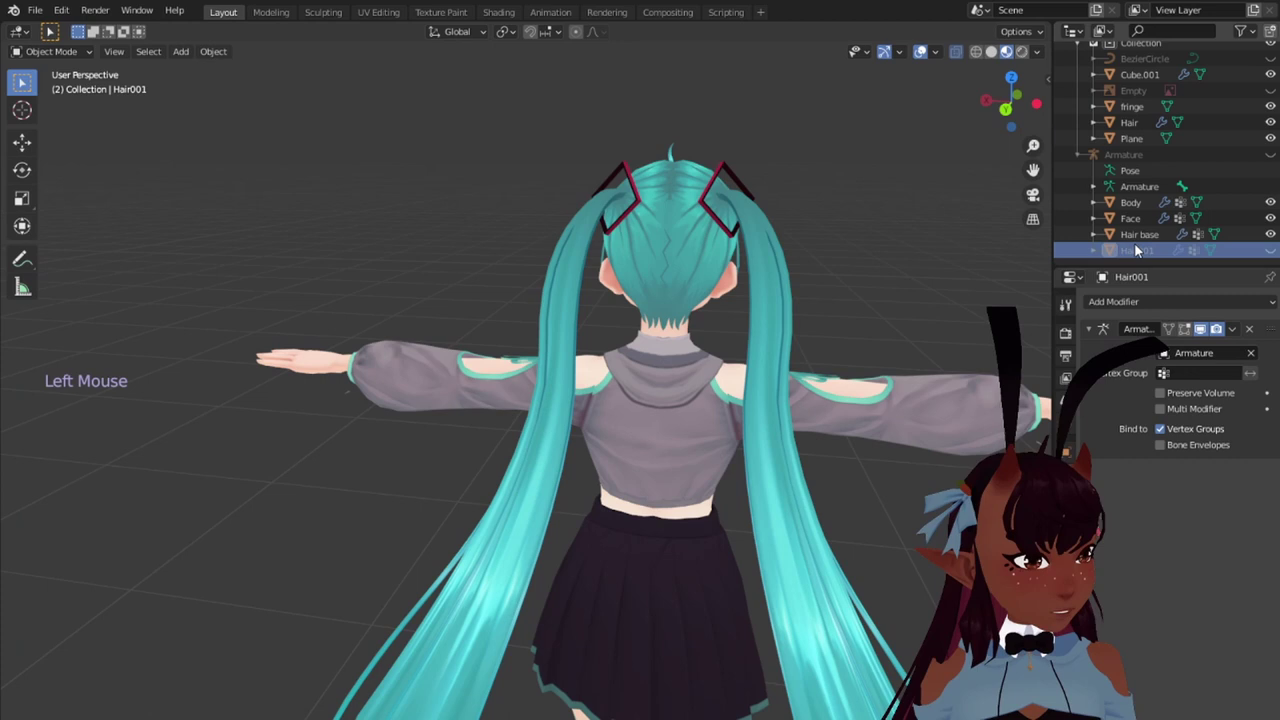
scroll(up, 3)
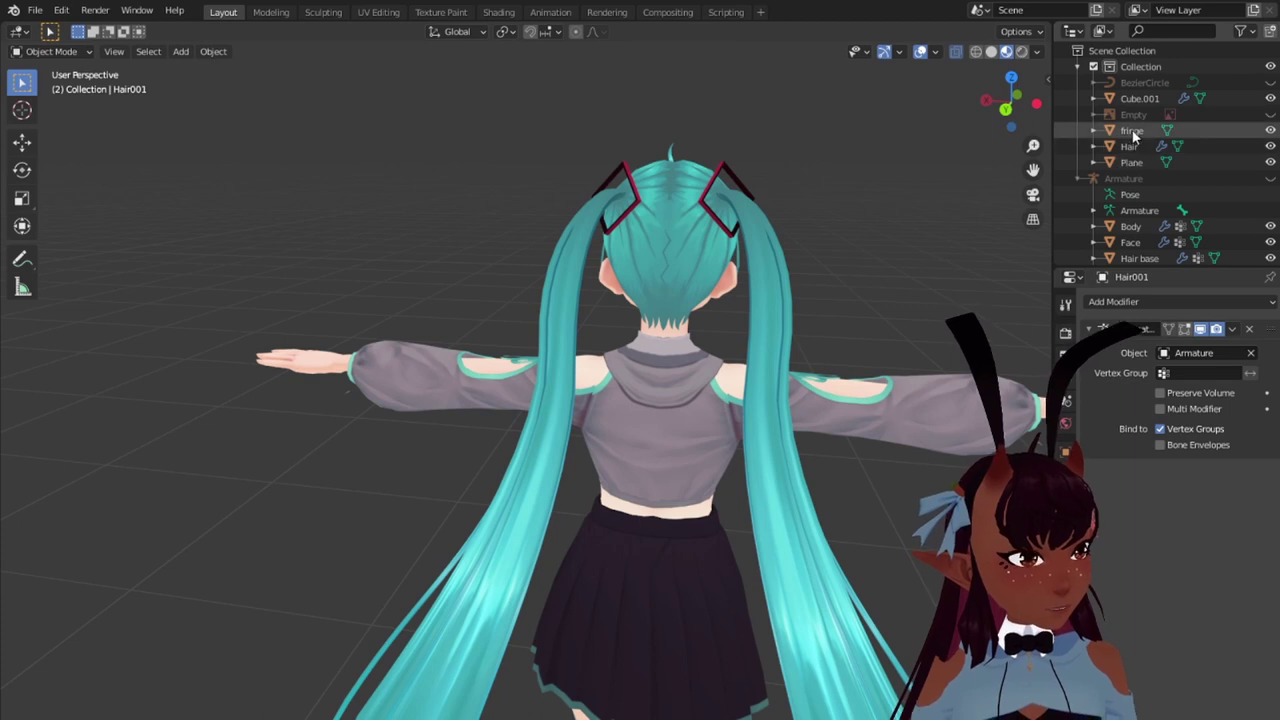
Step: Rename the Cube.001 hair-clip object to Hair Bands in the Outliner
click(1138, 103)
double_click(1137, 101)
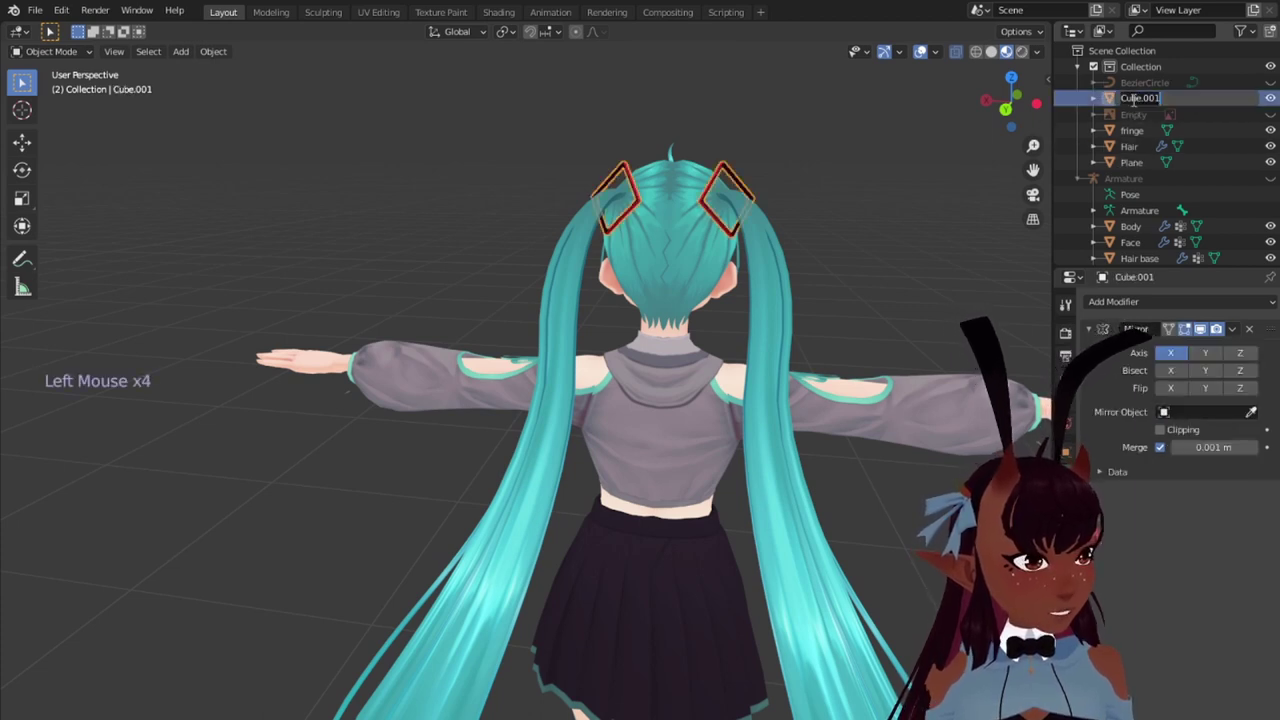
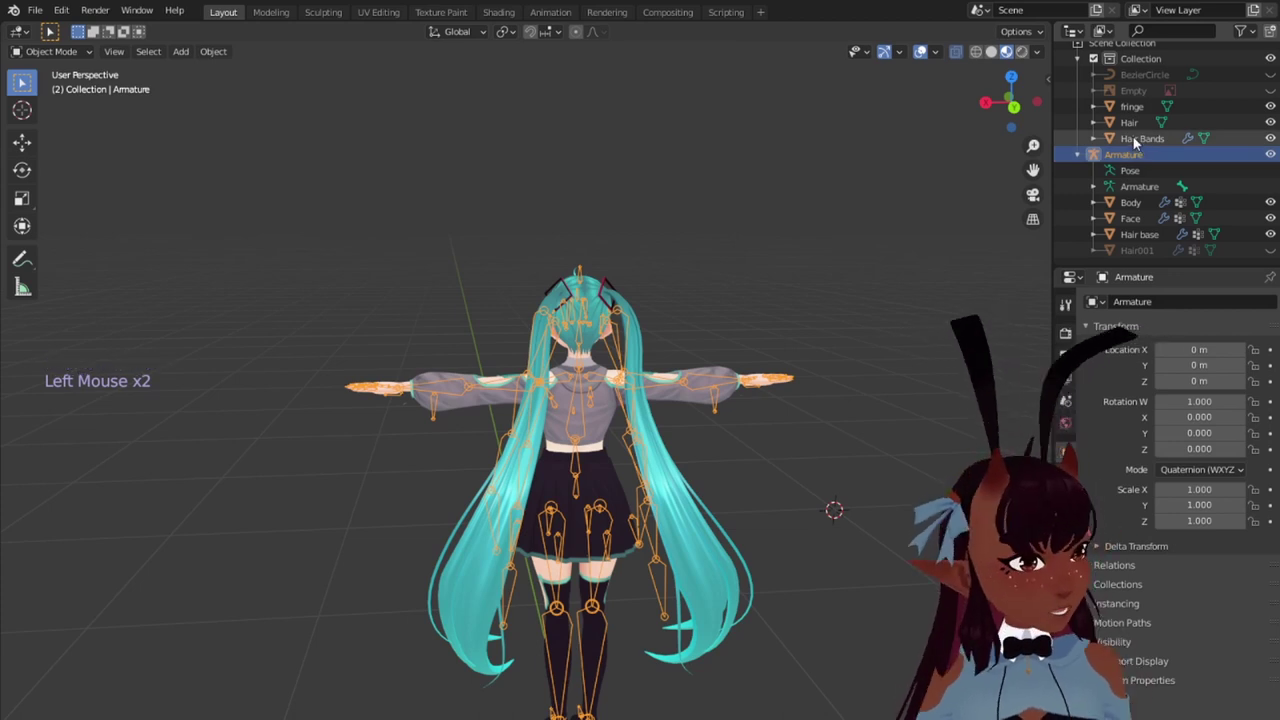
Step: Parent fringe, Hair and Hair Bands to the Armature with Armature Deform
click(1133, 123)
double_click(1140, 107)
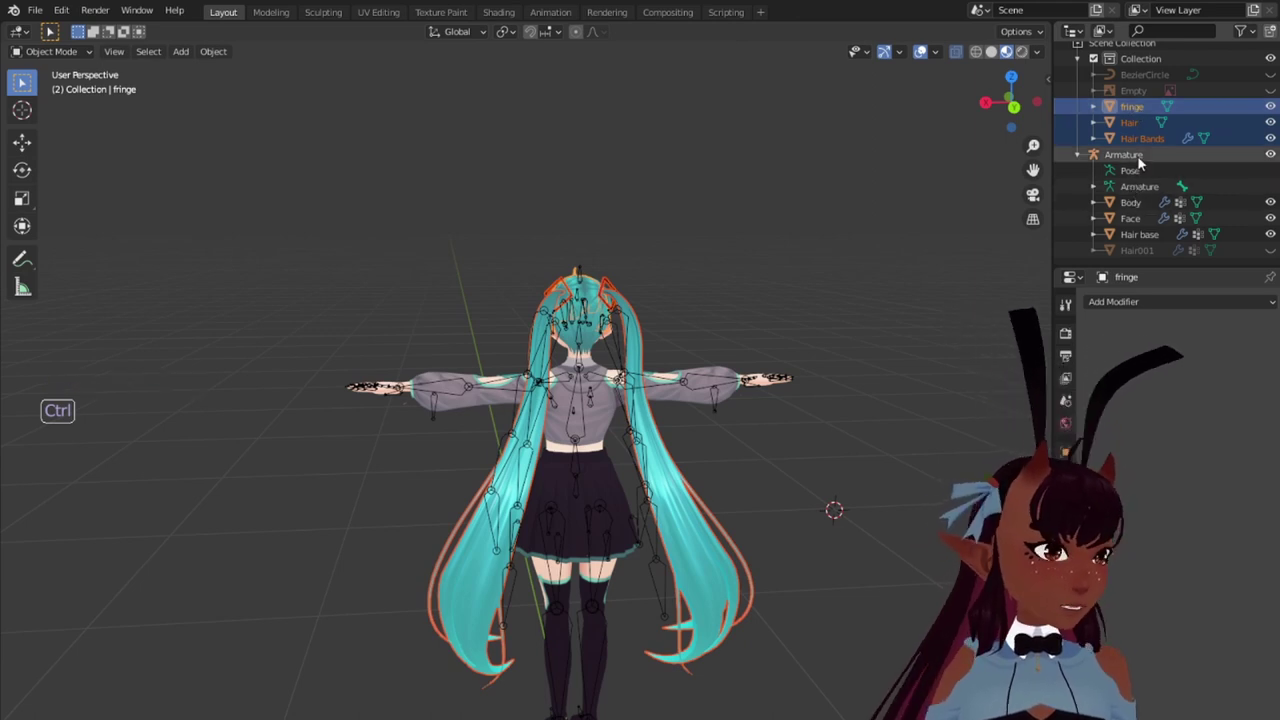
click(1143, 158)
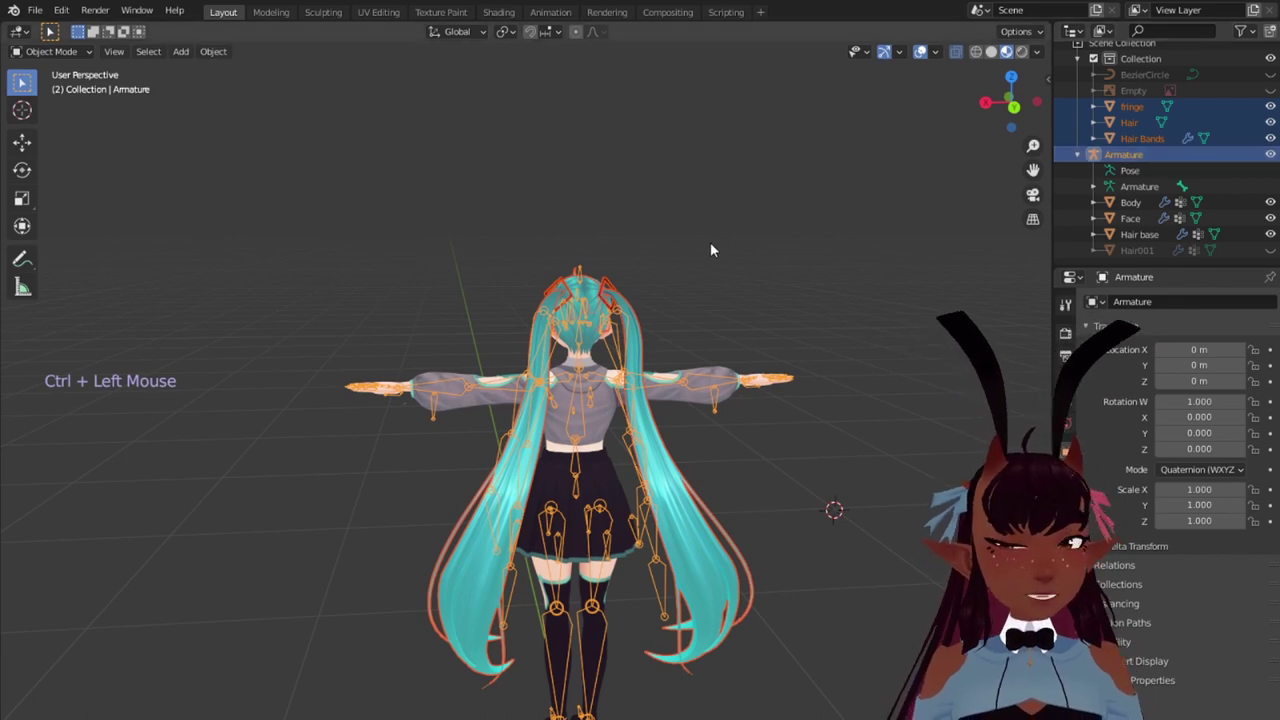
scroll(up, 3)
middle_click(381, 277)
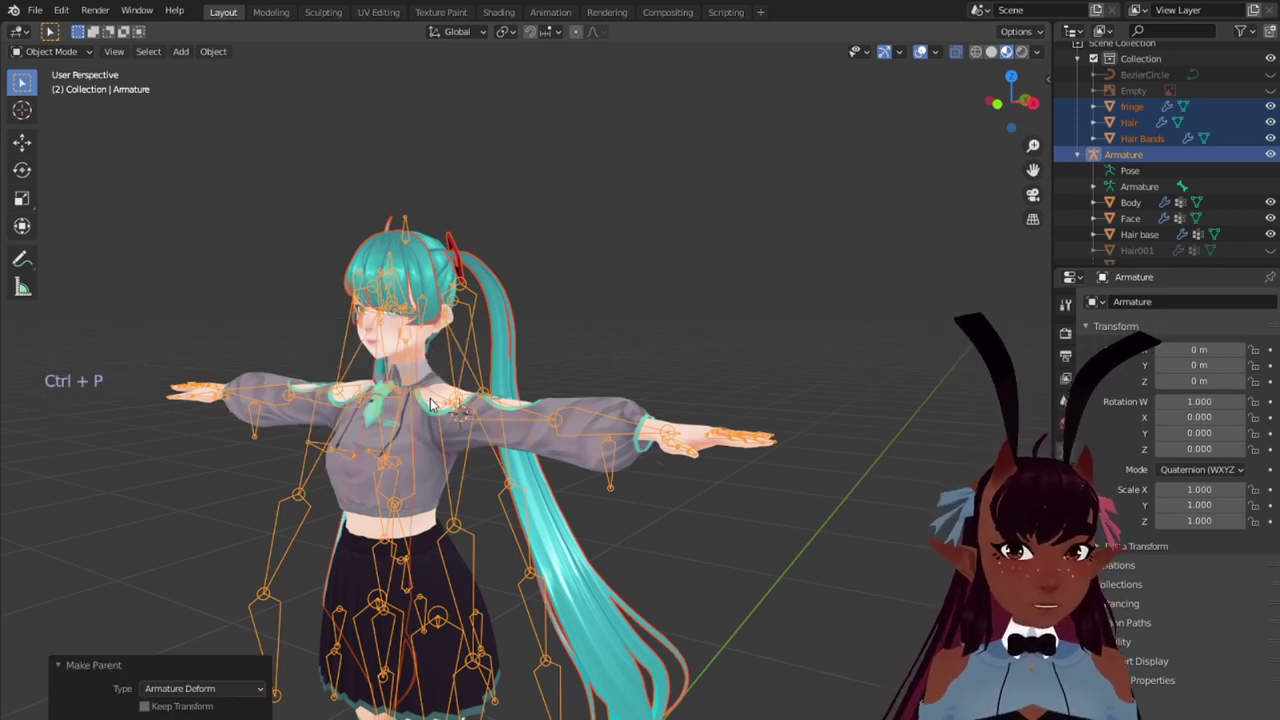
scroll(up, 3)
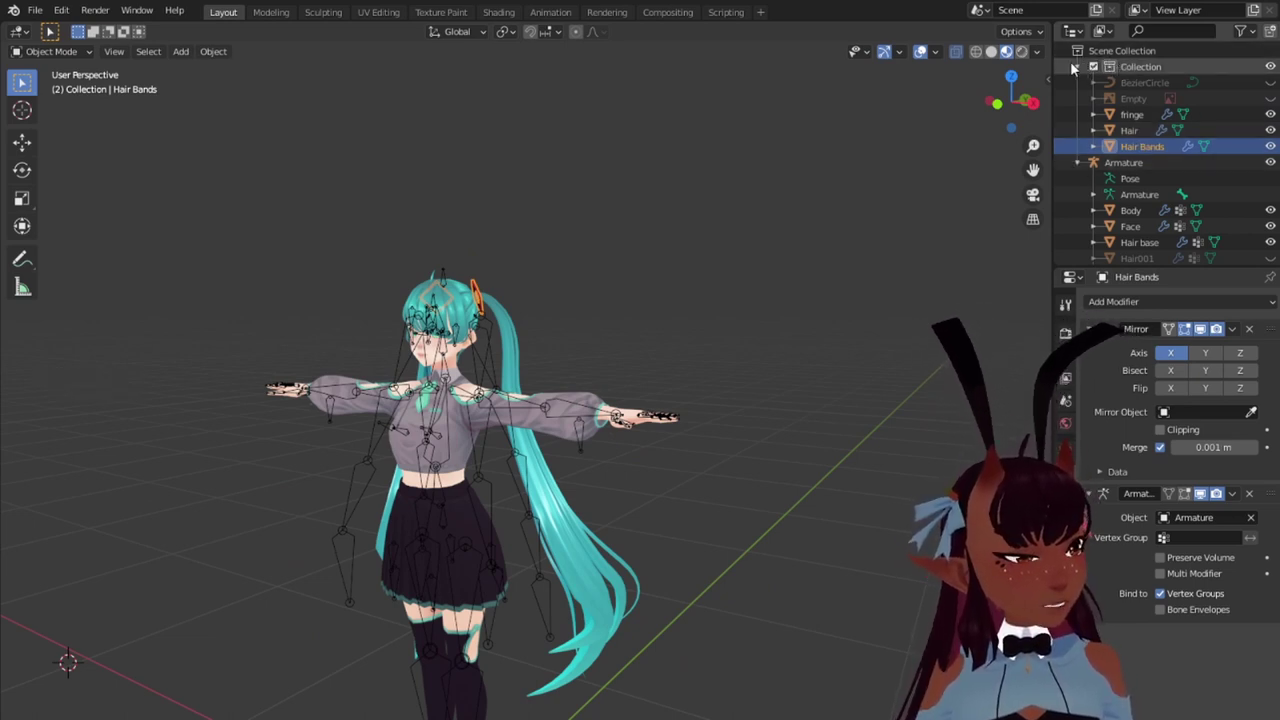
scroll(down, 3)
scroll(up, 3)
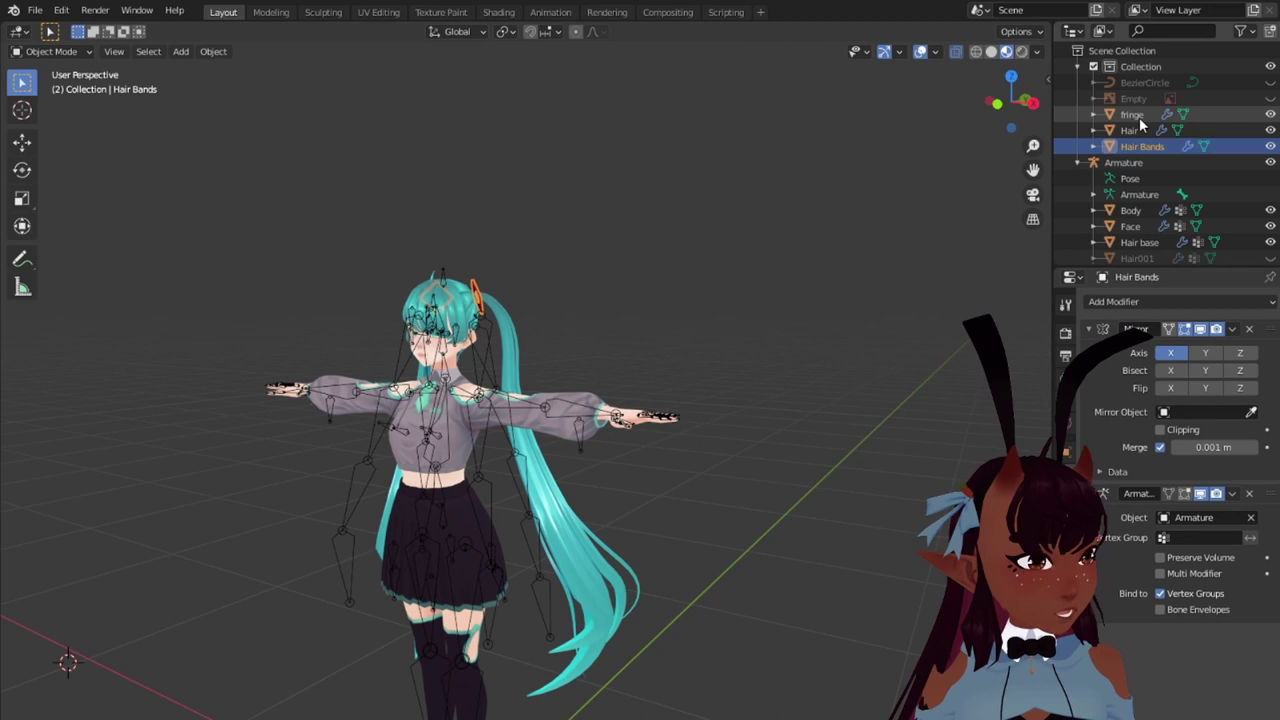
Step: Drag fringe, Hair and Hair Bands under the Armature in the Outliner and collapse Collection
click(1135, 132)
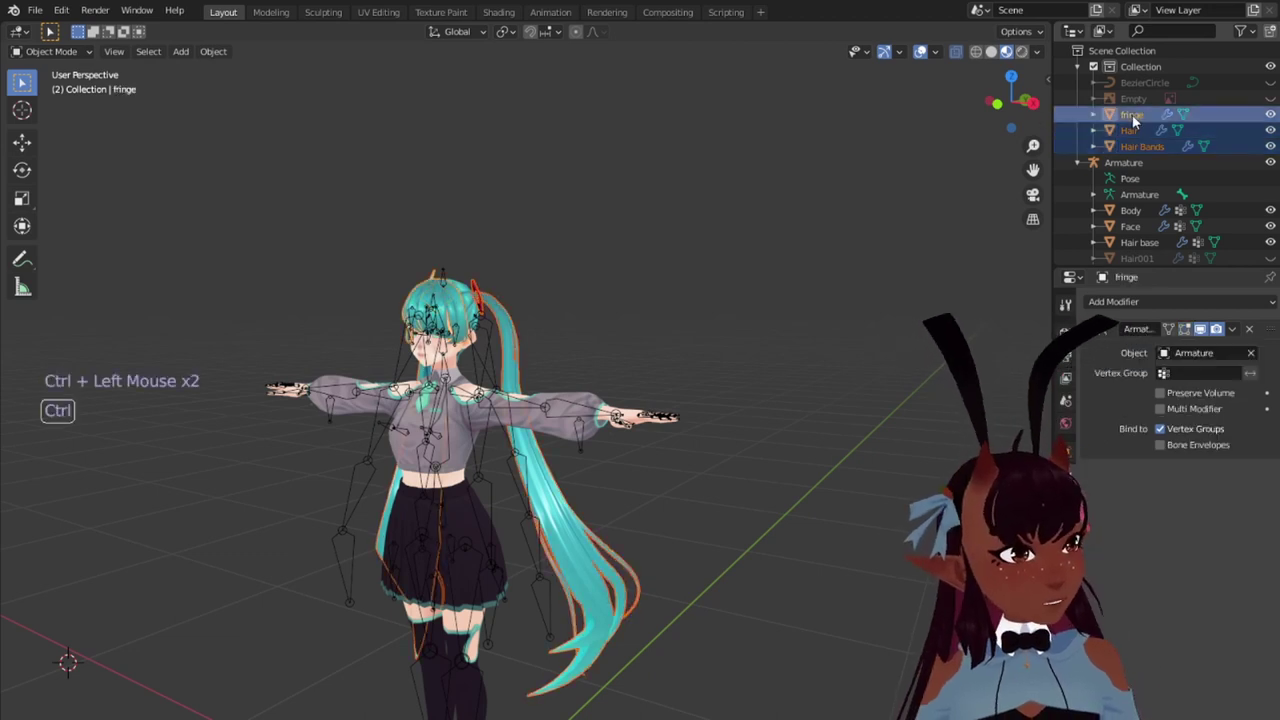
scroll(down, 3)
click(1137, 83)
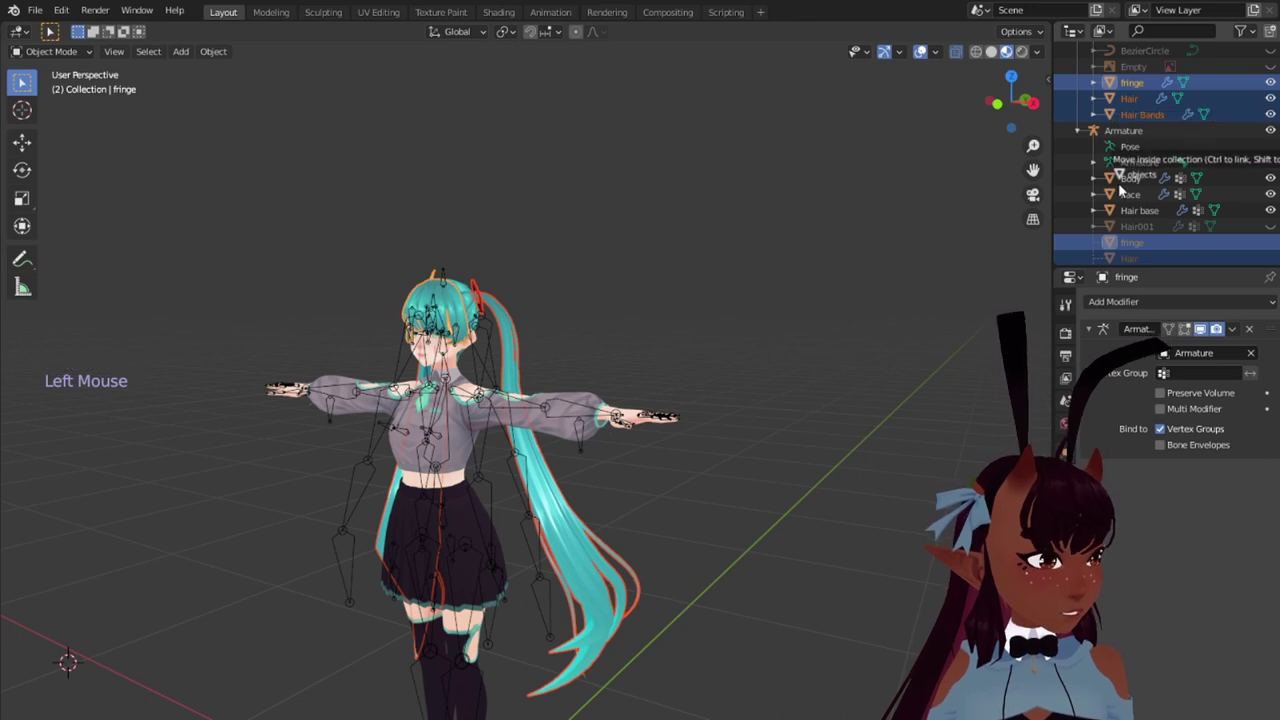
scroll(down, 3)
scroll(up, 3)
click(1144, 119)
click(1140, 68)
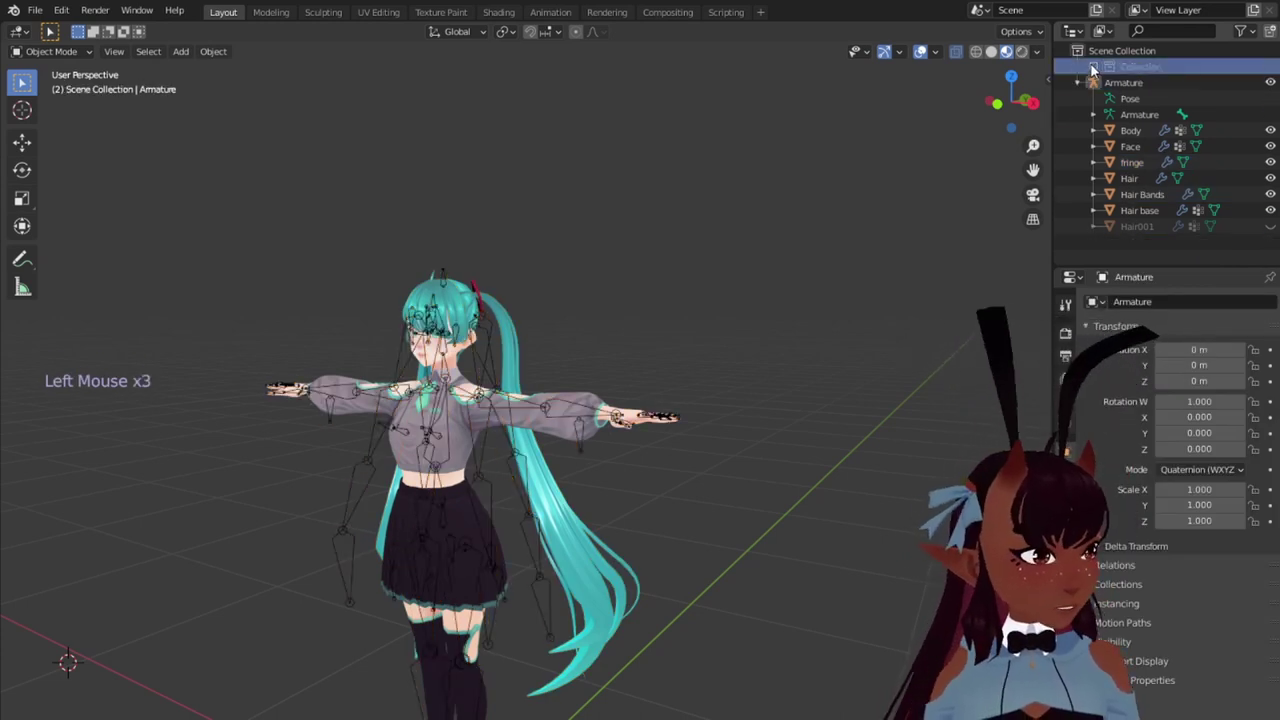
scroll(down, 3)
Step: Save the blend file via File > Save
click(49, 13)
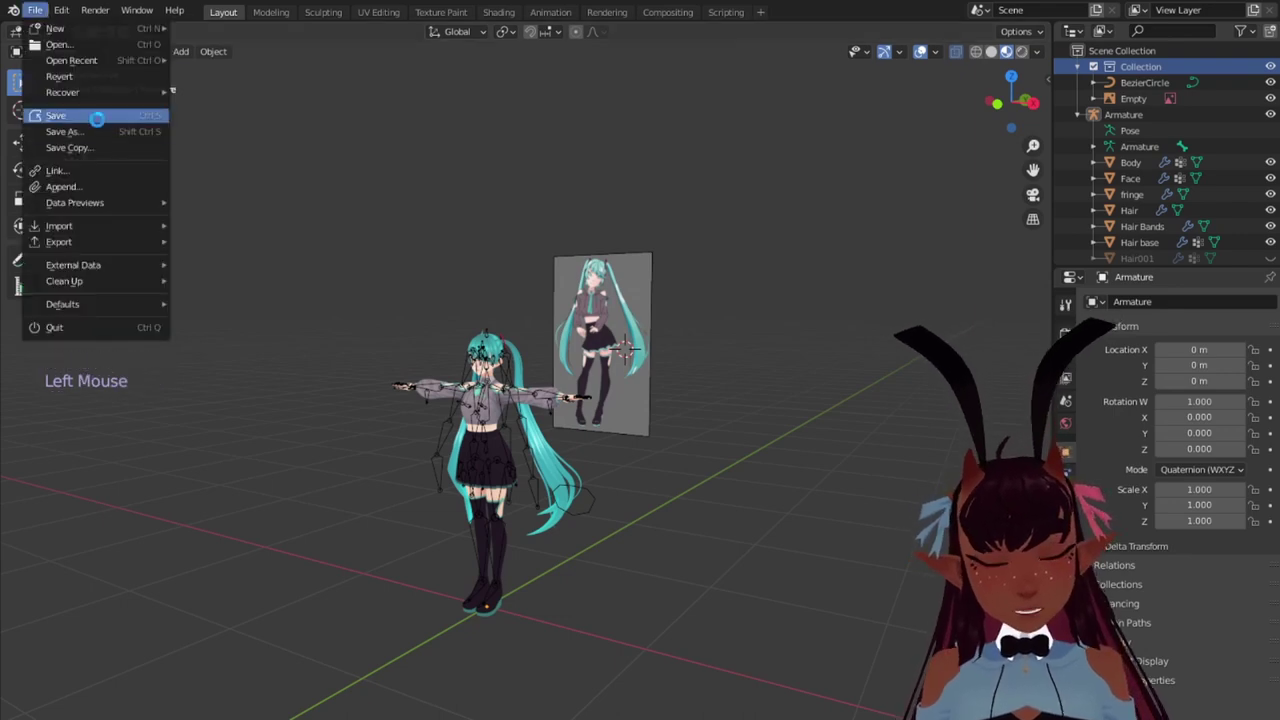
middle_click(569, 206)
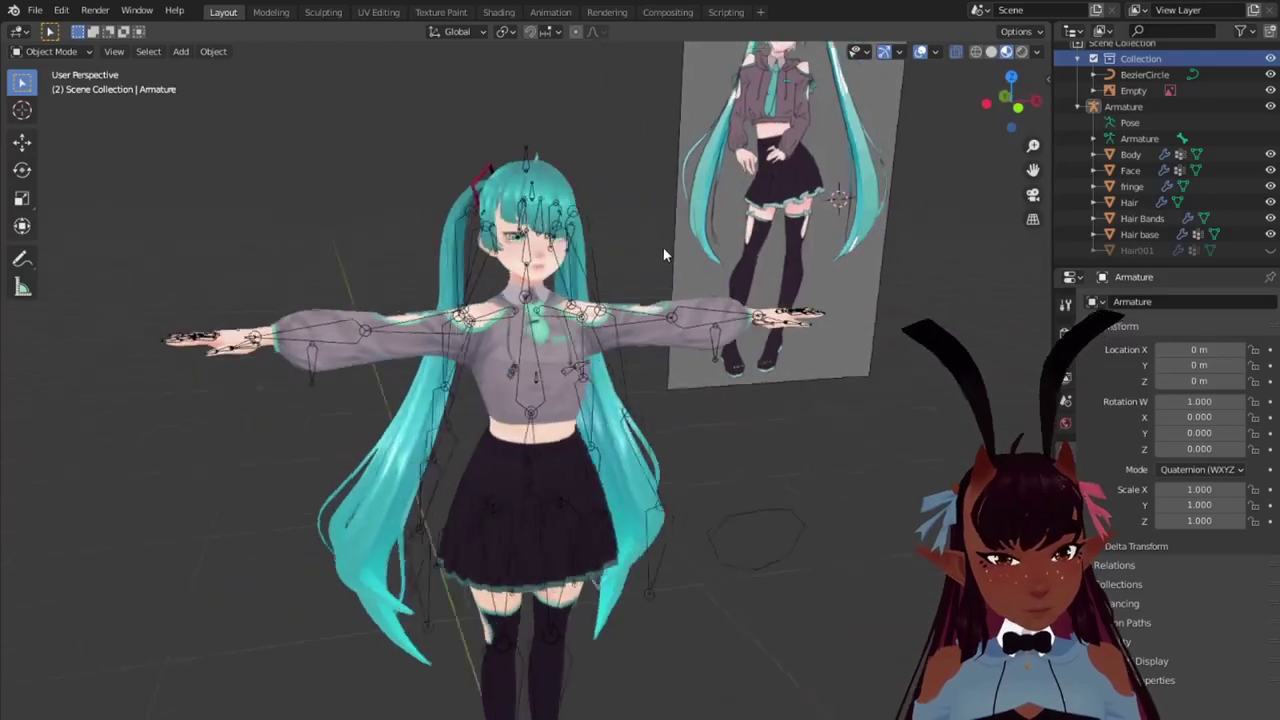
Step: Inspect the hair around the head from several angles with Hair001 active
middle_click(425, 243)
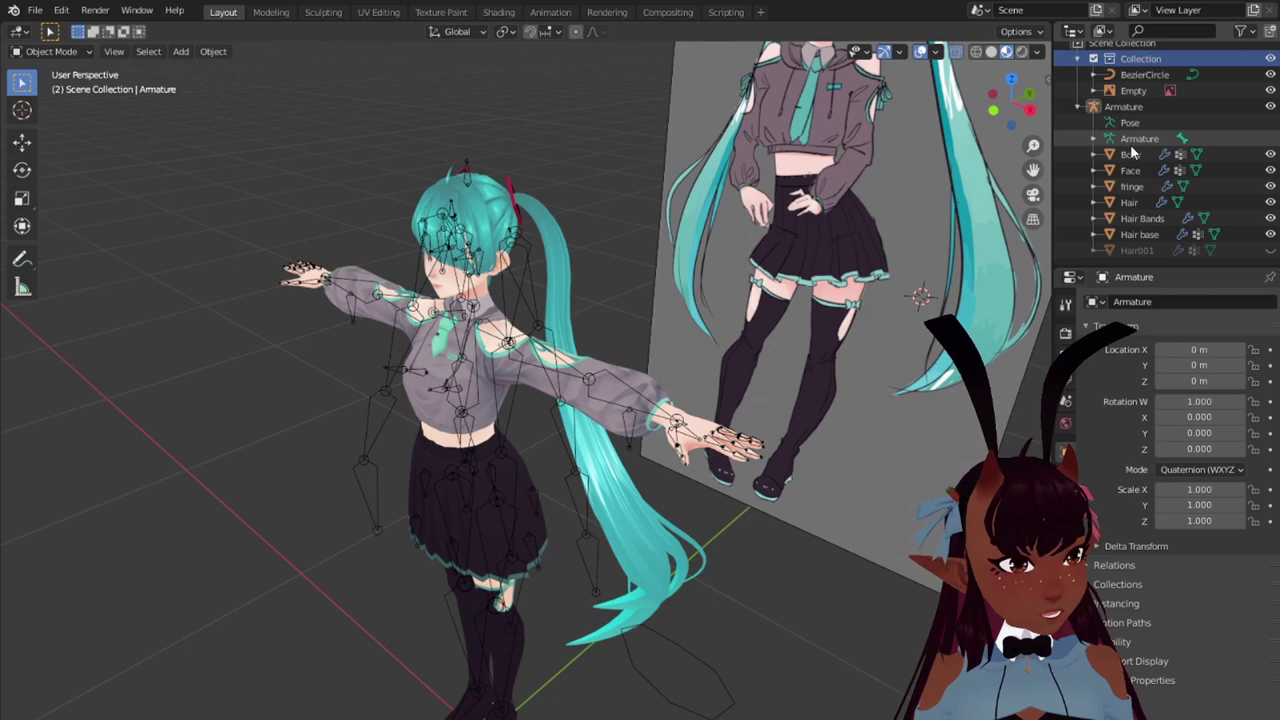
click(1129, 192)
middle_click(615, 282)
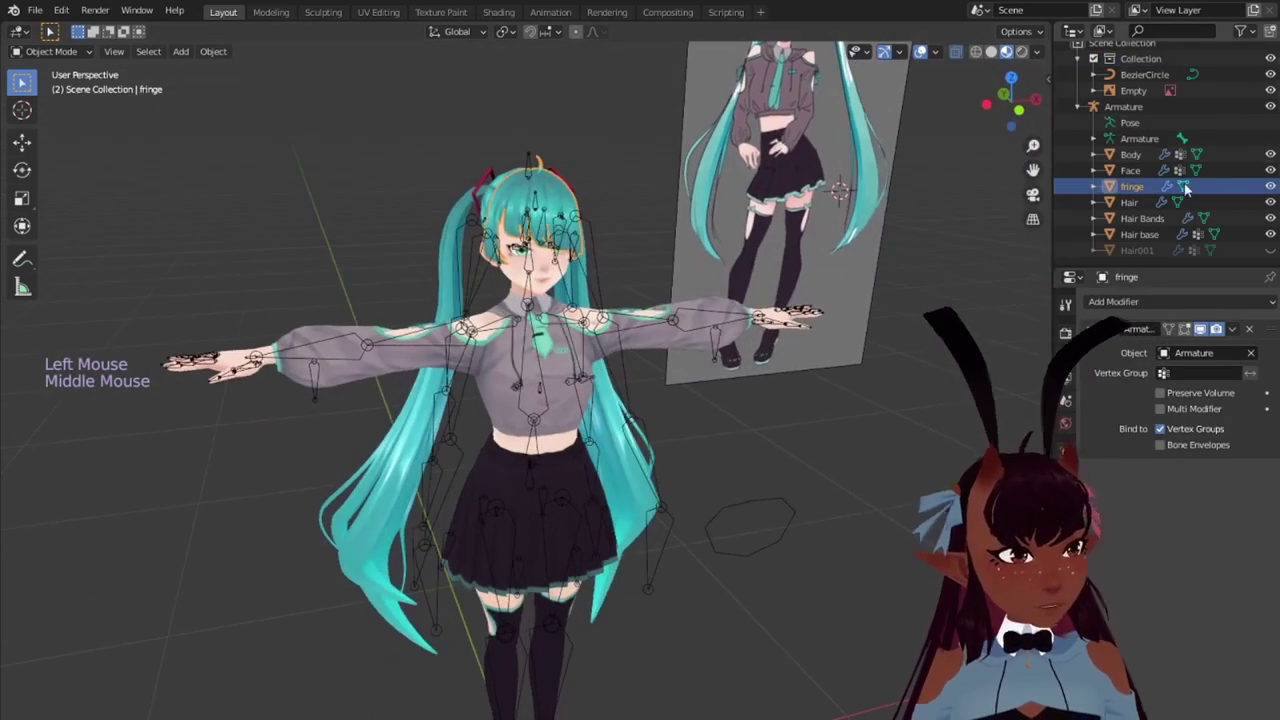
click(1275, 255)
click(1152, 254)
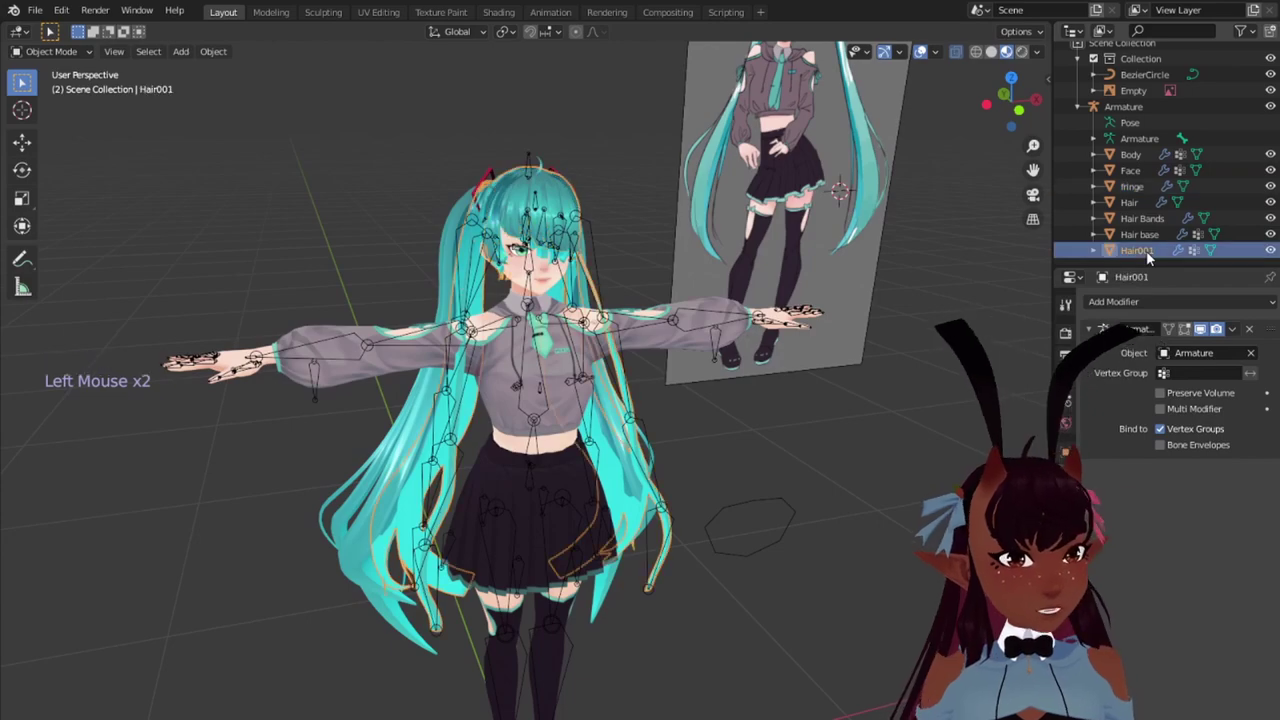
middle_click(772, 294)
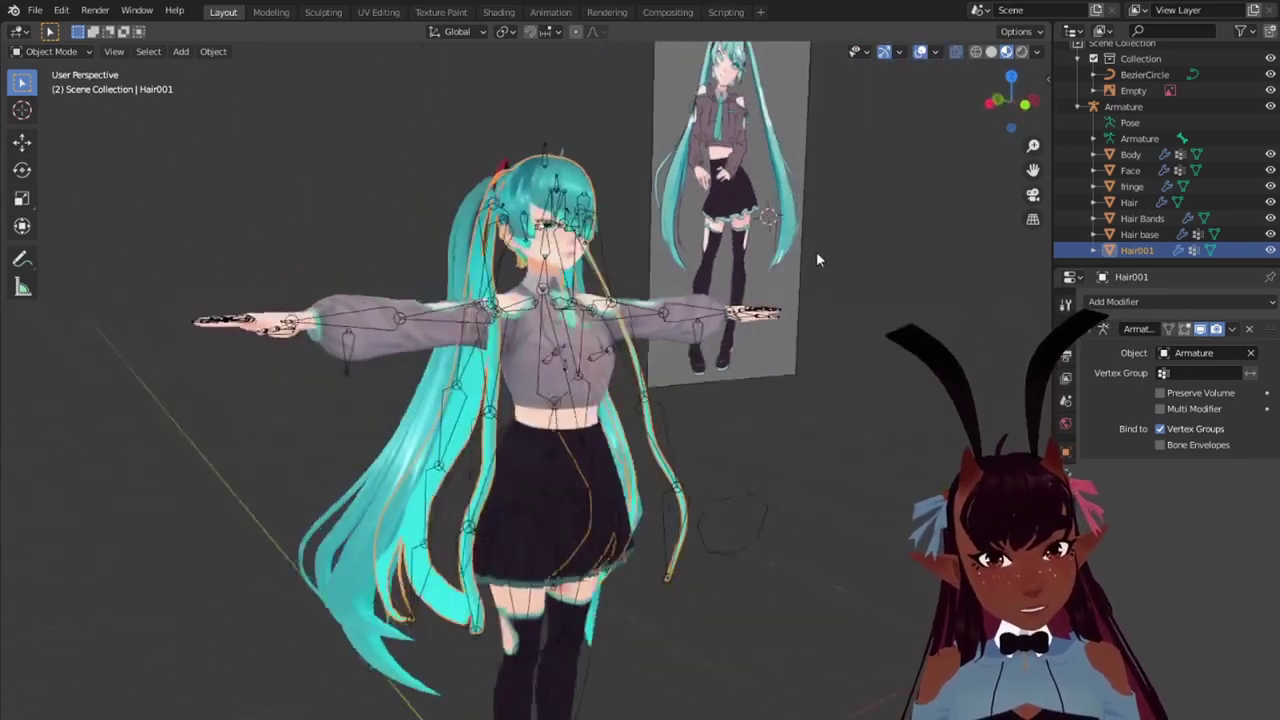
scroll(up, 3)
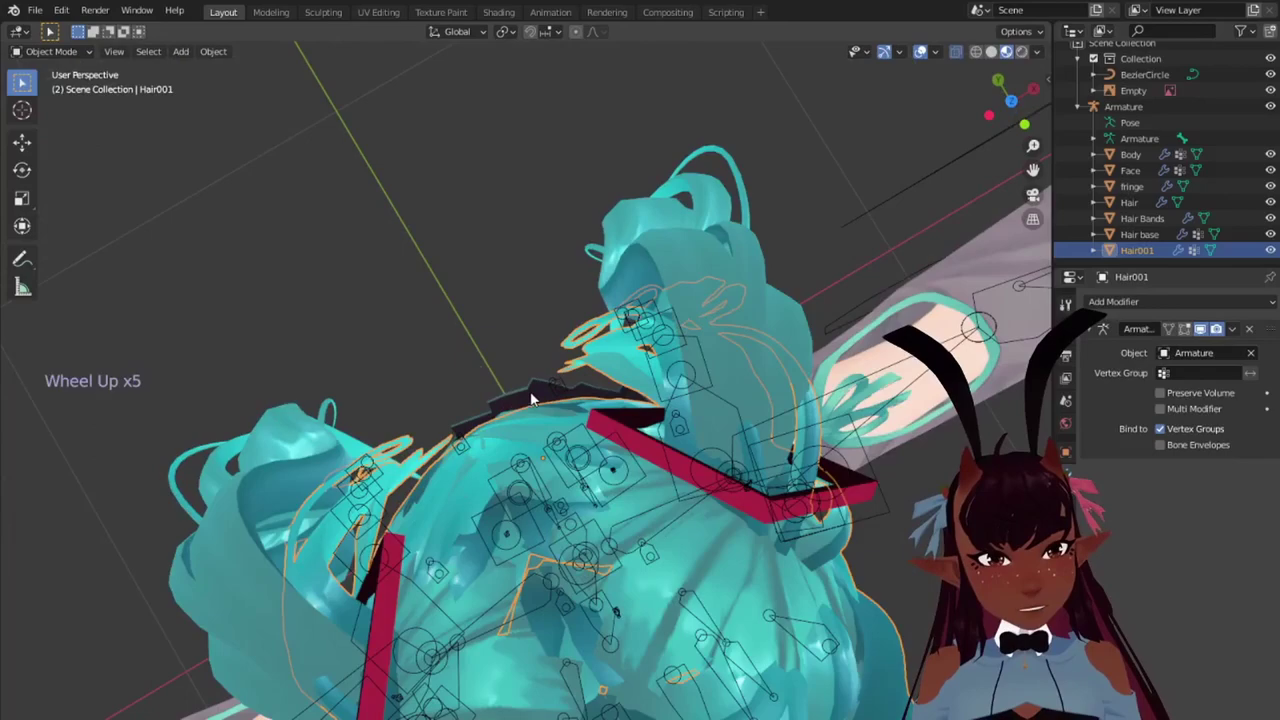
scroll(down, 3)
middle_click(564, 395)
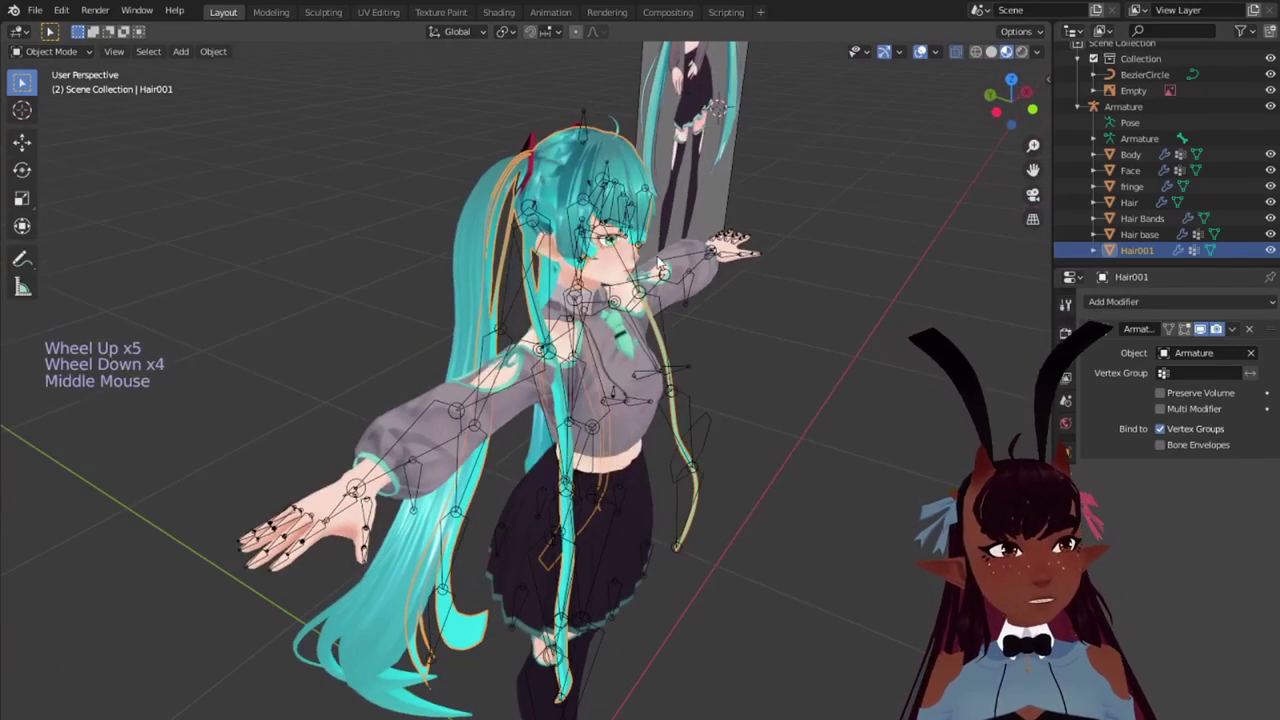
middle_click(543, 287)
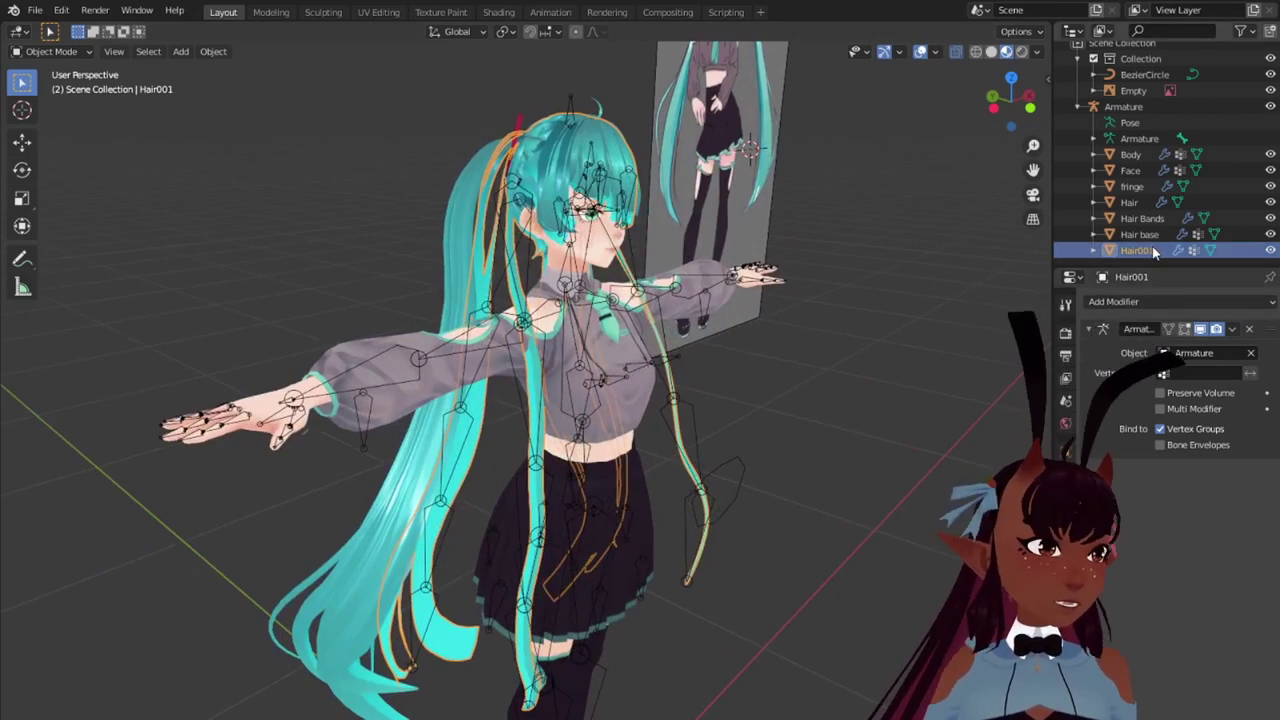
Step: Rename Hair001 to OLDhair in the Outliner
double_click(1158, 249)
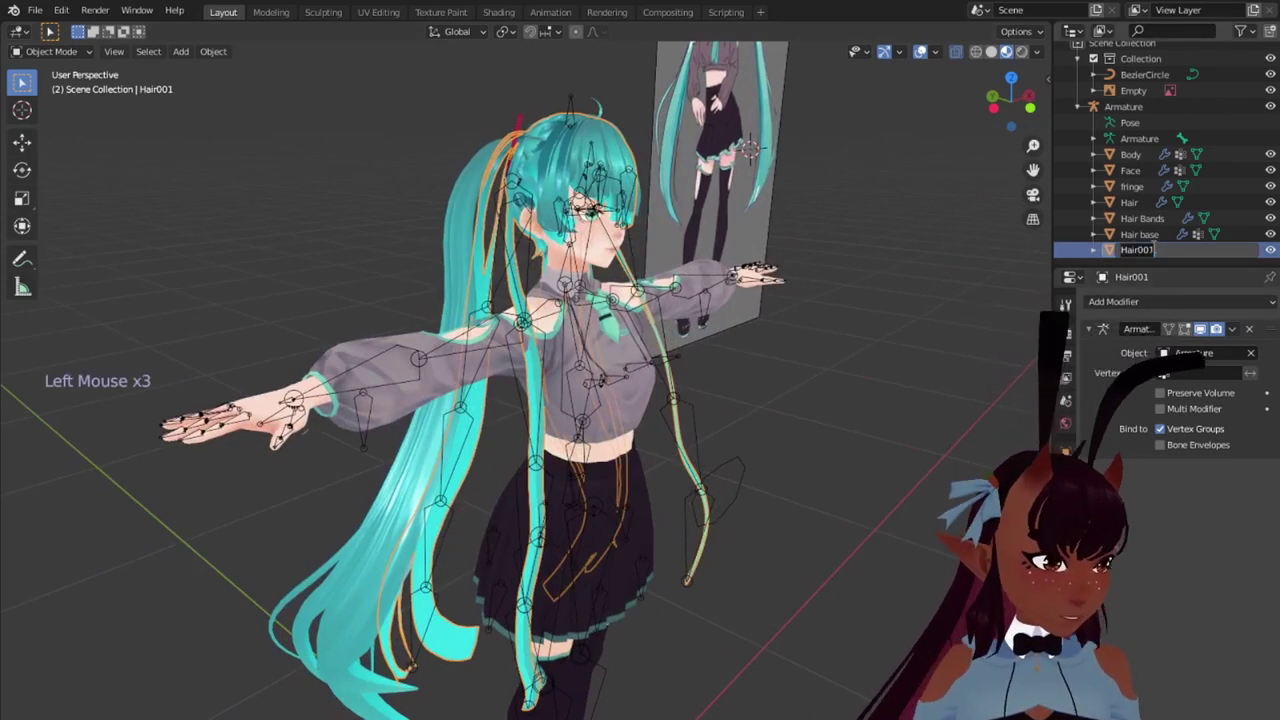
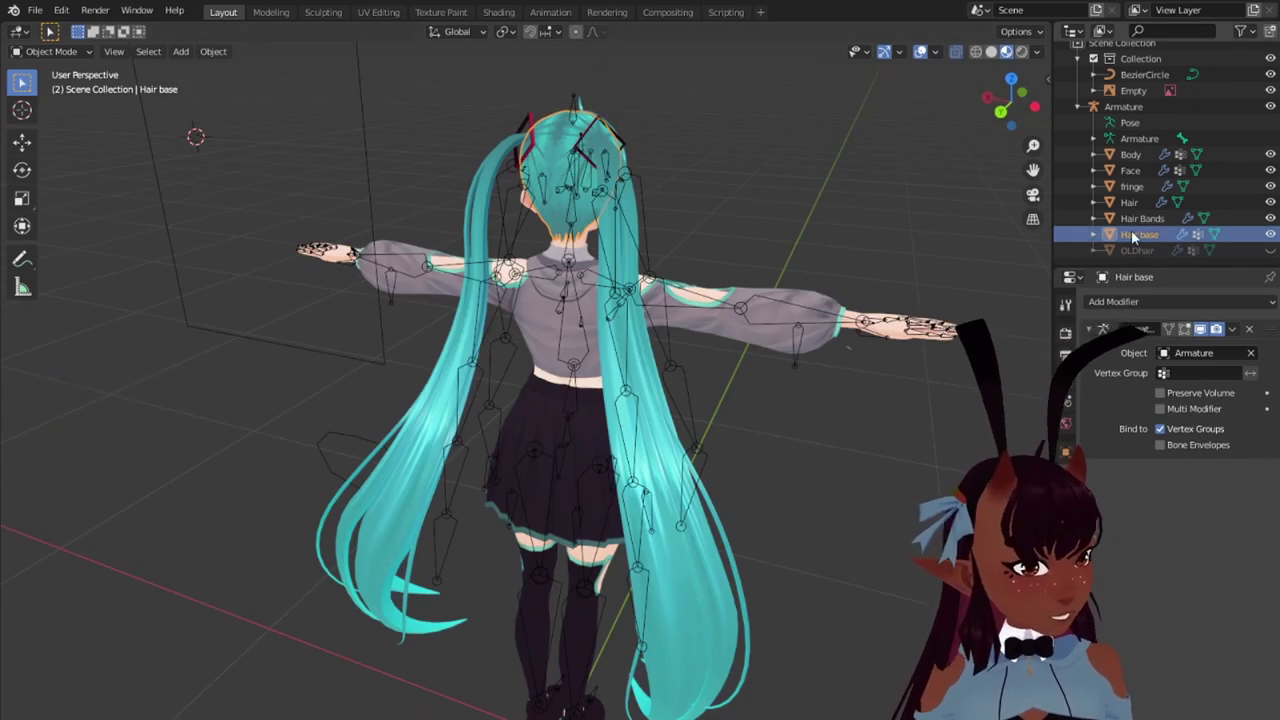
Step: Add a Data Transfer modifier to Hair base and toggle Body and Hair base visibility to check
click(1119, 305)
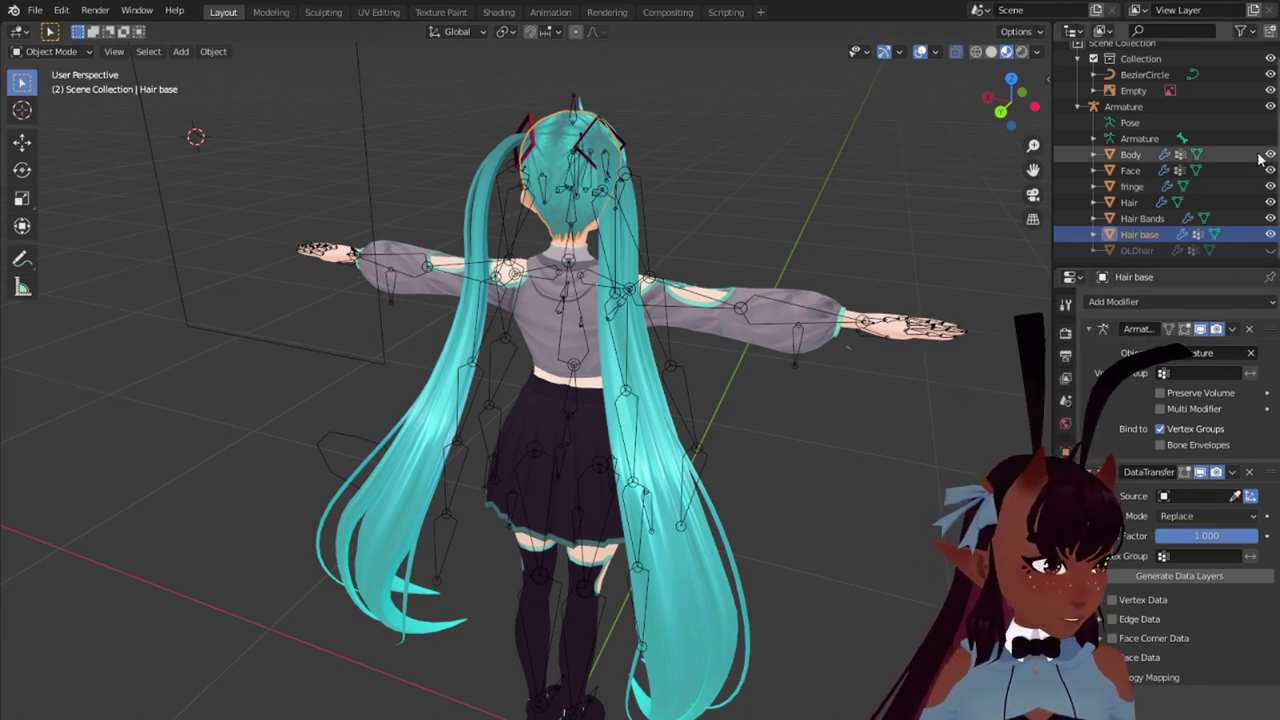
click(1275, 156)
click(1275, 156)
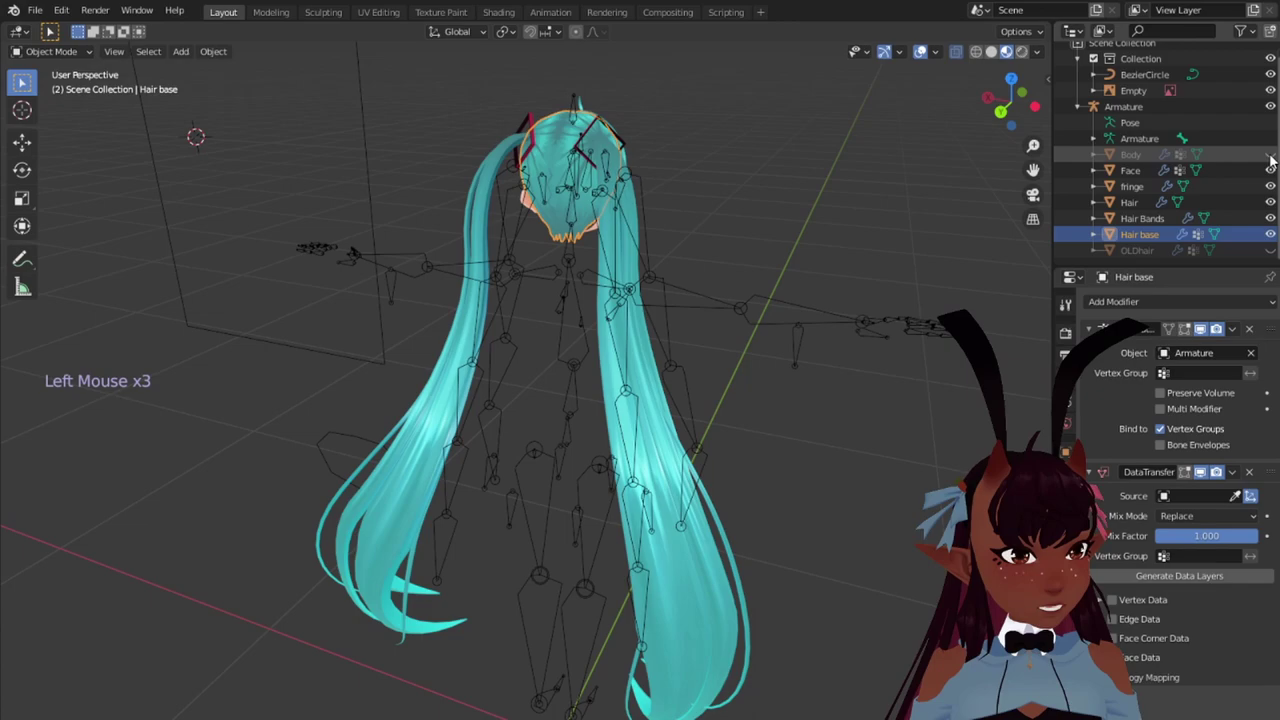
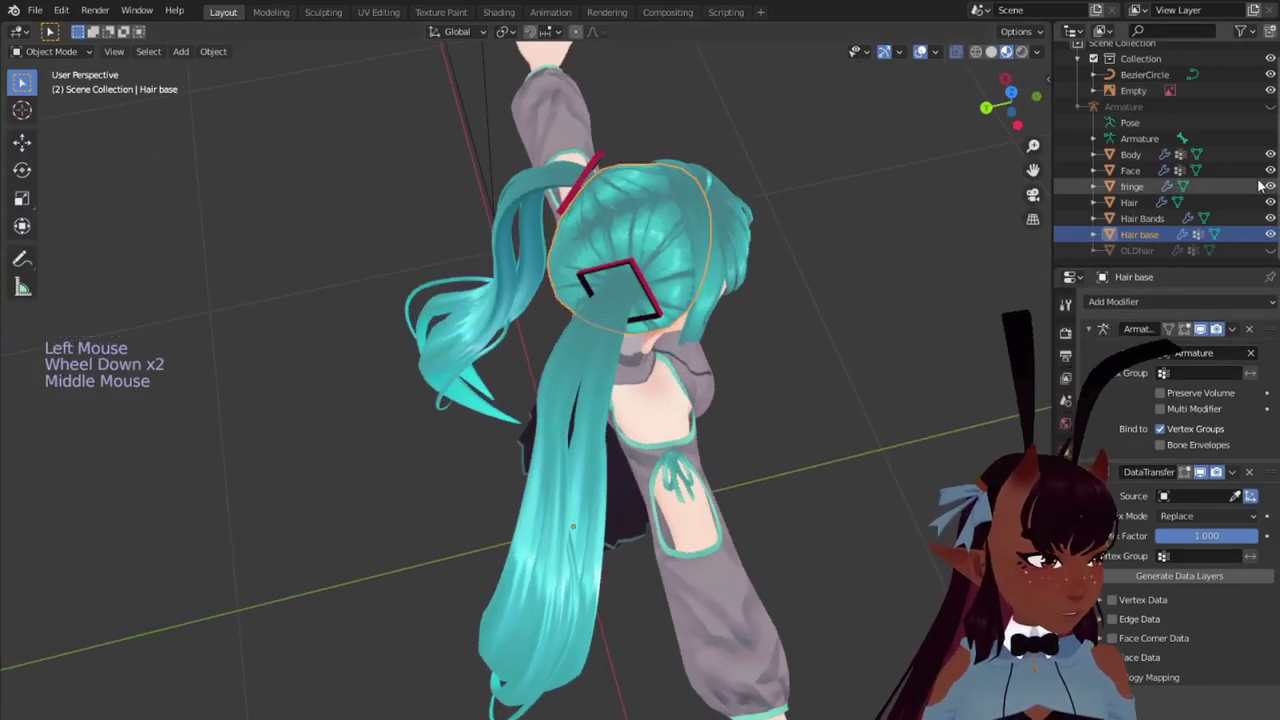
click(1271, 234)
middle_click(830, 322)
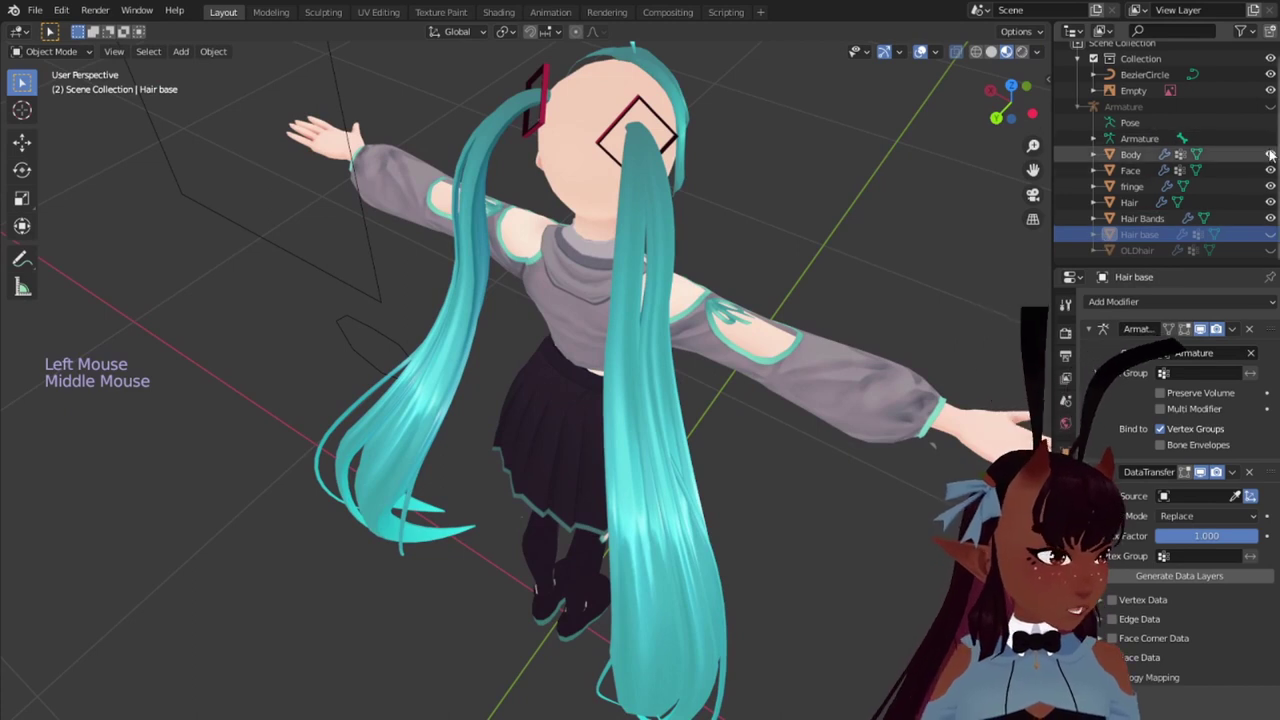
Step: Transfer Vertex Groups from Body as the vertex data and apply the modifier
click(1275, 153)
click(1275, 153)
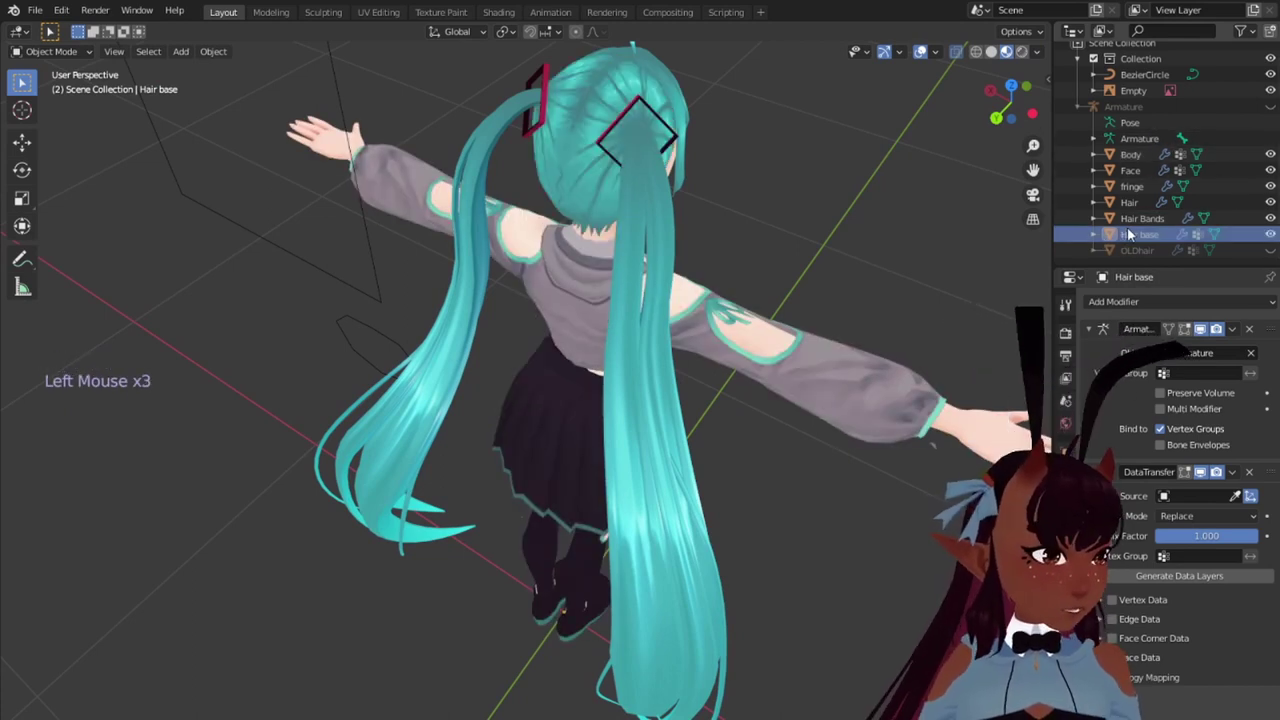
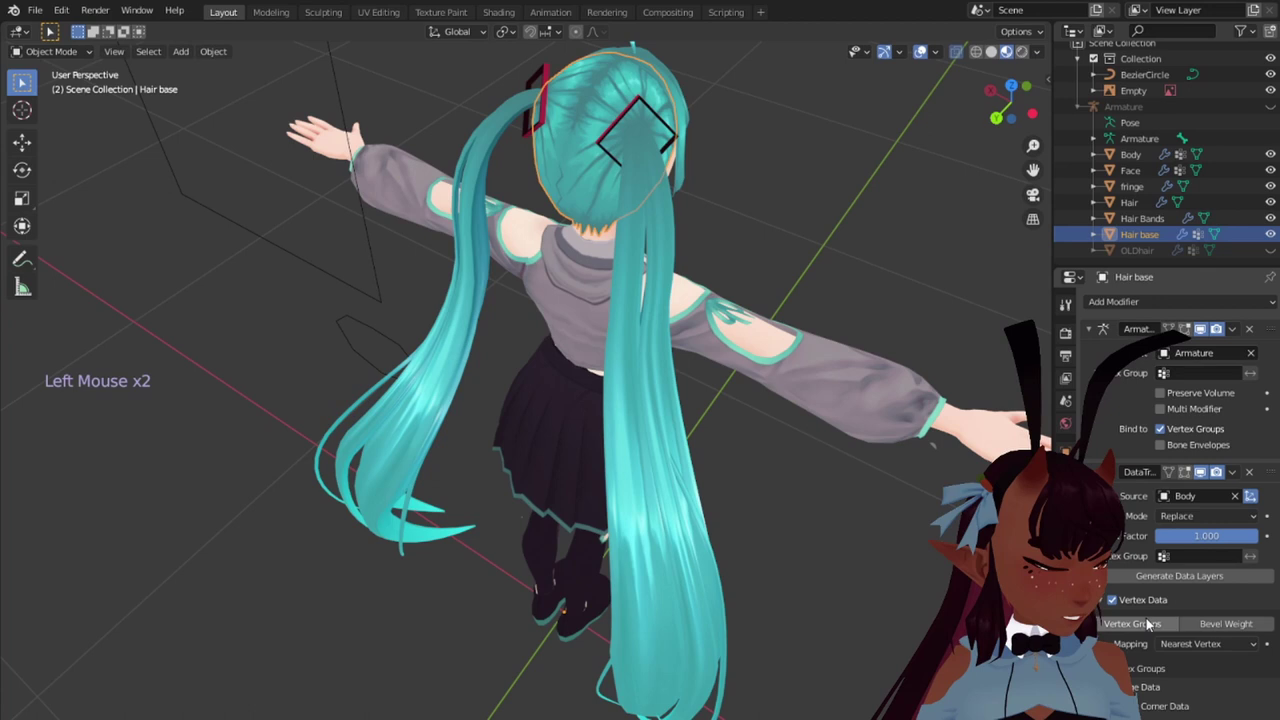
click(1237, 573)
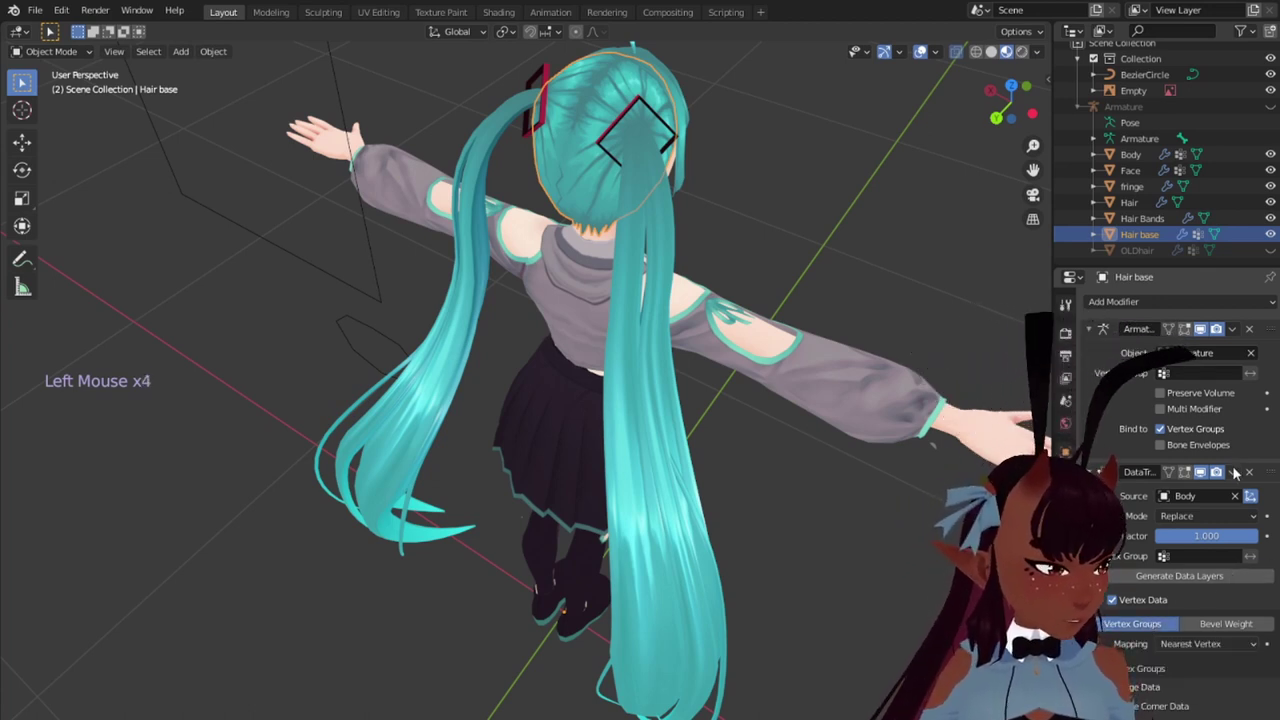
click(1238, 468)
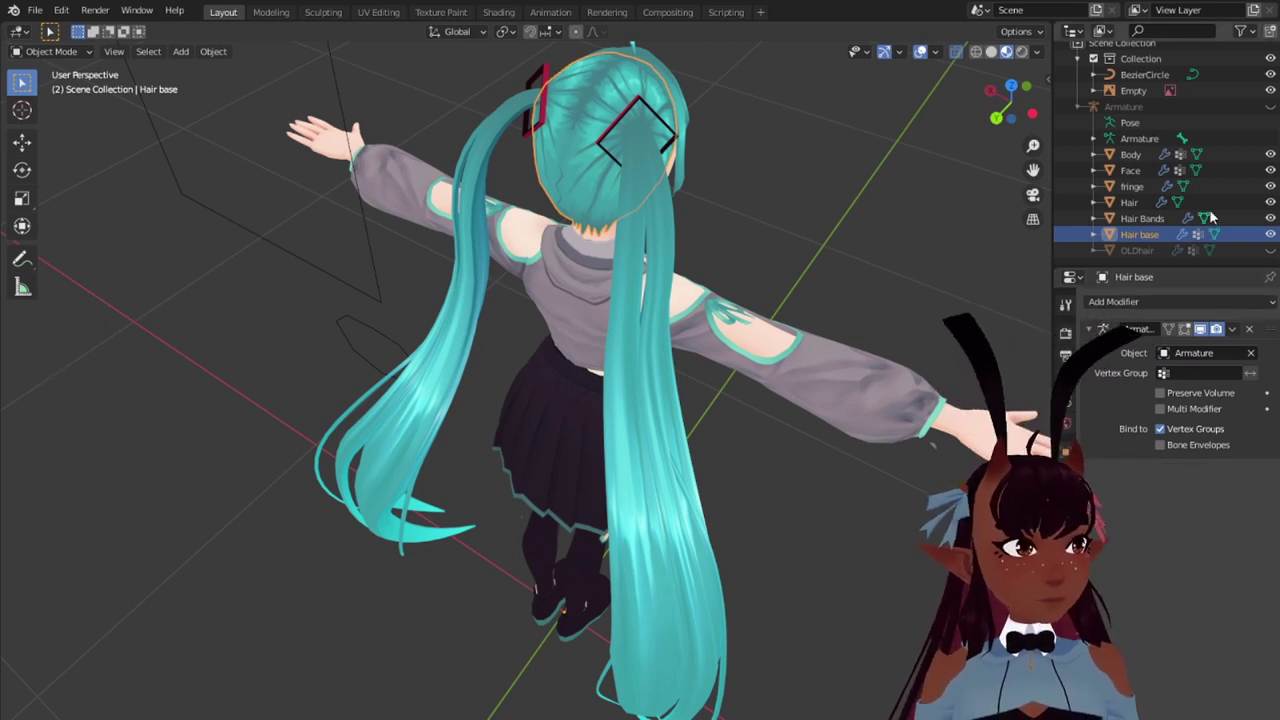
Step: Unhide the Armature, enter Pose Mode and frame the head from behind
click(1272, 106)
click(1124, 108)
middle_click(537, 263)
right_click(573, 161)
scroll(up, 3)
middle_click(754, 150)
scroll(down, 3)
Step: Test-rotate the Head bone, cancel it, then rotate the Neck bone to check the hair follows
key(r)
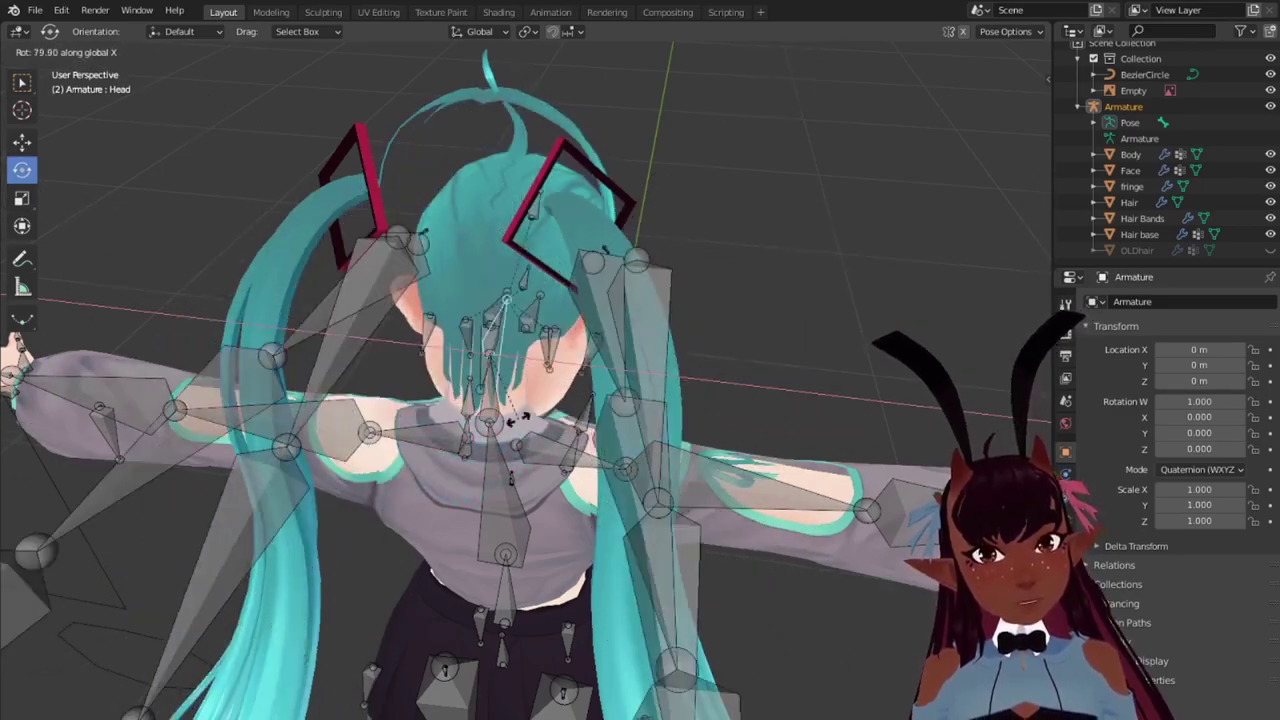
middle_click(538, 443)
key(r)
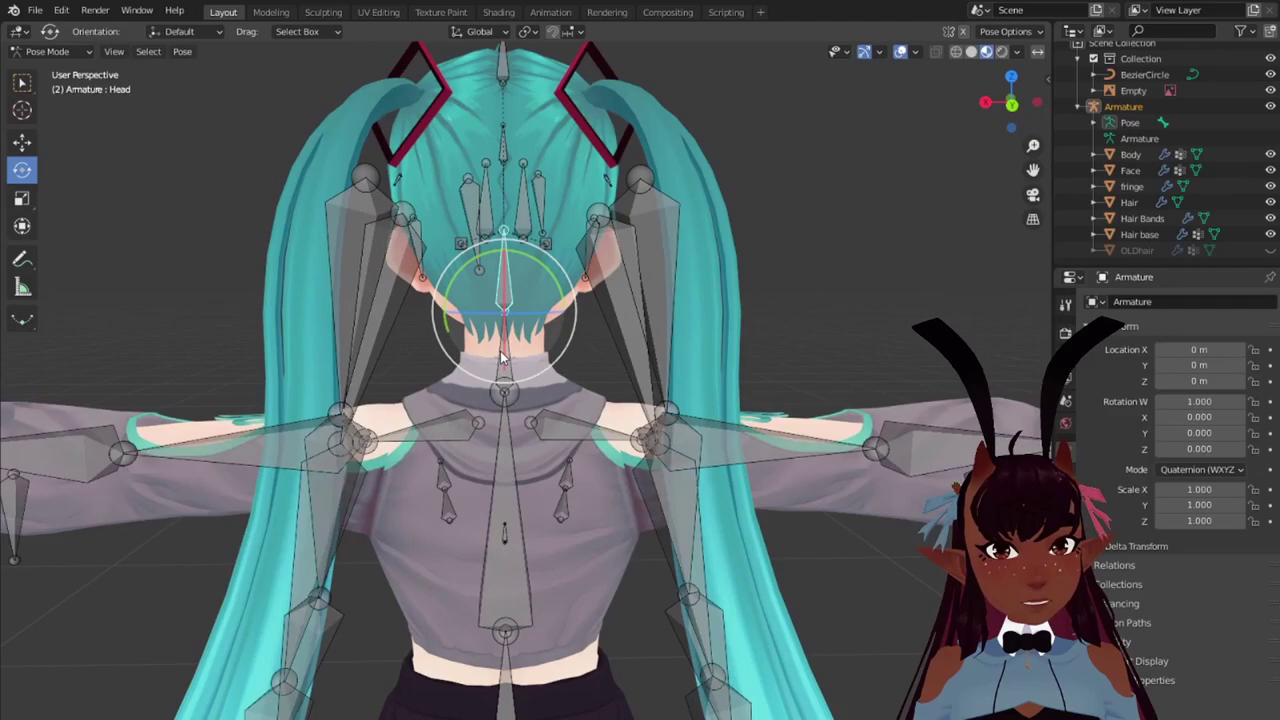
right_click(506, 354)
key(r)
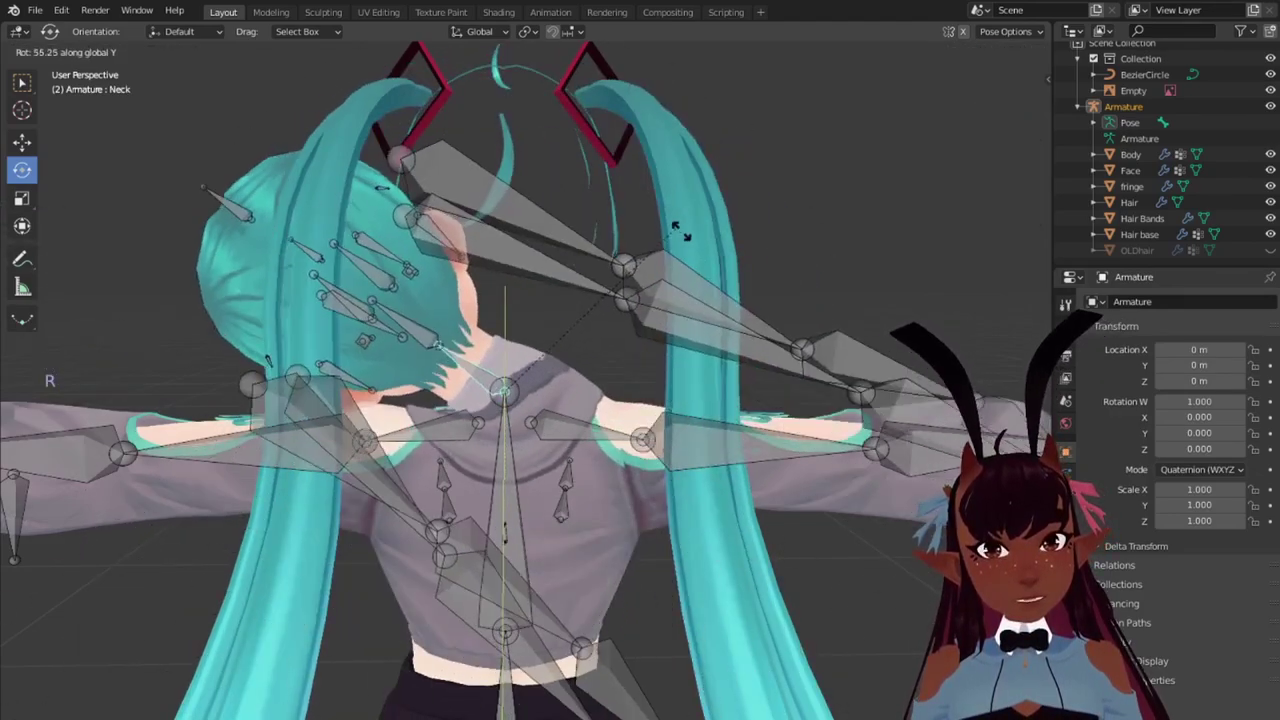
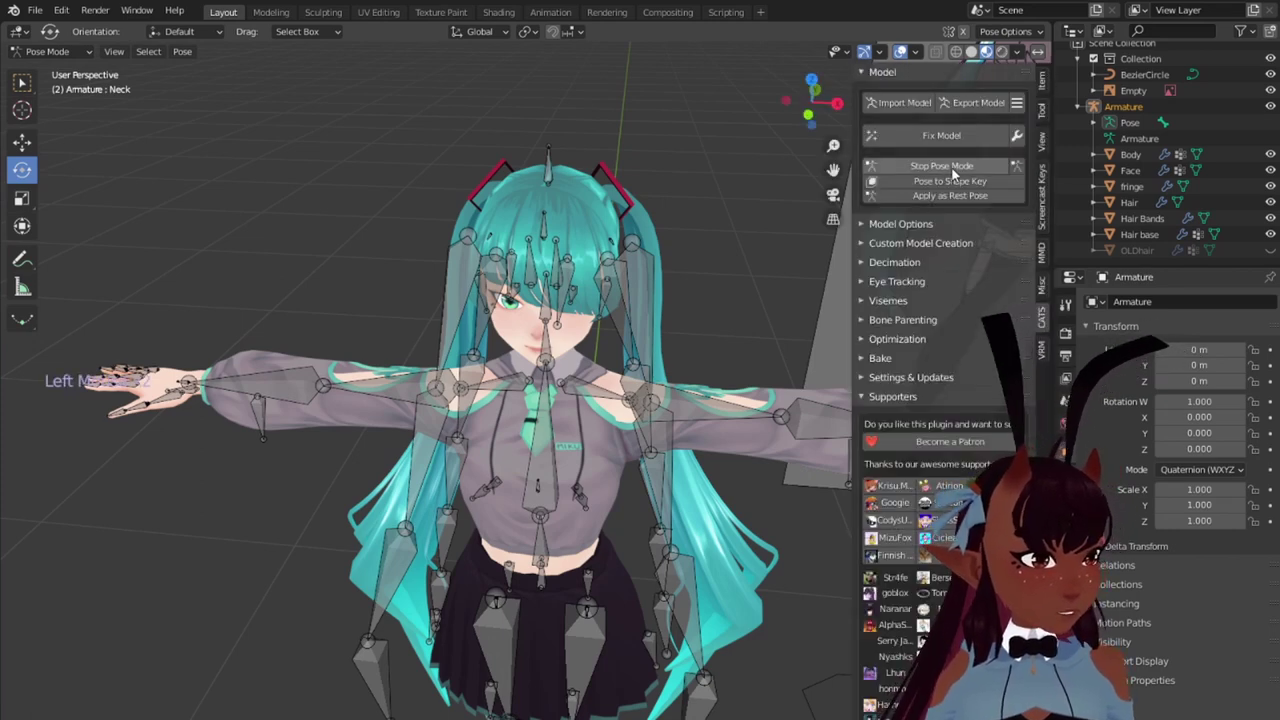
Step: Leave pose mode and give the fringe a Data Transfer modifier, choosing its source mesh
click(1133, 210)
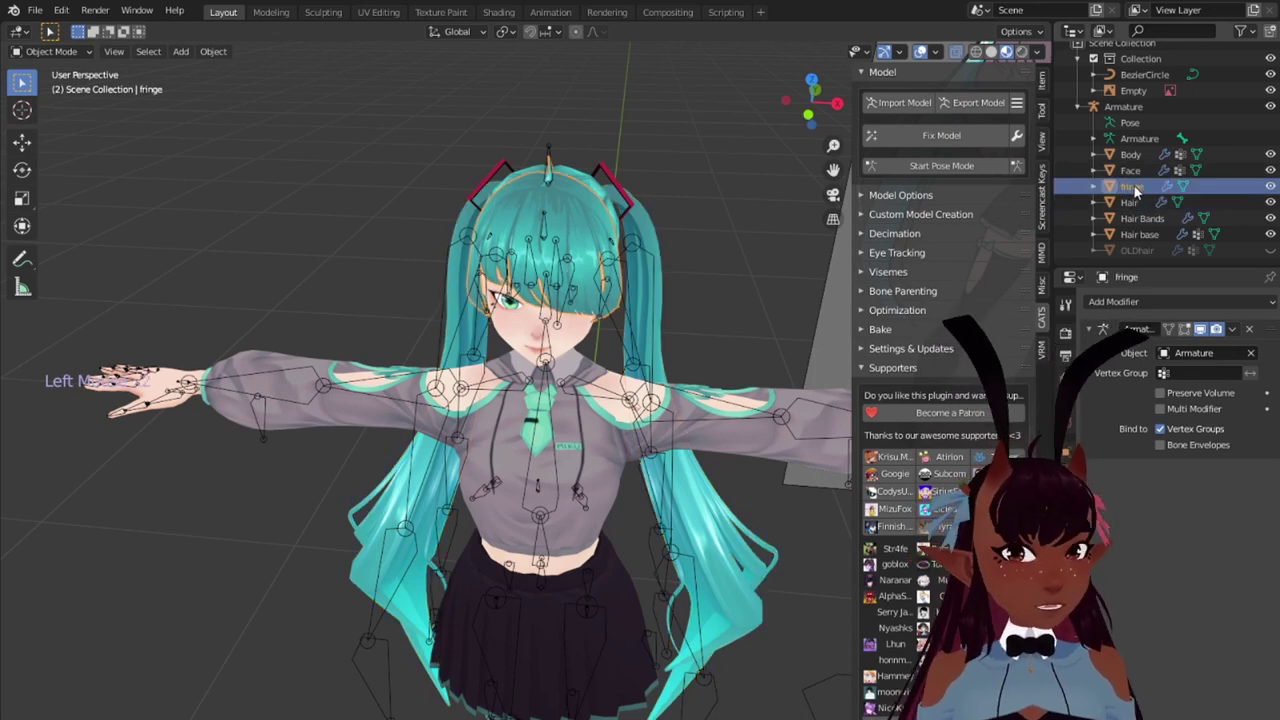
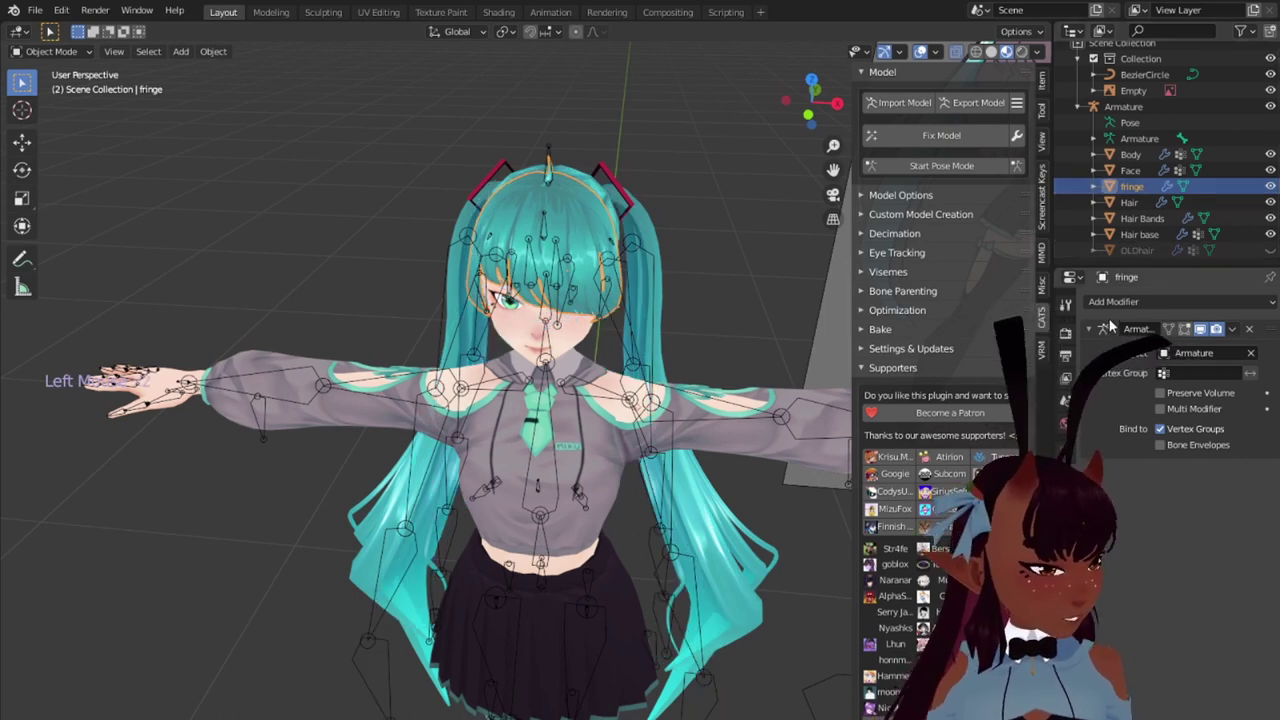
click(1121, 301)
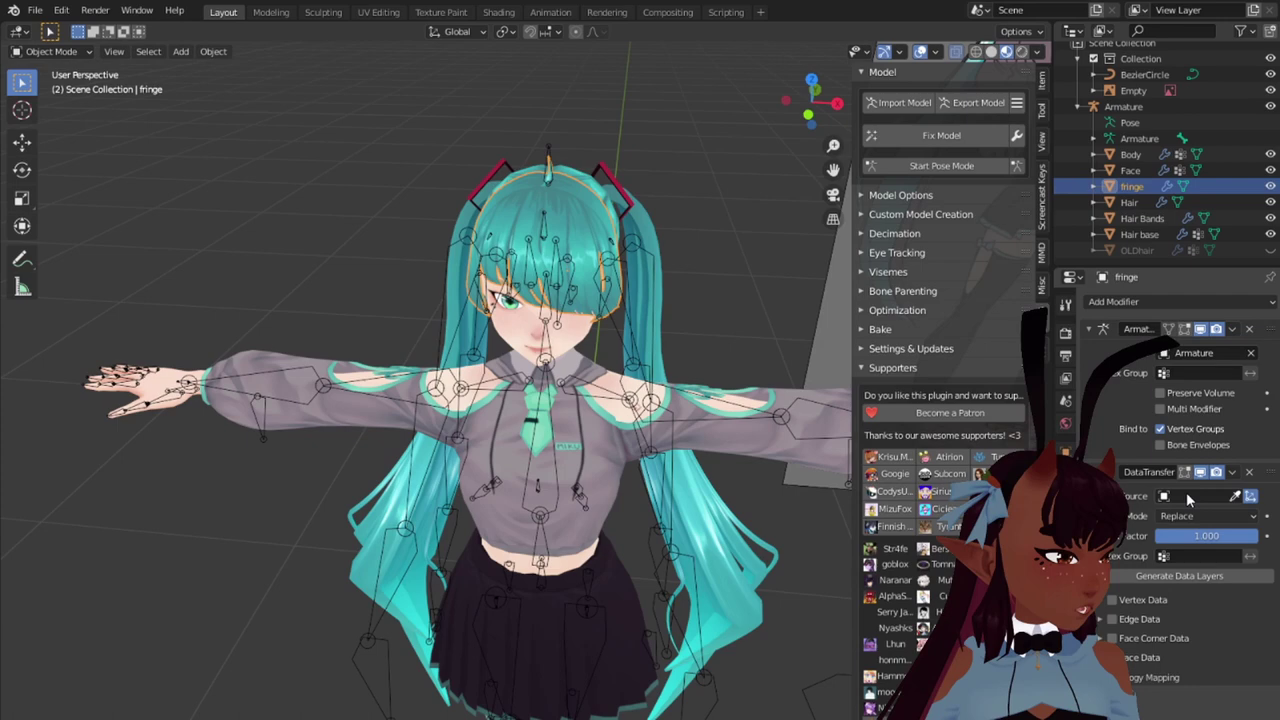
click(1192, 495)
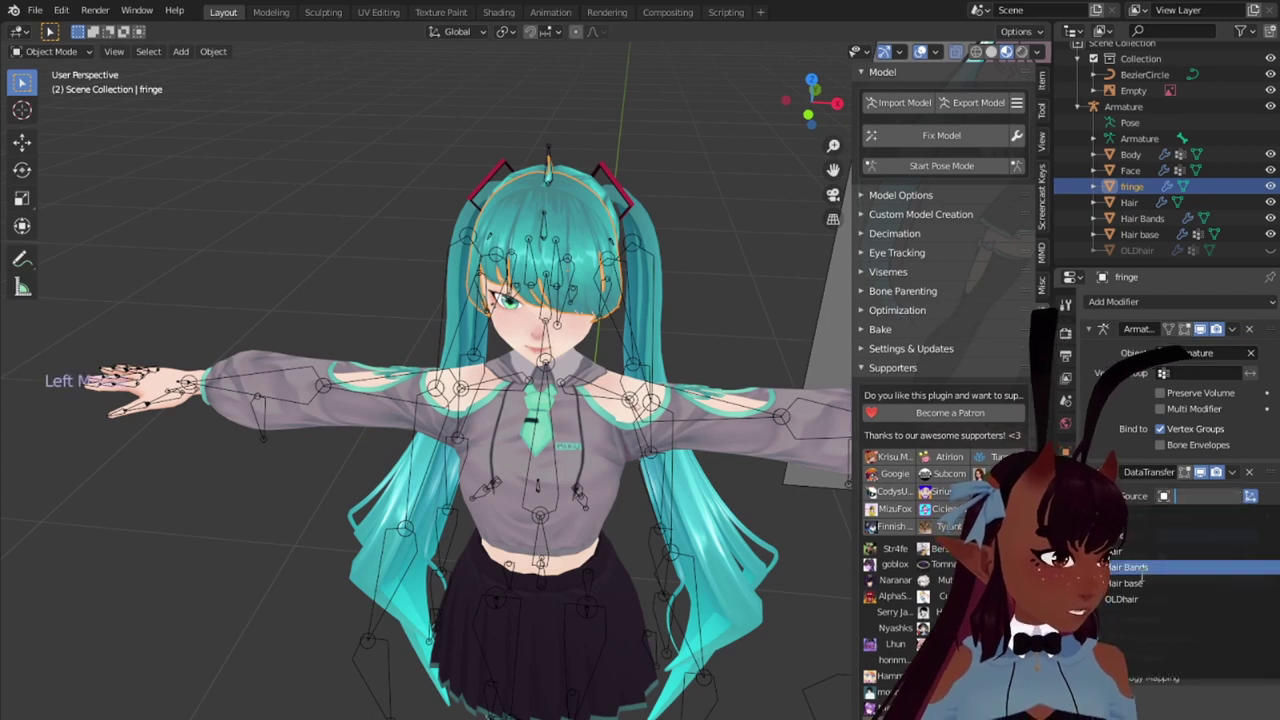
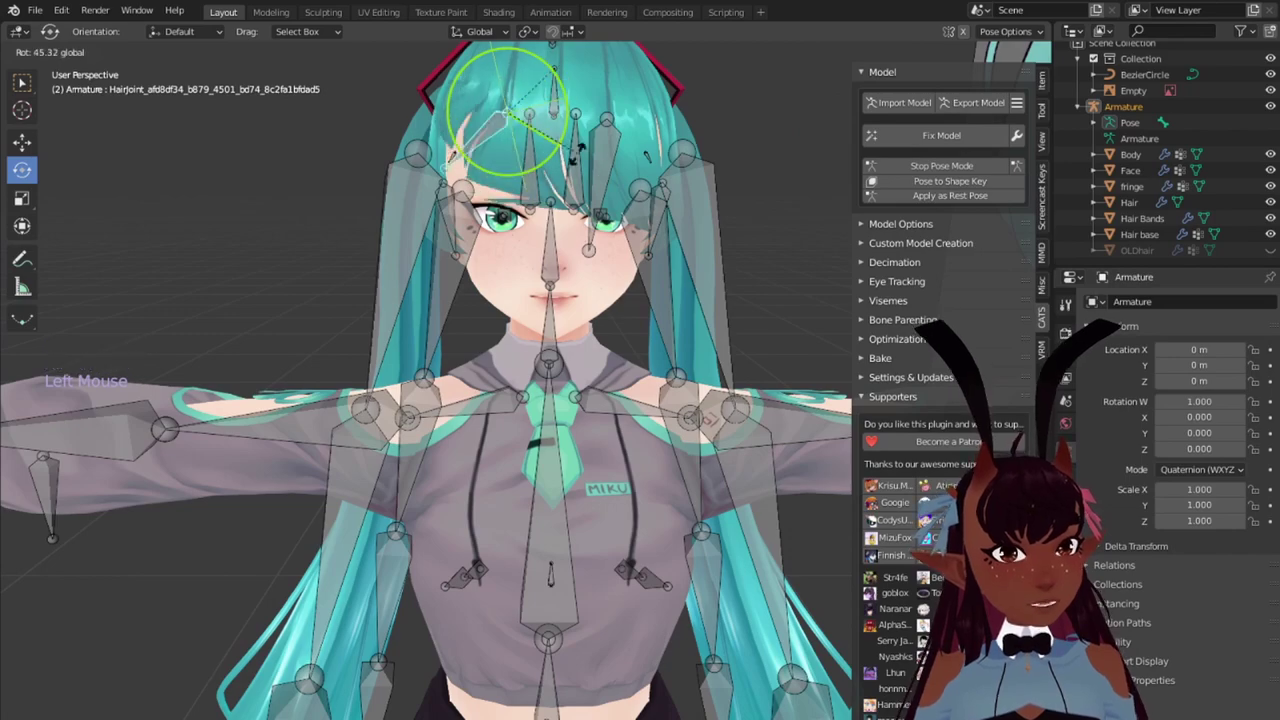
Step: Test-rotate the side hair joint bones around the head, cancelling each rotation
middle_click(713, 198)
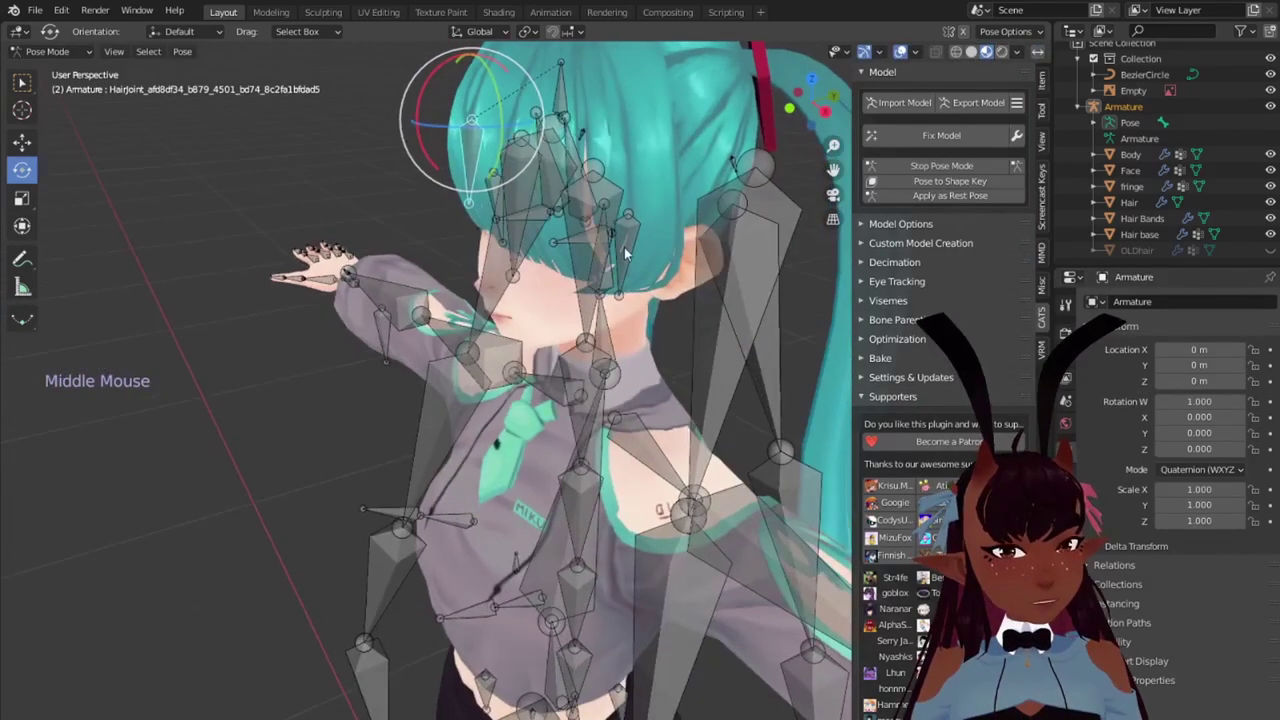
right_click(630, 249)
middle_click(618, 282)
click(618, 202)
middle_click(453, 225)
right_click(467, 249)
click(500, 222)
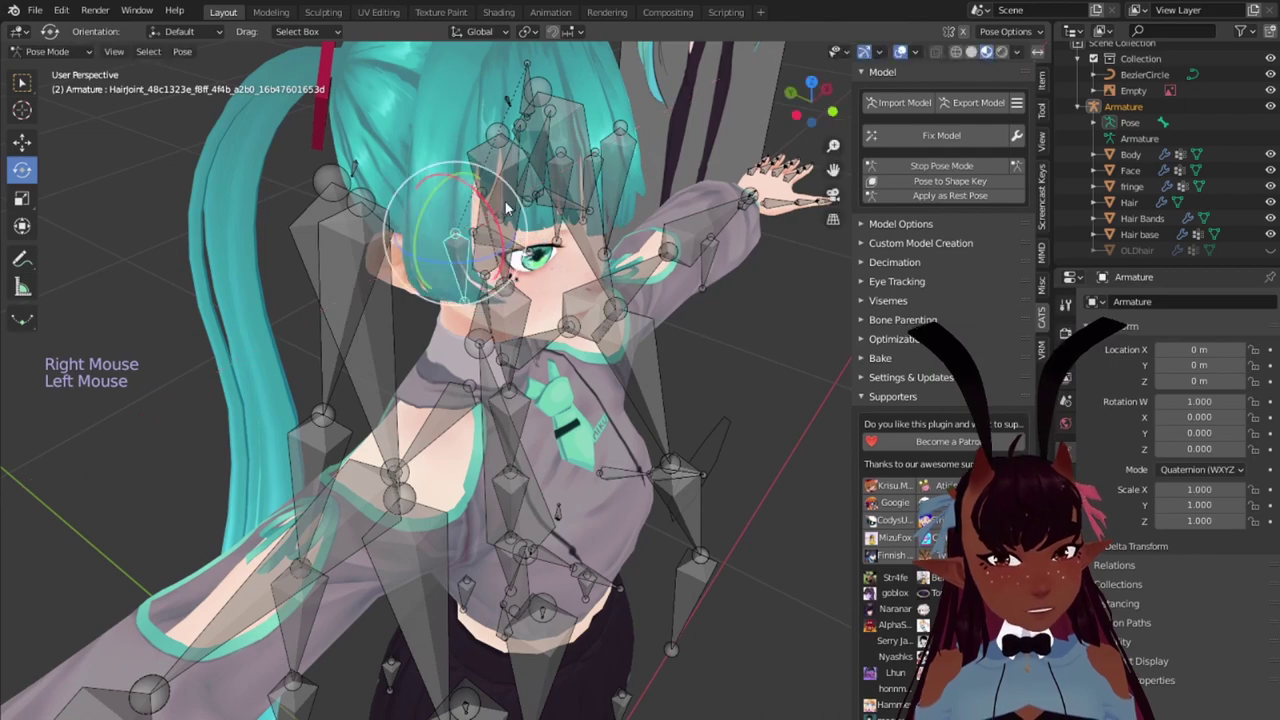
middle_click(684, 320)
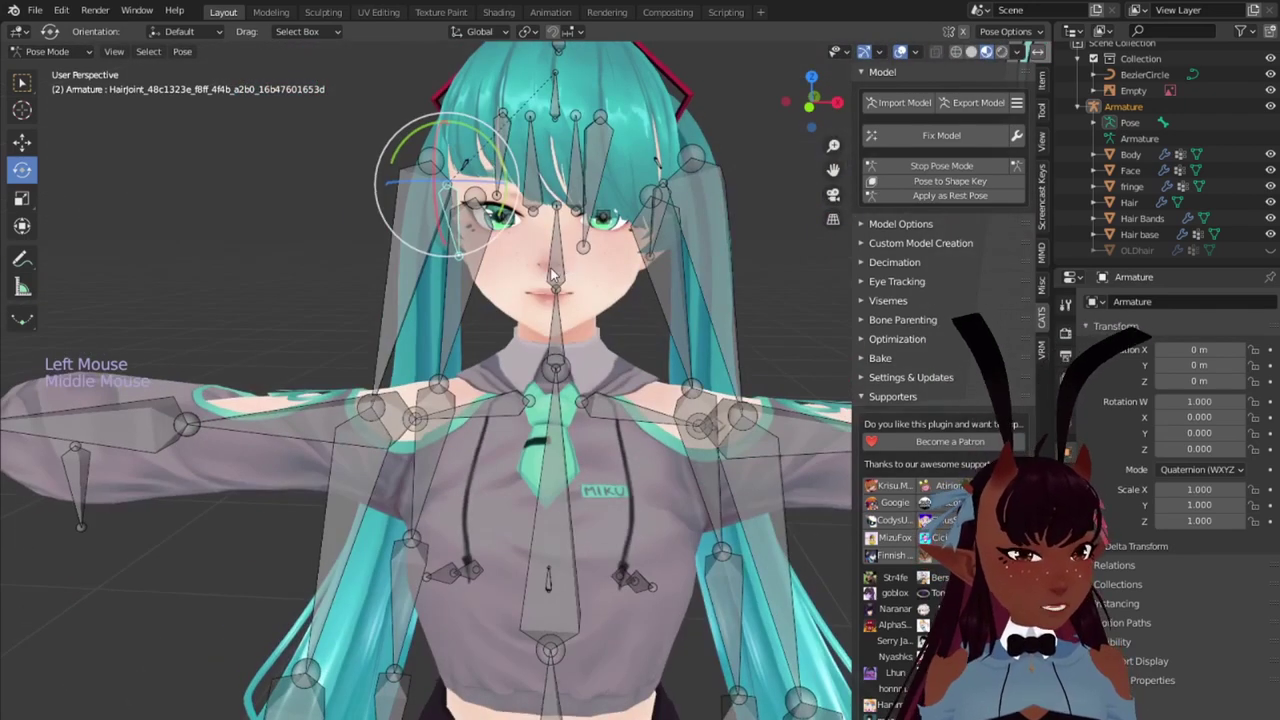
right_click(556, 270)
Step: Test-rotate the head and Fringe Root bones in front view, then return to object mode
key(KP_1)
key(r)
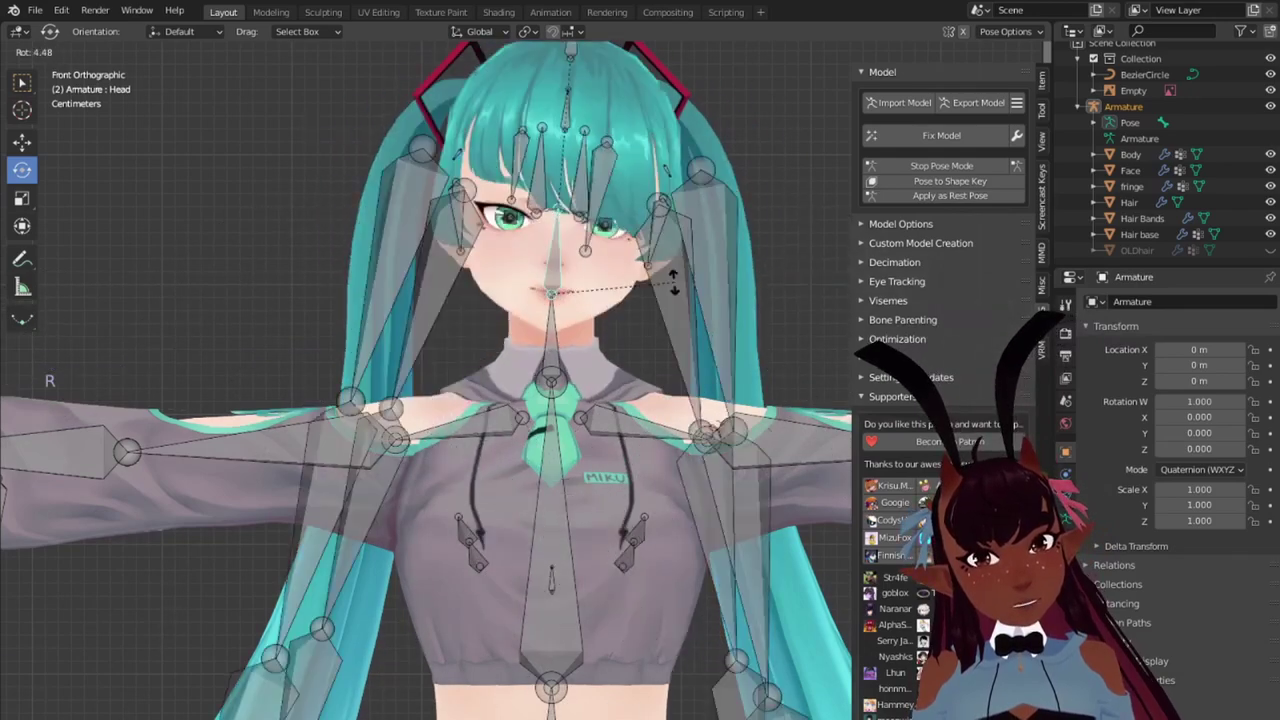
middle_click(642, 183)
scroll(up, 3)
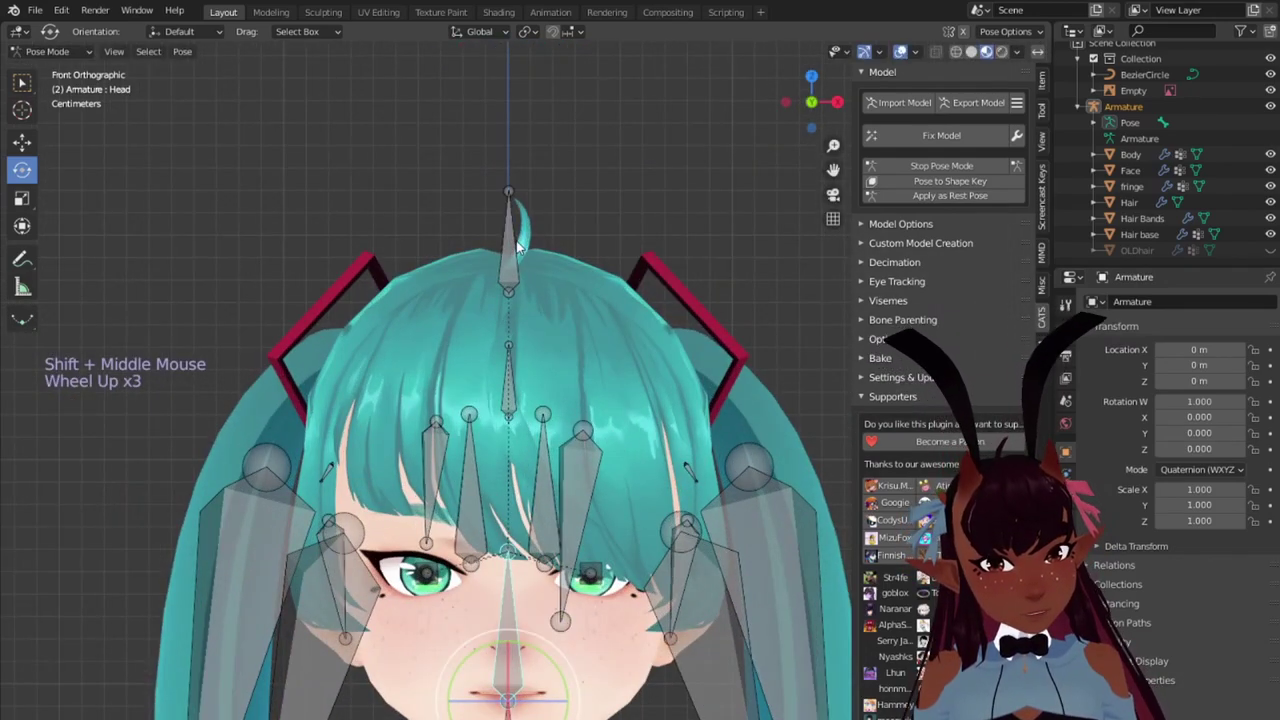
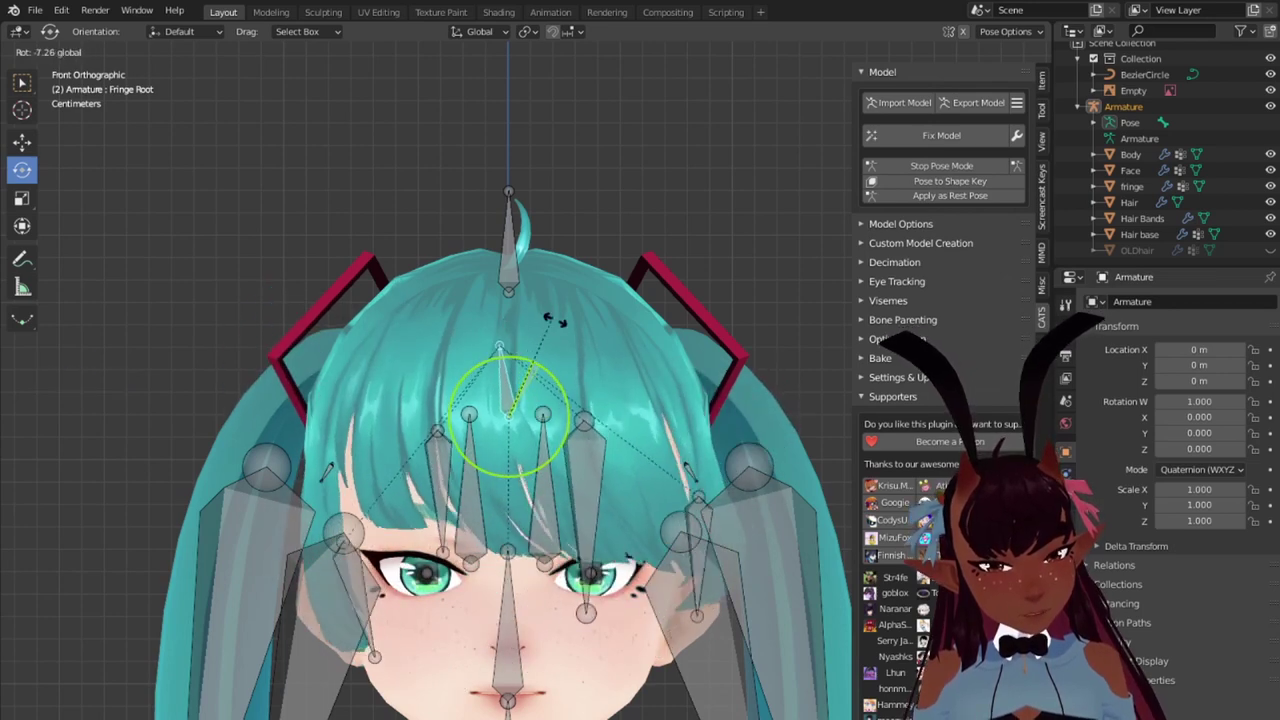
click(915, 168)
Step: Give the Hair mesh a Data Transfer modifier sourcing OLDhair
scroll(down, 3)
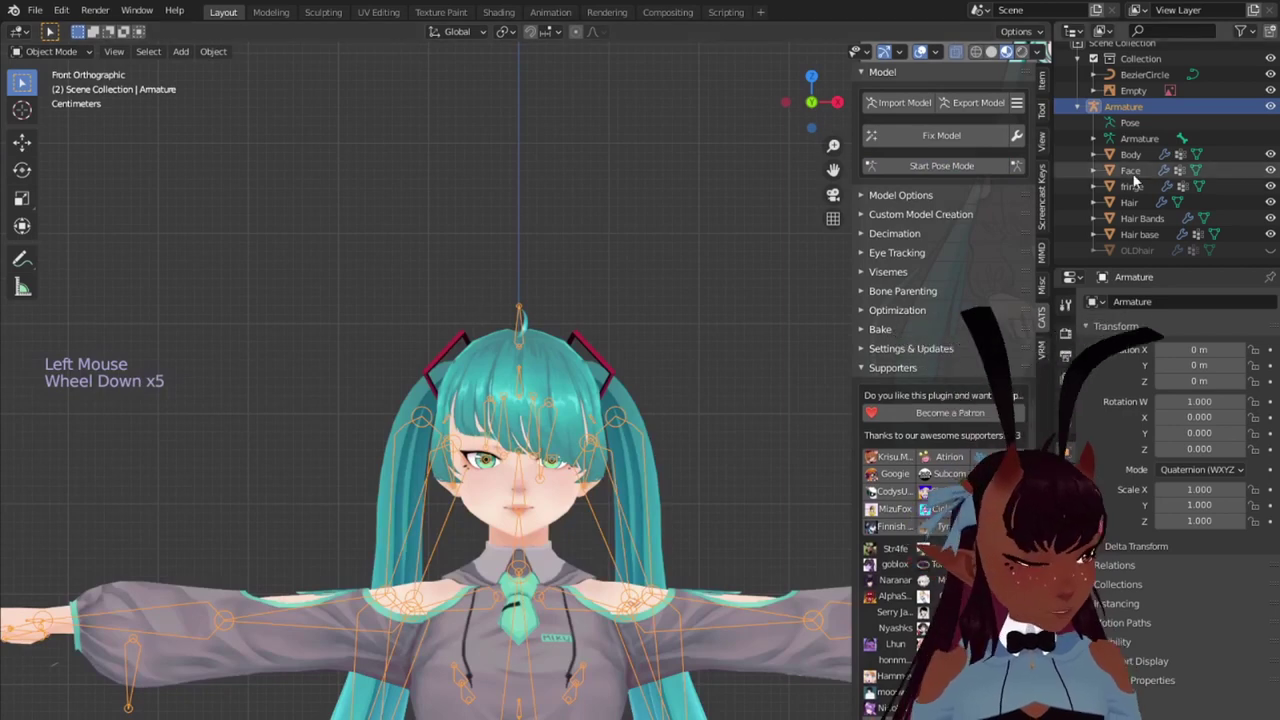
click(1139, 204)
scroll(down, 3)
middle_click(630, 434)
scroll(down, 3)
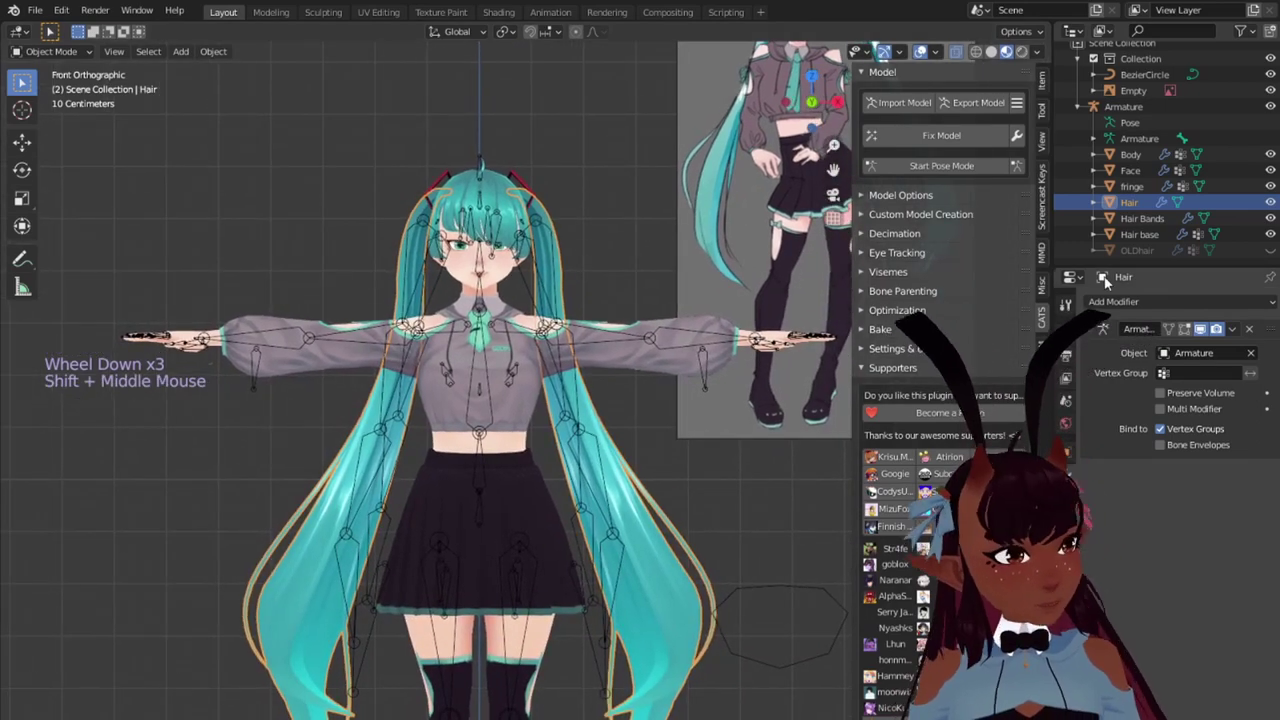
click(1176, 305)
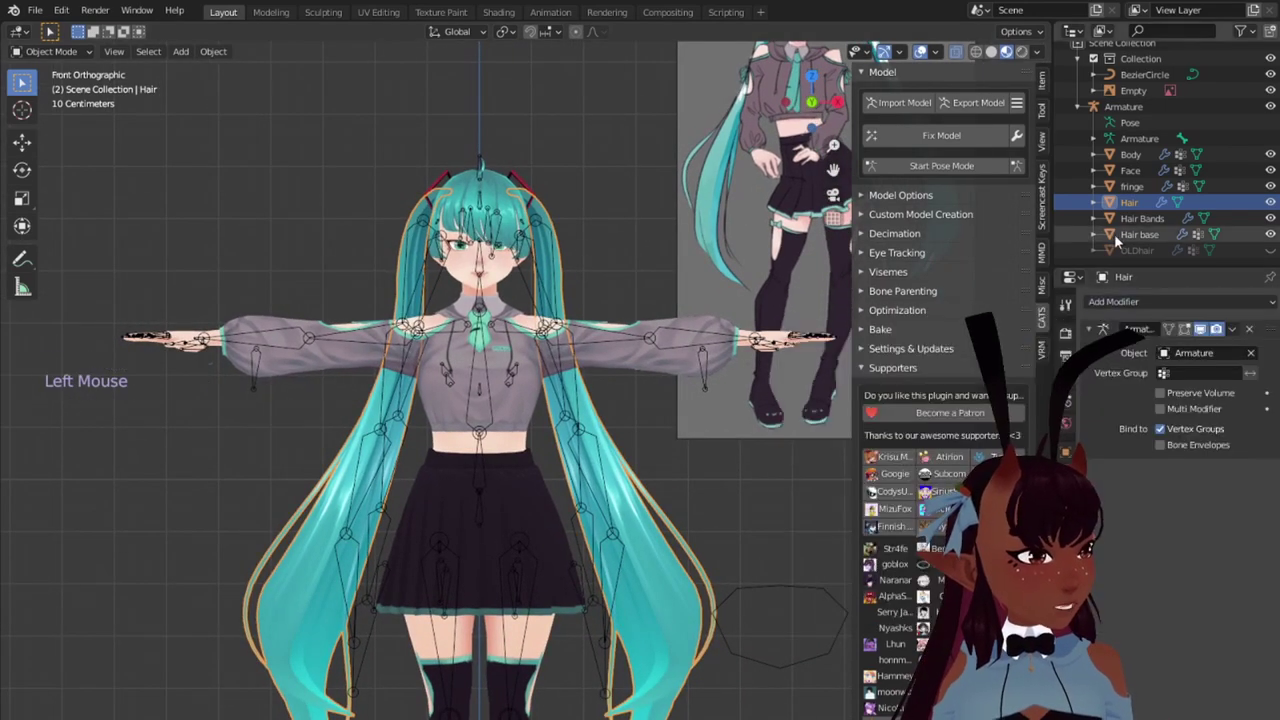
click(1124, 302)
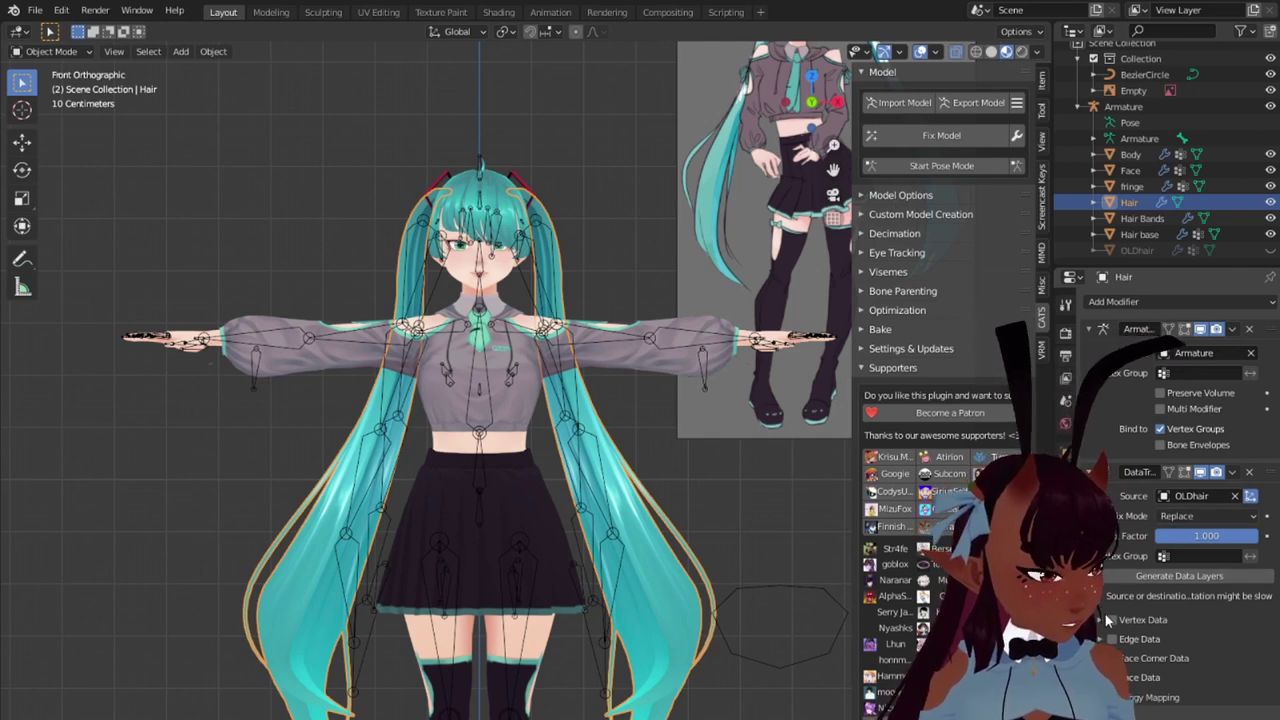
Step: Transfer OLDhair's vertex groups, generate the data layers and apply the modifier
click(1115, 625)
click(1102, 622)
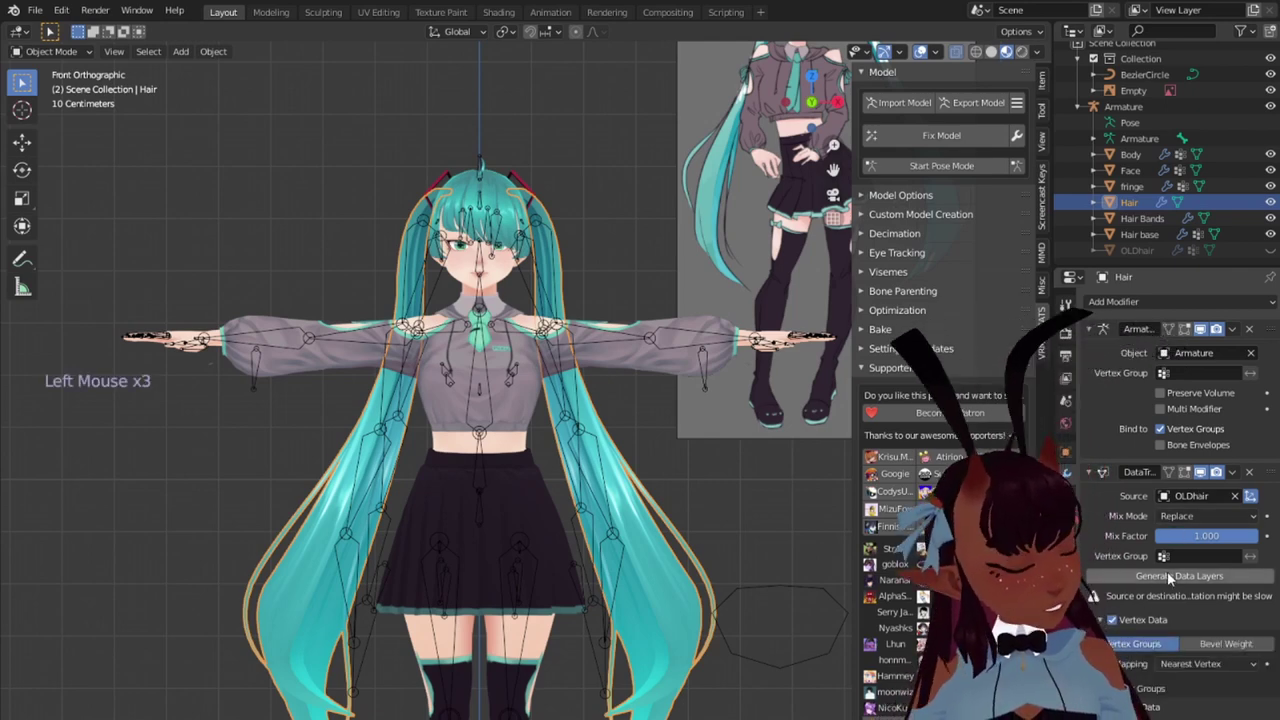
click(1241, 472)
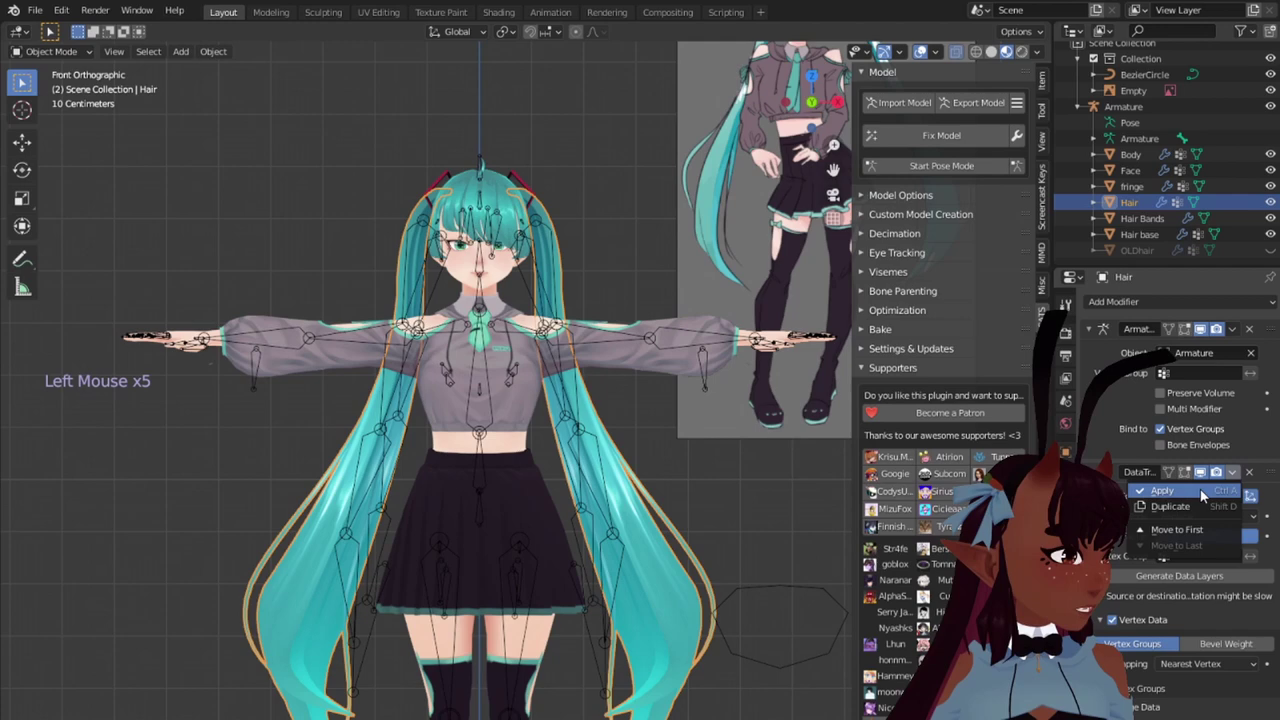
click(38, 5)
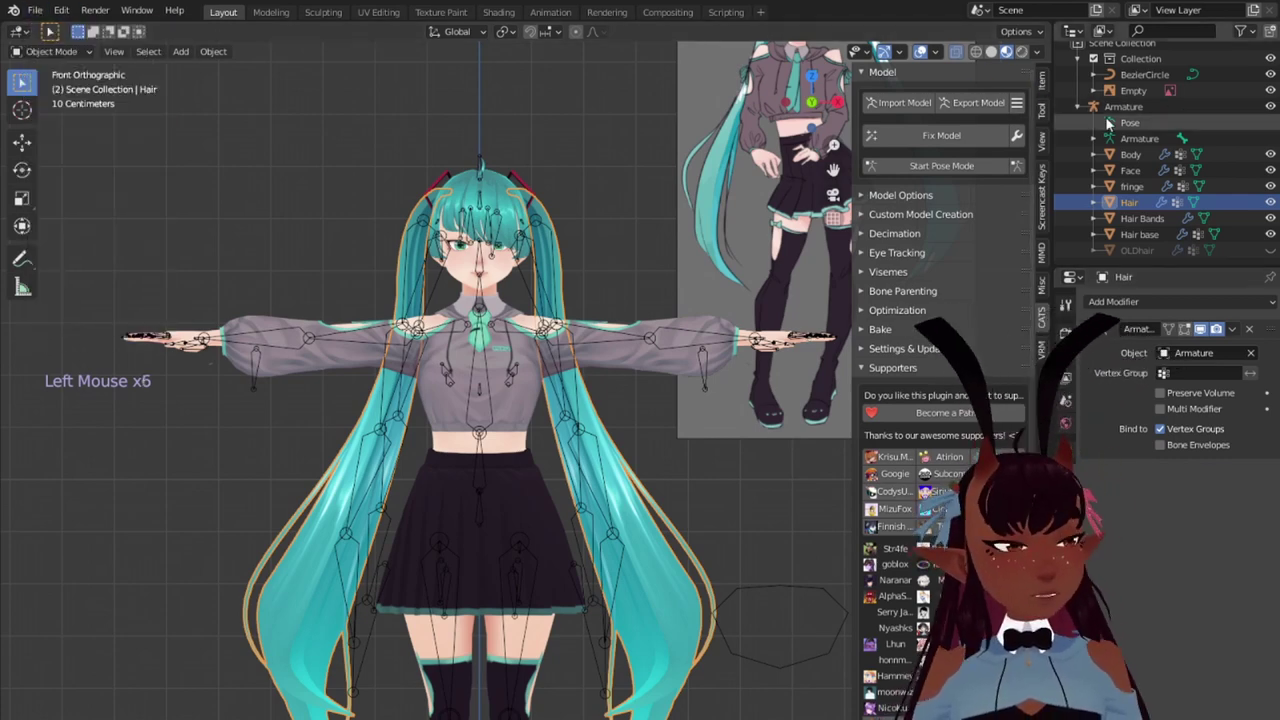
Step: Enter pose mode, pick a ponytail bone and frame it in right orthographic view
click(1115, 122)
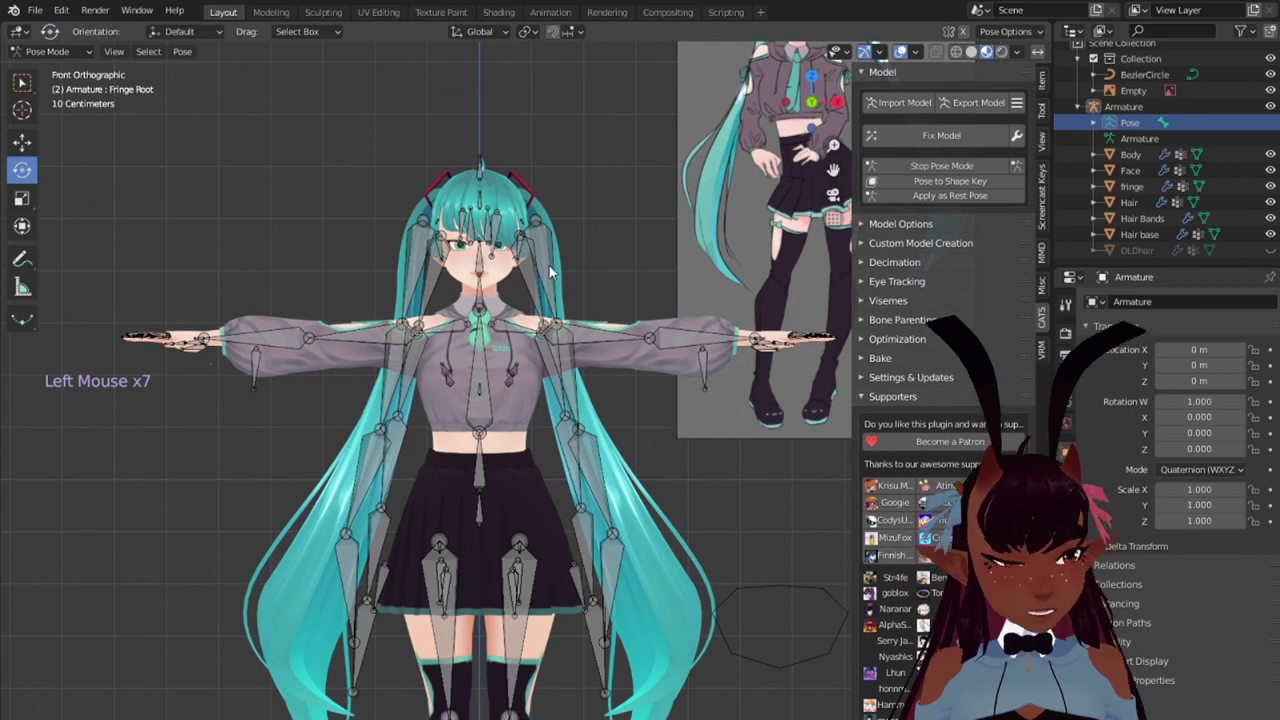
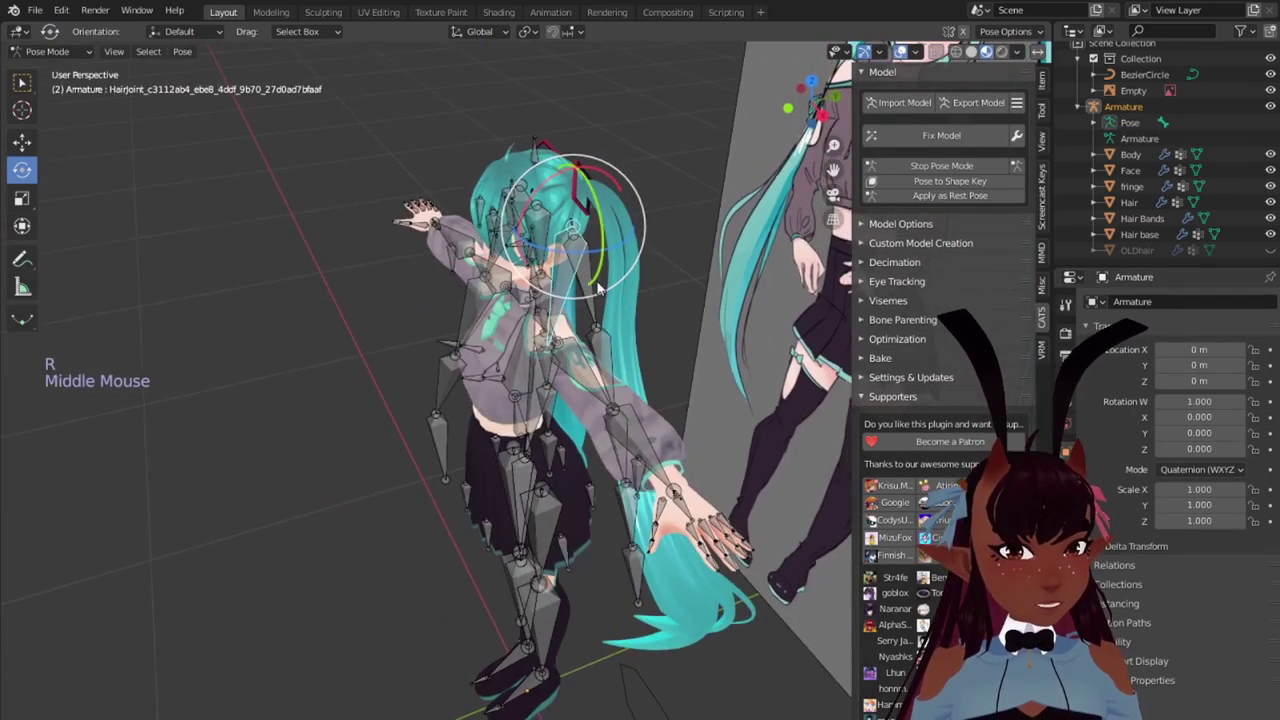
right_click(601, 299)
click(583, 283)
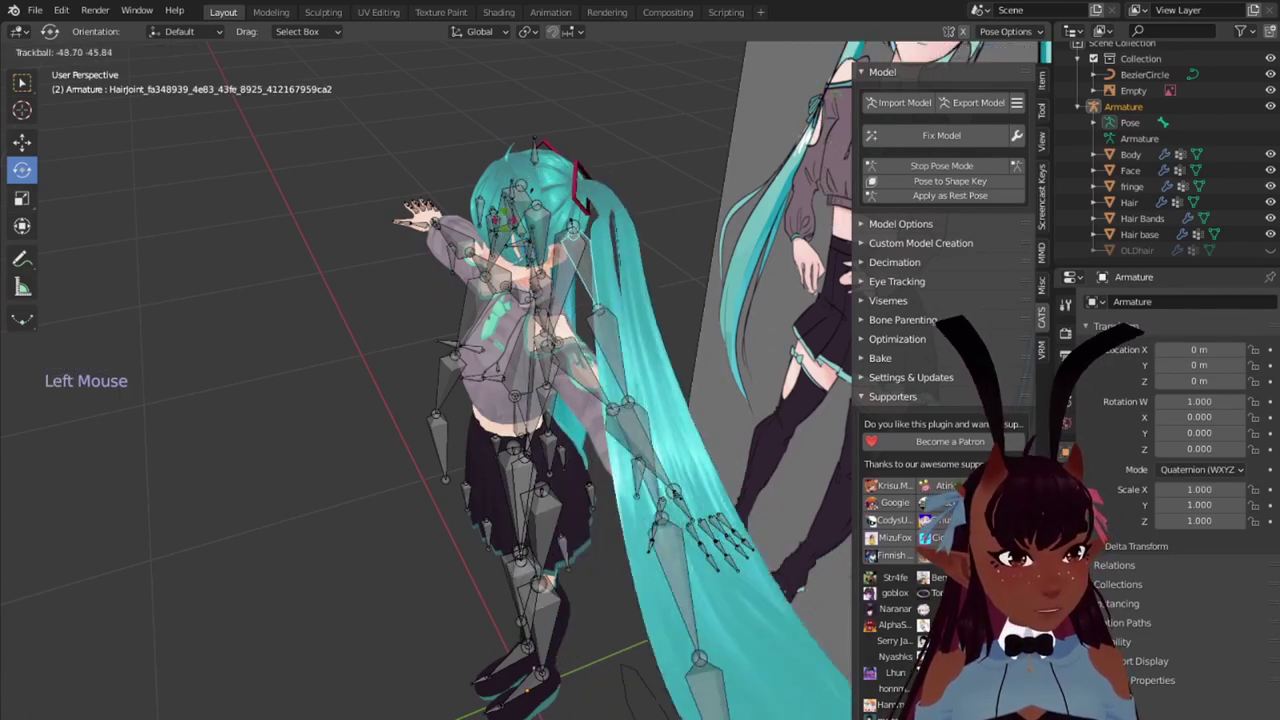
scroll(down, 3)
middle_click(723, 365)
key(KP_3)
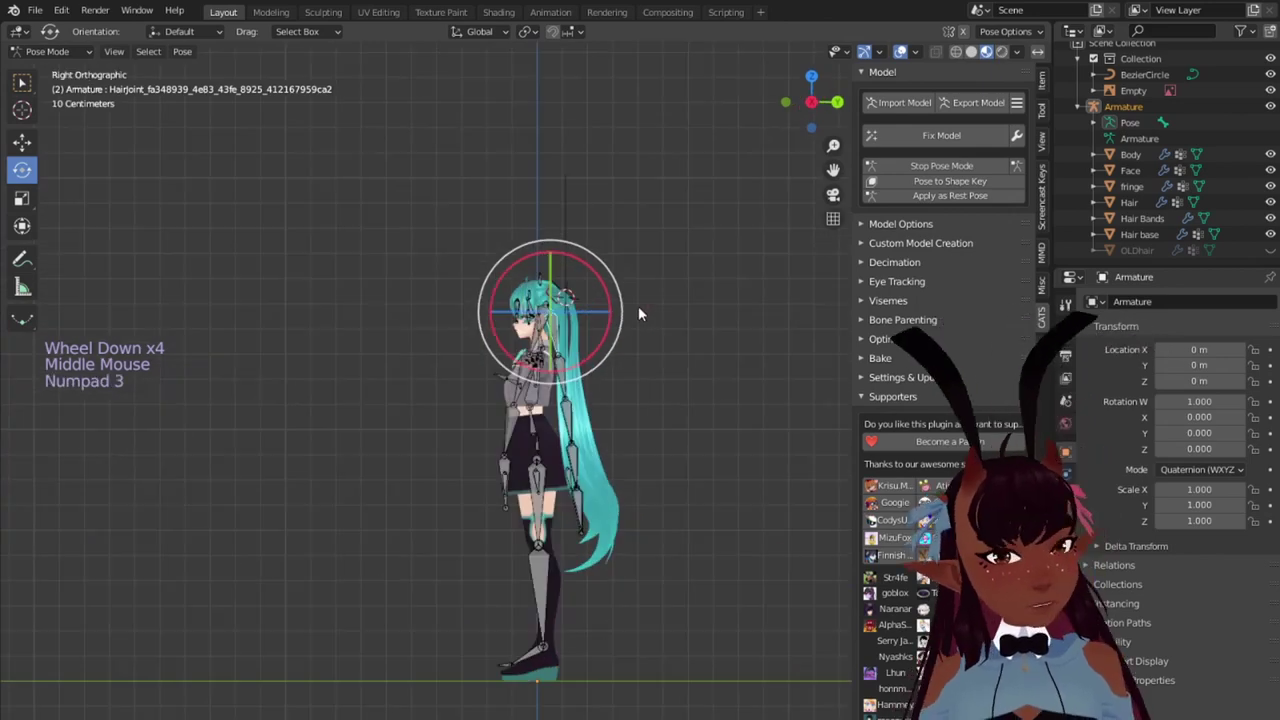
scroll(up, 3)
middle_click(680, 343)
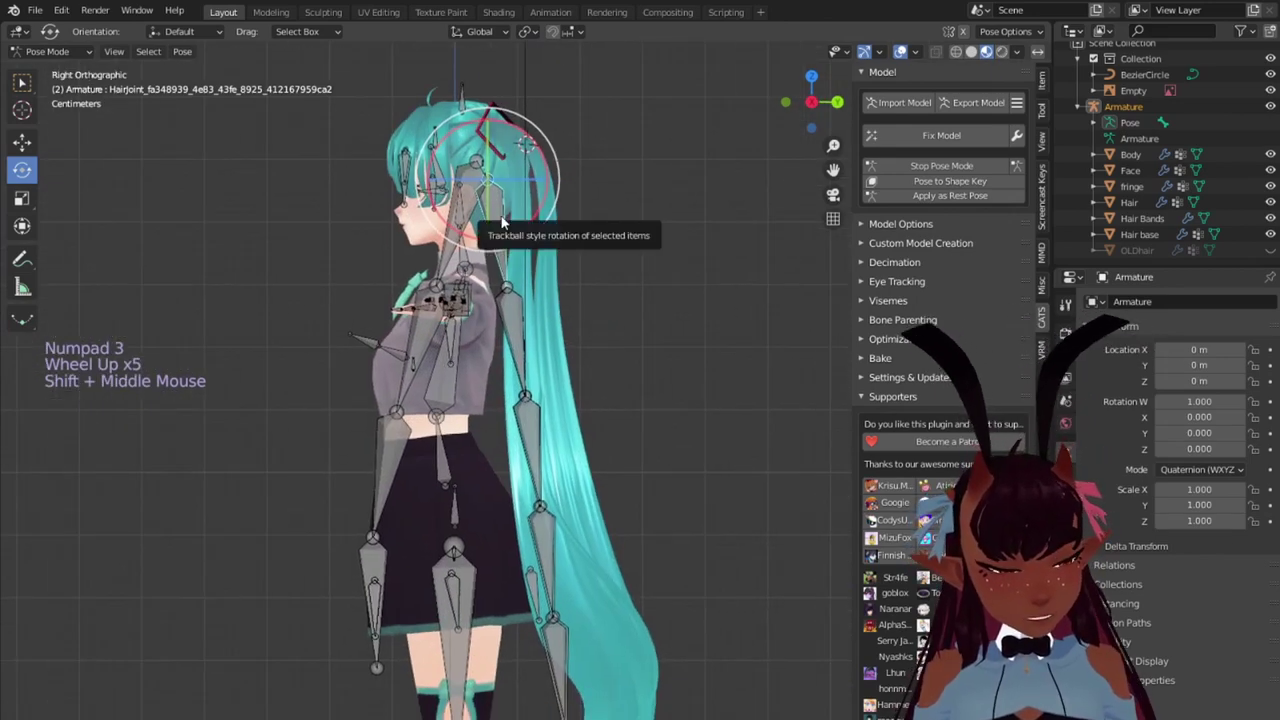
Step: Swing the ponytail bones, including the root, upward to check the hair follows
key(l)
middle_click(463, 293)
key(l)
key(a)
key(l)
key(l)
scroll(down, 3)
click(535, 32)
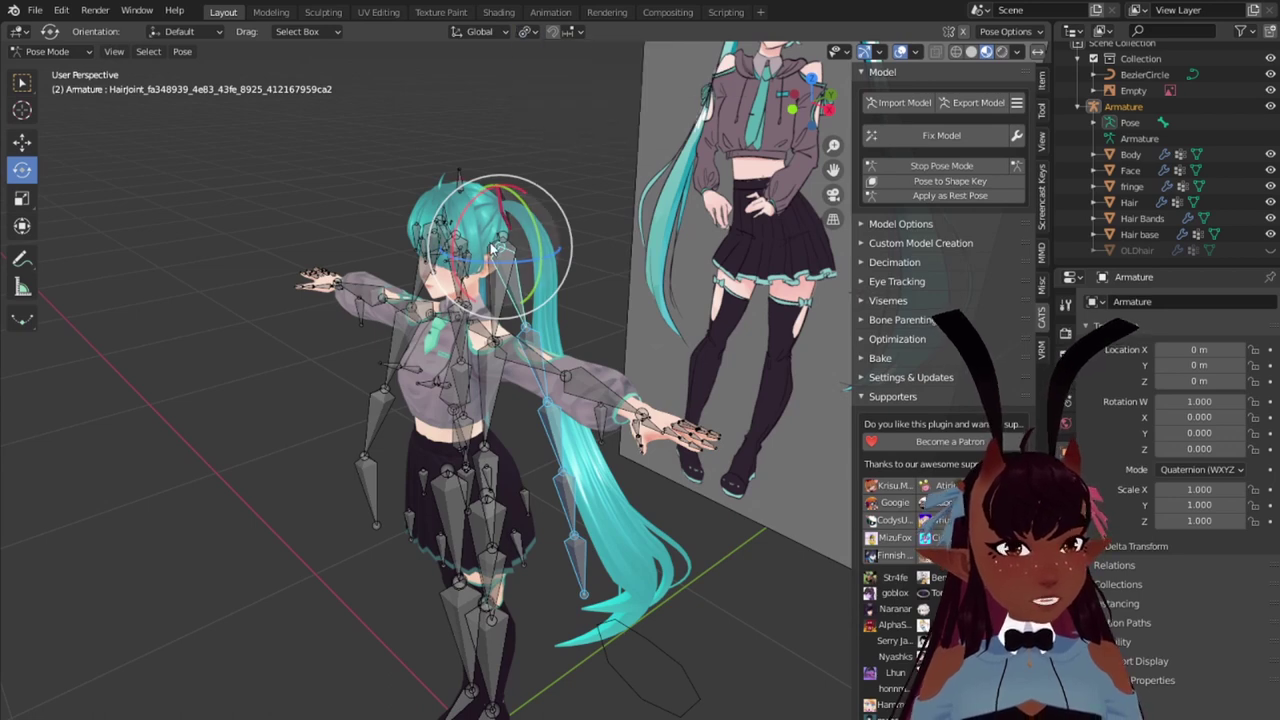
click(473, 208)
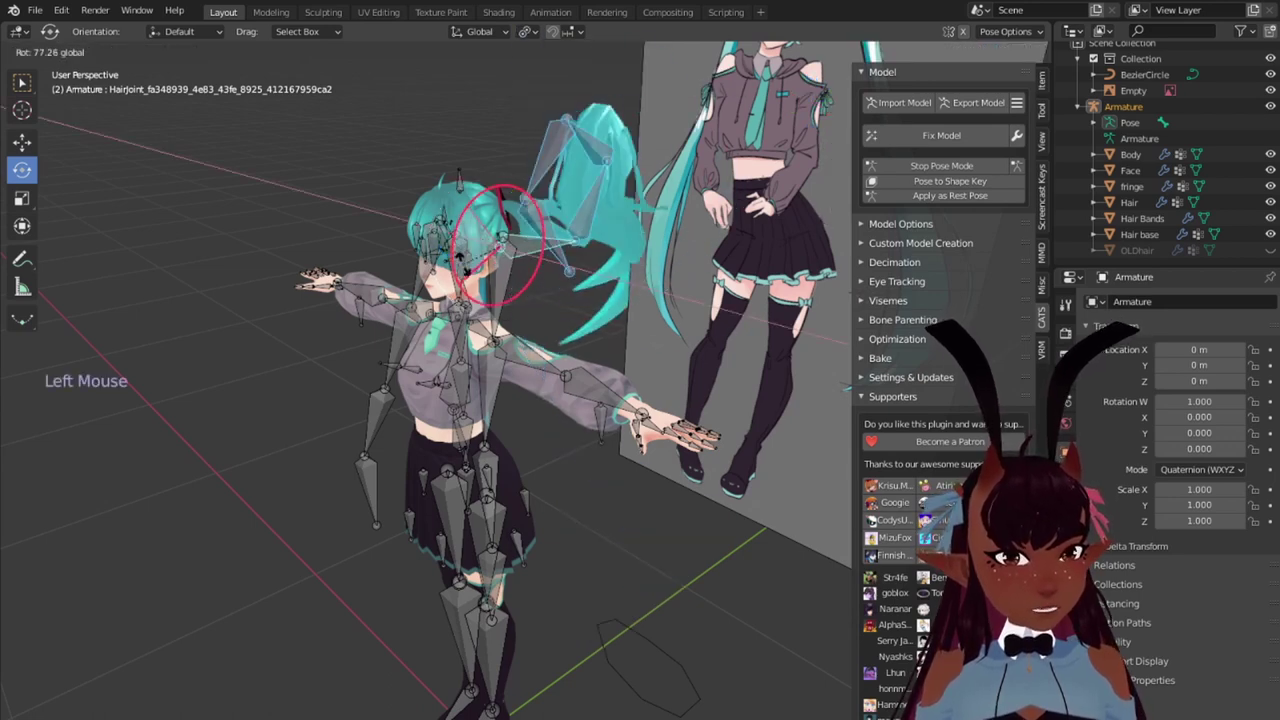
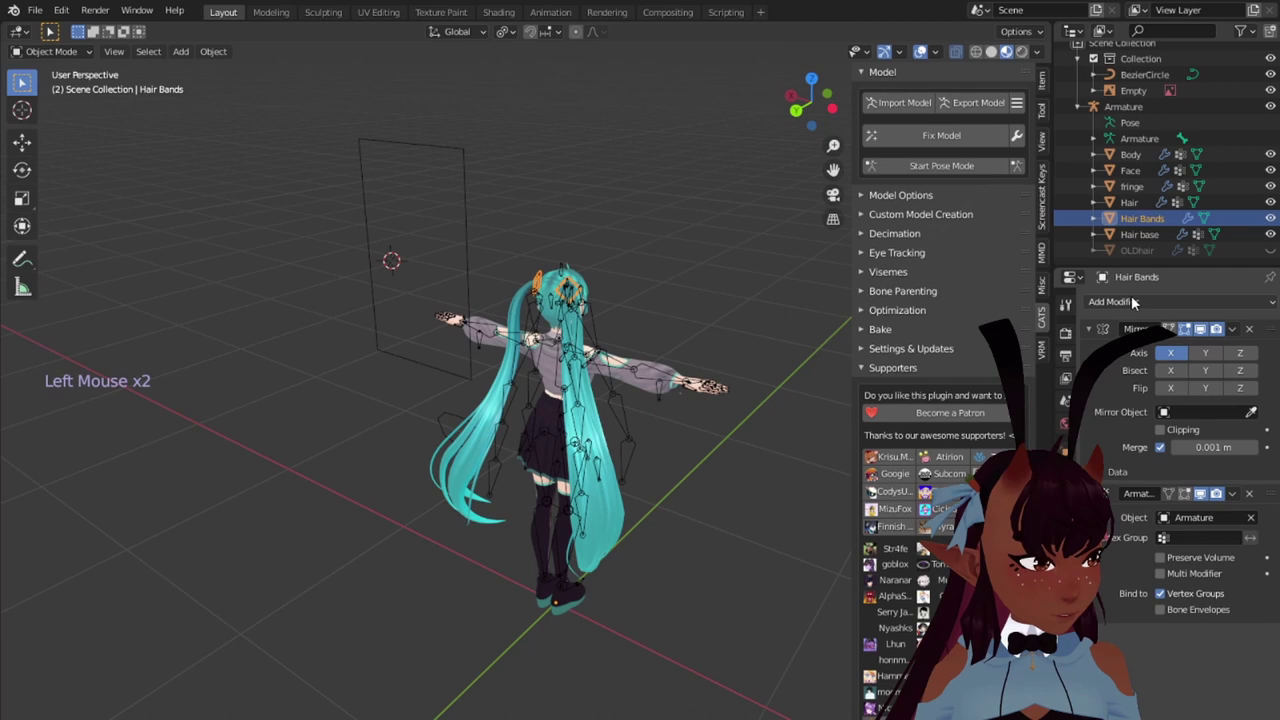
Step: Apply the Hair Bands mirror and add a Data Transfer modifier sourcing Body
click(1241, 332)
click(1138, 281)
click(1131, 304)
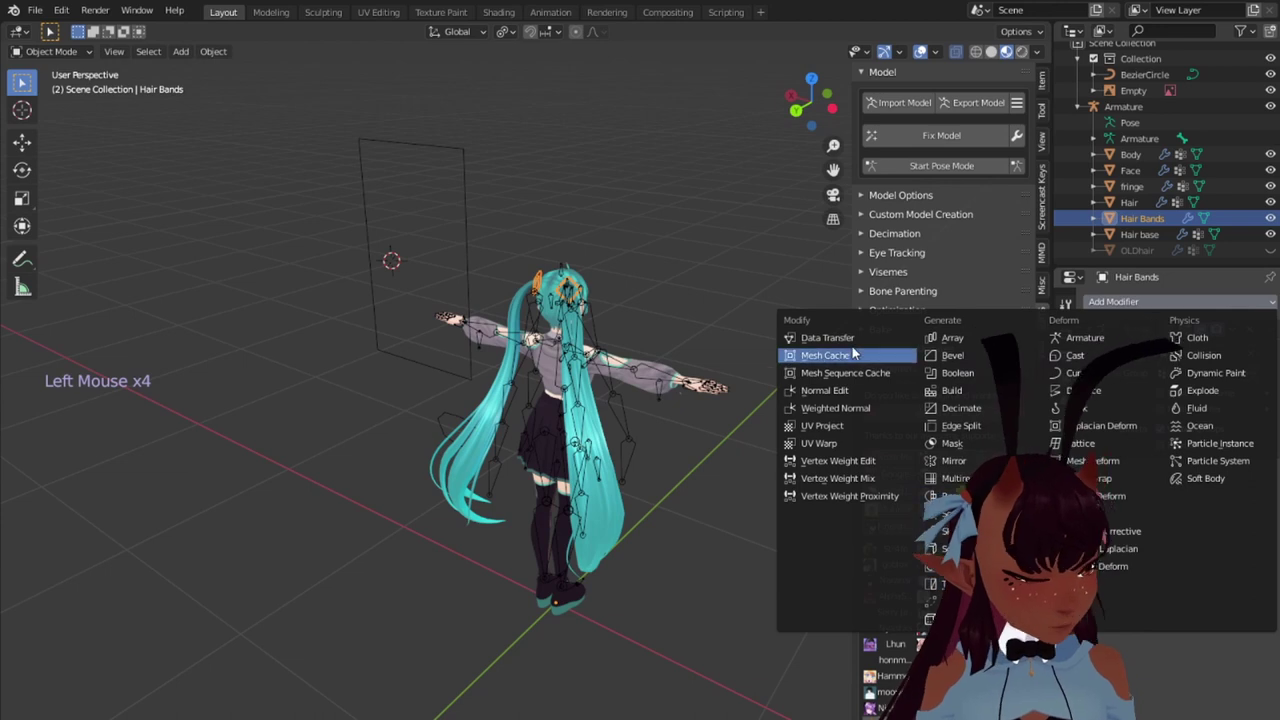
click(1183, 497)
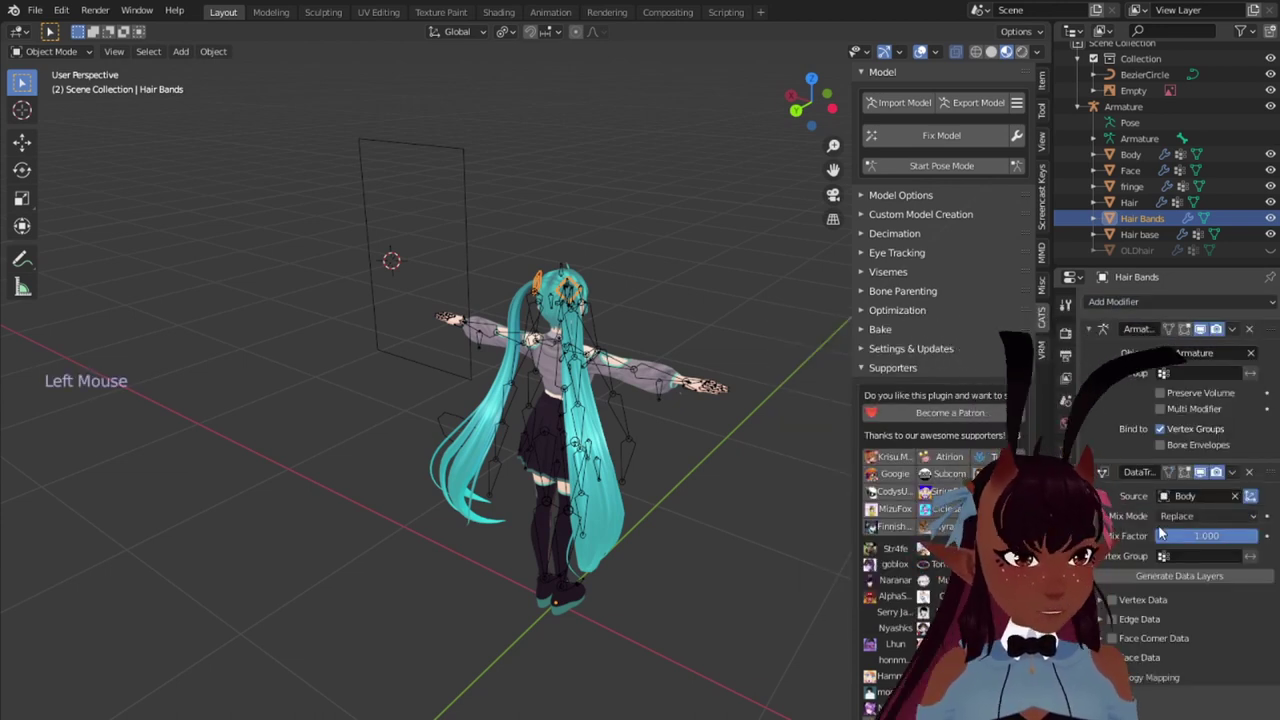
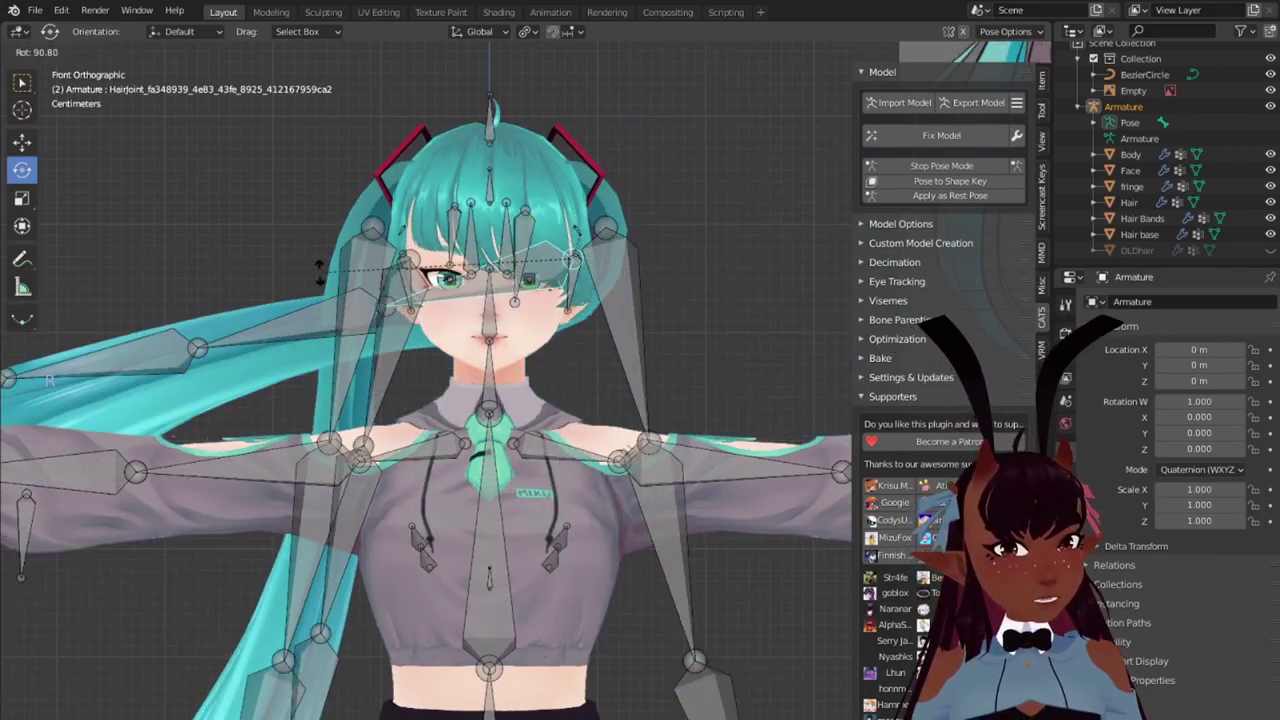
Step: Leave pose mode with the ponytail at rest and zoom out to the whole character
scroll(down, 3)
click(923, 168)
scroll(down, 3)
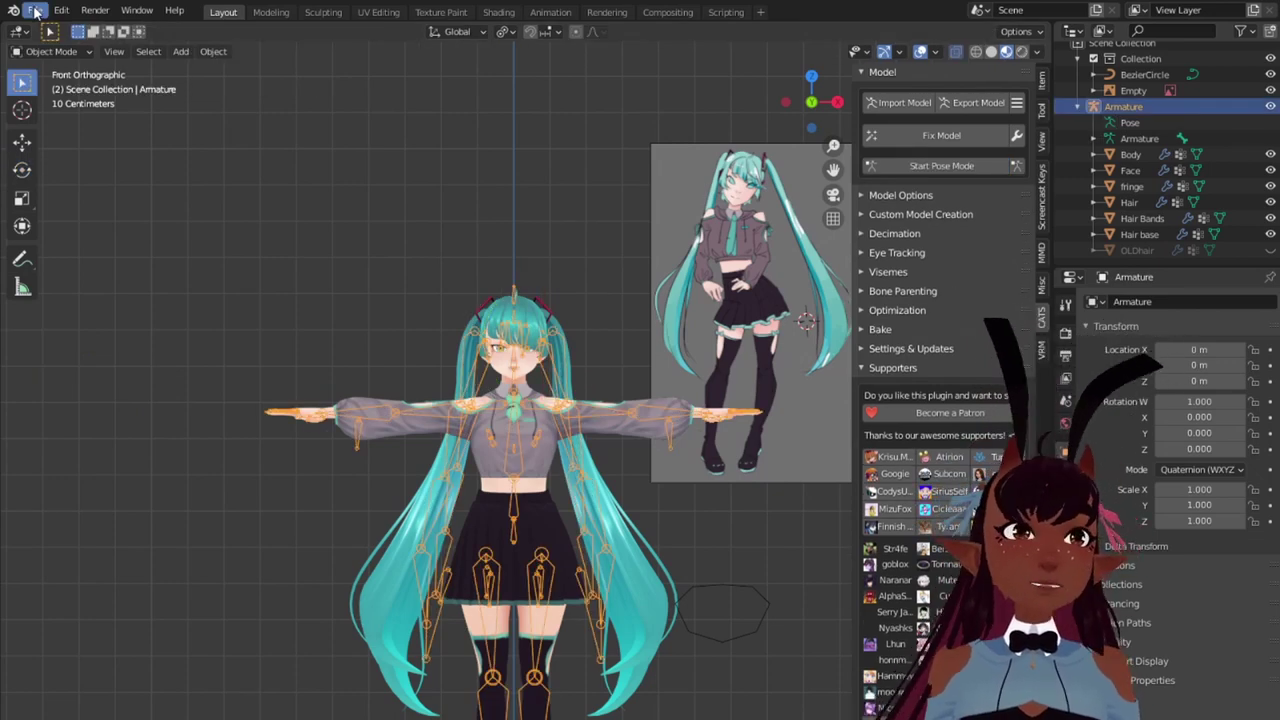
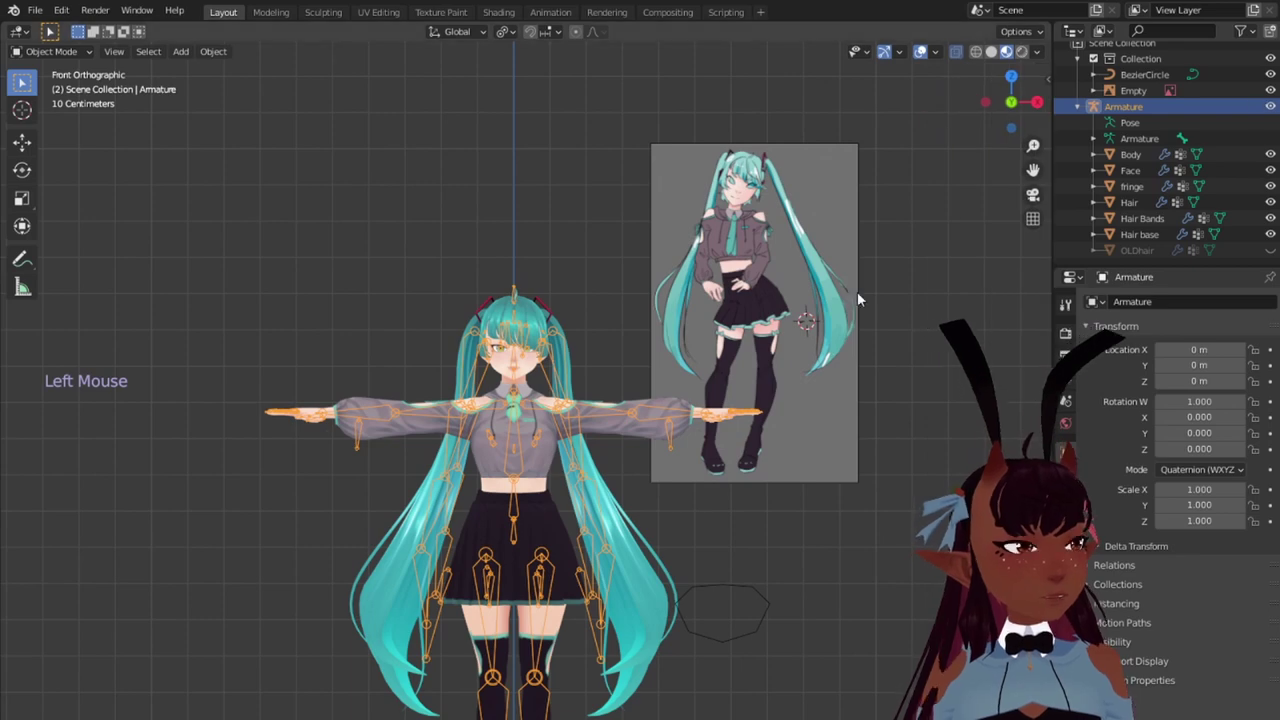
scroll(down, 3)
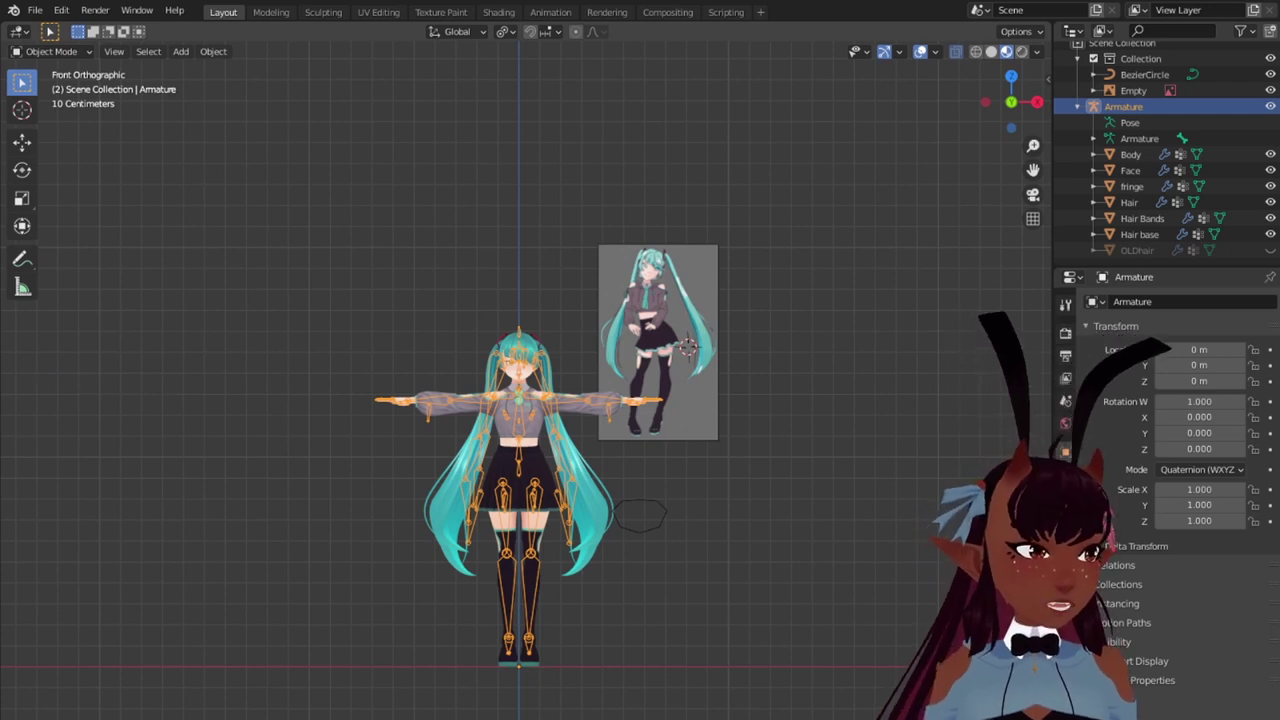
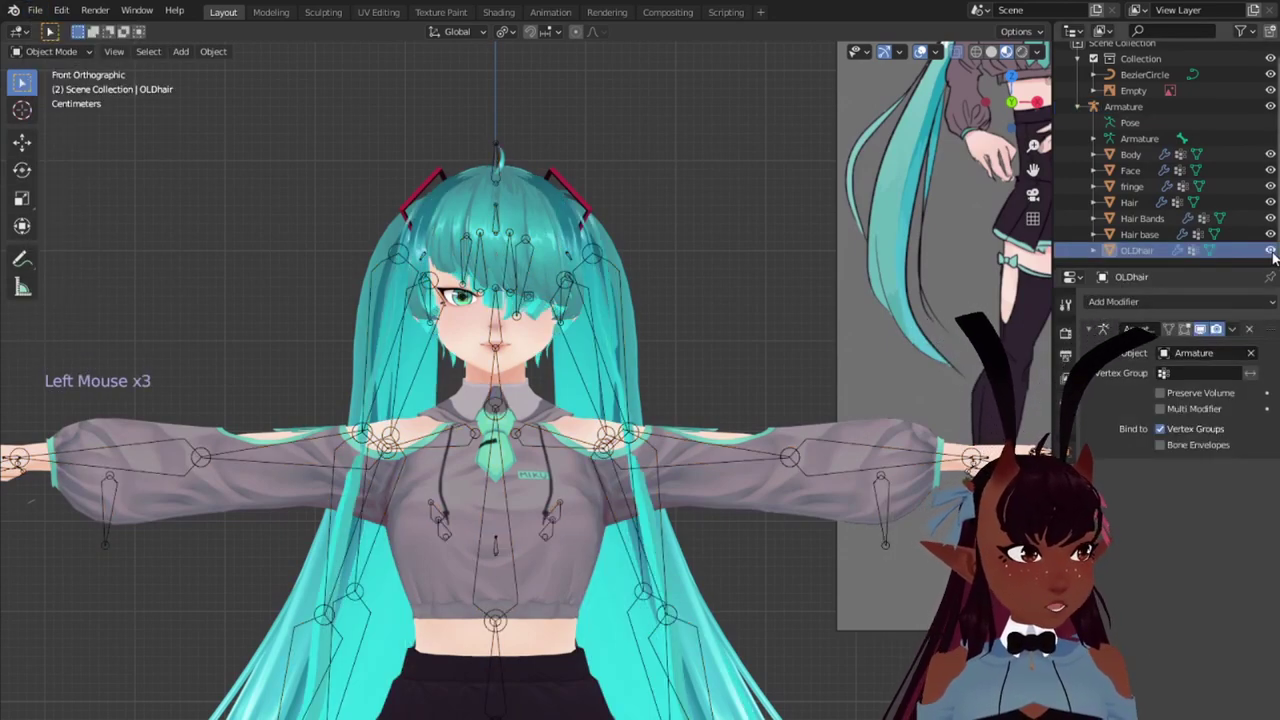
Step: Delete the OLDhair mesh, select the armature and save the file
scroll(down, 3)
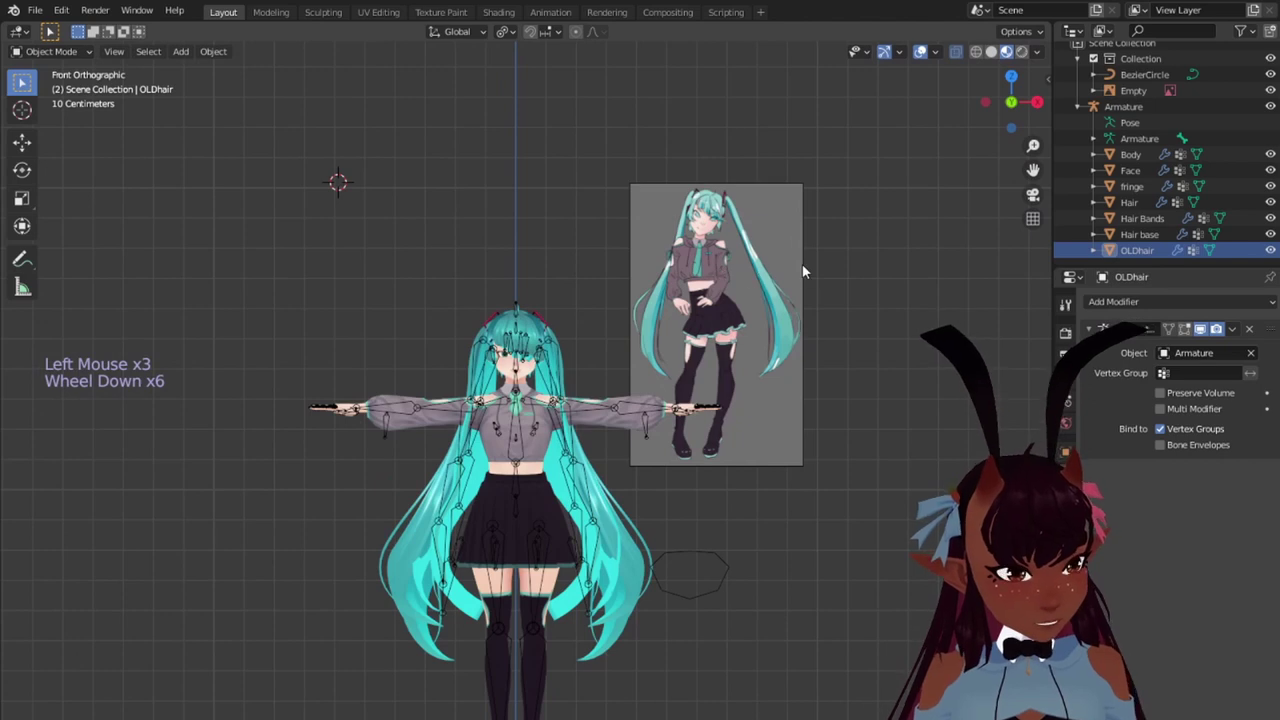
right_click(1137, 248)
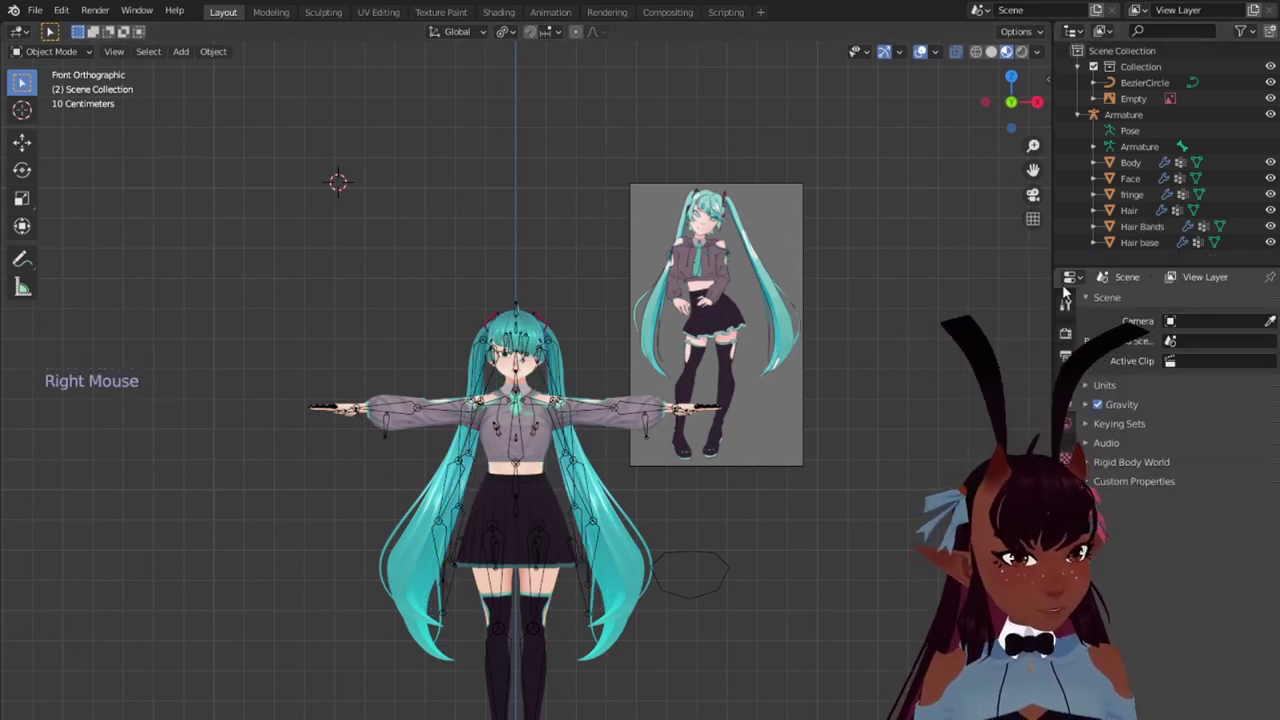
click(1152, 115)
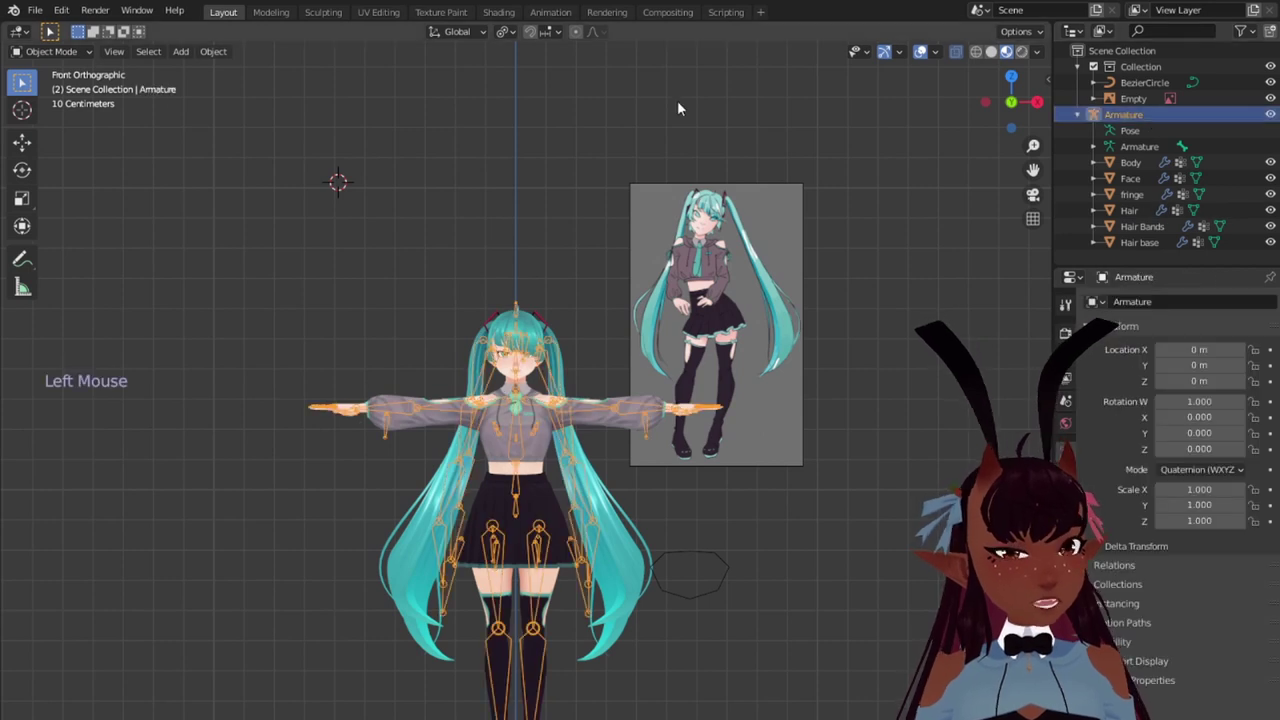
click(65, 52)
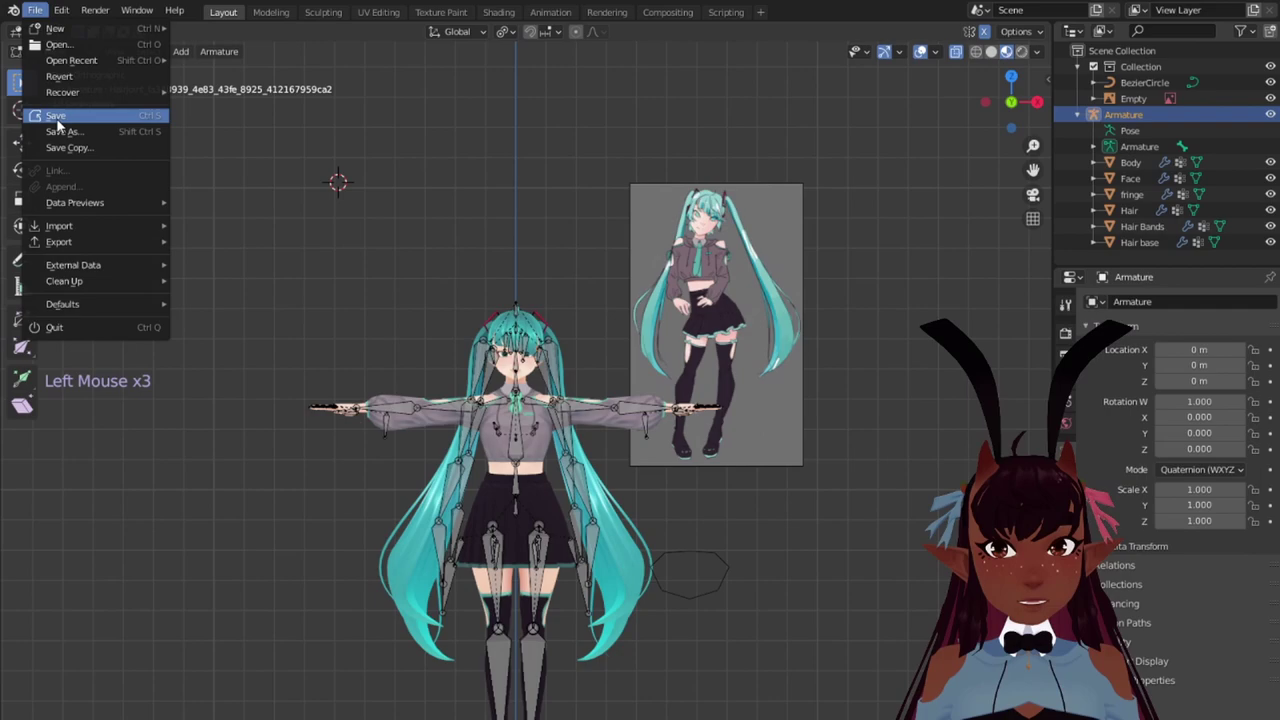
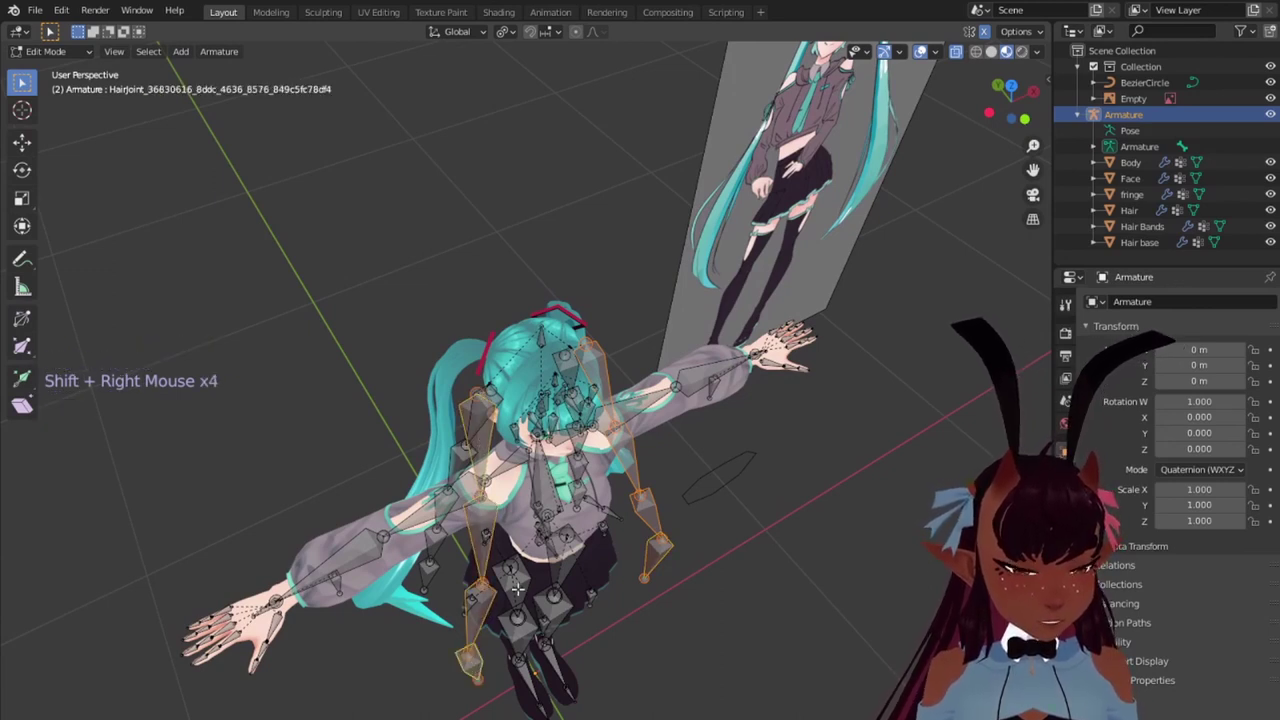
Step: View the character from the front to rename the left ponytail bones
key(x)
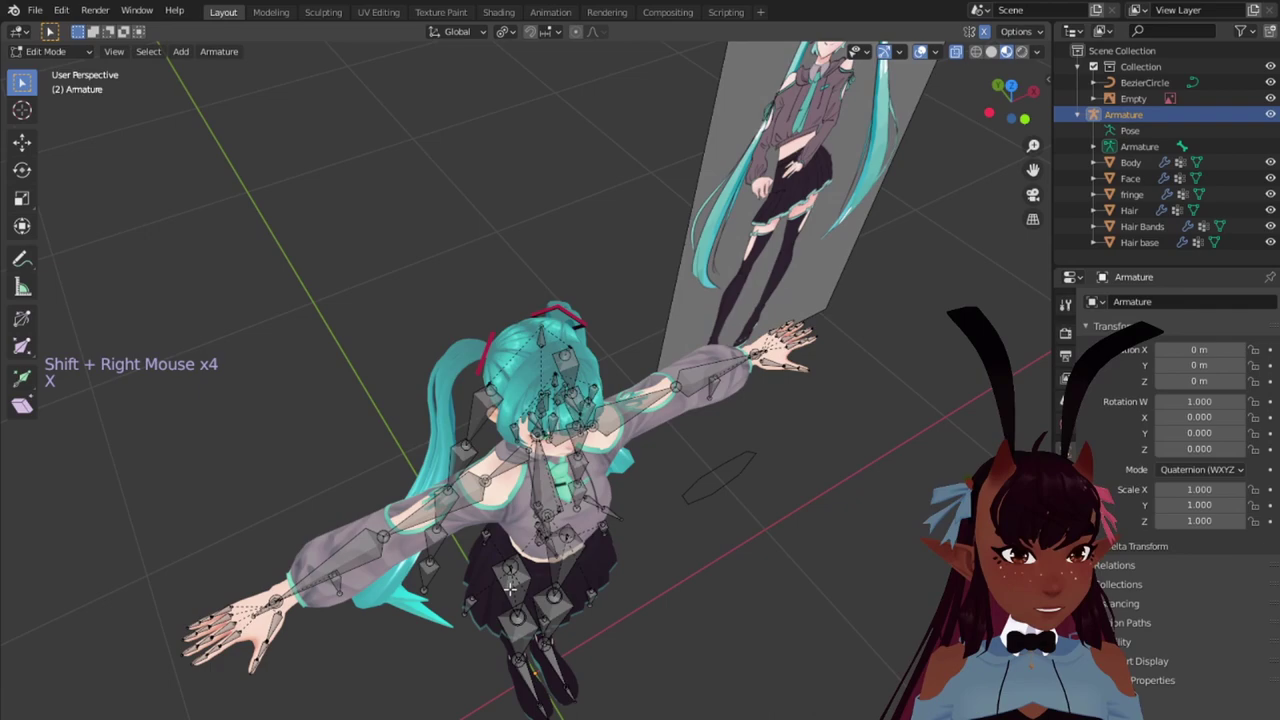
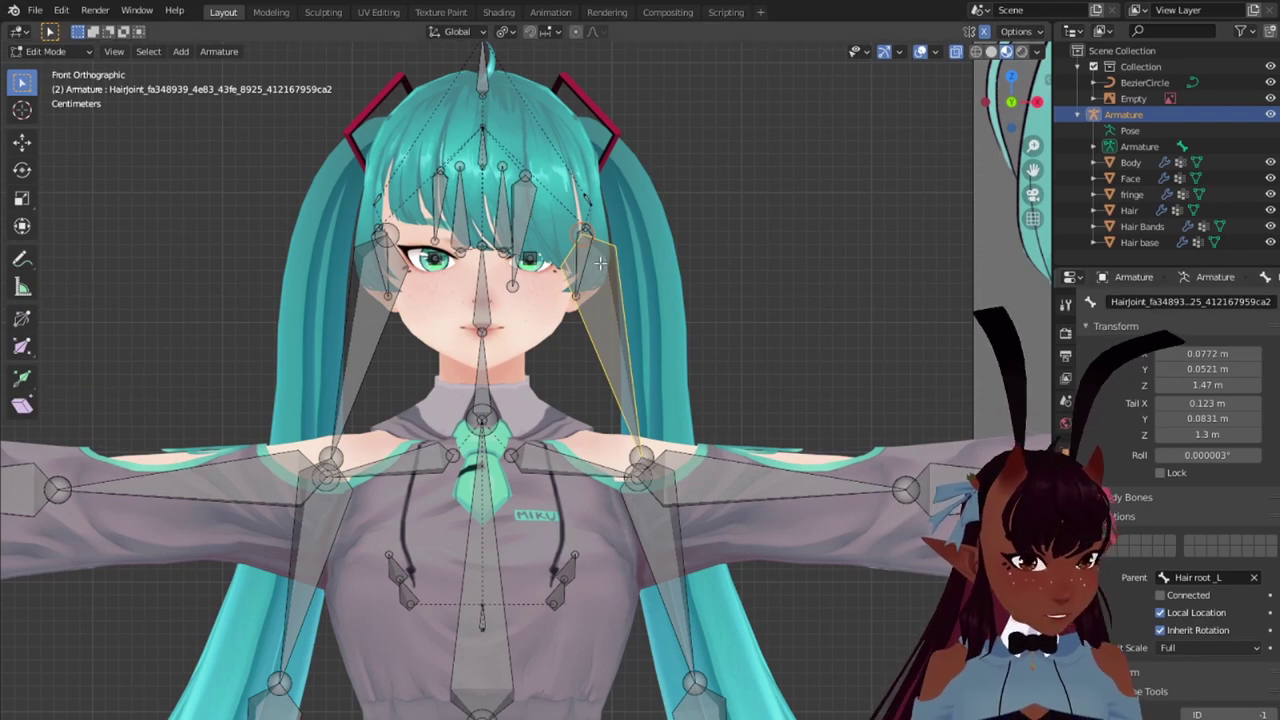
scroll(down, 3)
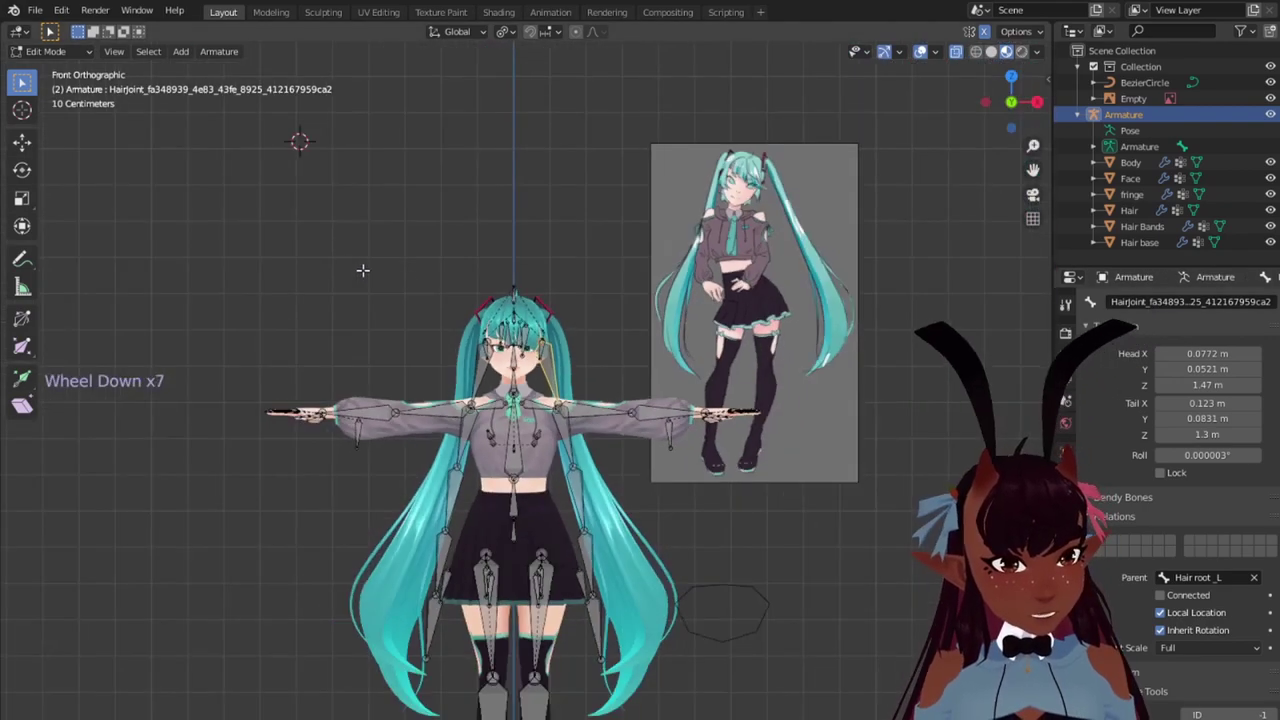
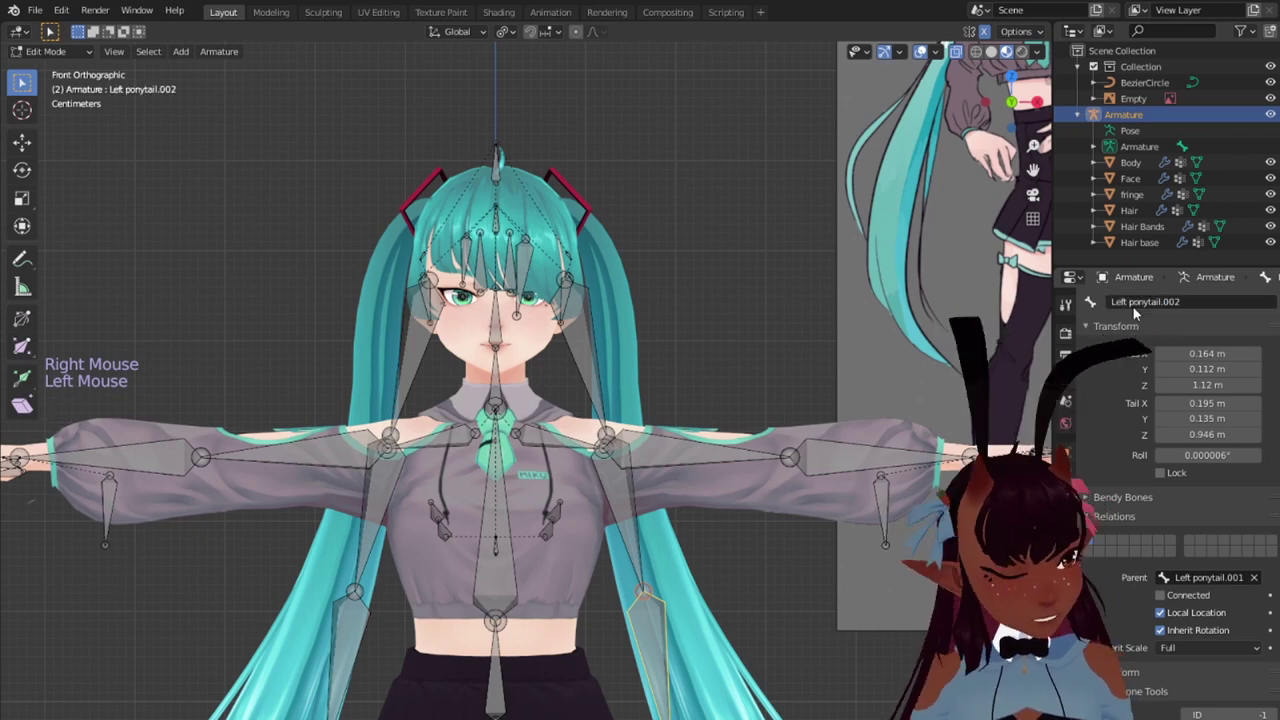
Step: Scroll the bone properties while renaming the right ponytail chain
scroll(down, 3)
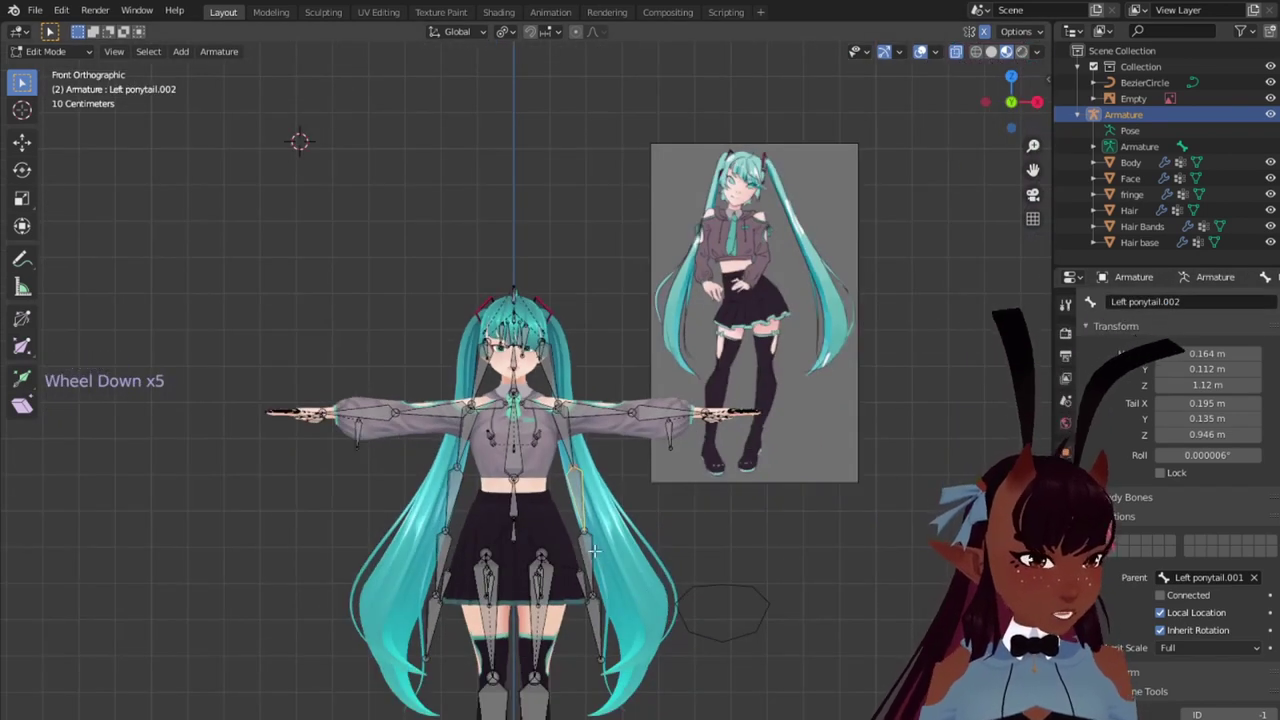
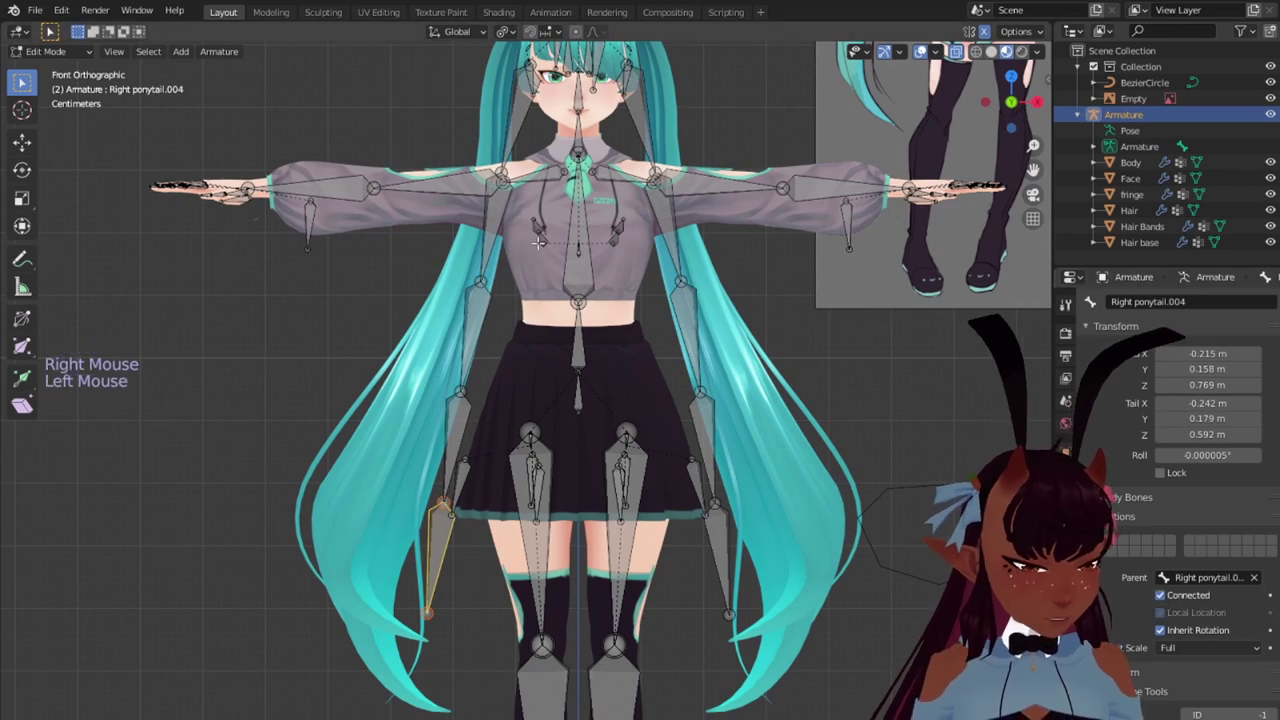
Step: Move the Left ponytail bone's tail toward the head
scroll(up, 3)
key(a)
scroll(up, 3)
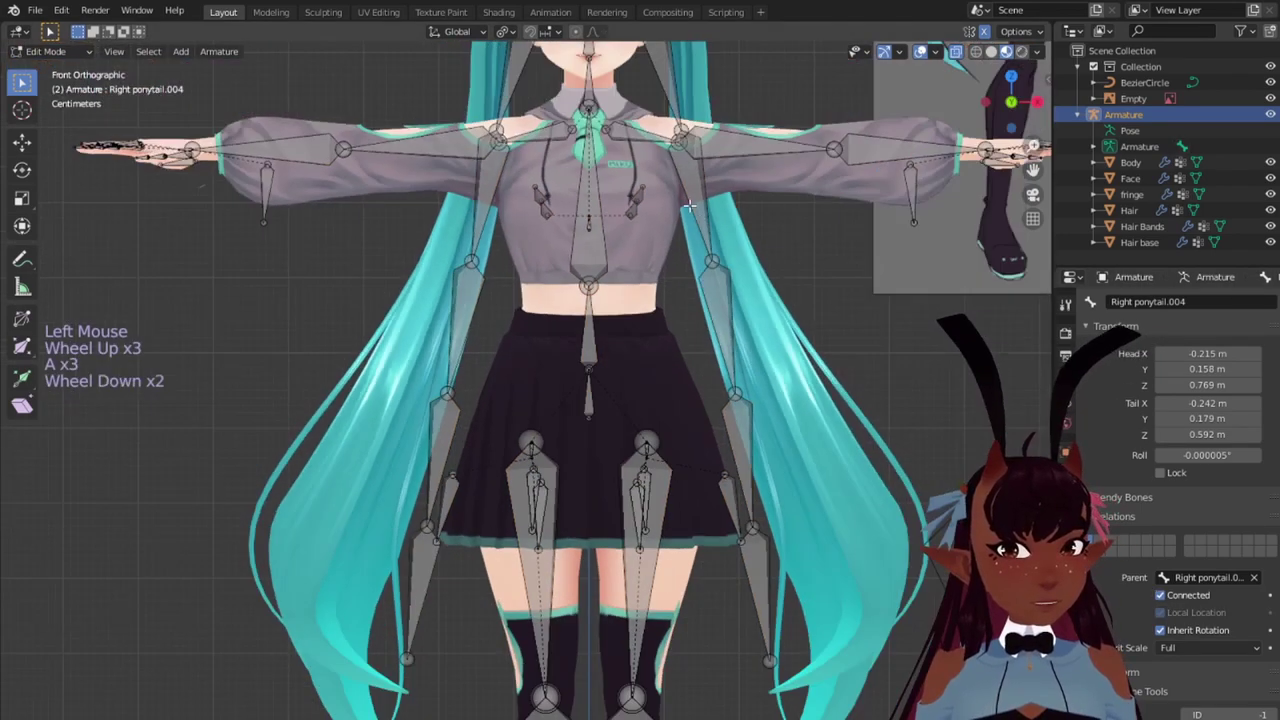
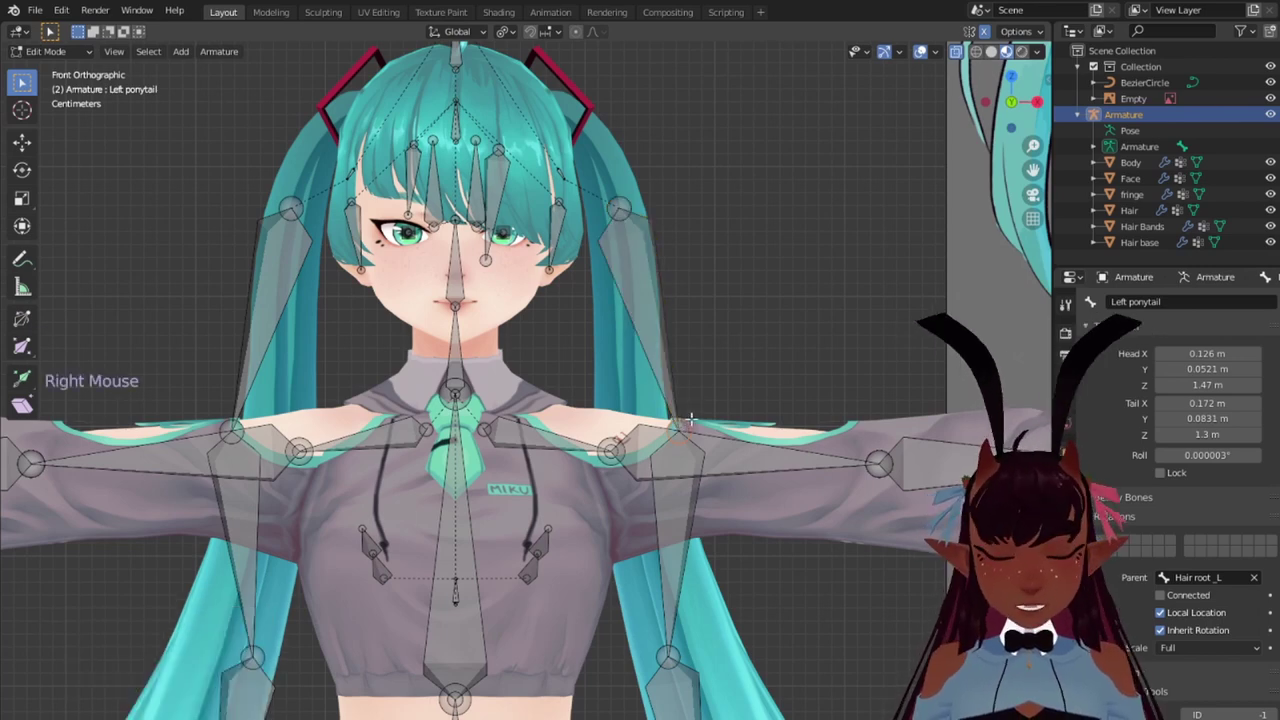
key(g)
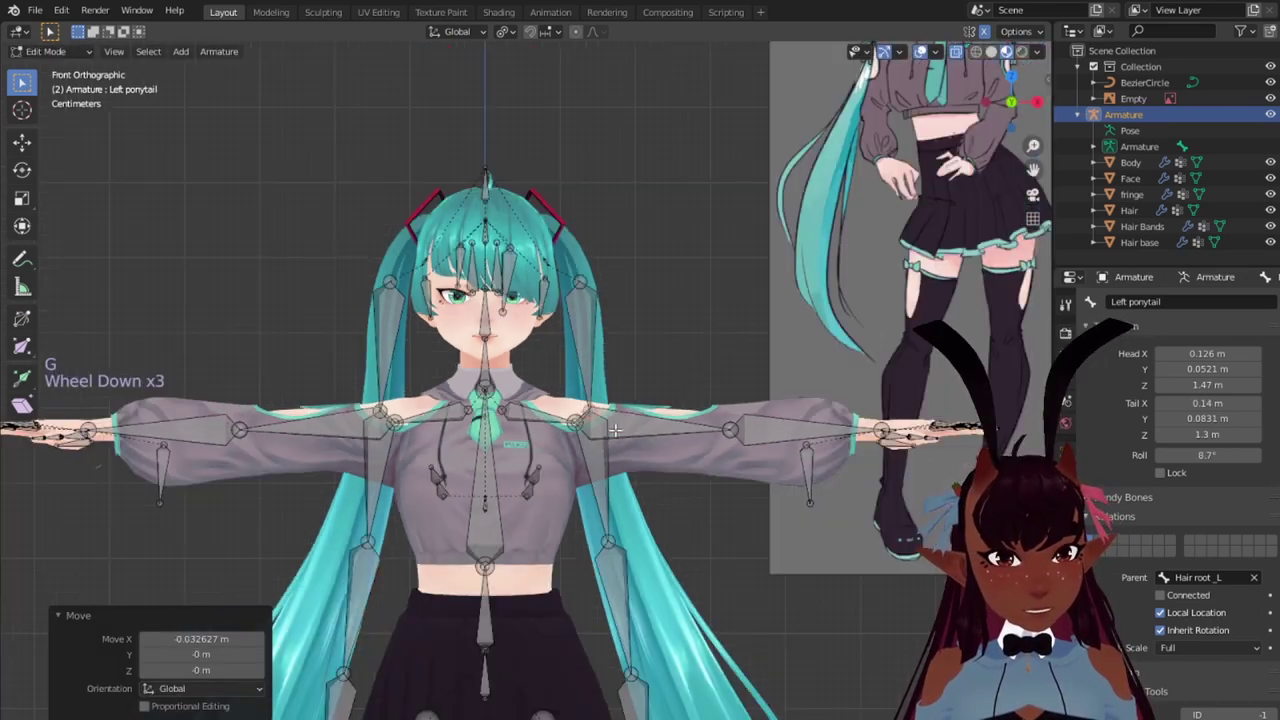
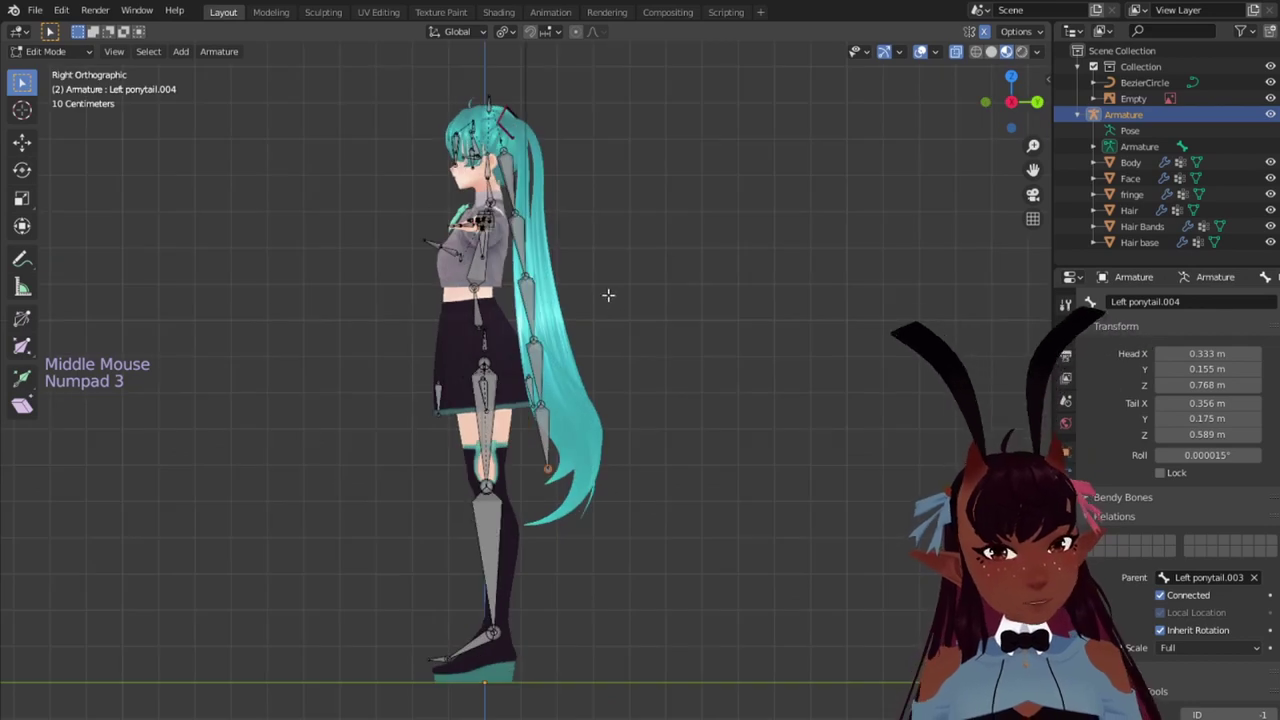
Step: Pull the ponytail tip joint back along the hair in right view
scroll(up, 3)
scroll(down, 3)
key(g)
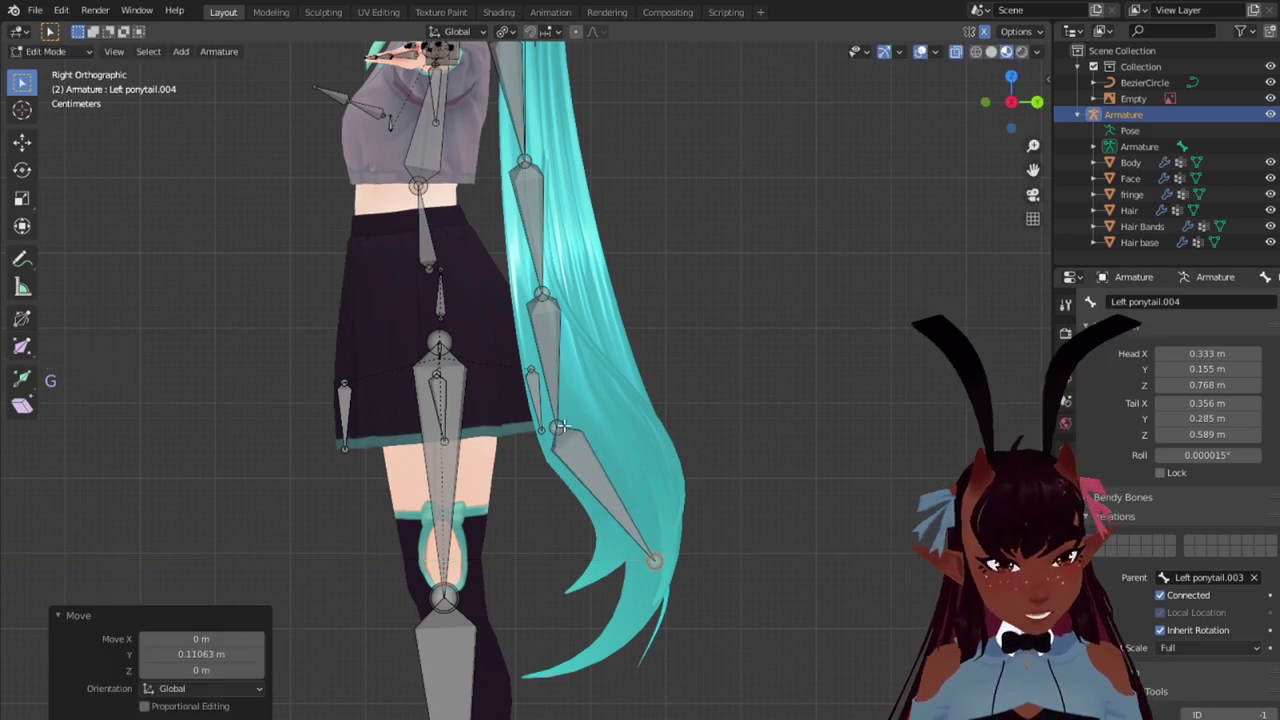
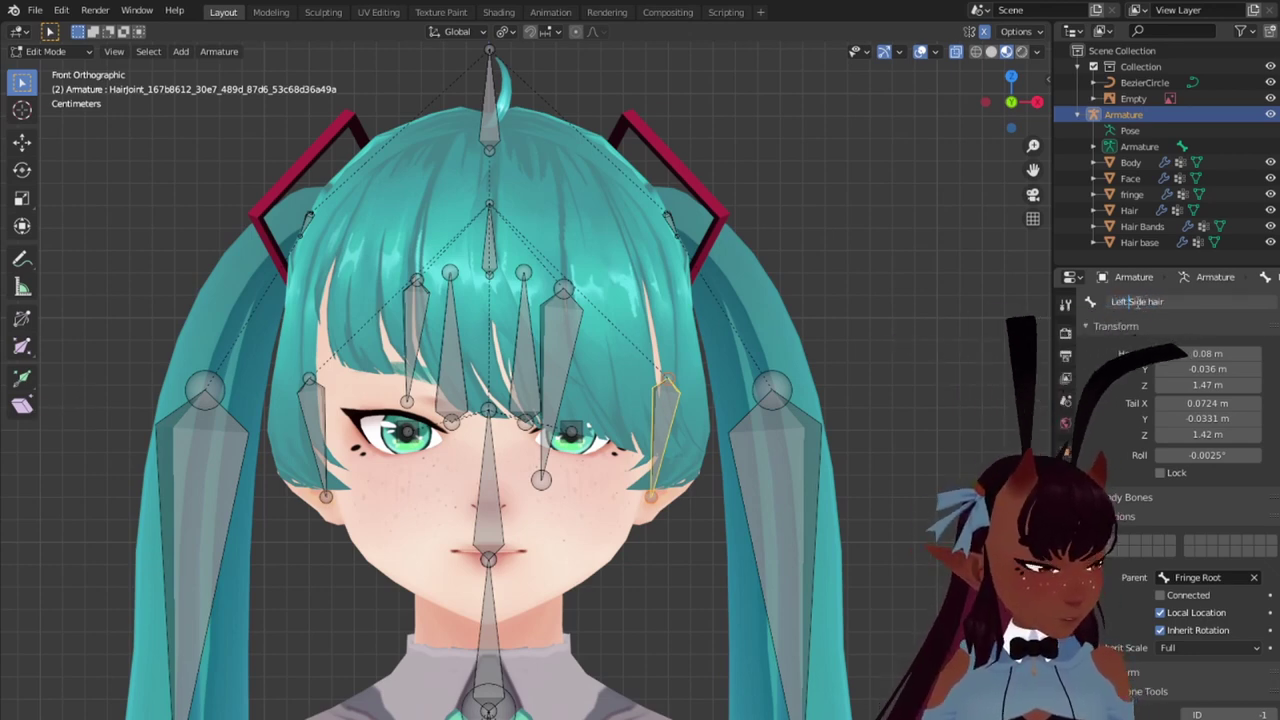
Step: Rename the selected side-hair bone to Side hair_L
key(BackSpace)
key(BackSpace)
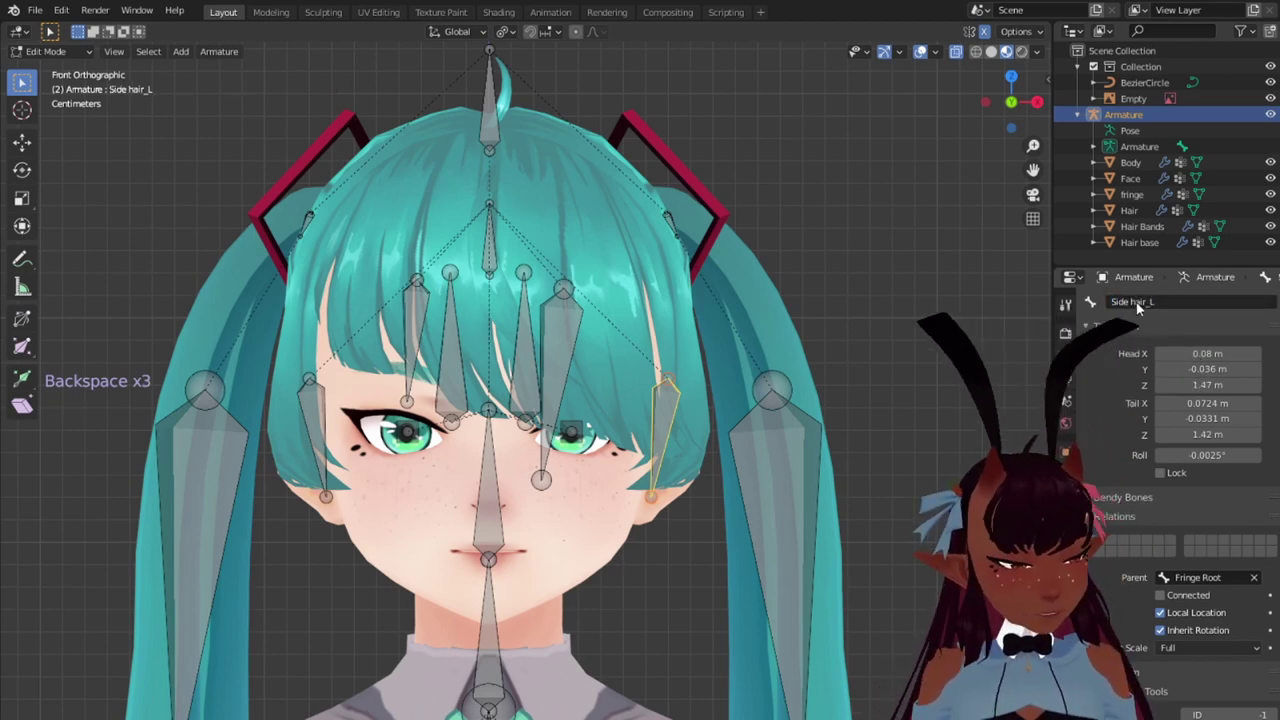
click(1142, 305)
key(ctrl+c)
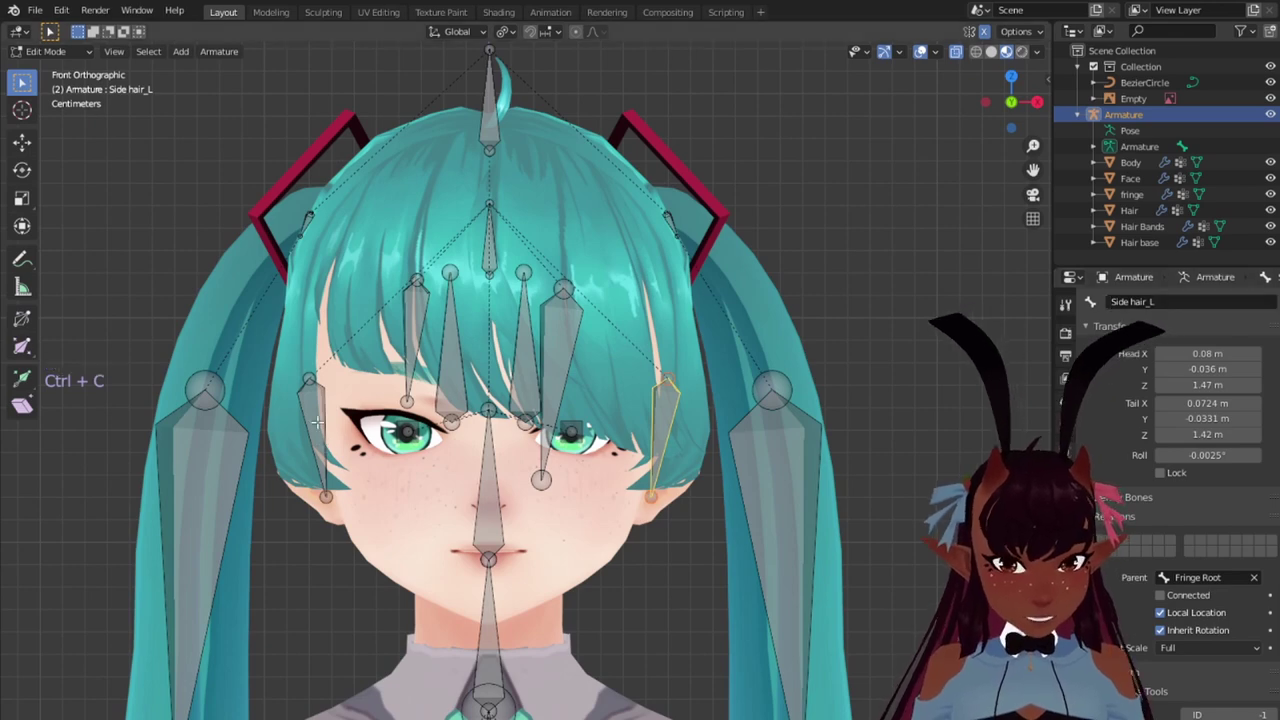
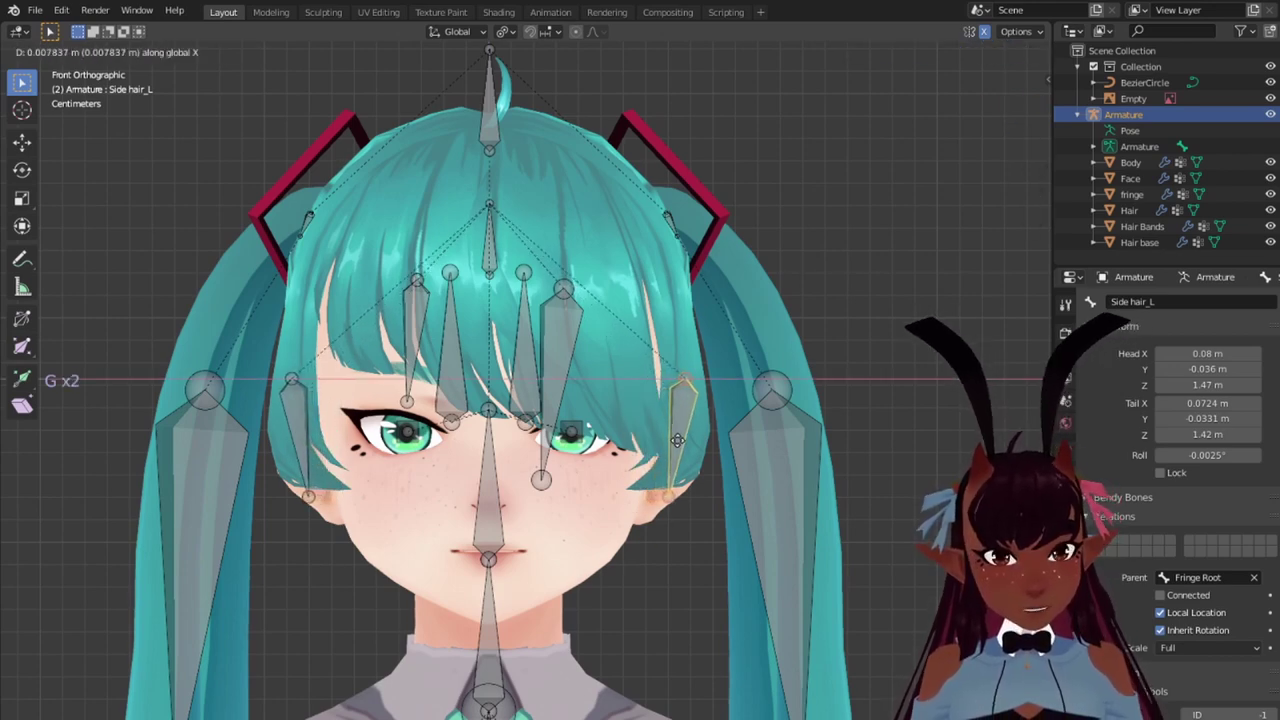
Step: Move the front fringe bone into its bangs strand, checking from side and front views
key(KP_3)
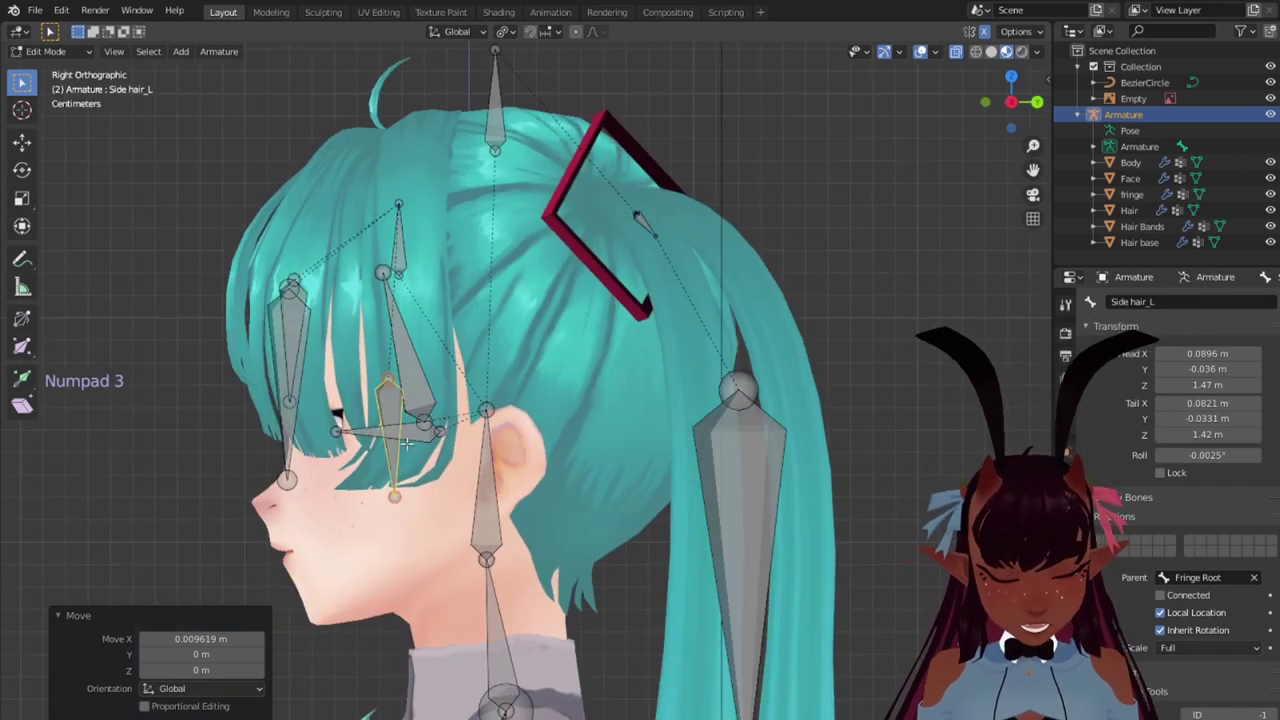
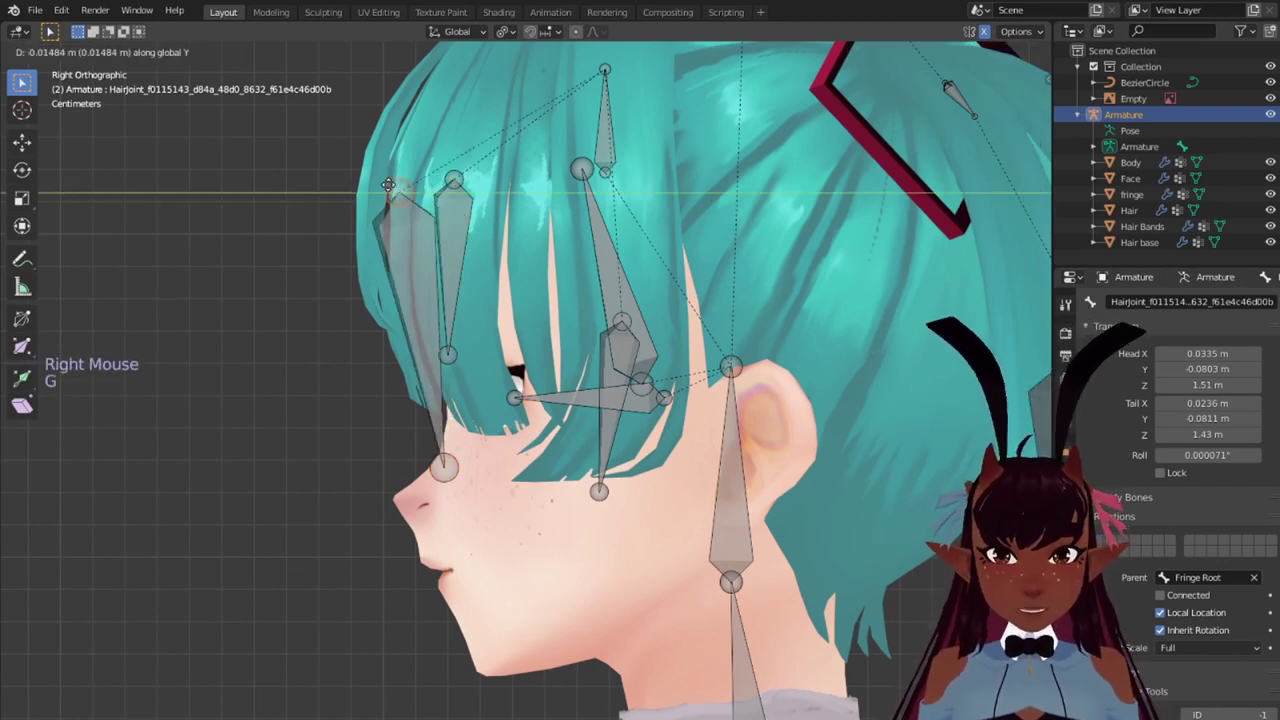
key(g)
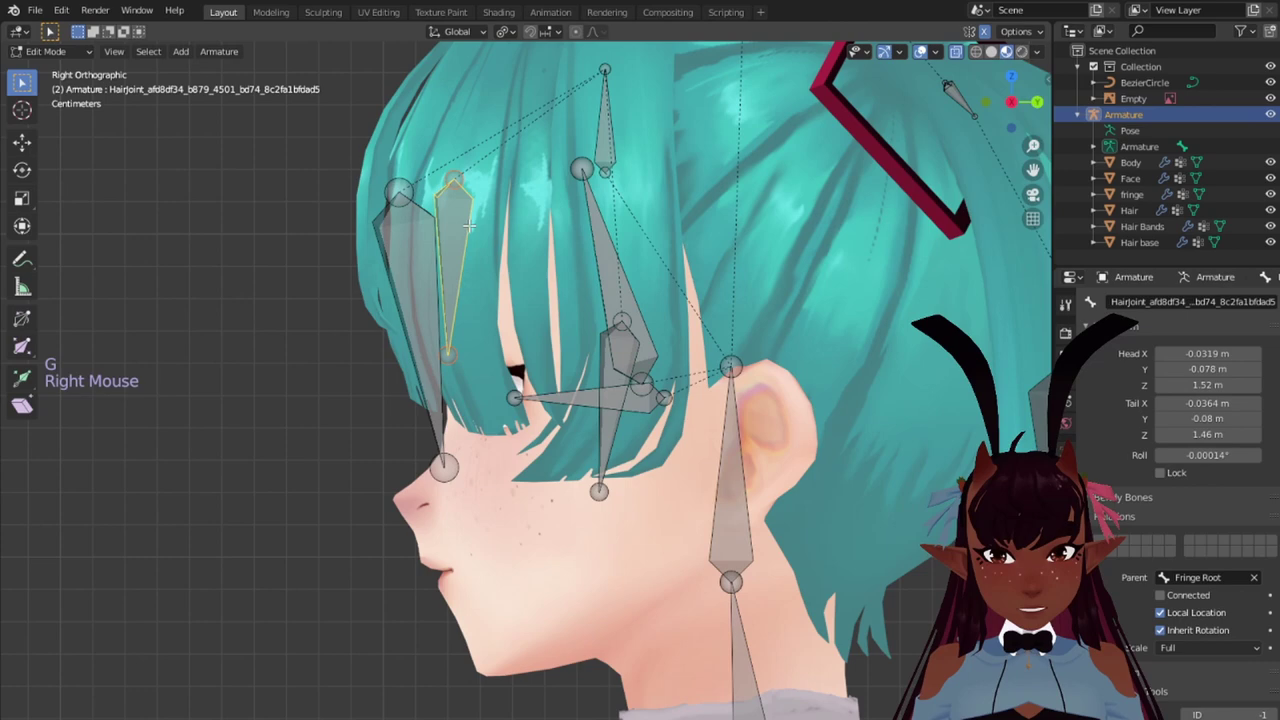
key(g)
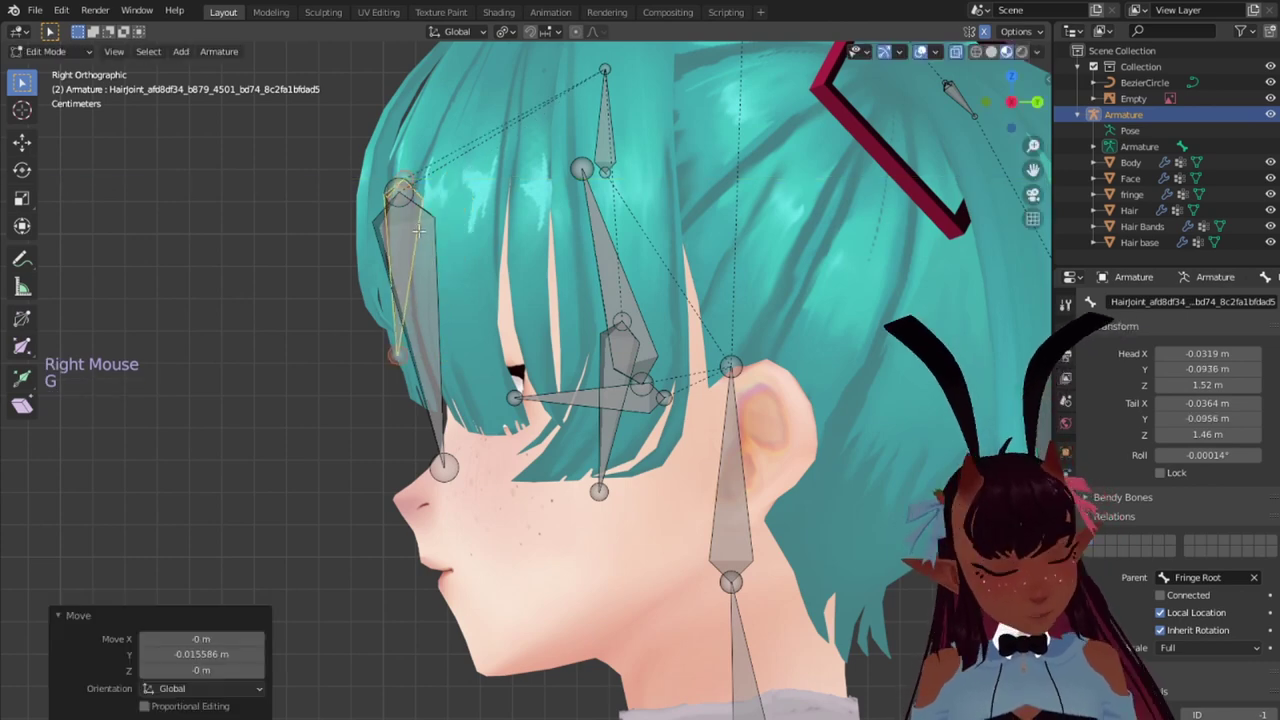
key(KP_1)
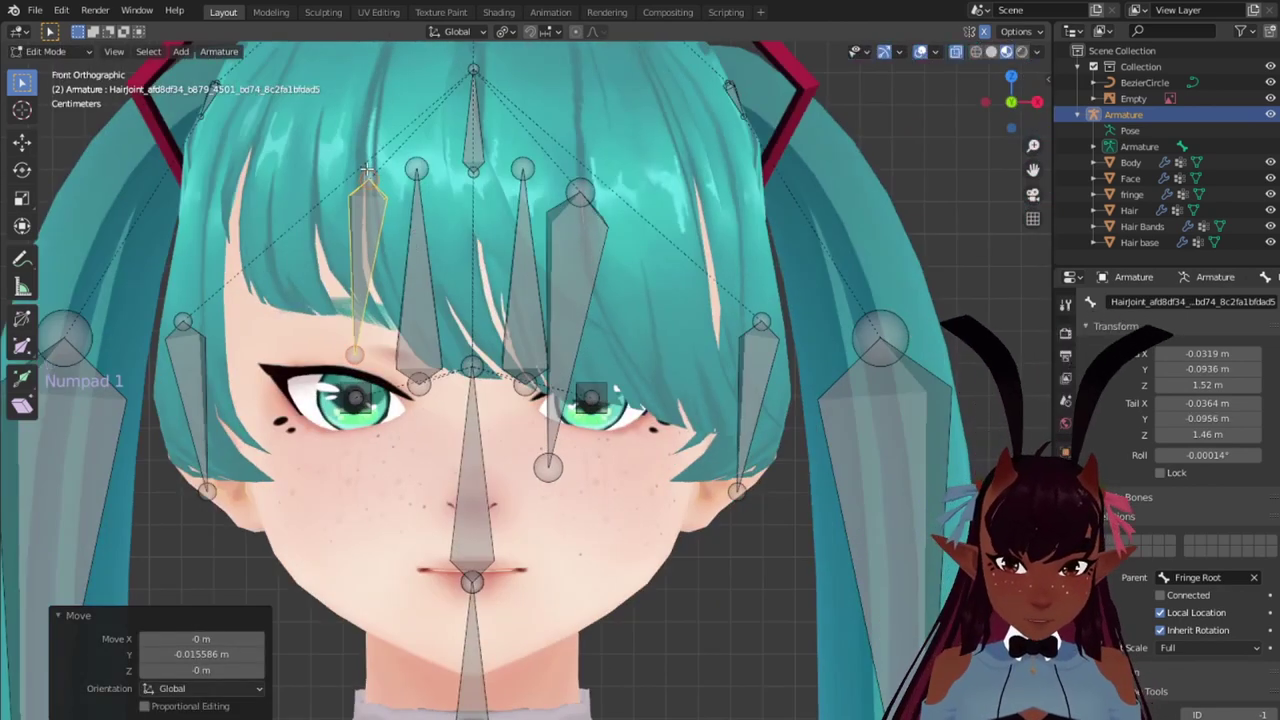
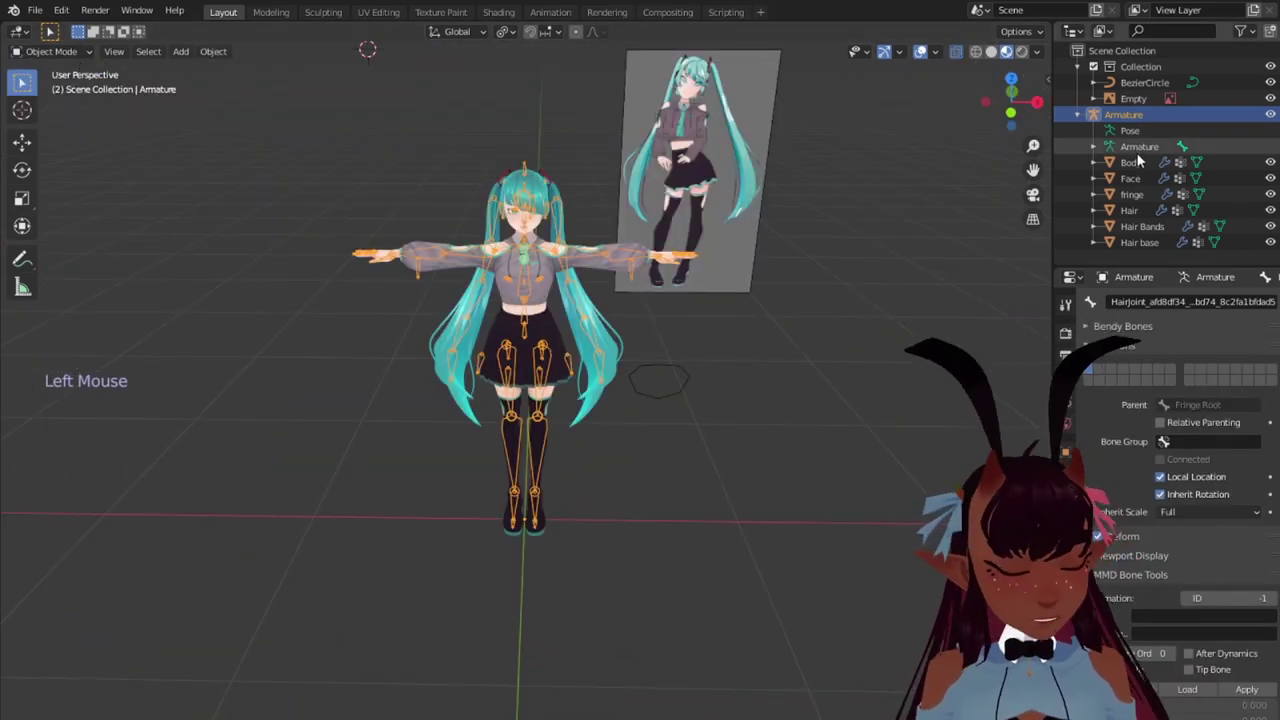
Step: Apply Rotation & Scale to the armature and all character meshes, then deselect
click(1136, 243)
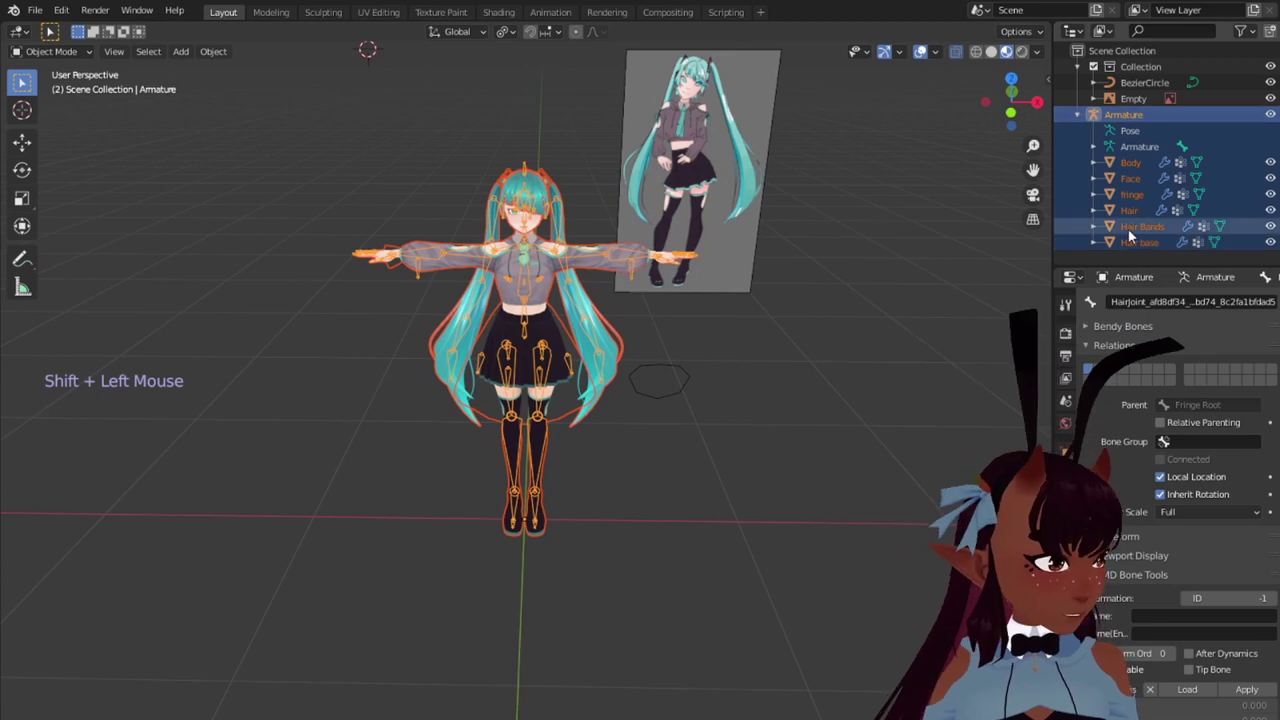
key(ctrl+a)
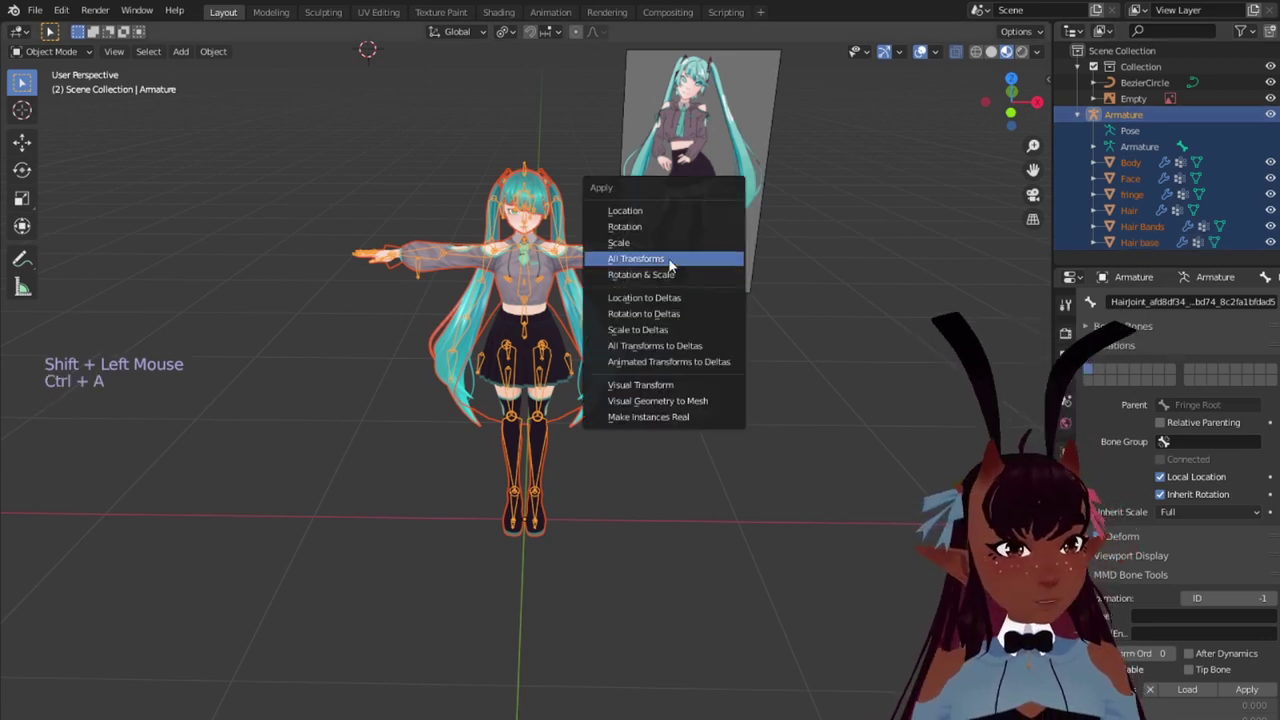
key(ctrl+a)
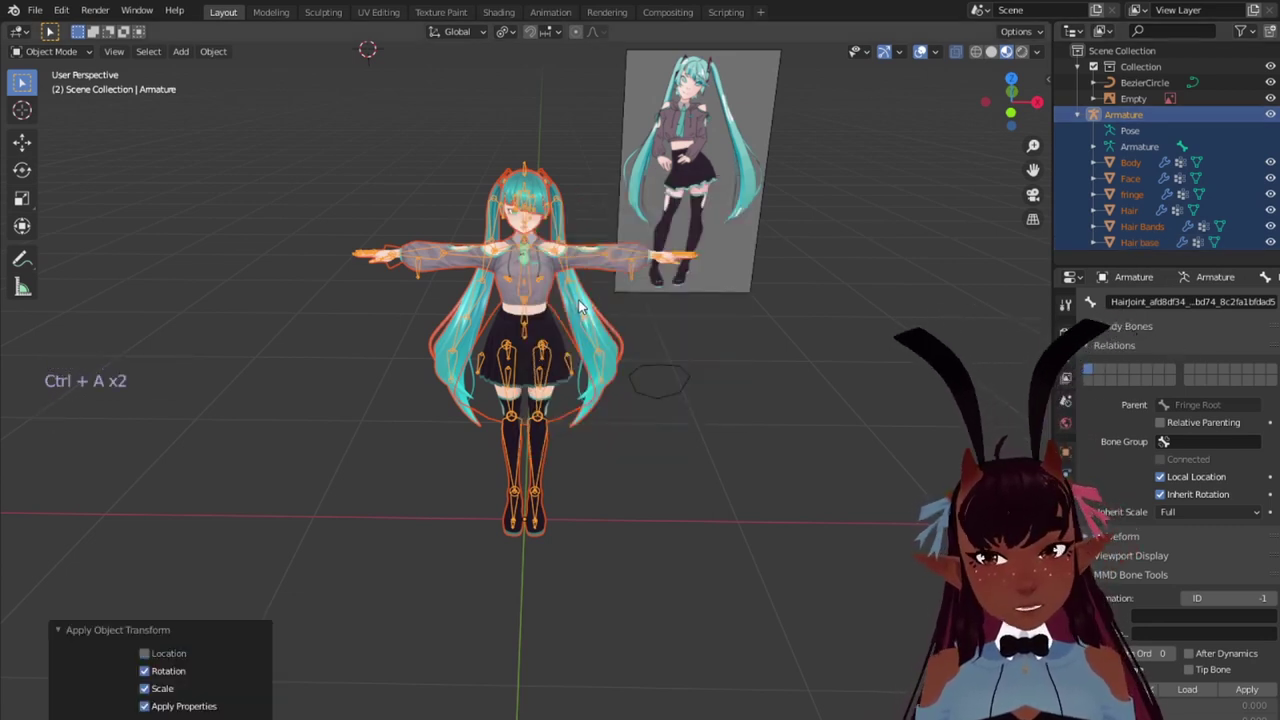
key(a)
Step: Orbit around the head and return the armature to Edit Mode for bone editing
scroll(up, 3)
middle_click(641, 171)
middle_click(510, 400)
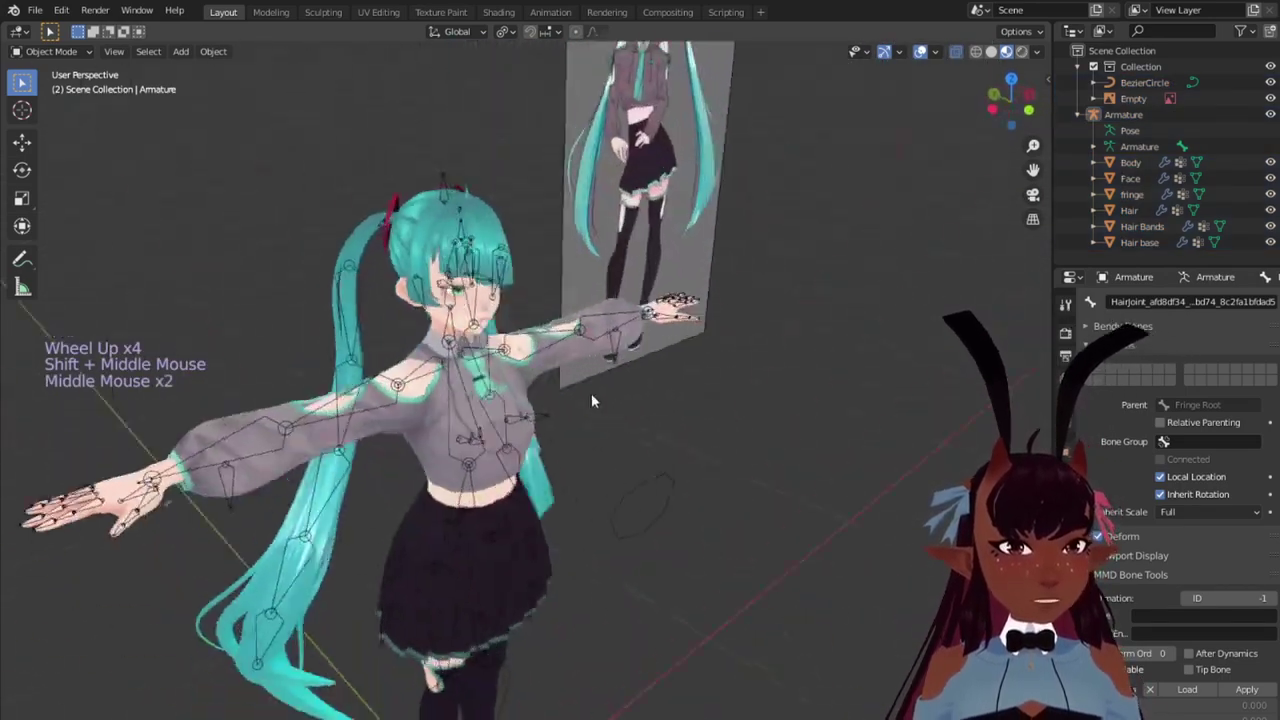
scroll(up, 3)
middle_click(735, 196)
middle_click(738, 393)
middle_click(718, 379)
middle_click(697, 332)
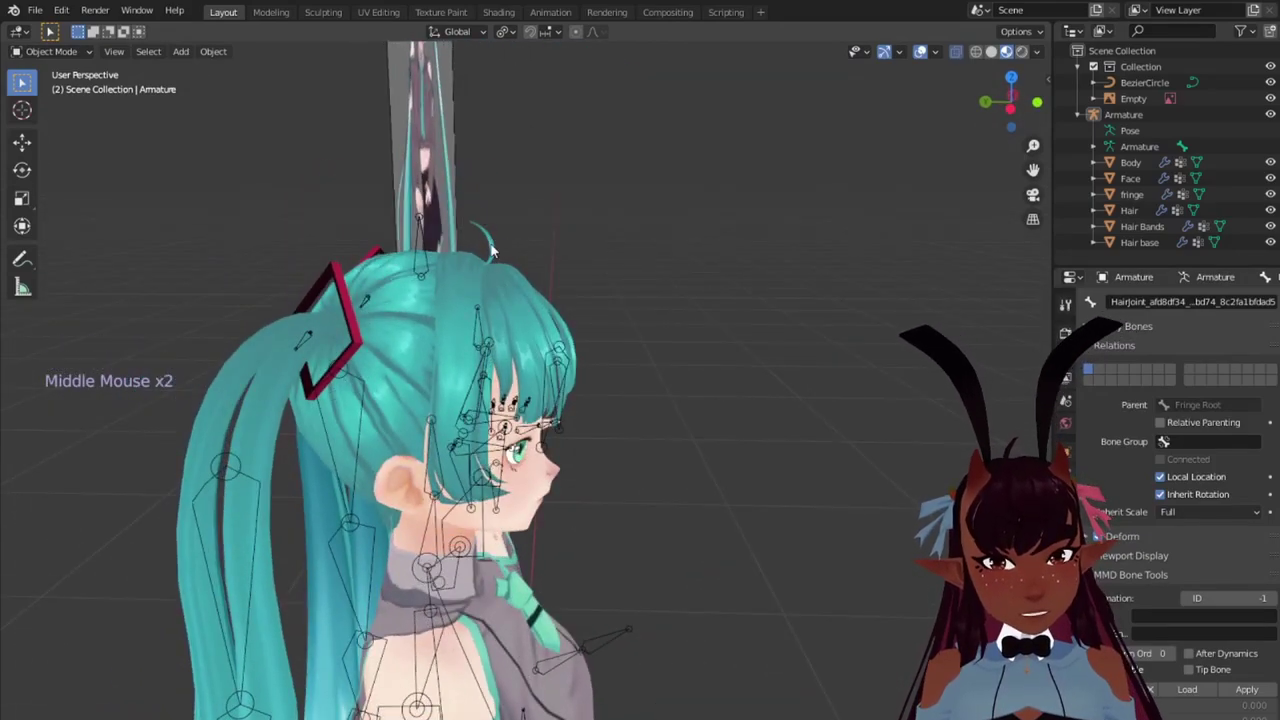
key(KP_1)
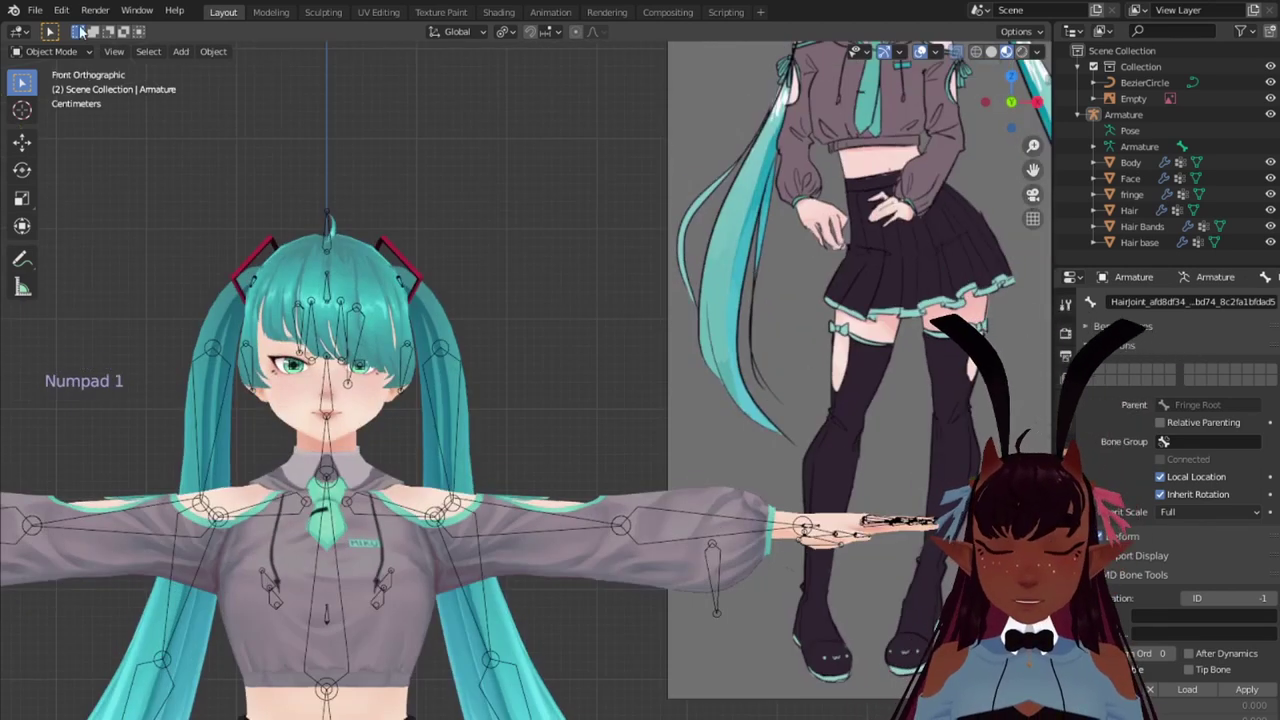
click(43, 15)
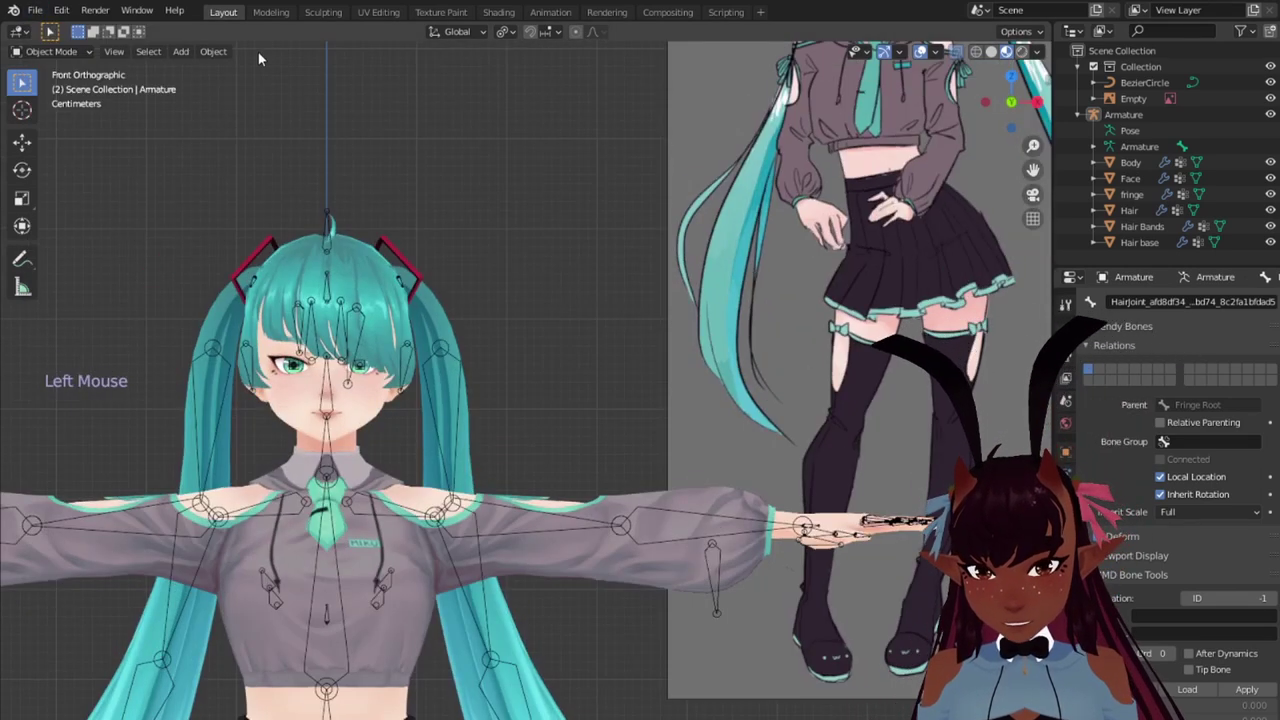
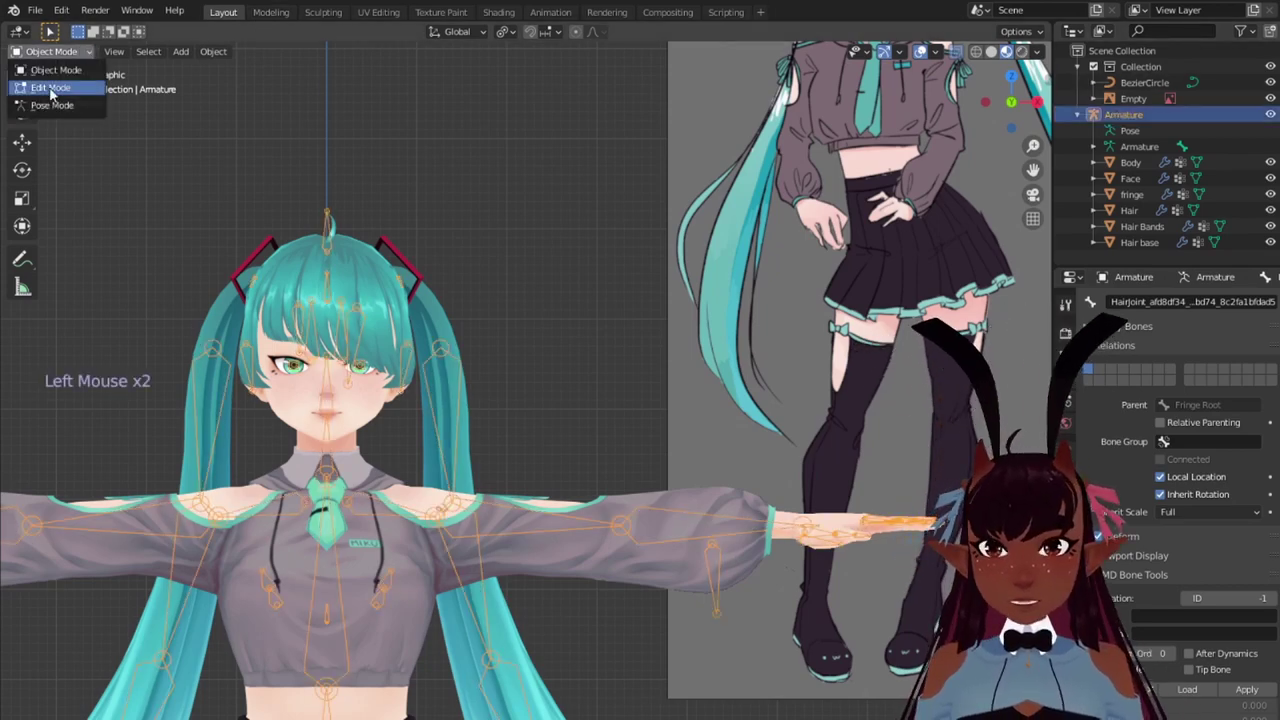
scroll(up, 3)
scroll(down, 3)
key(a)
scroll(down, 3)
key(ctrl+a)
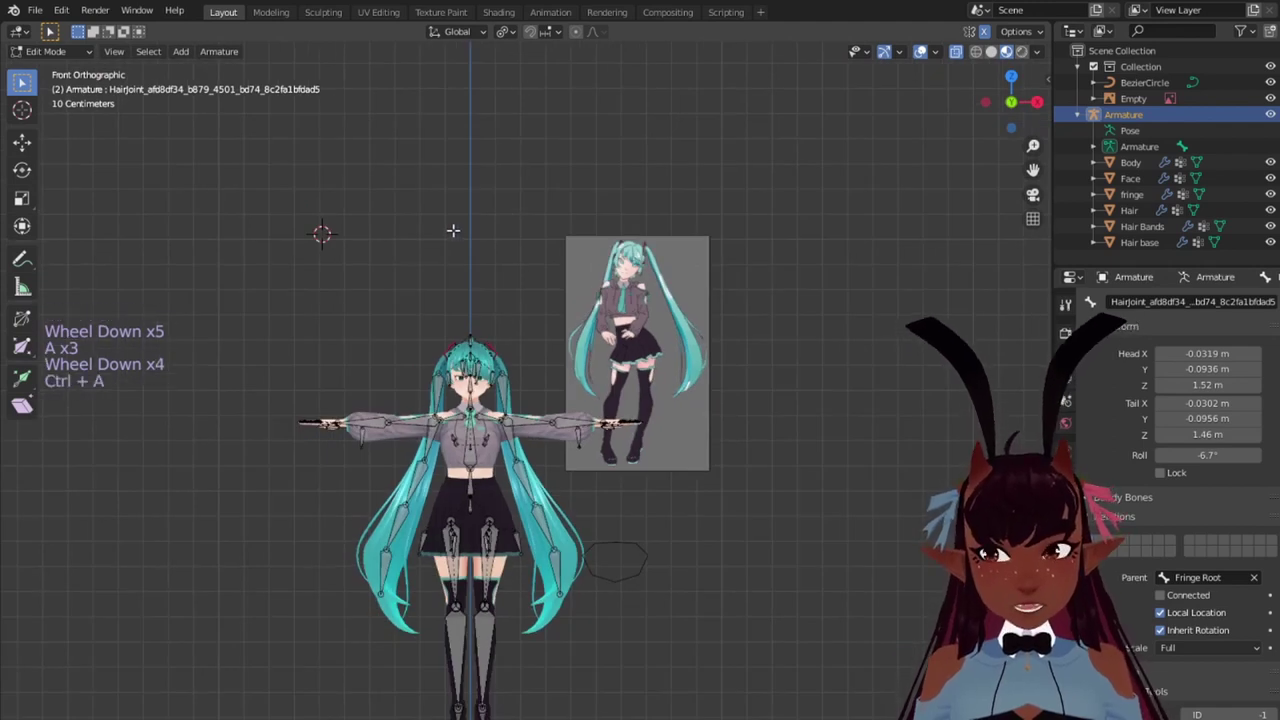
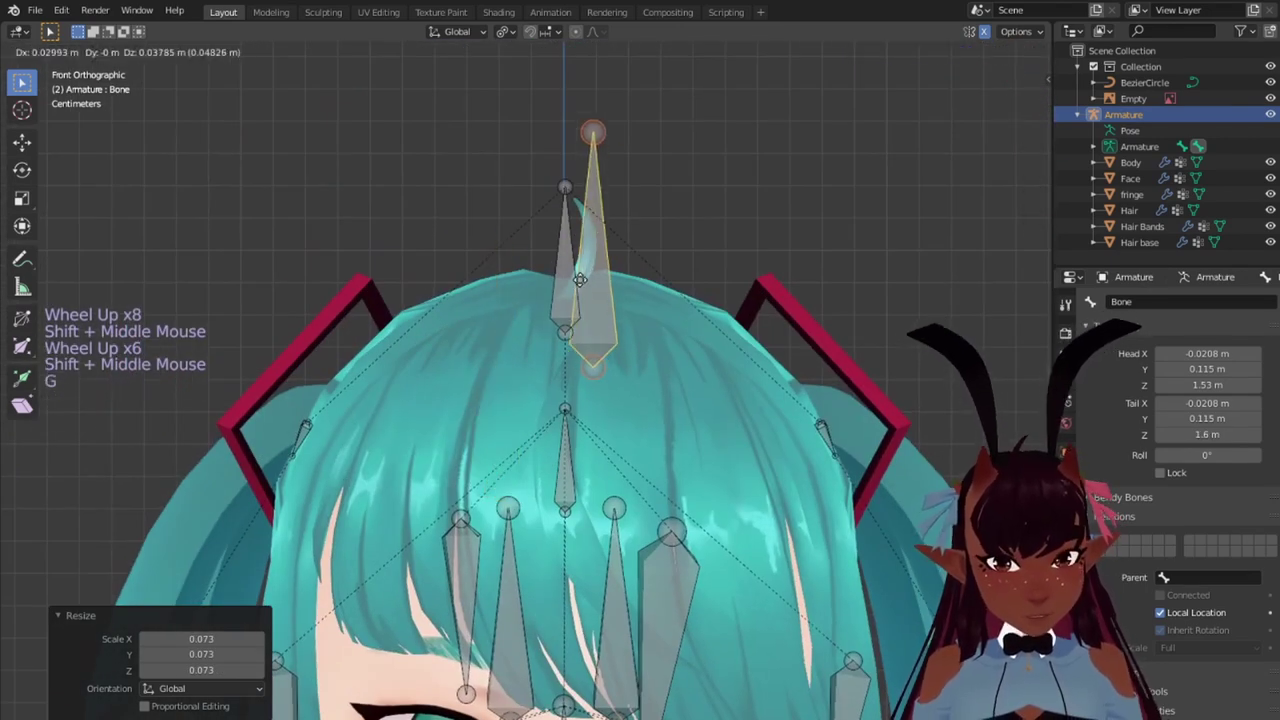
Step: Size the new top-of-head bone to its tuft and parent the fringe bones to Fringe Root with Keep Offset
key(s)
key(g)
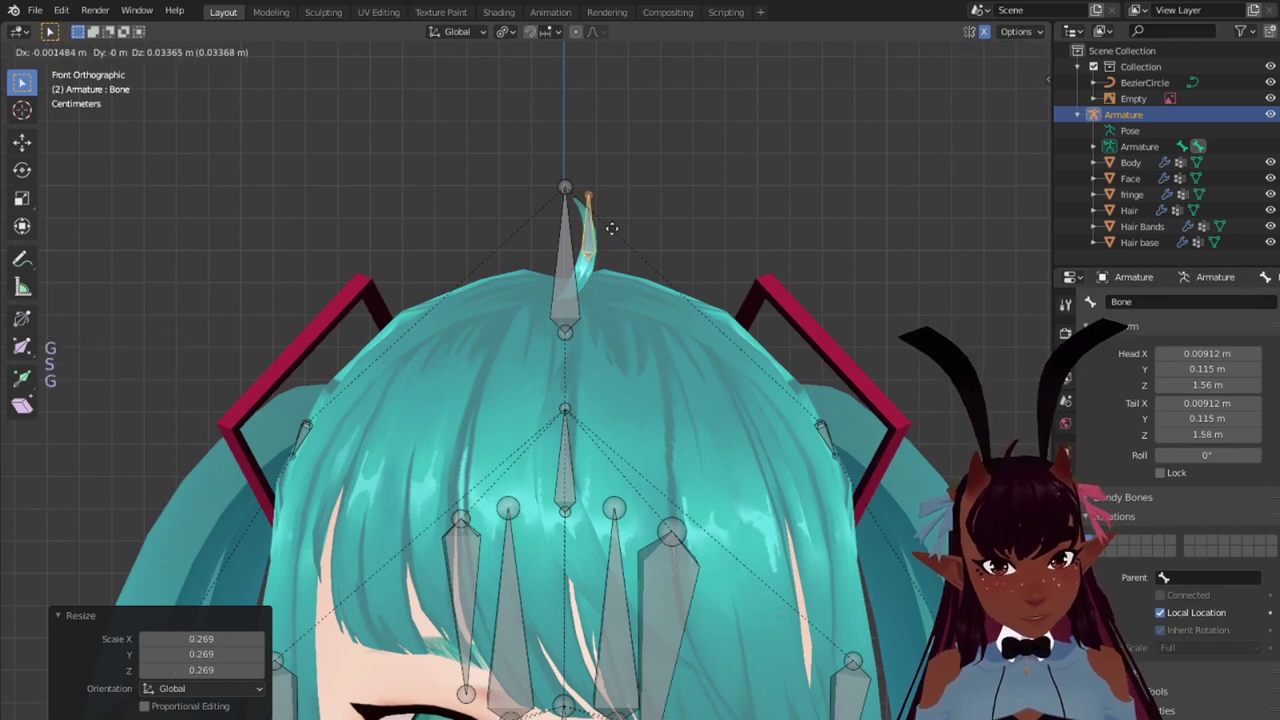
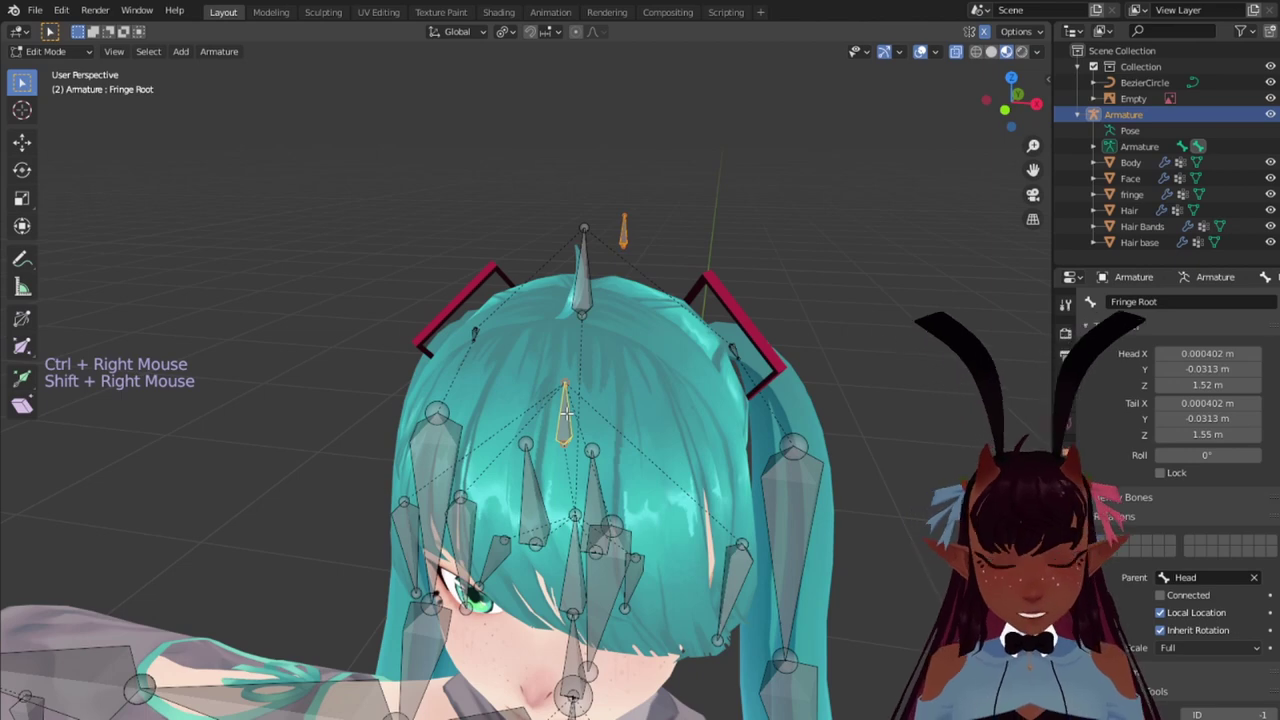
key(ctrl+p)
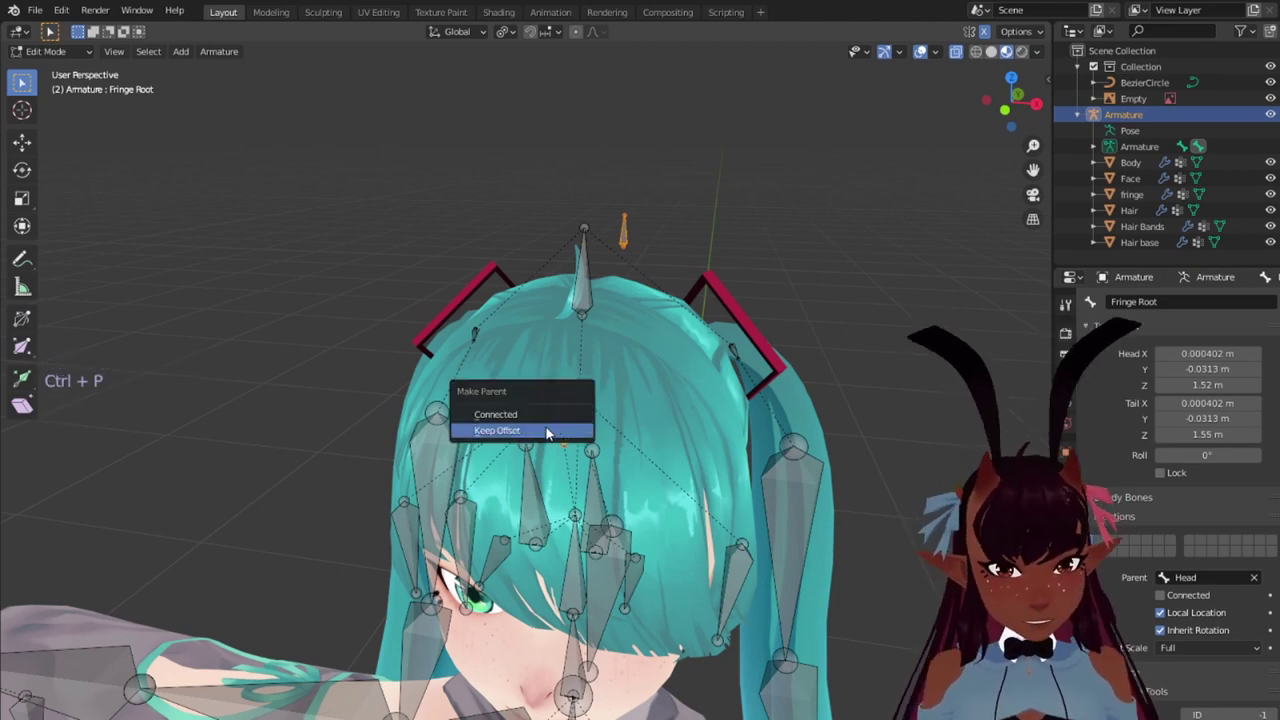
key(KP_3)
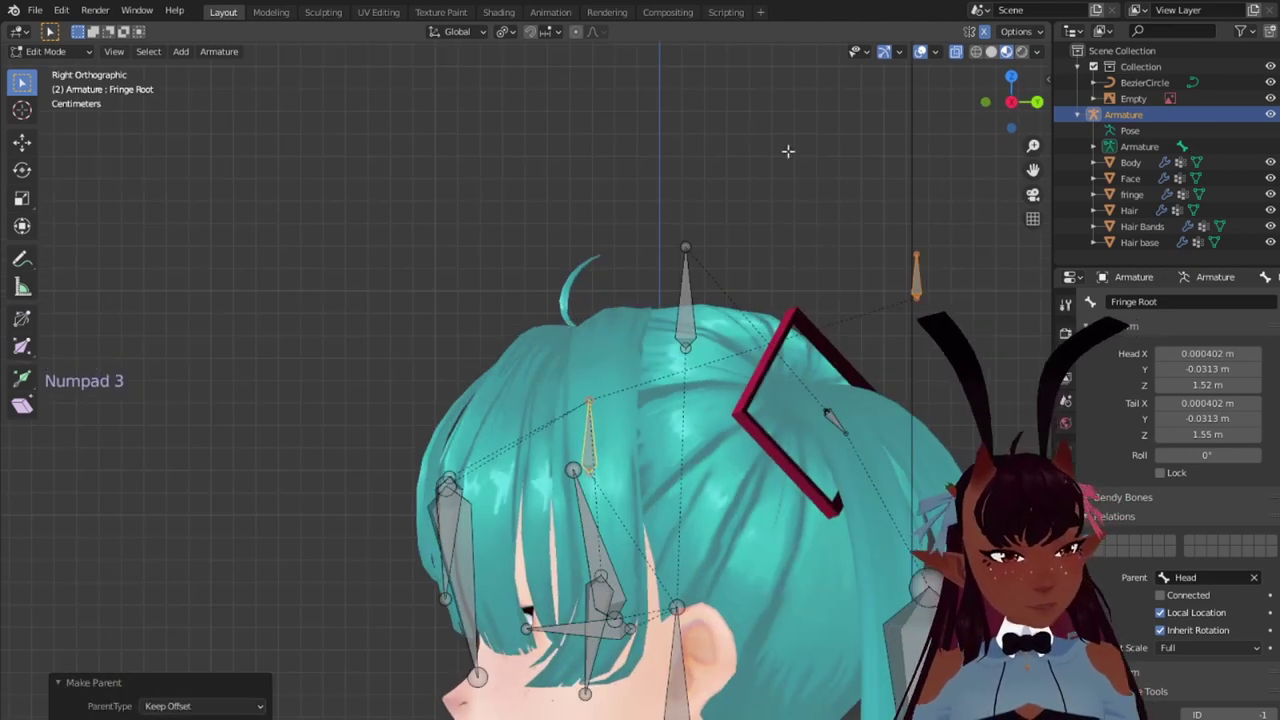
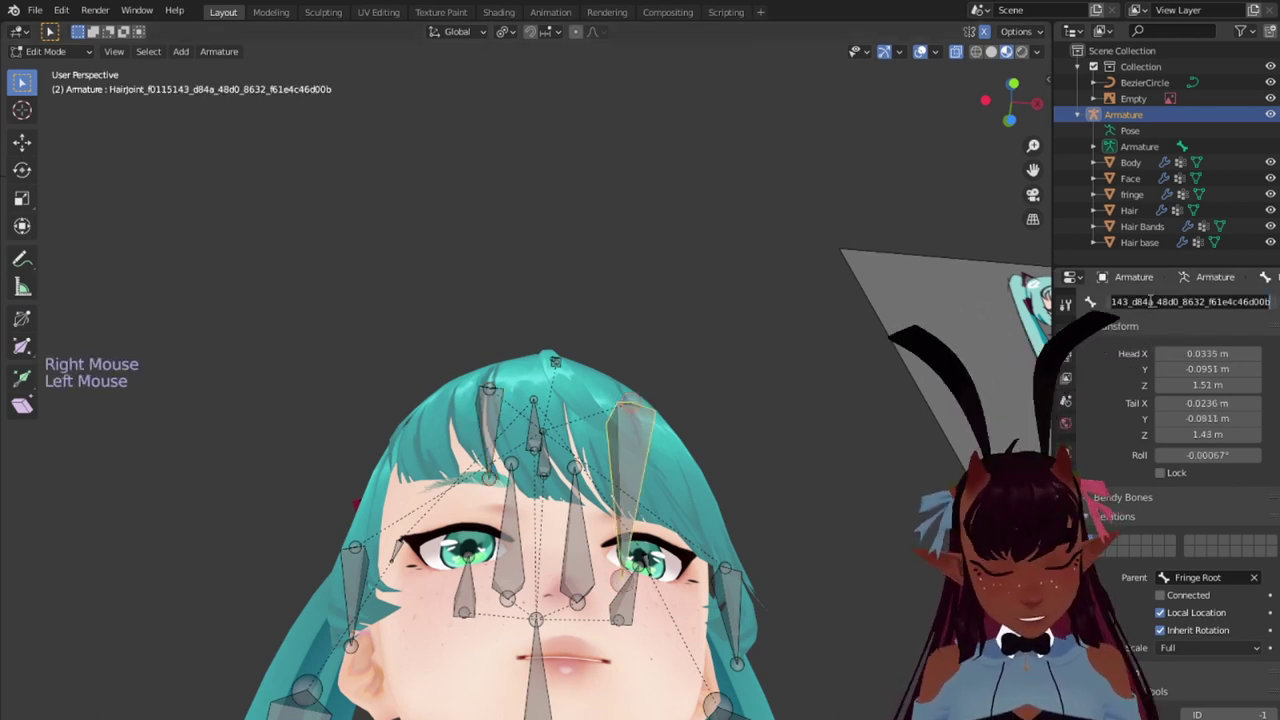
Step: Clear the bone's auto-generated name and rename it Fringe a
key(i)
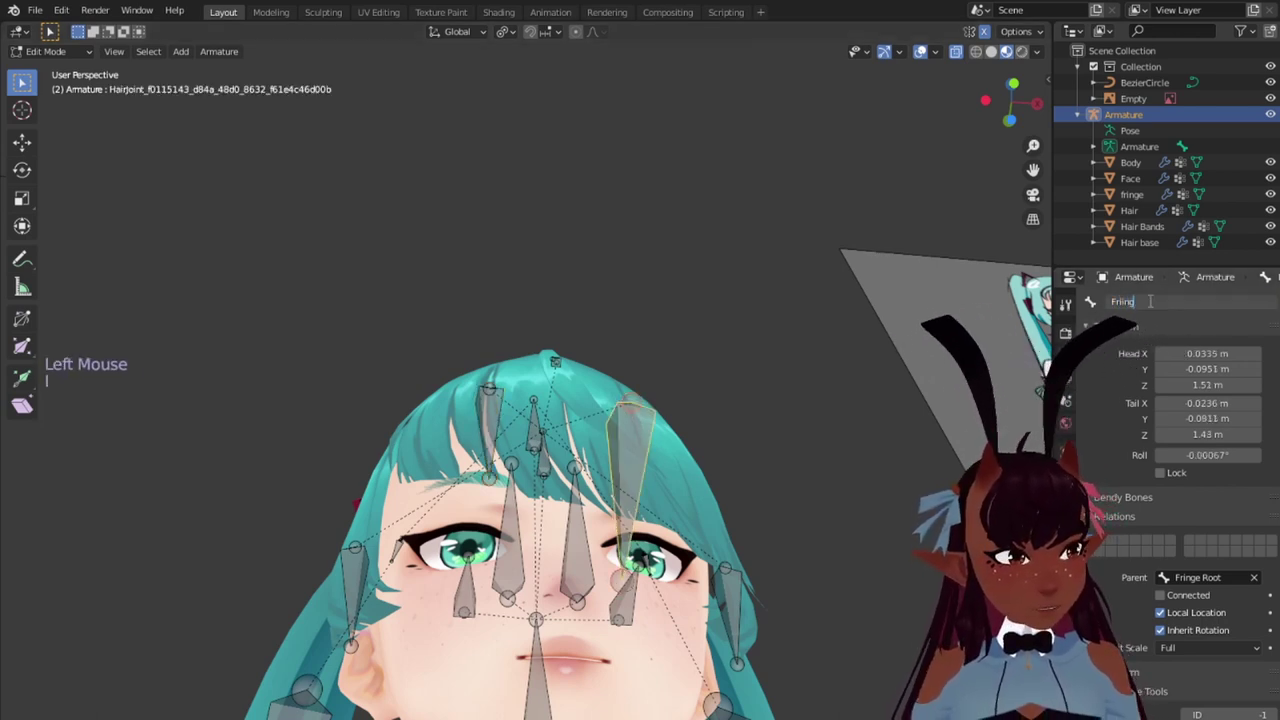
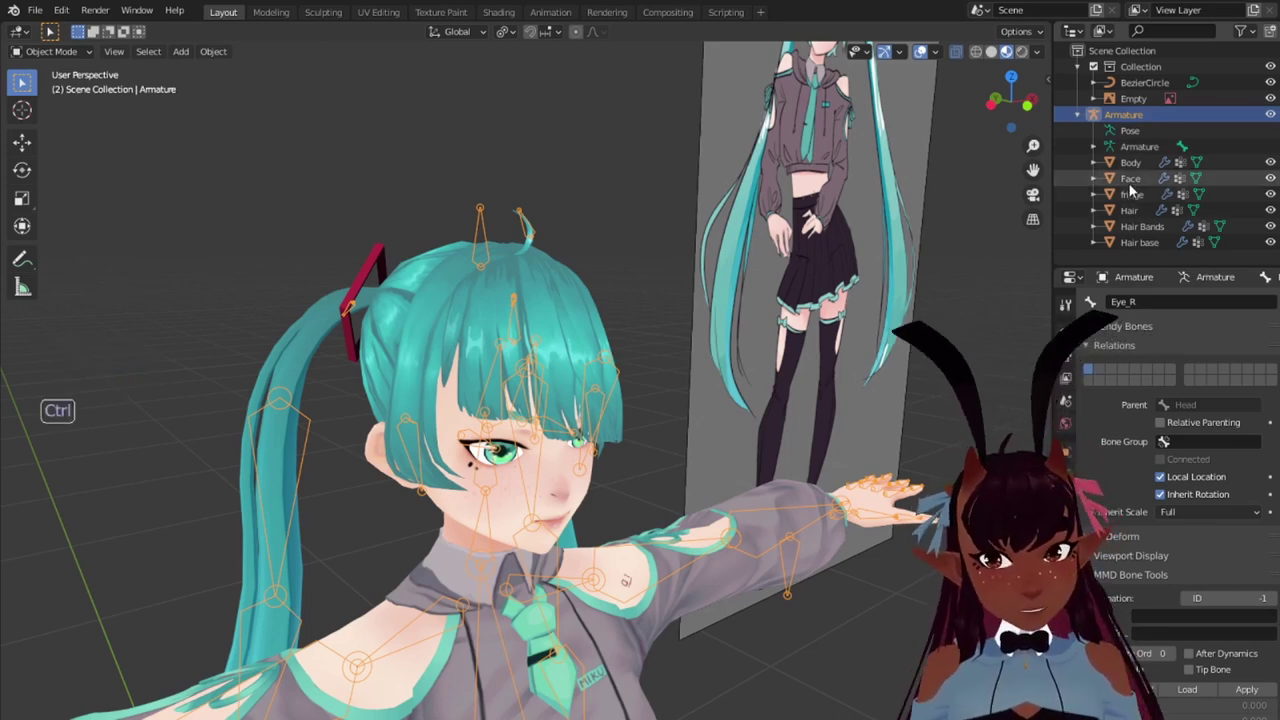
Step: Put the fringe mesh in Weight Paint with wireframe overlay and adjust brush size and blend
click(1137, 193)
click(89, 56)
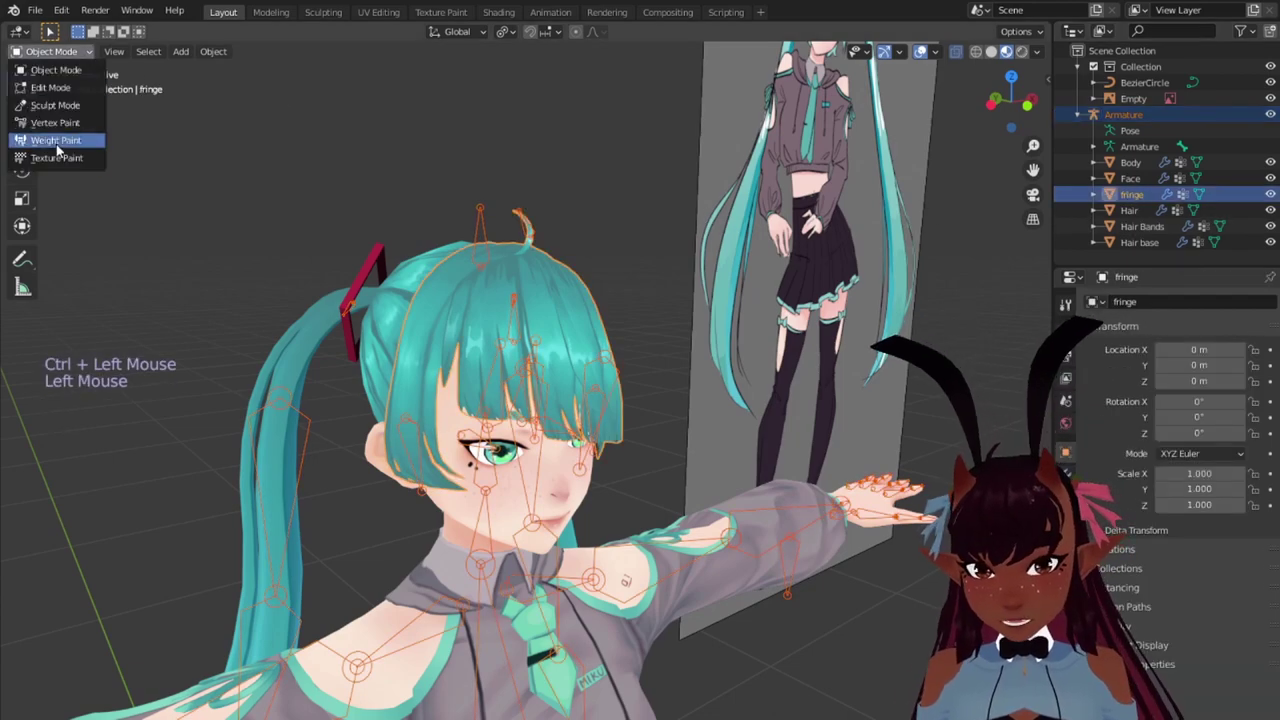
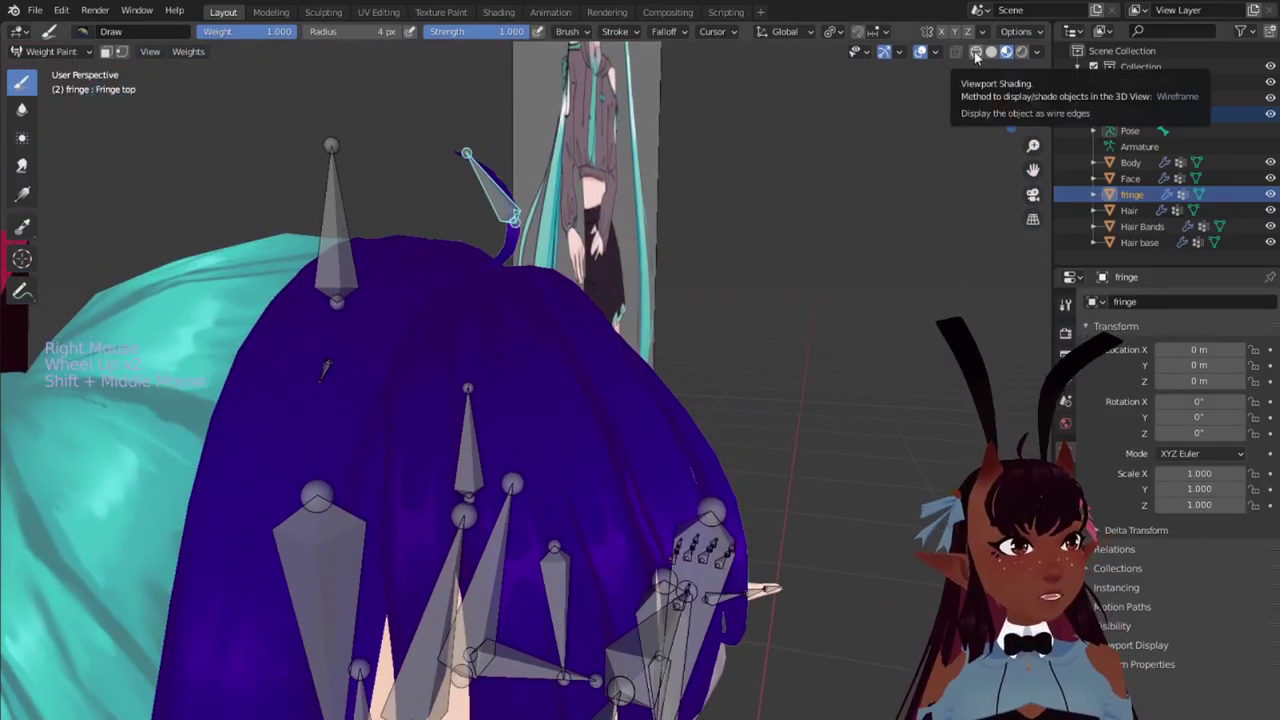
click(979, 53)
scroll(up, 3)
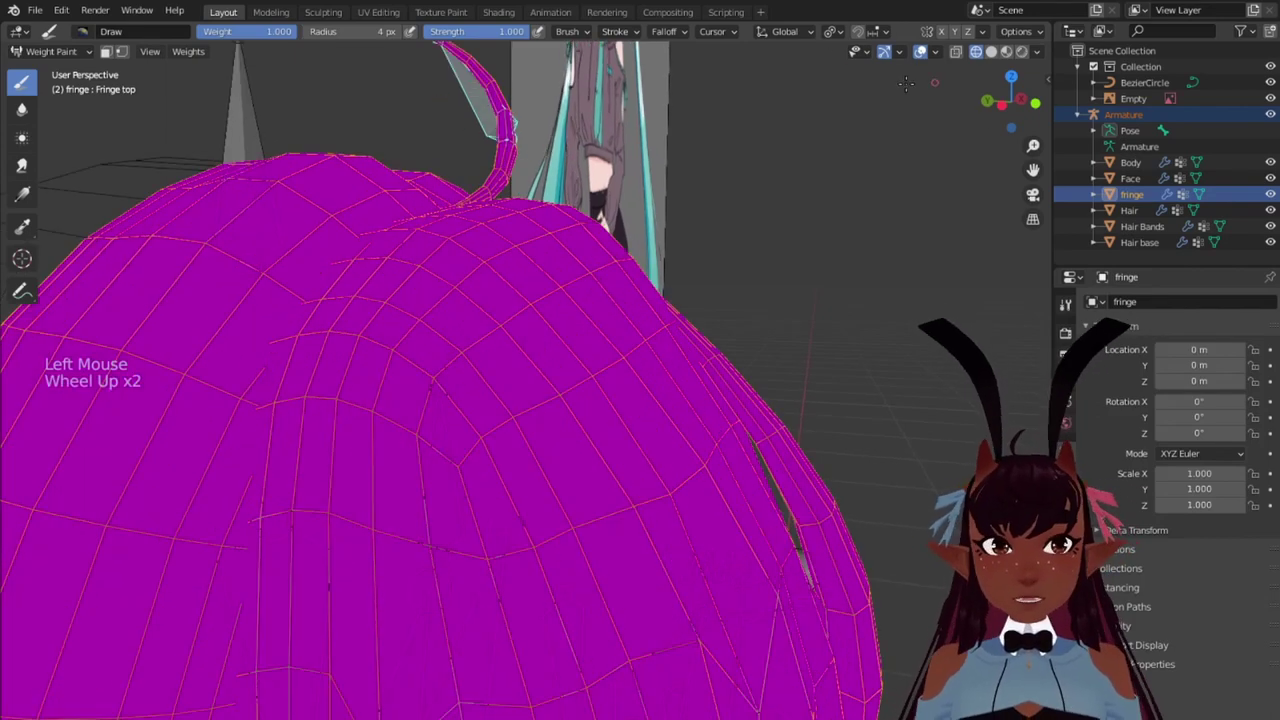
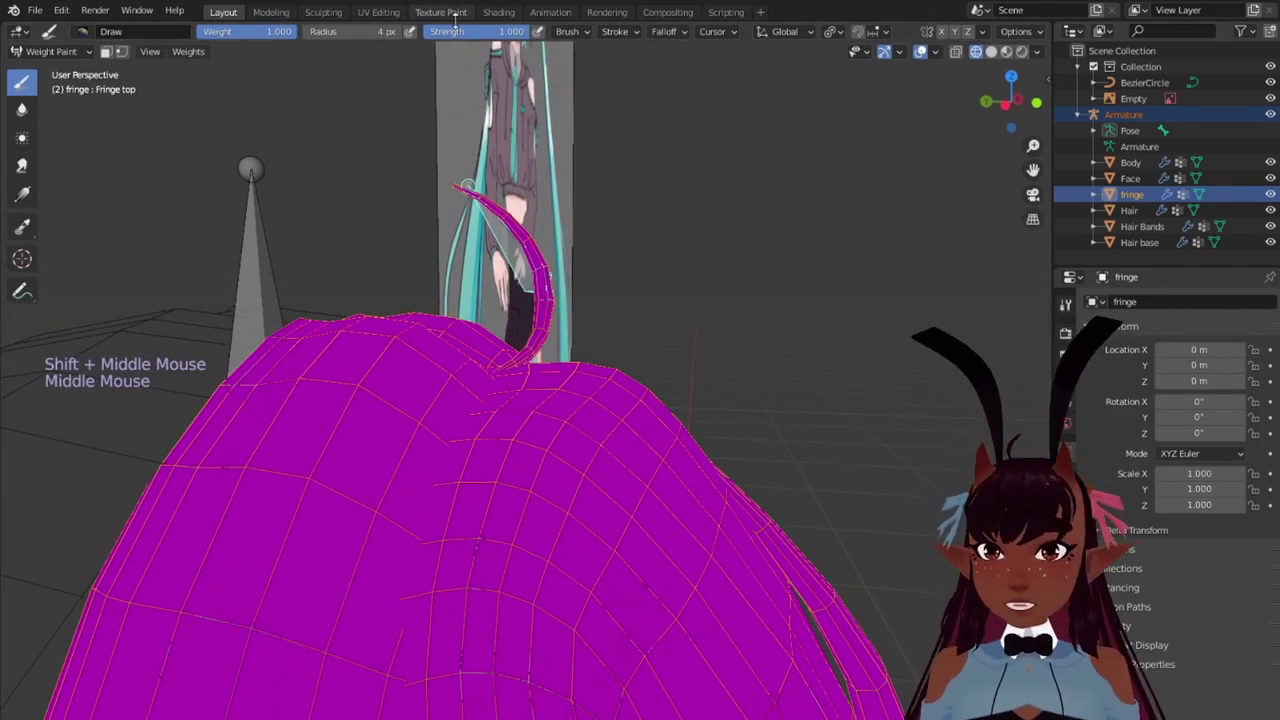
click(579, 32)
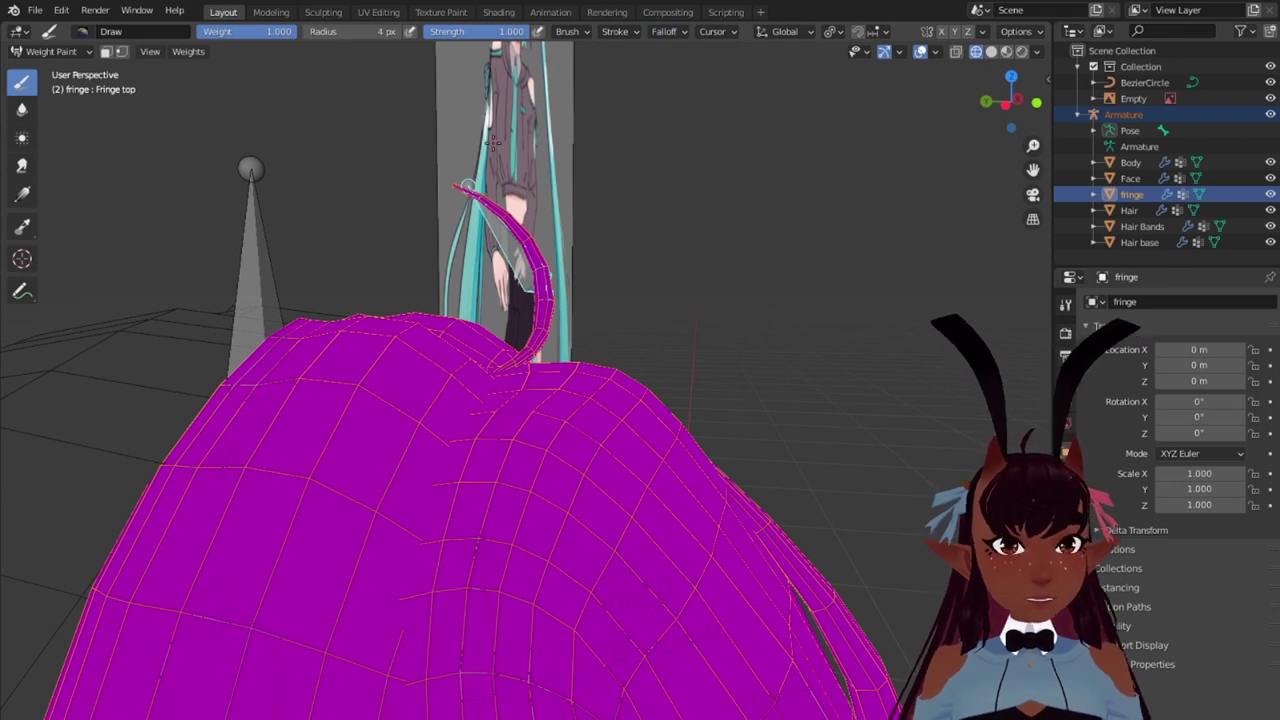
click(586, 31)
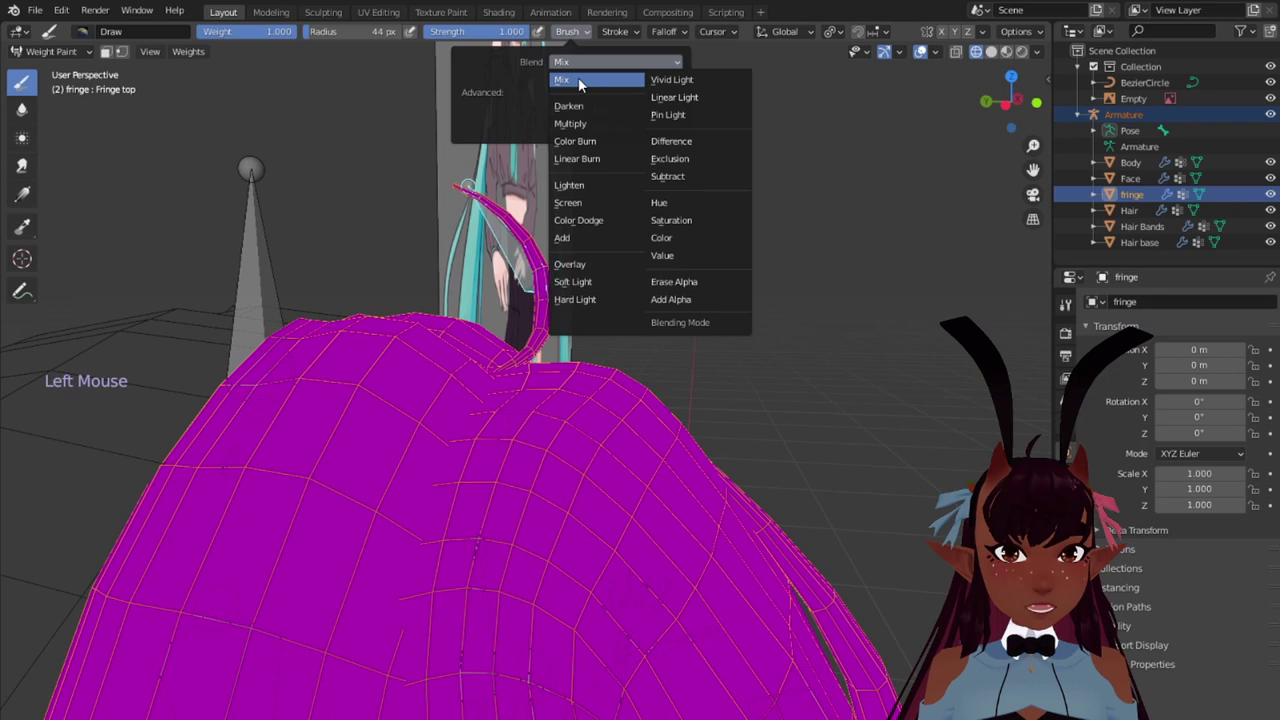
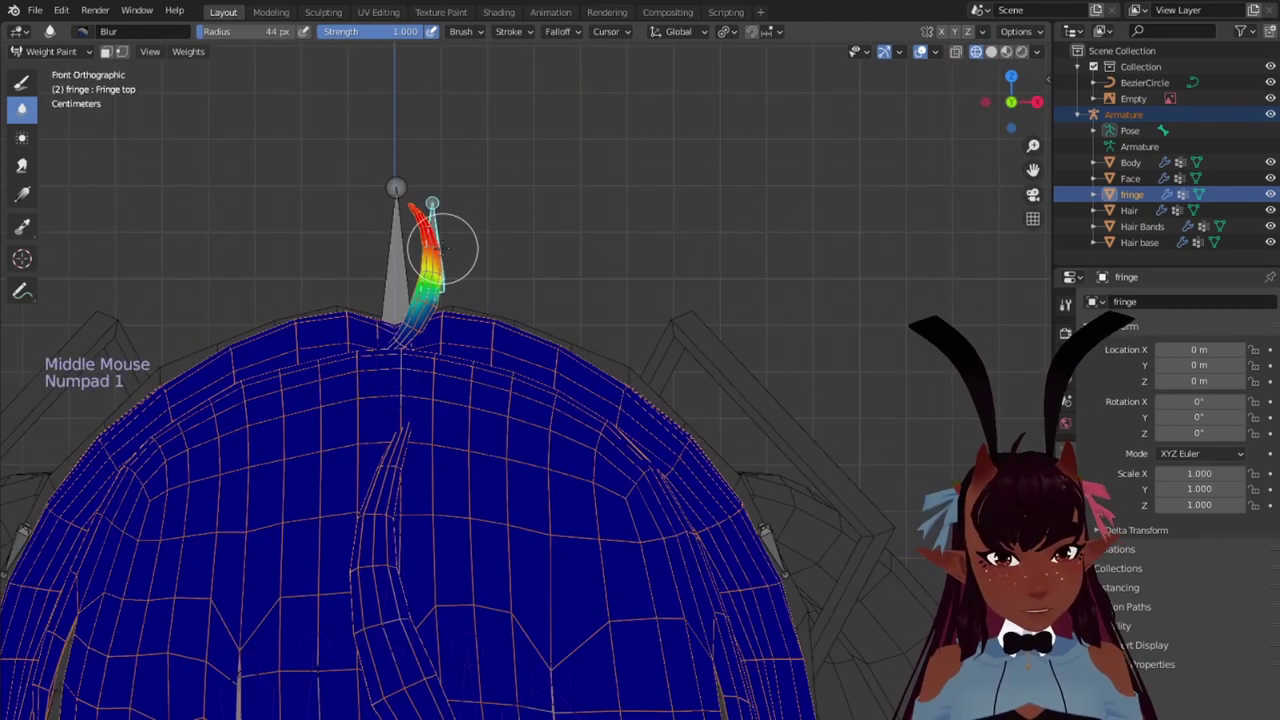
Step: Test-rotate the top strand bone to check the painted Fringe top weights
key(r)
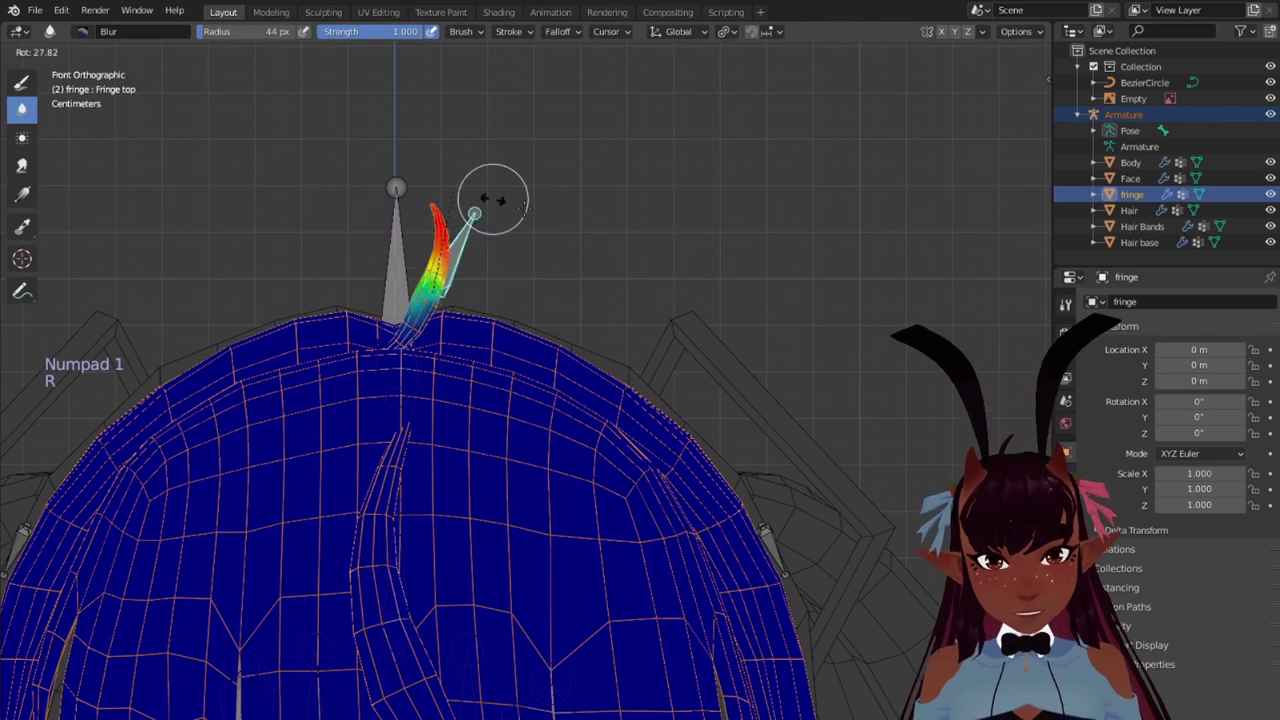
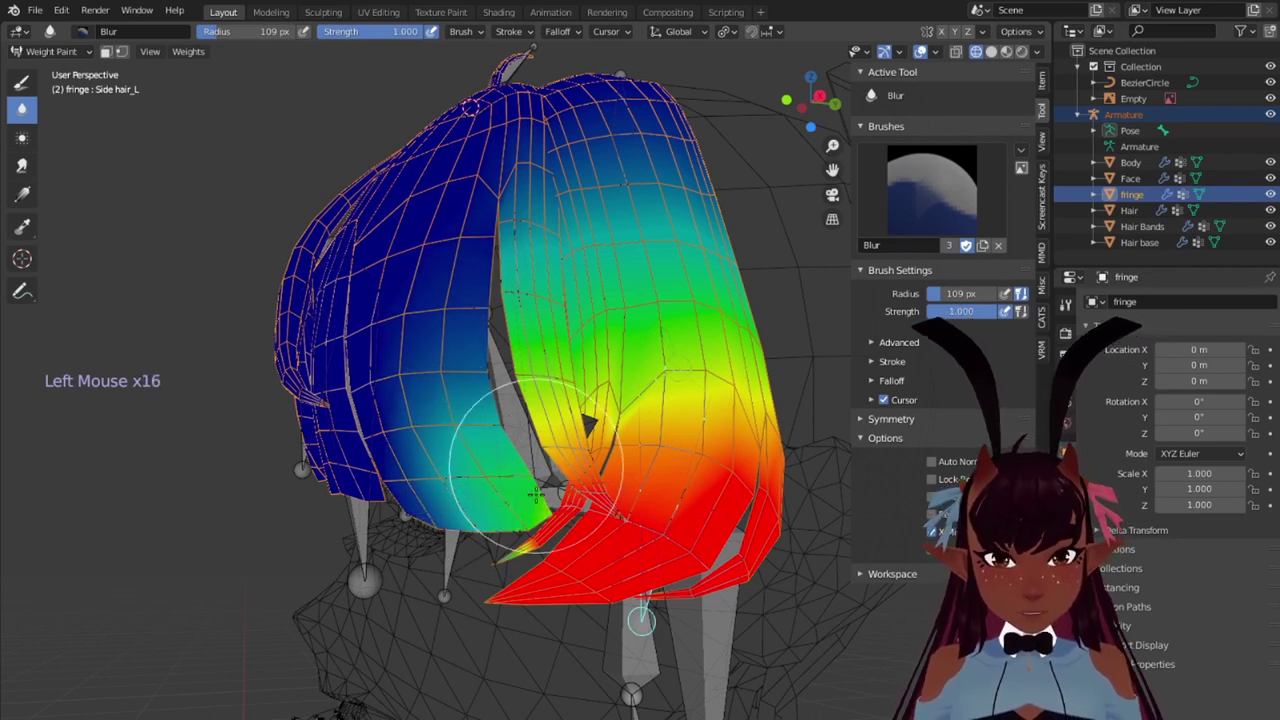
Step: Blur the Side hair_L weight gradient on the left lock until the hard edge softens
double_click(24, 105)
double_click(24, 105)
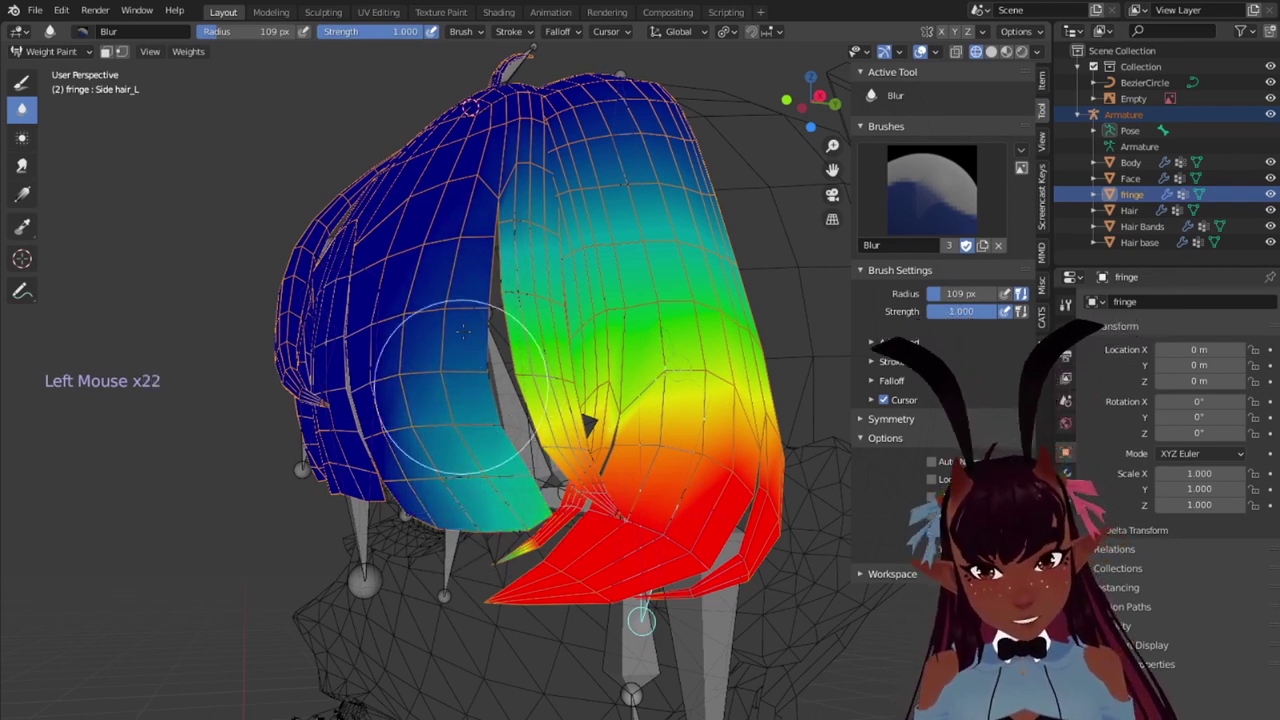
double_click(24, 105)
double_click(24, 105)
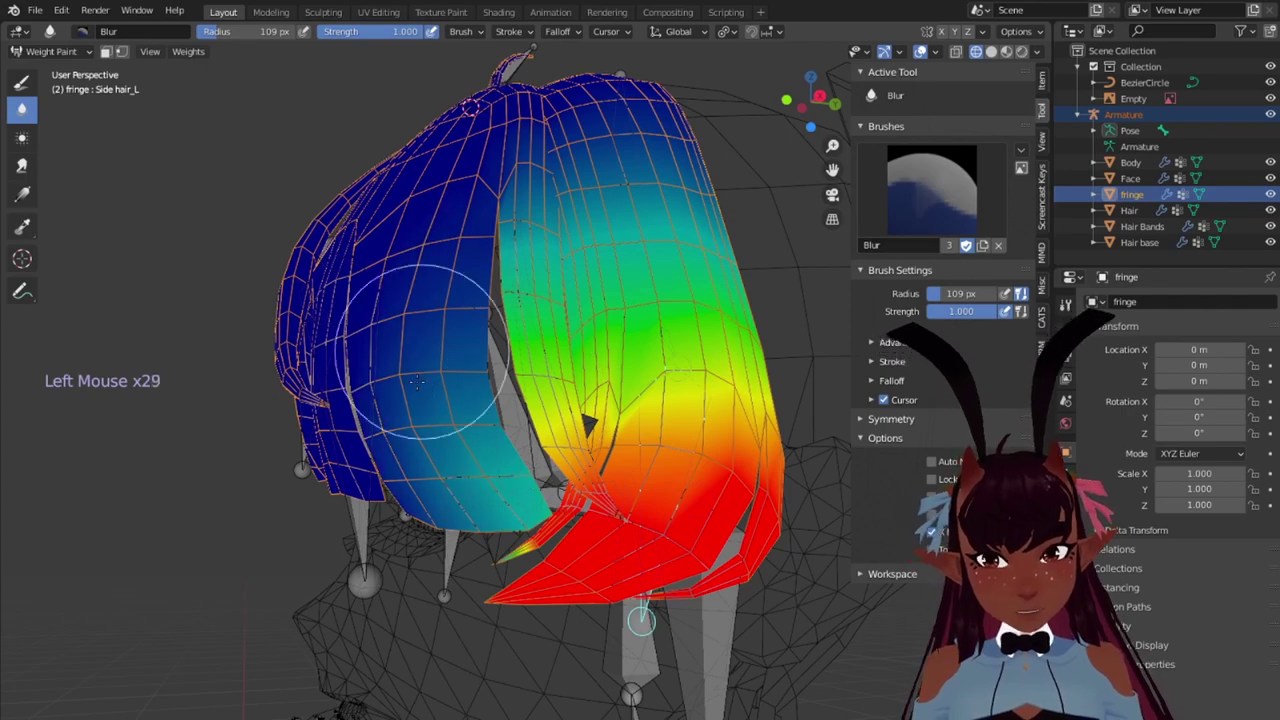
click(24, 105)
scroll(down, 3)
middle_click(24, 105)
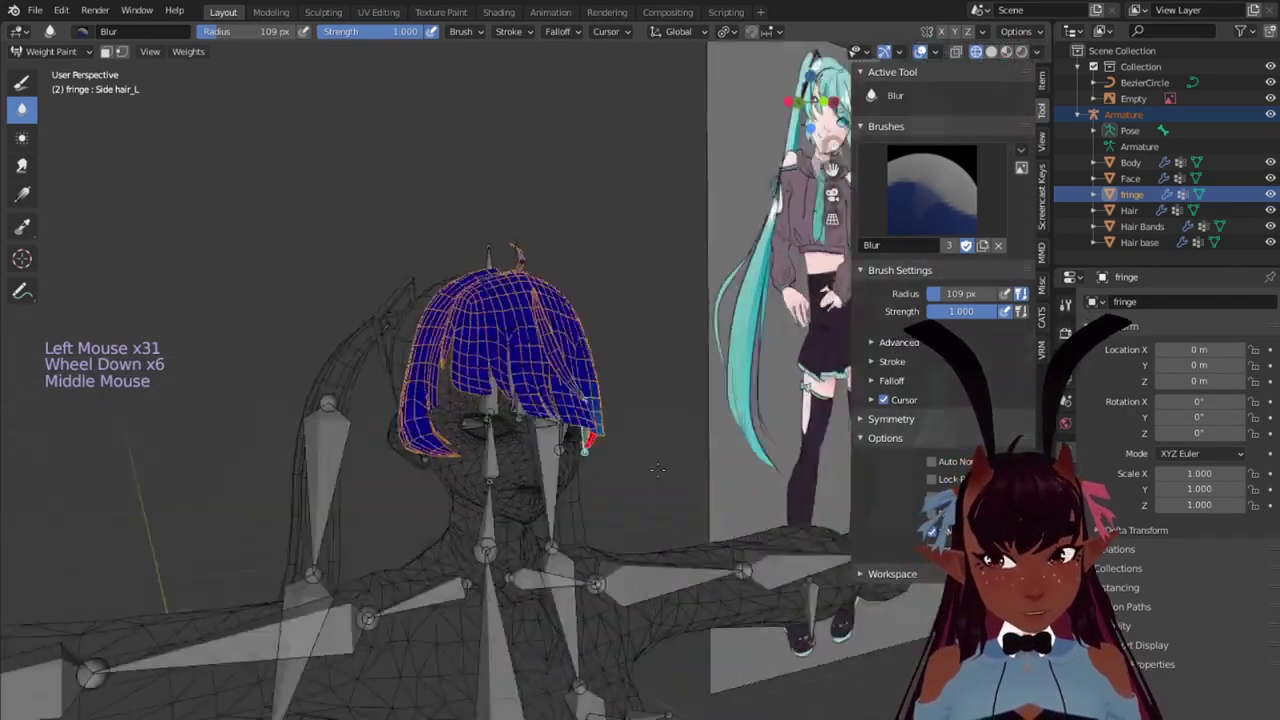
Step: Select the Side hair_R bone, paint its right lock and test-rotate it from the front
right_click(24, 105)
scroll(up, 3)
middle_click(24, 105)
double_click(24, 105)
double_click(24, 105)
middle_click(24, 105)
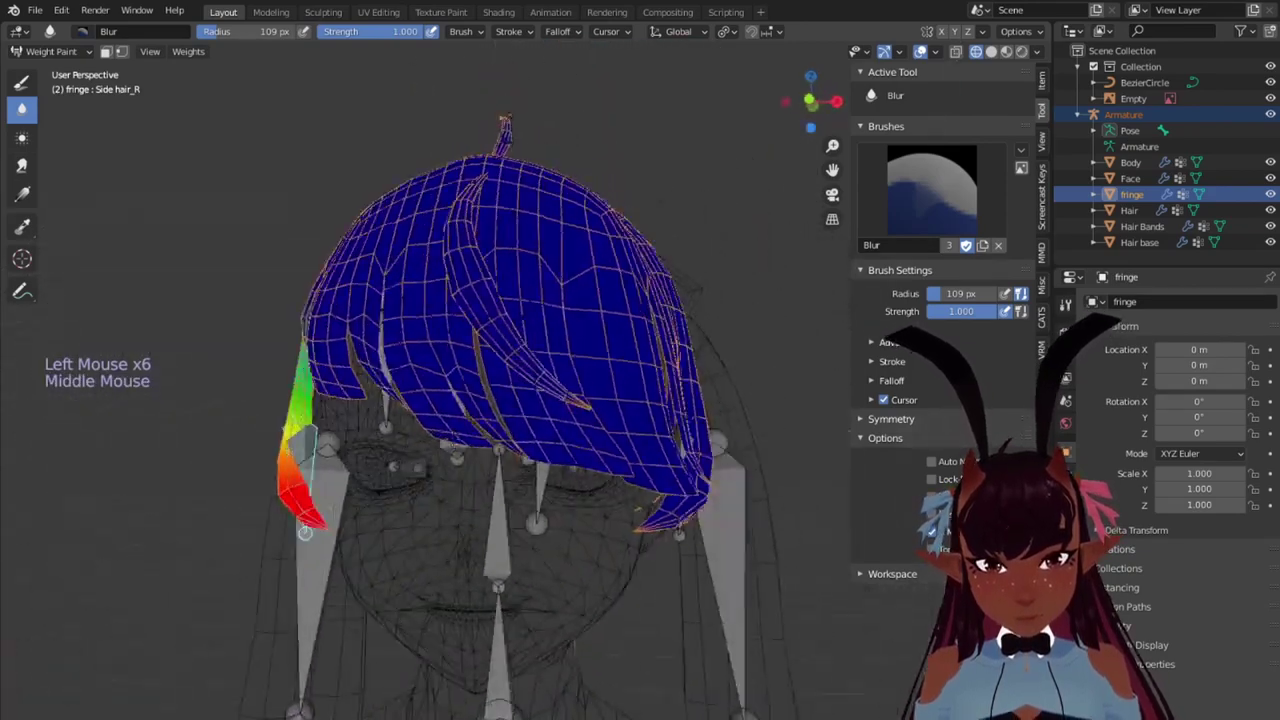
key(r)
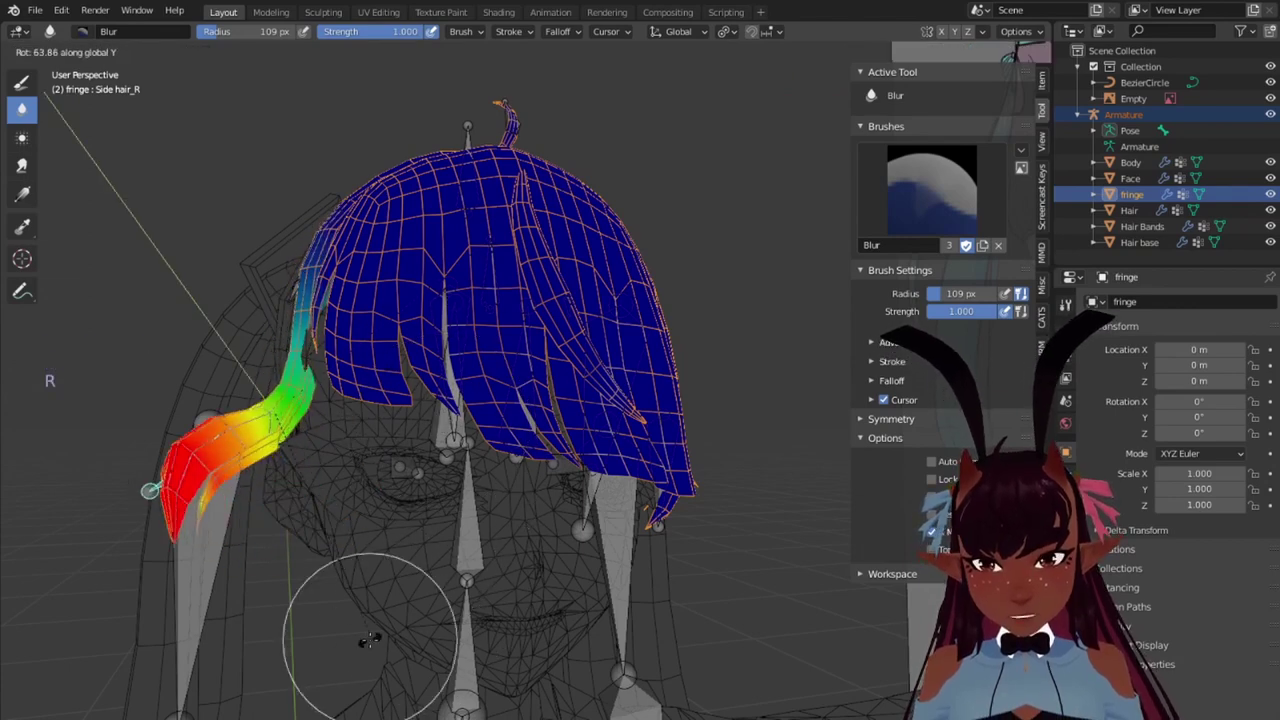
key(KP_1)
key(r)
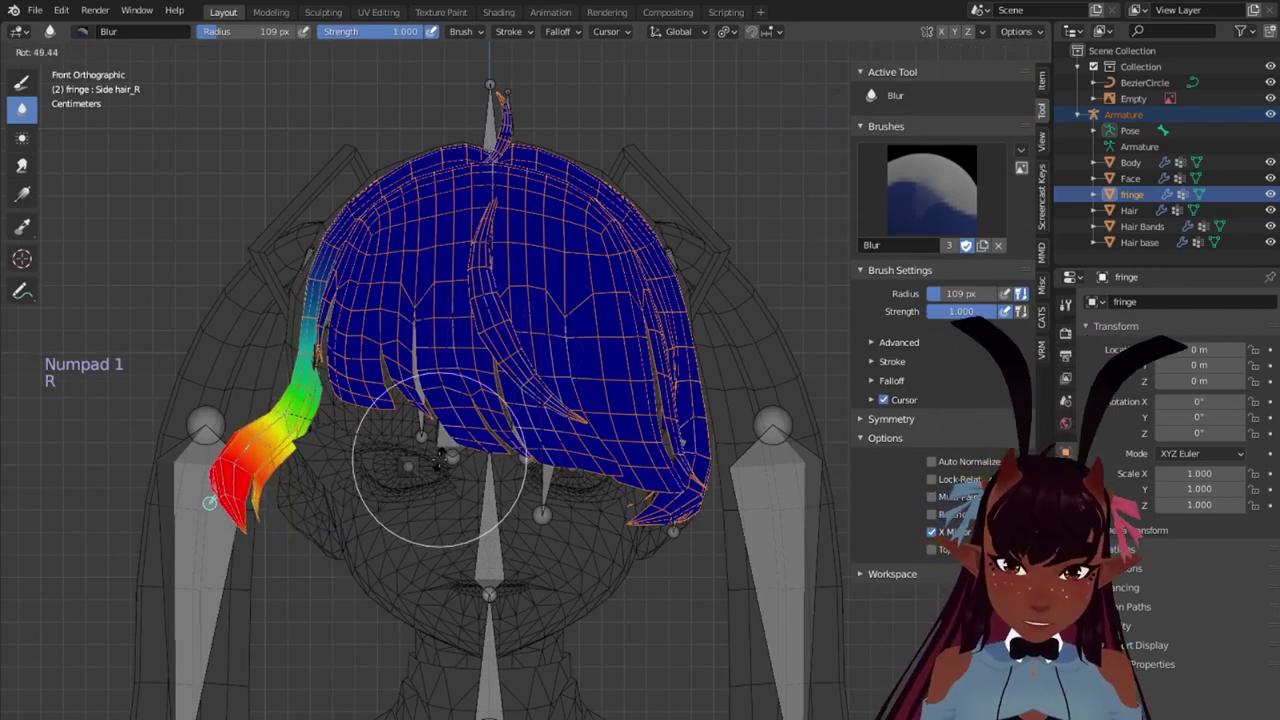
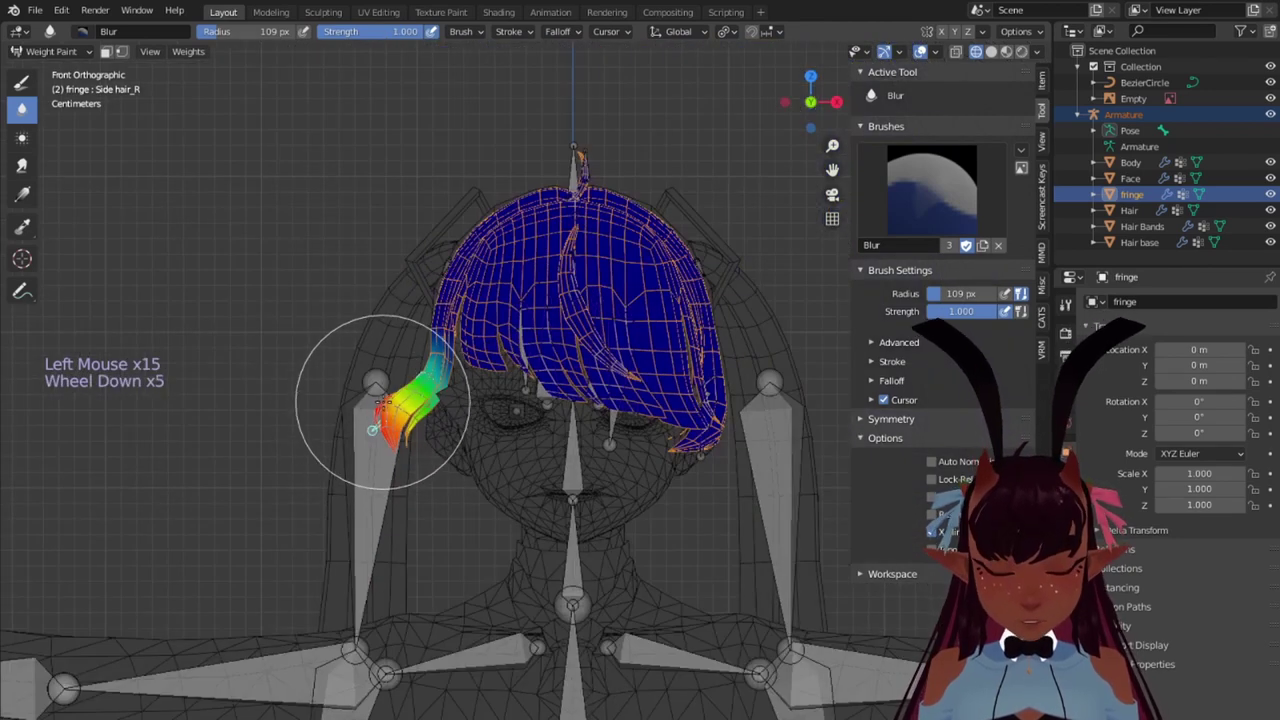
Step: Test-rotate the Side hair_R bone to check the right lock follows it
key(r)
scroll(down, 3)
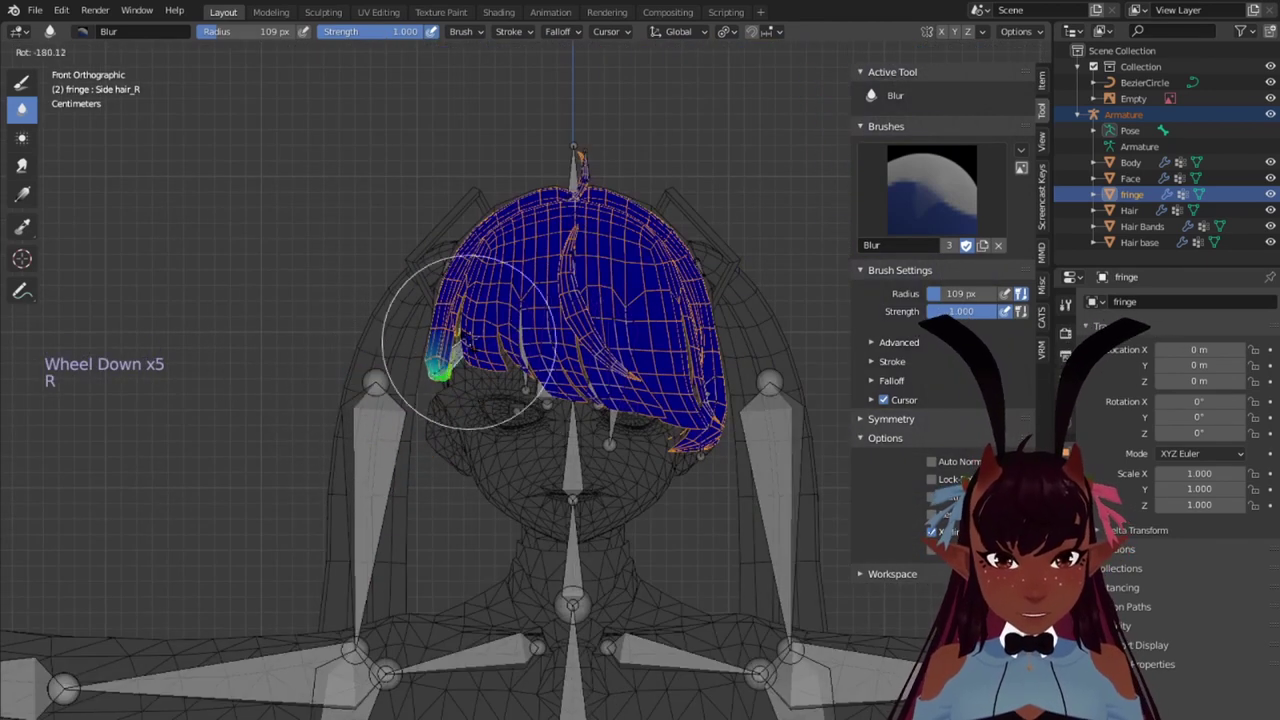
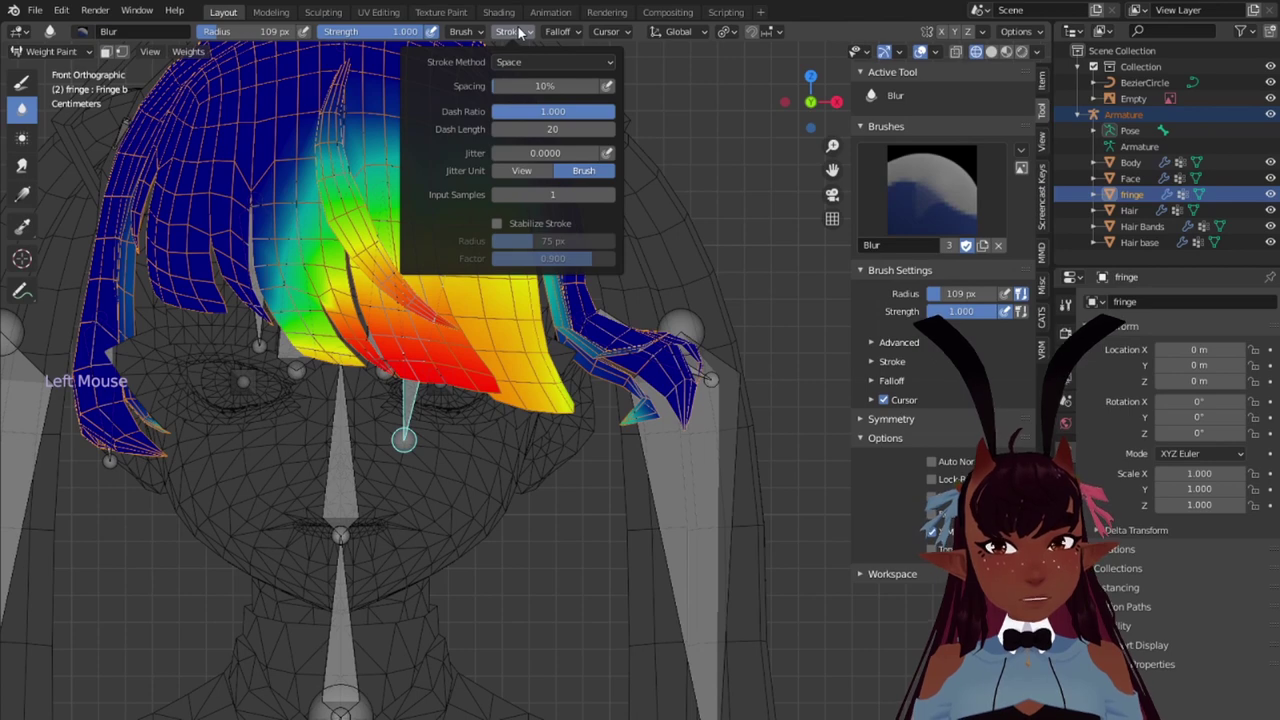
Step: Subtract stray Fringe b weight around the central bangs, then switch back to the Blur brush
click(565, 29)
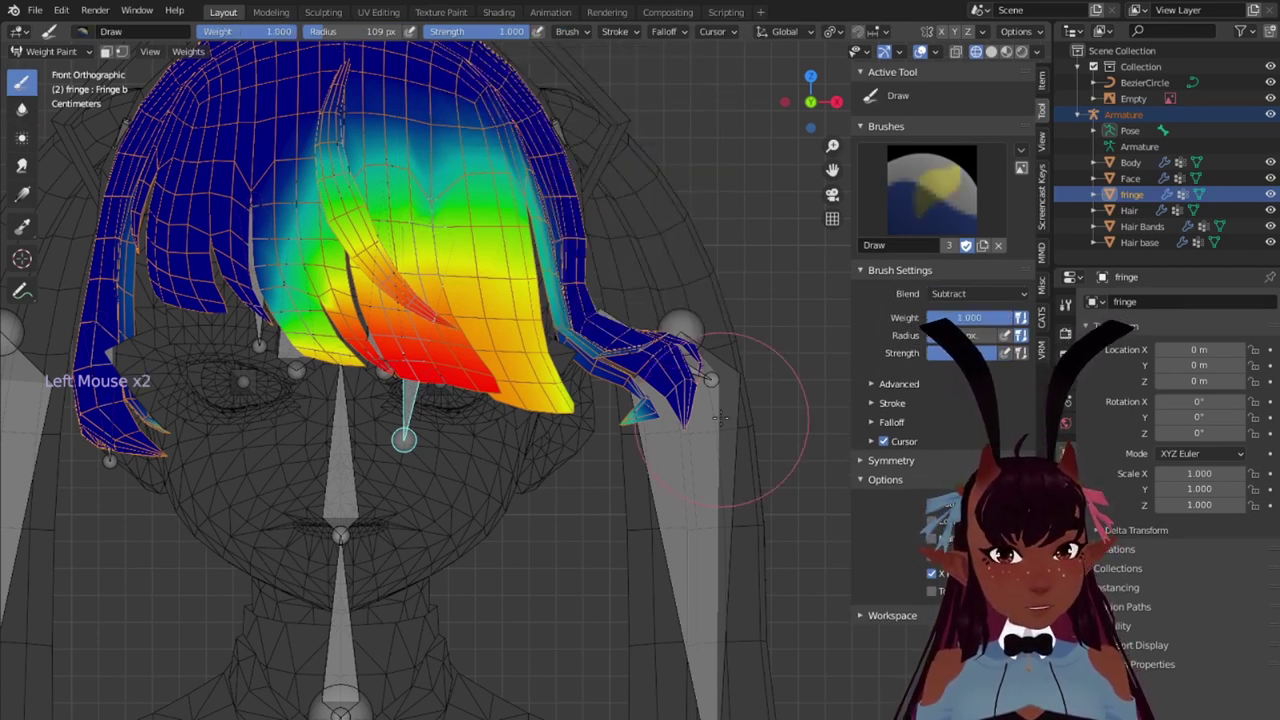
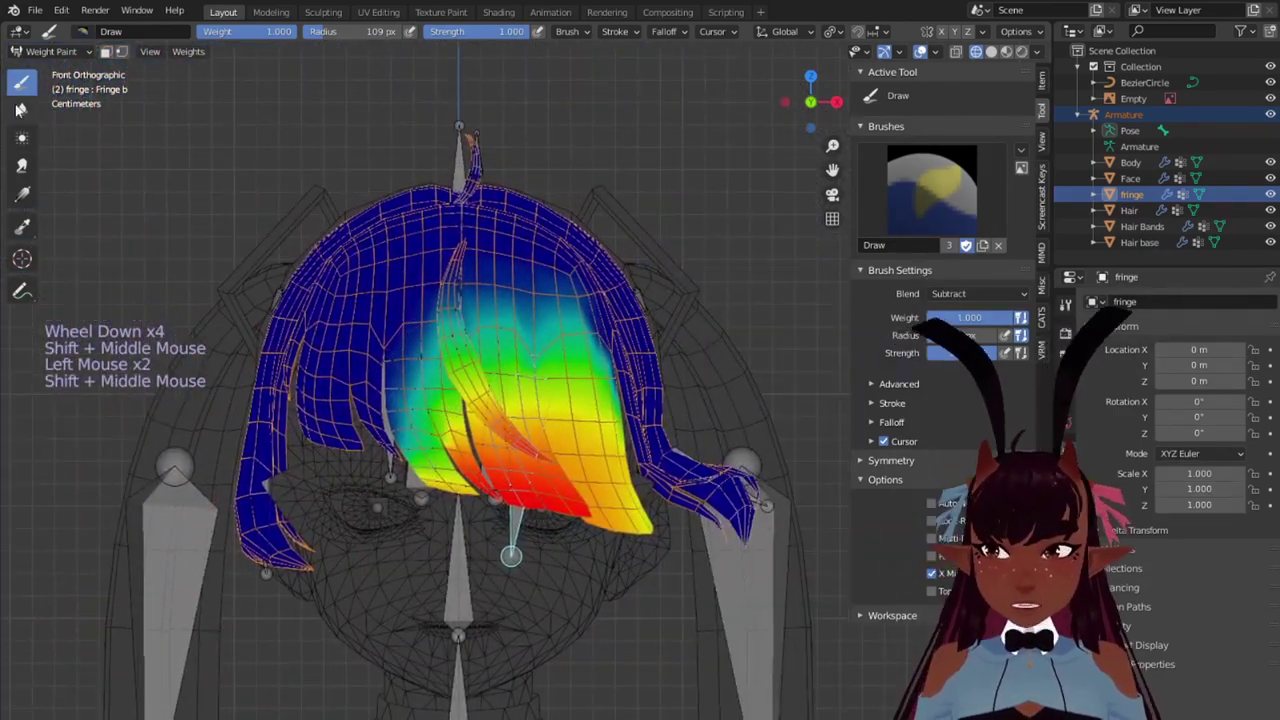
click(25, 112)
click(25, 104)
click(25, 104)
click(25, 104)
Step: Rotate the Fringe b bone to check the central bangs bend with it
key(r)
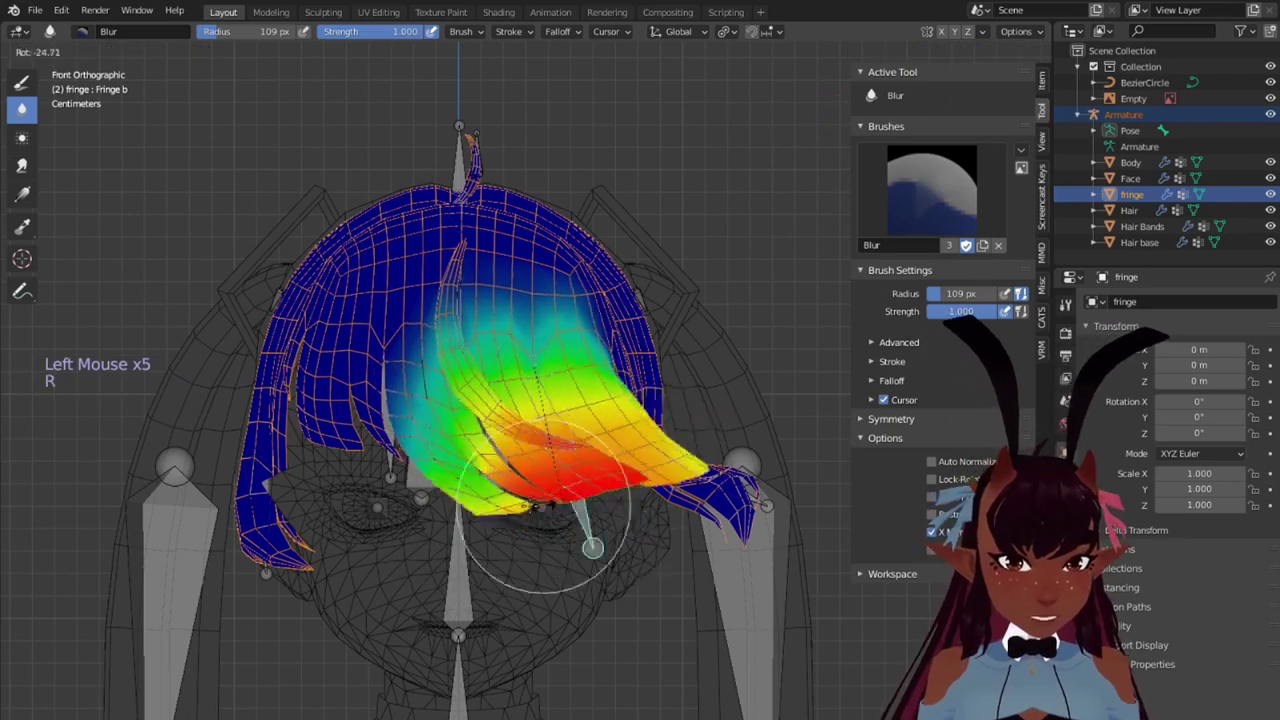
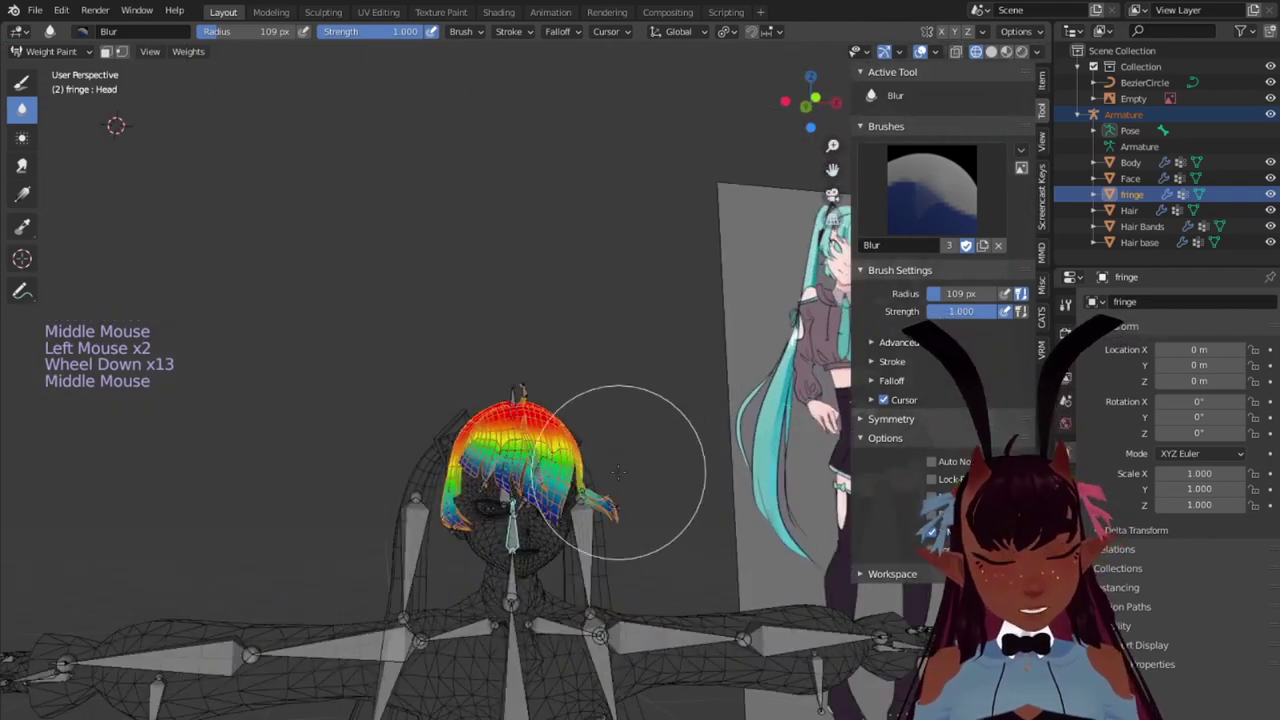
Step: Leave fringe weight painting, start pose mode on the Armature via CATS, and select the Hair mesh
key(KP_1)
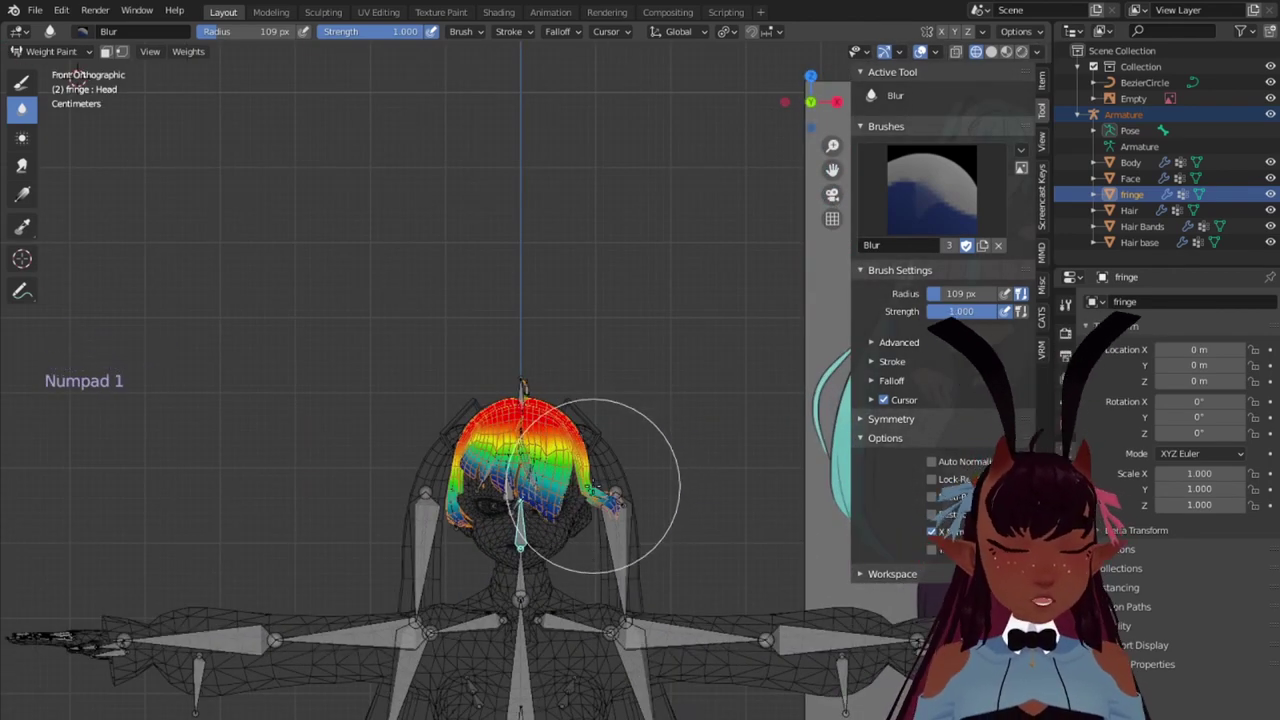
click(1045, 322)
click(959, 165)
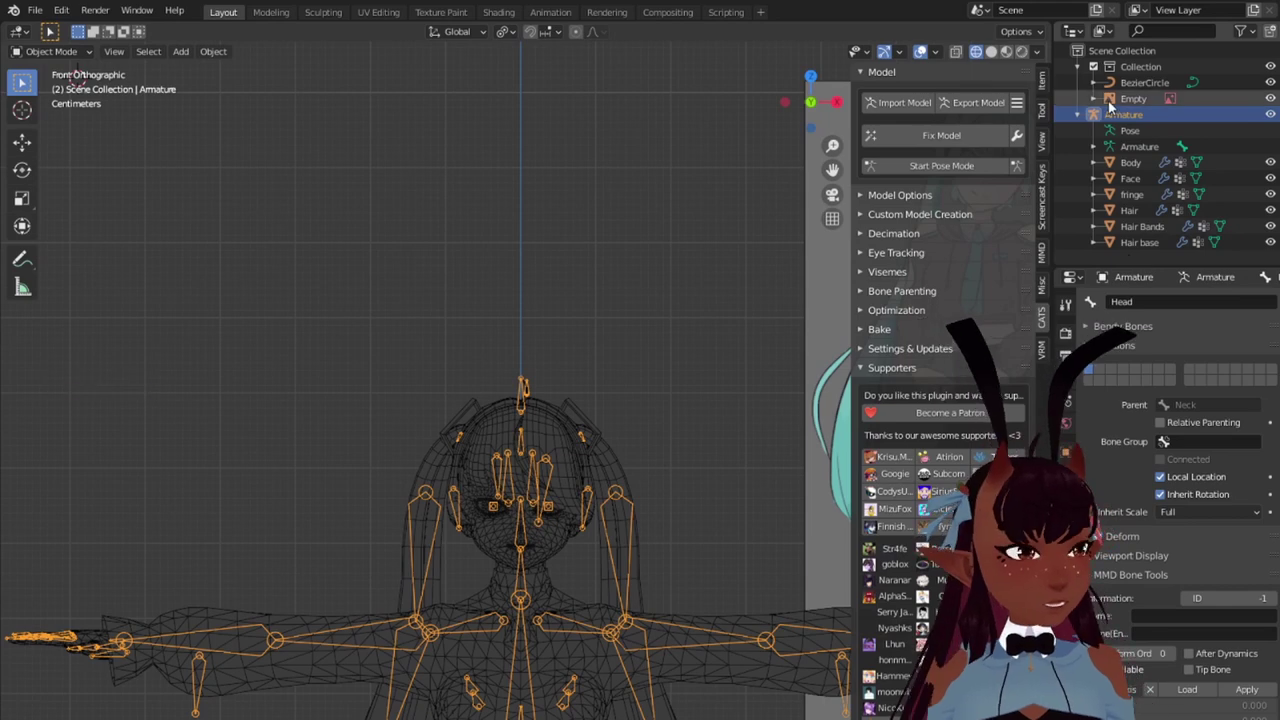
click(1133, 115)
click(1136, 206)
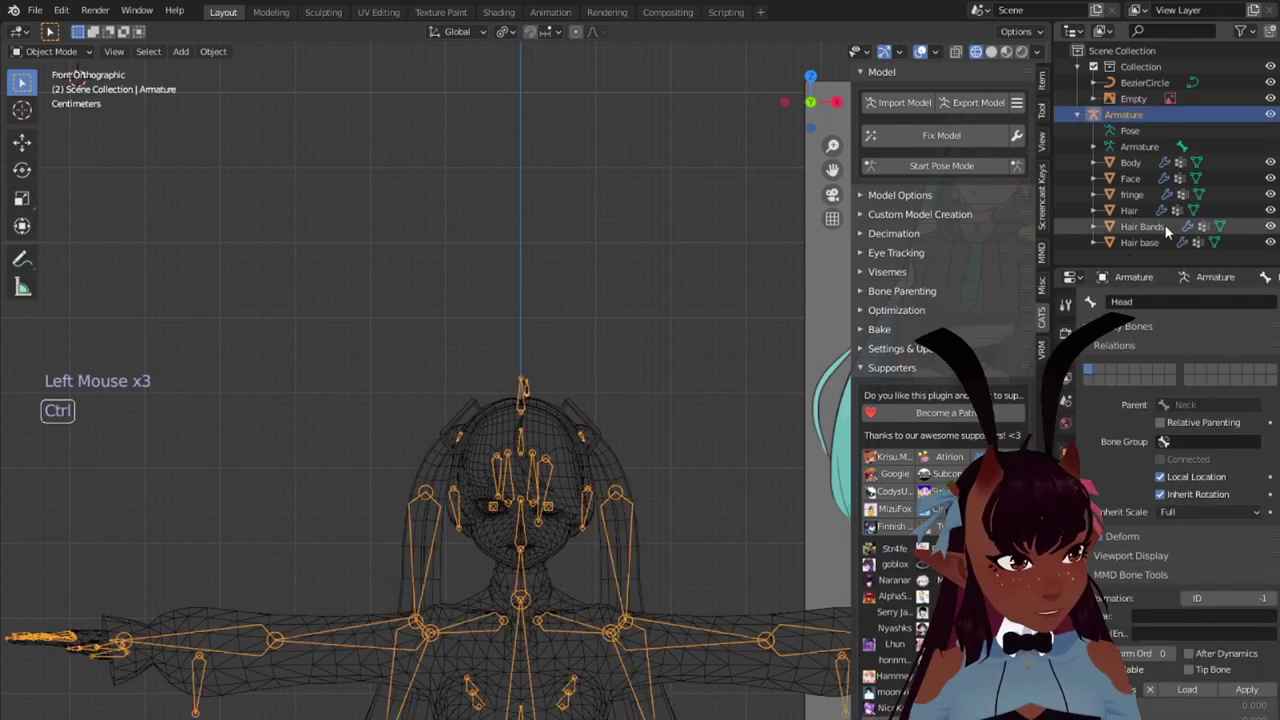
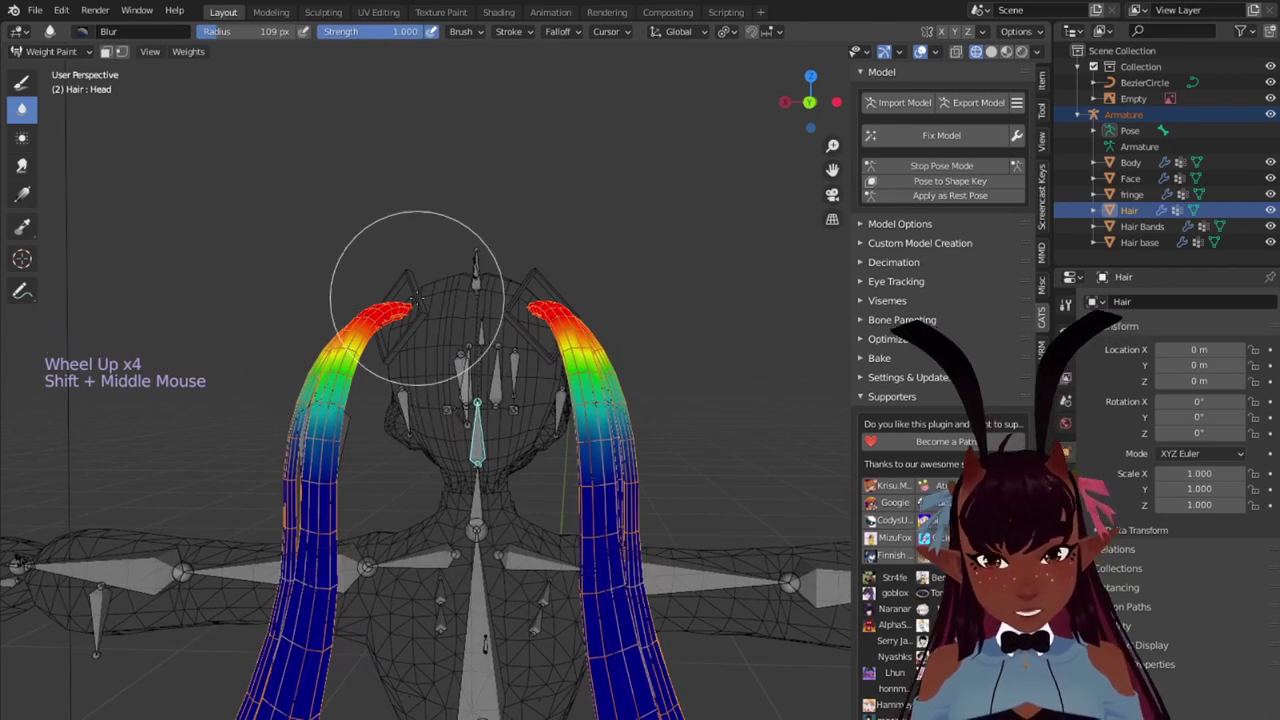
Step: Rotate the head bone to check the hair follows it
scroll(down, 3)
scroll(down, 3)
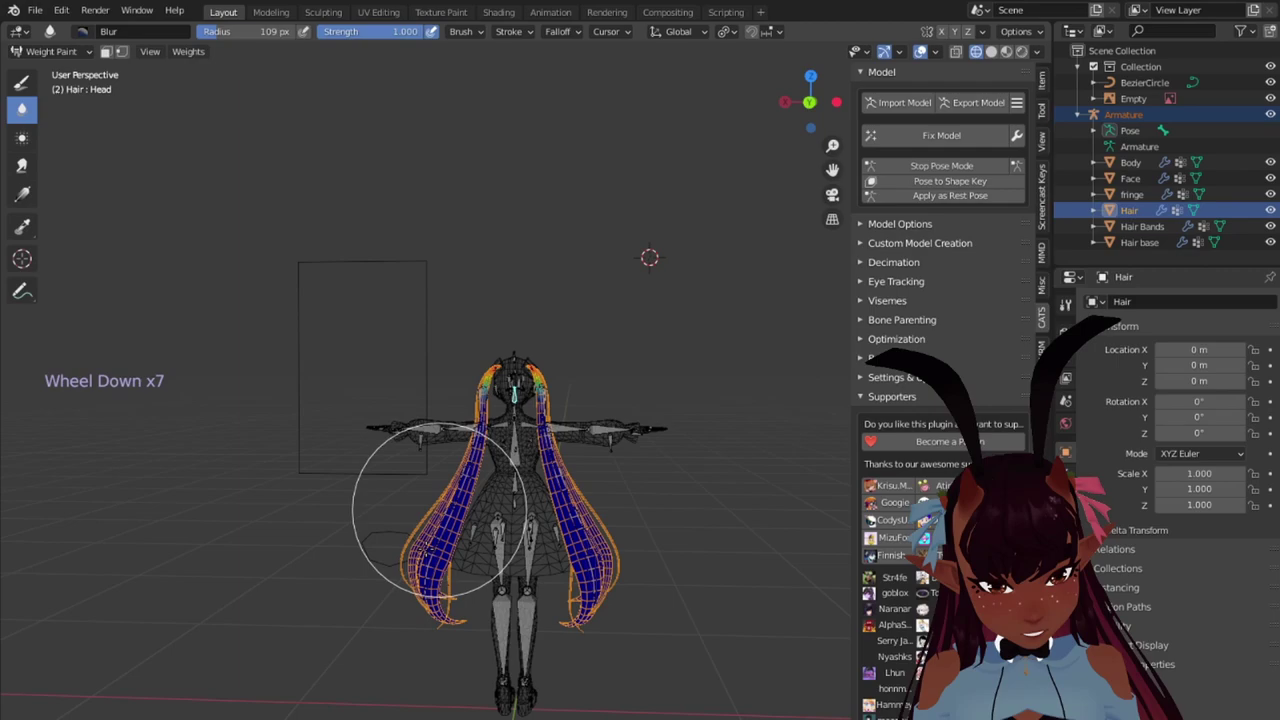
scroll(up, 3)
key(r)
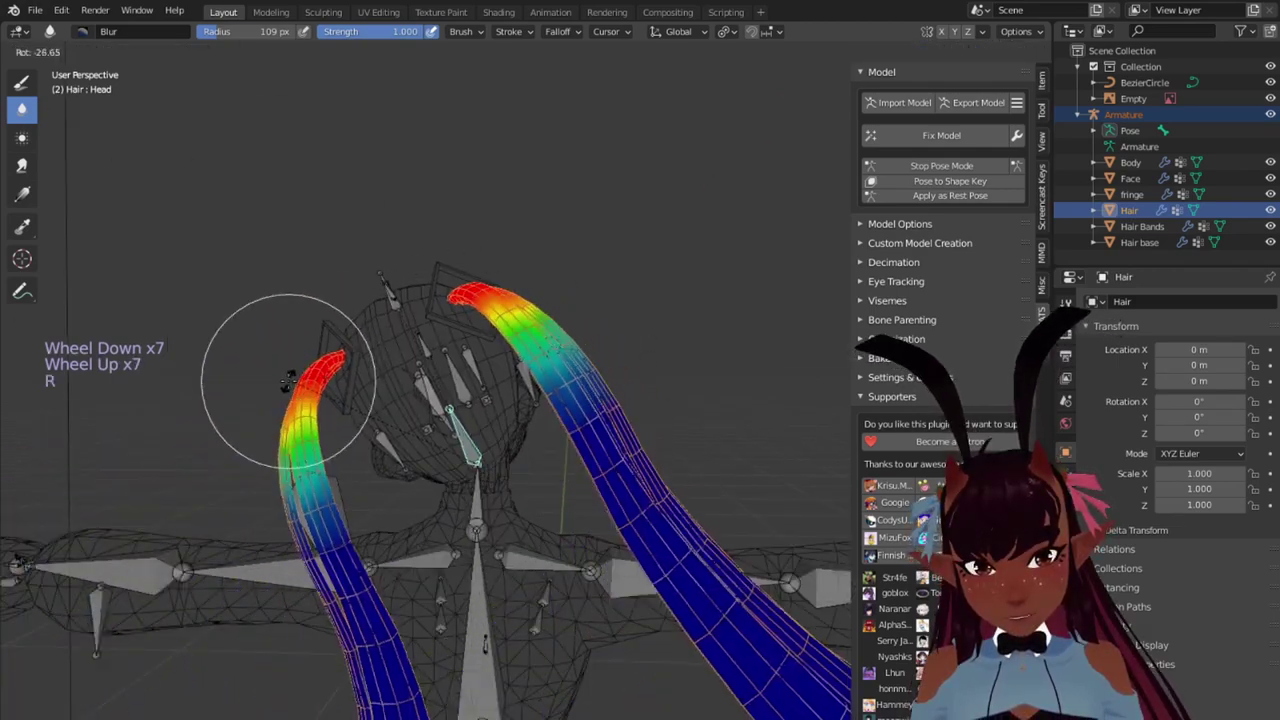
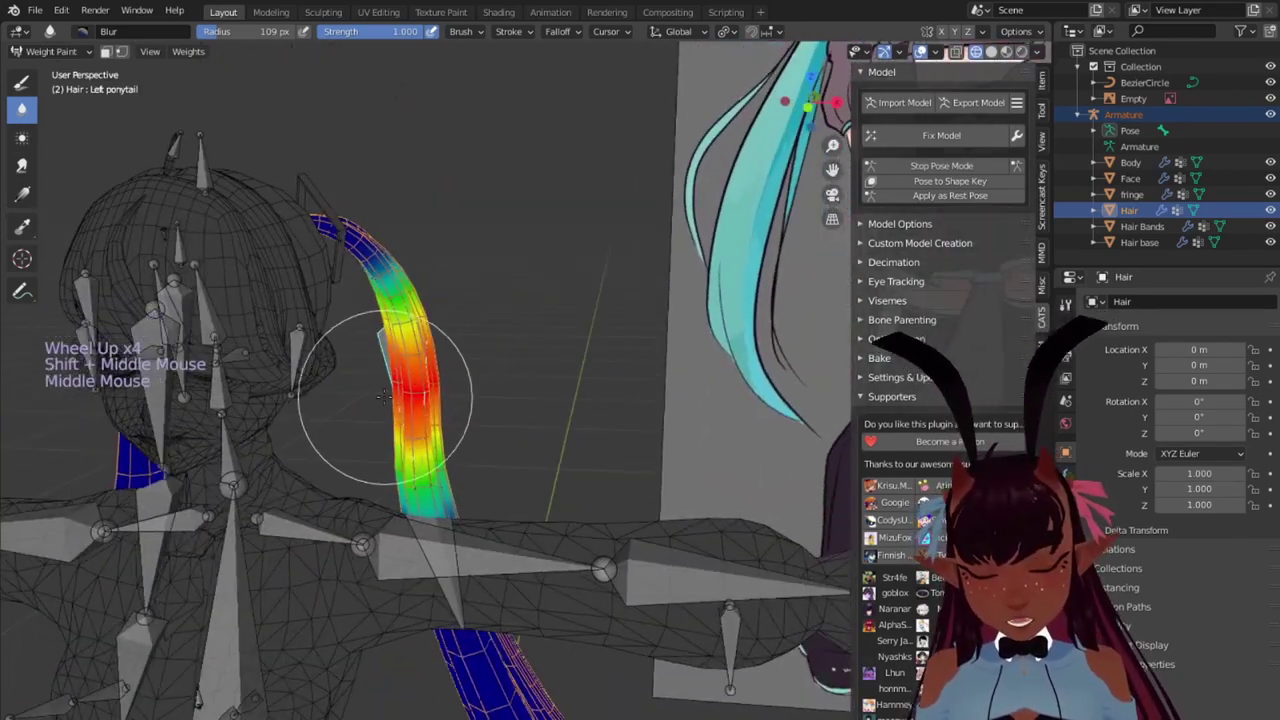
Step: Rotate the ponytail bones from front view, leaving both ponytails curled upward
key(r)
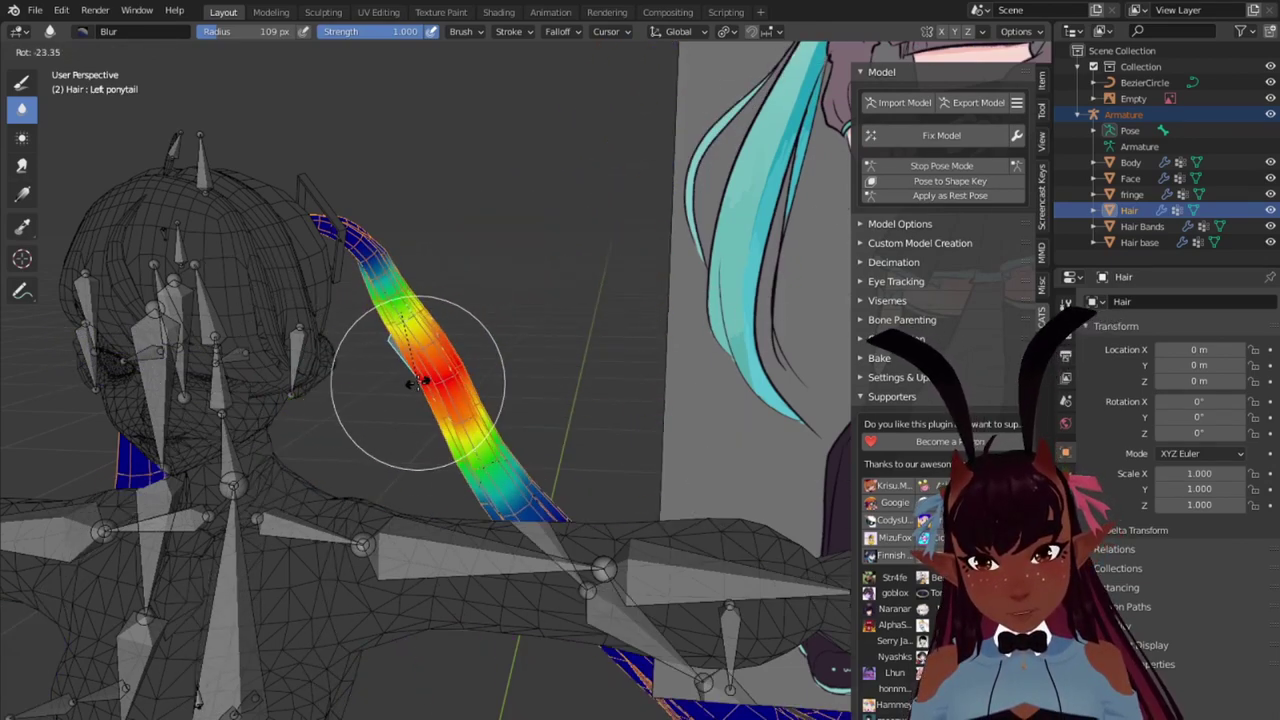
key(KP_1)
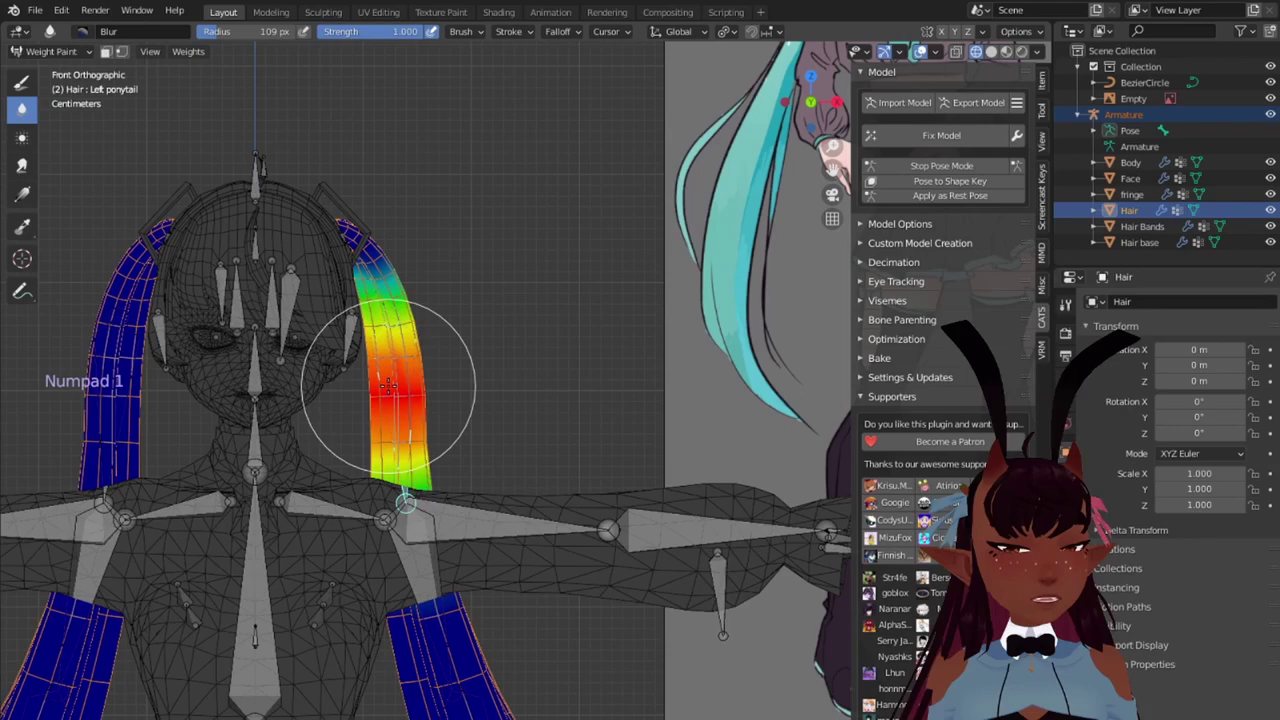
key(r)
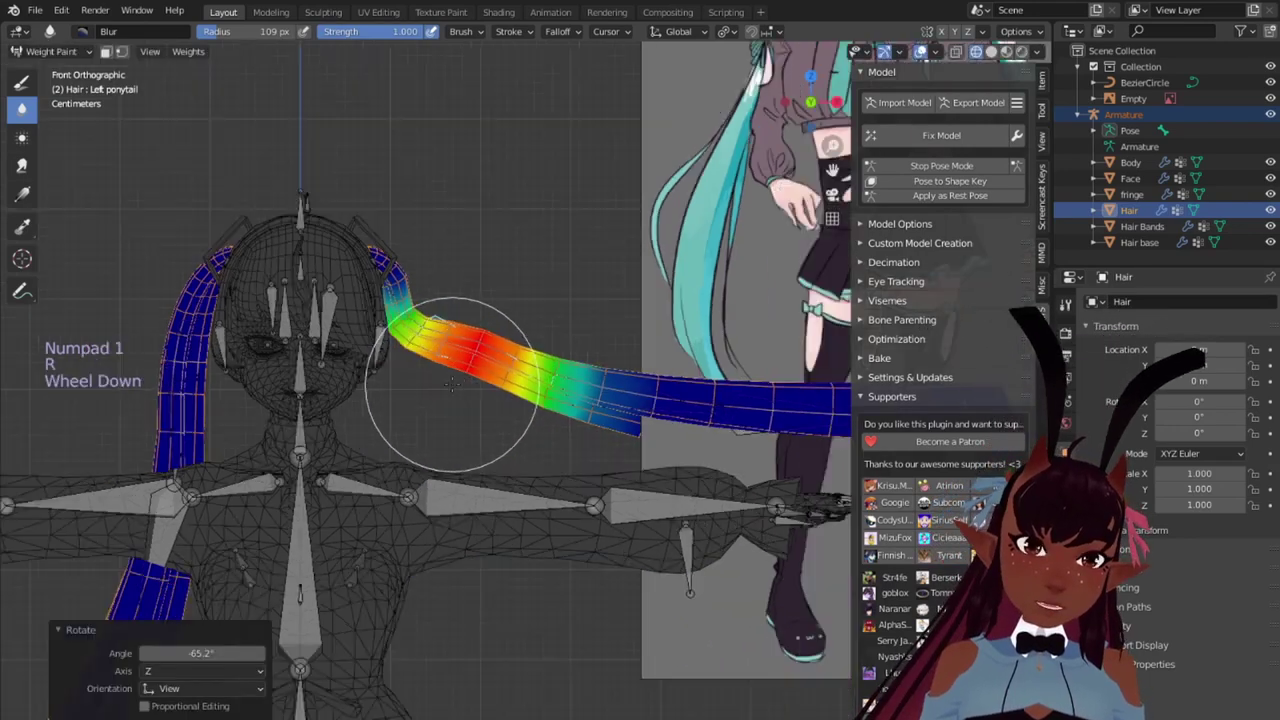
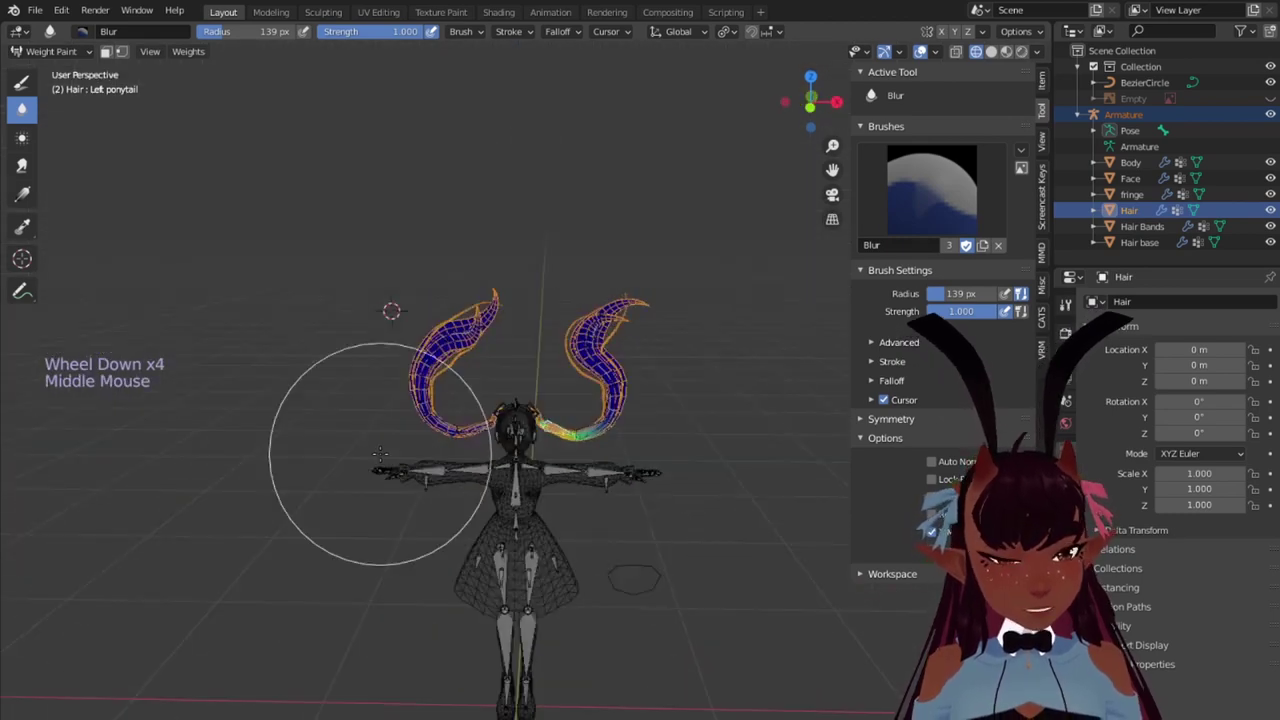
Step: Switch to front view with Material Preview shading and show the Hair mesh's vertex groups
key(KP_1)
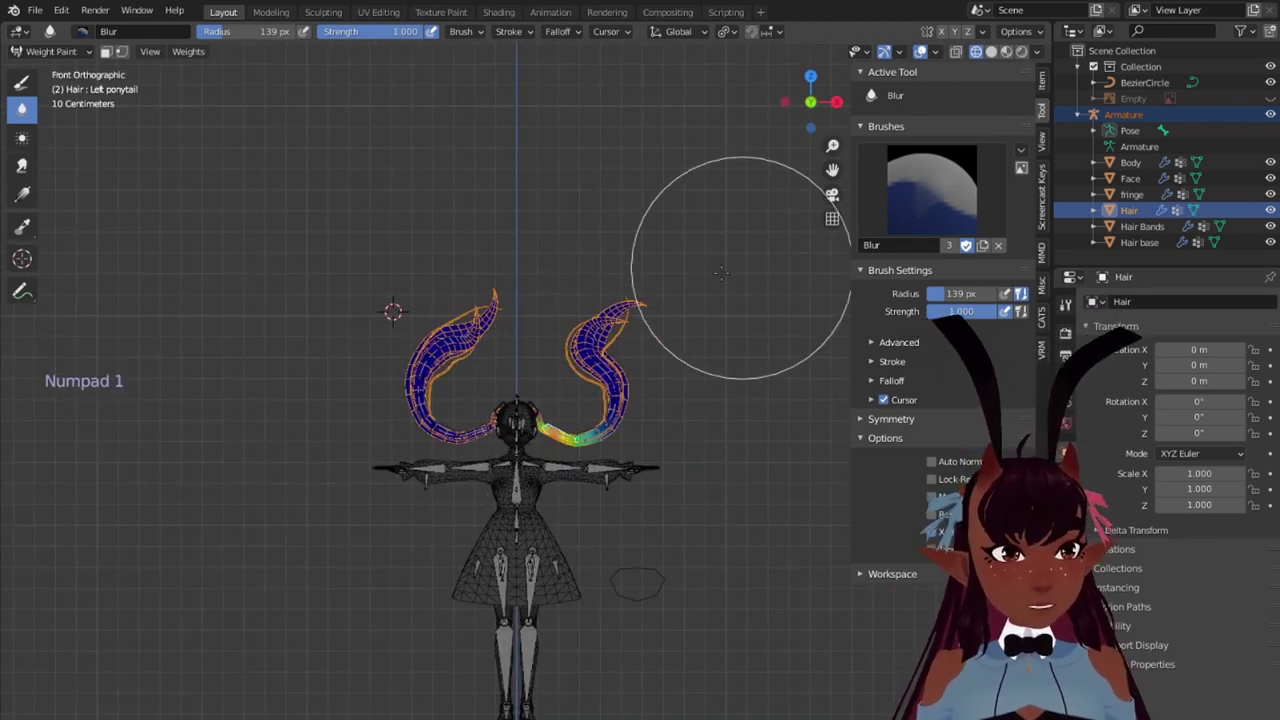
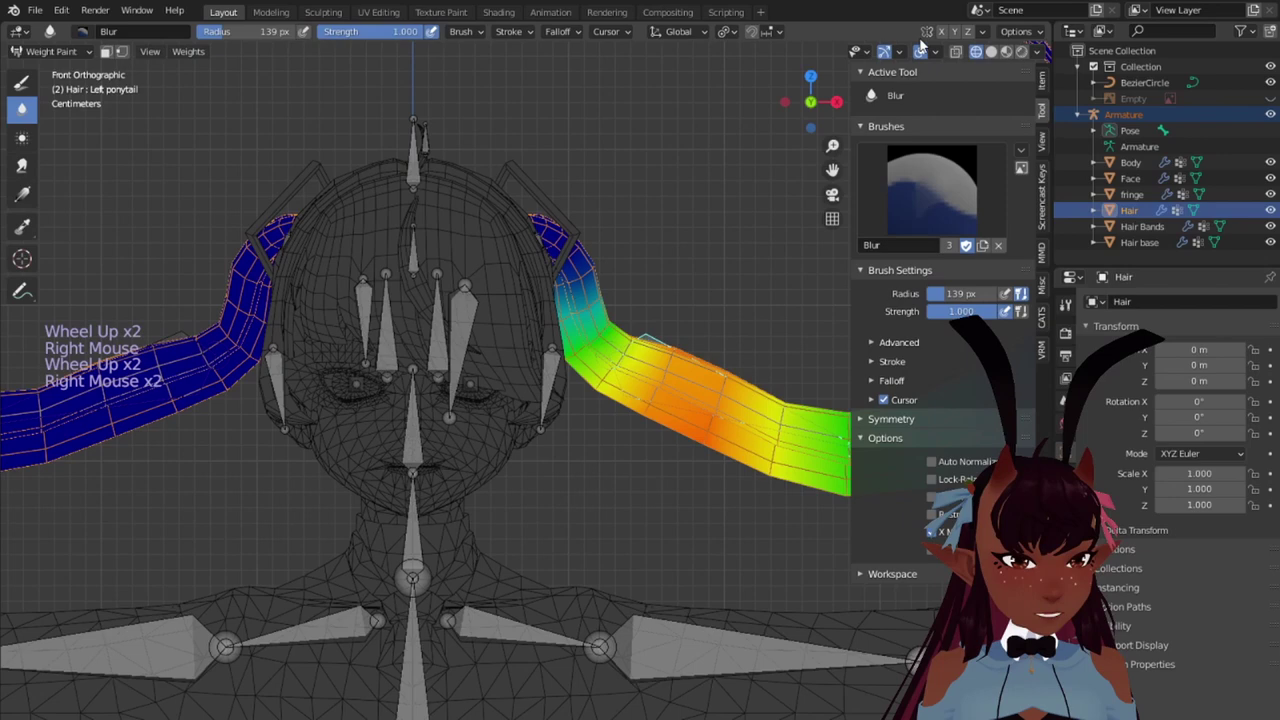
right_click(986, 27)
click(1011, 51)
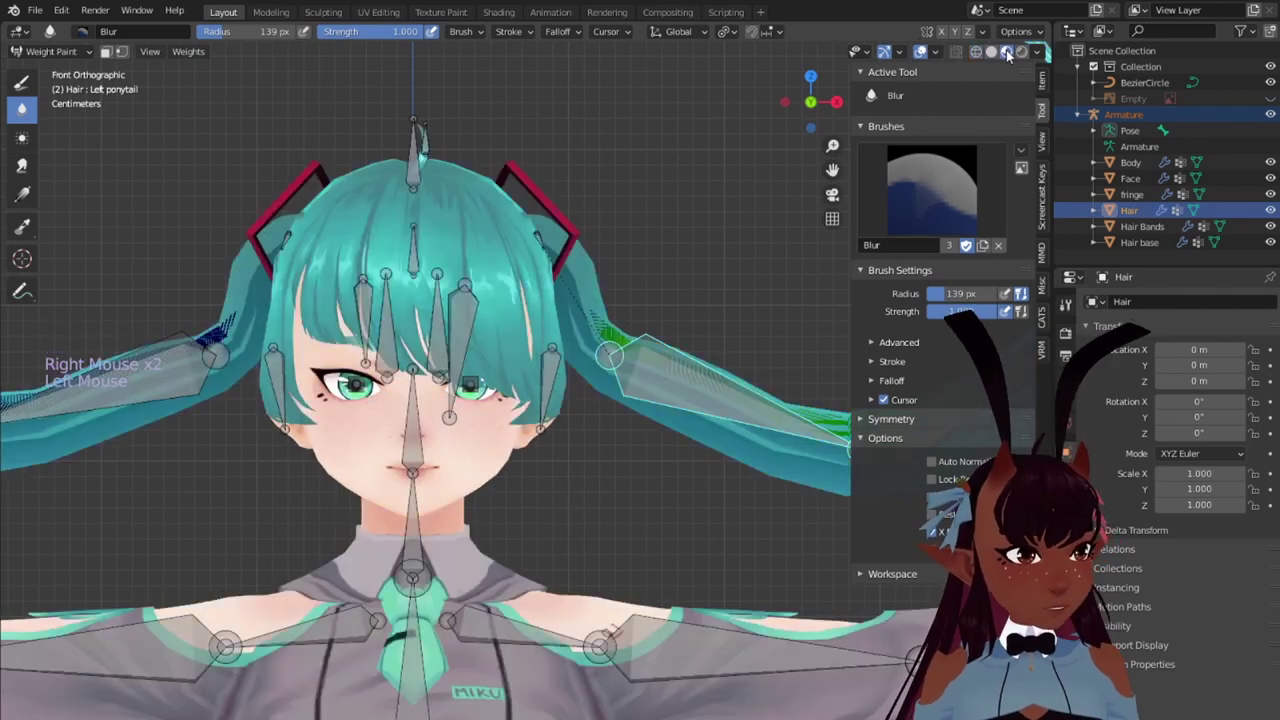
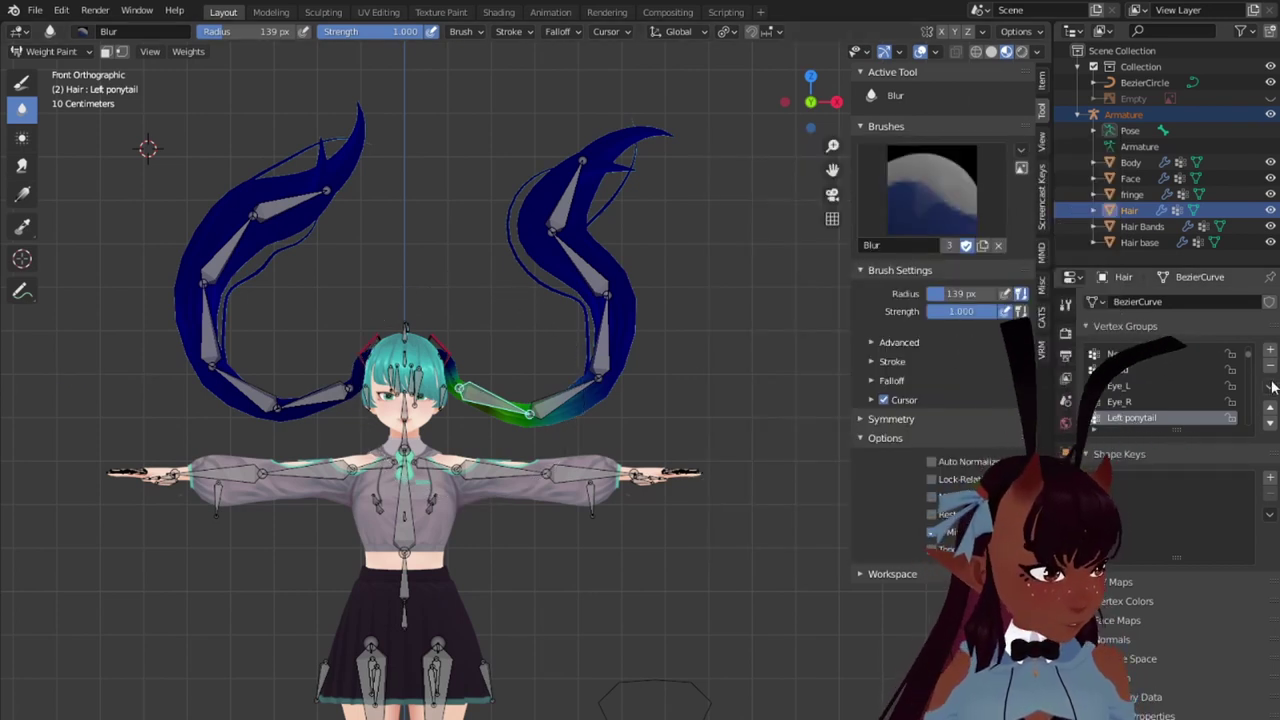
Step: Copy the Left ponytail vertex groups, producing Left ponytail_copy through Left ponytail.003_copy
click(1275, 385)
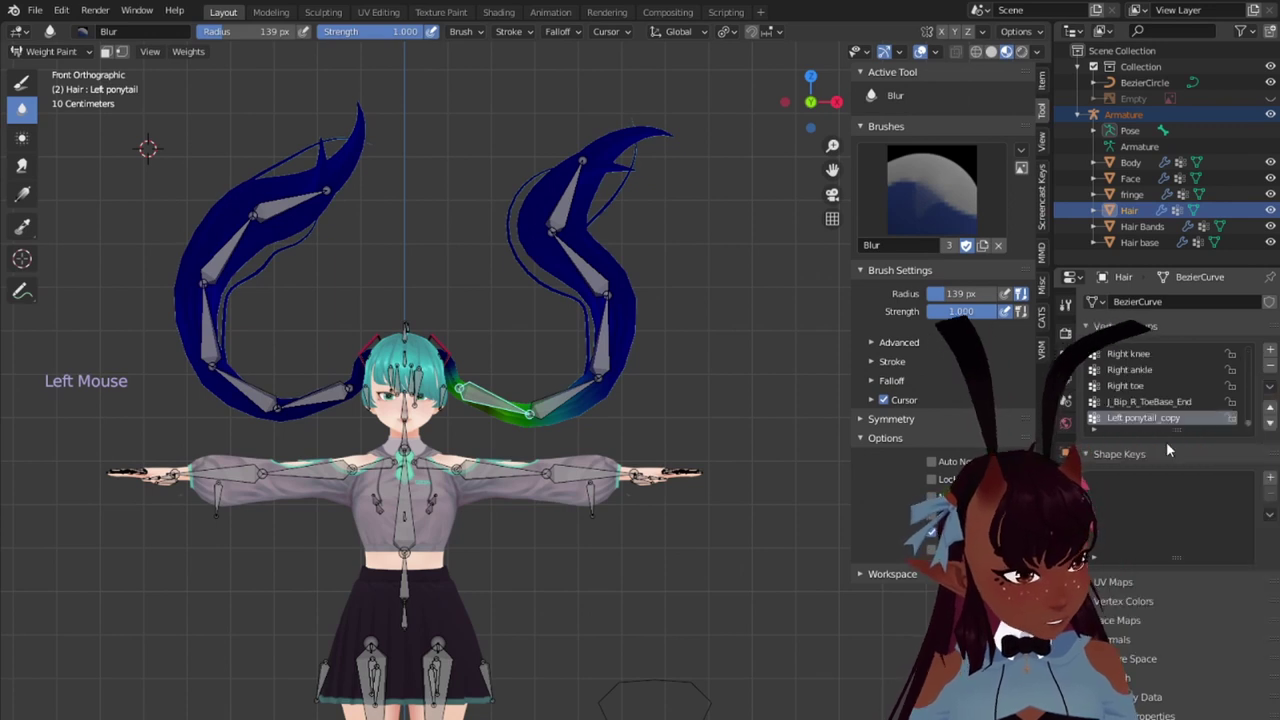
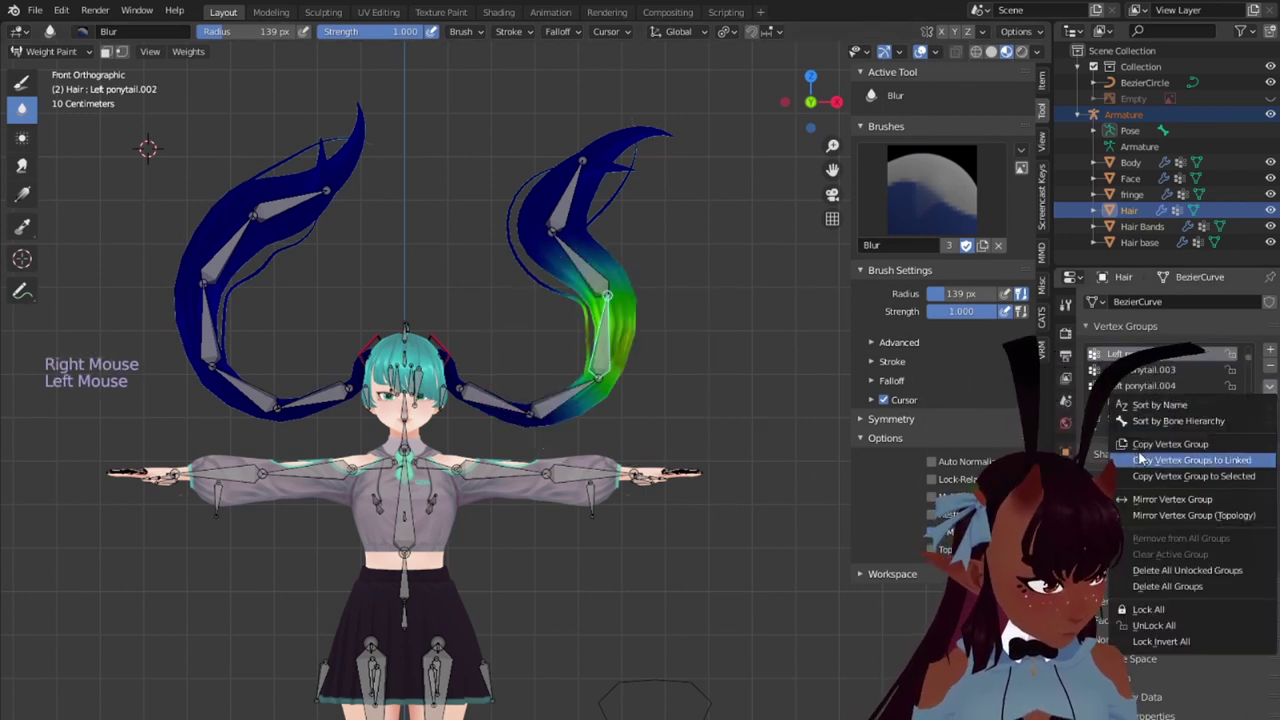
right_click(1034, 294)
click(1275, 388)
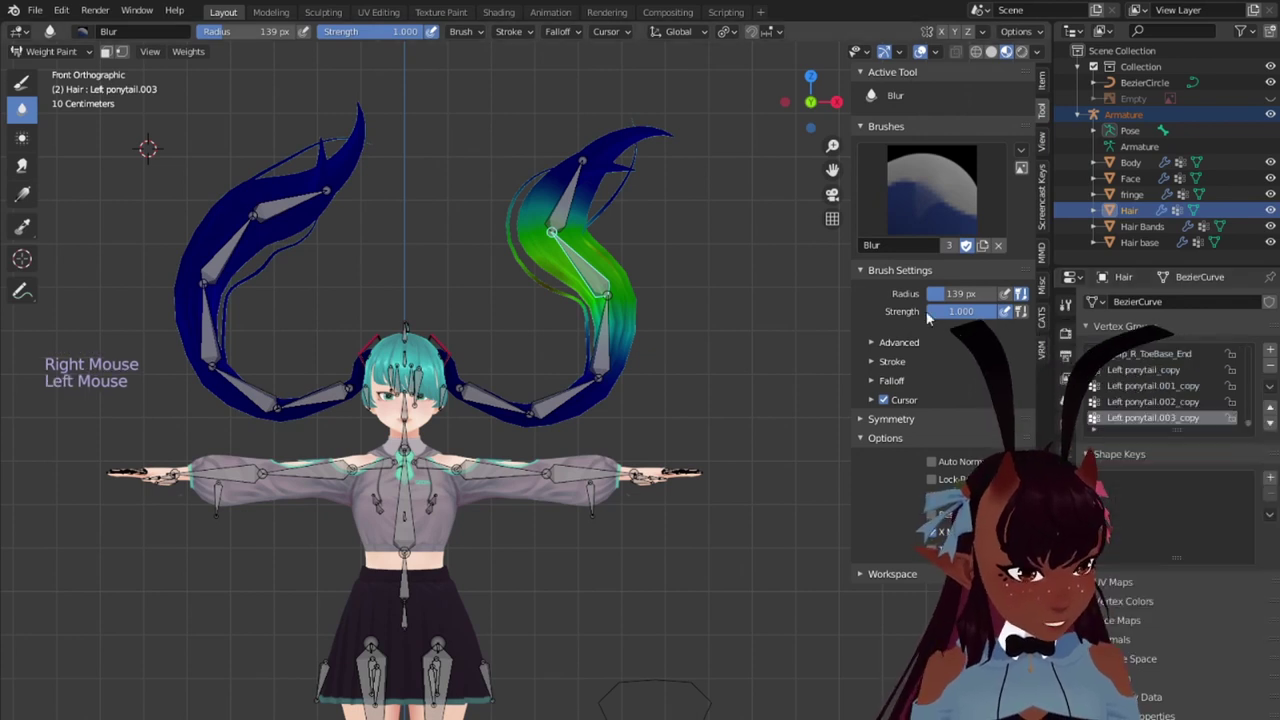
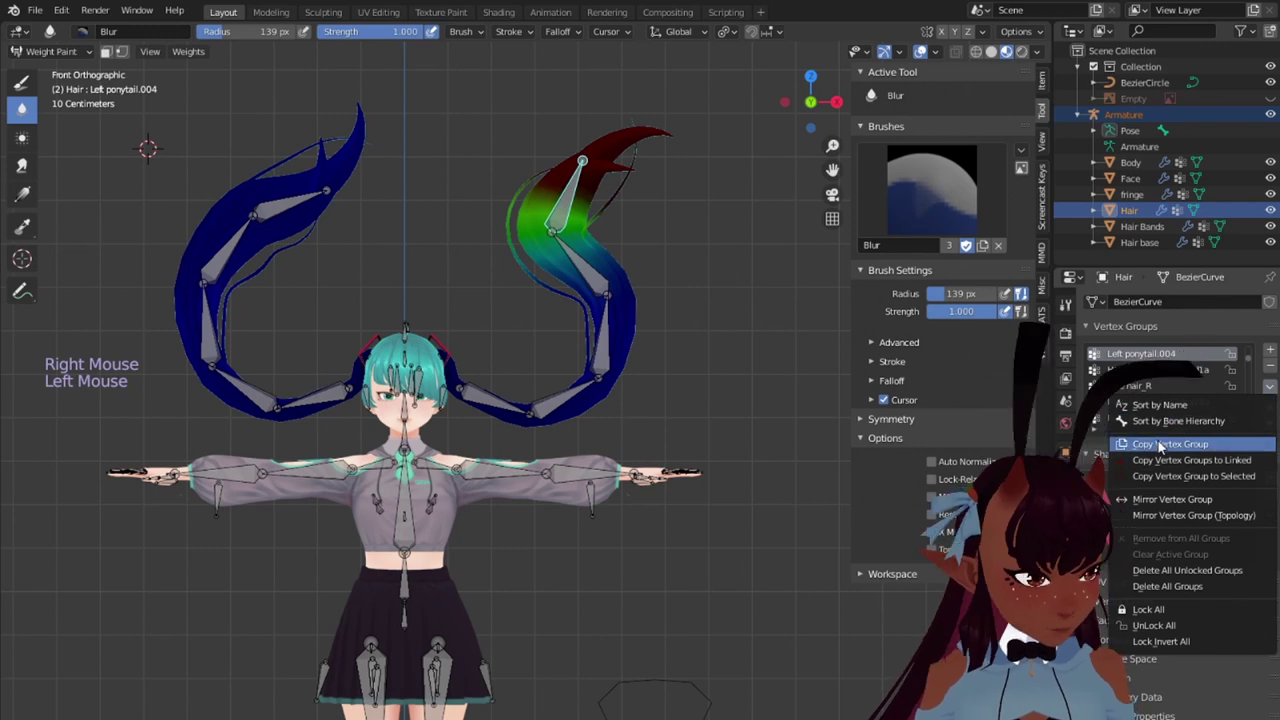
scroll(up, 3)
click(1144, 386)
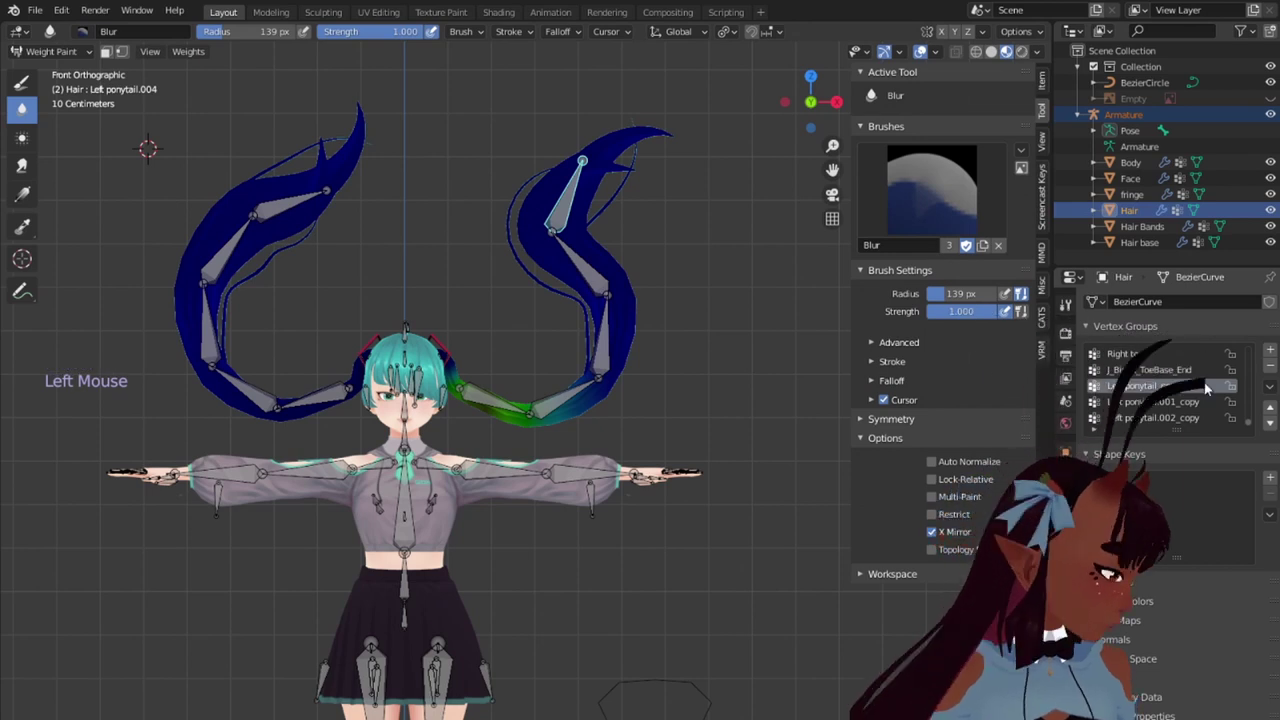
click(1274, 388)
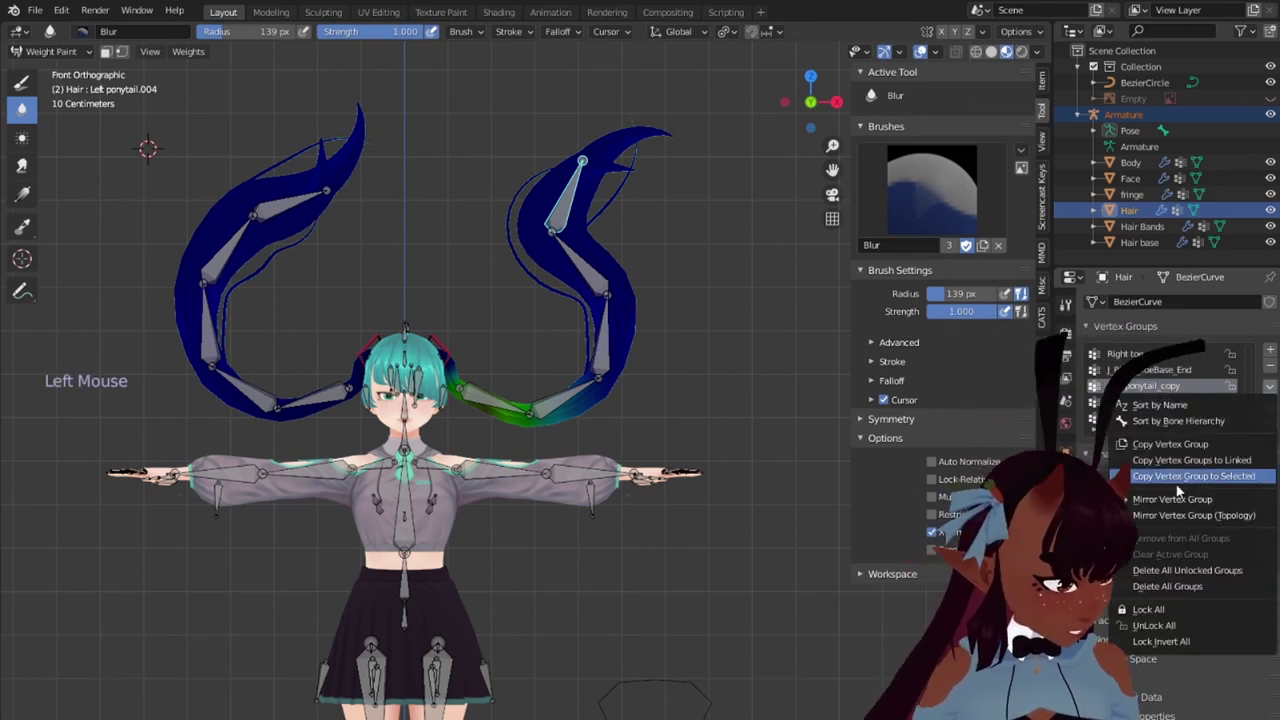
click(1179, 398)
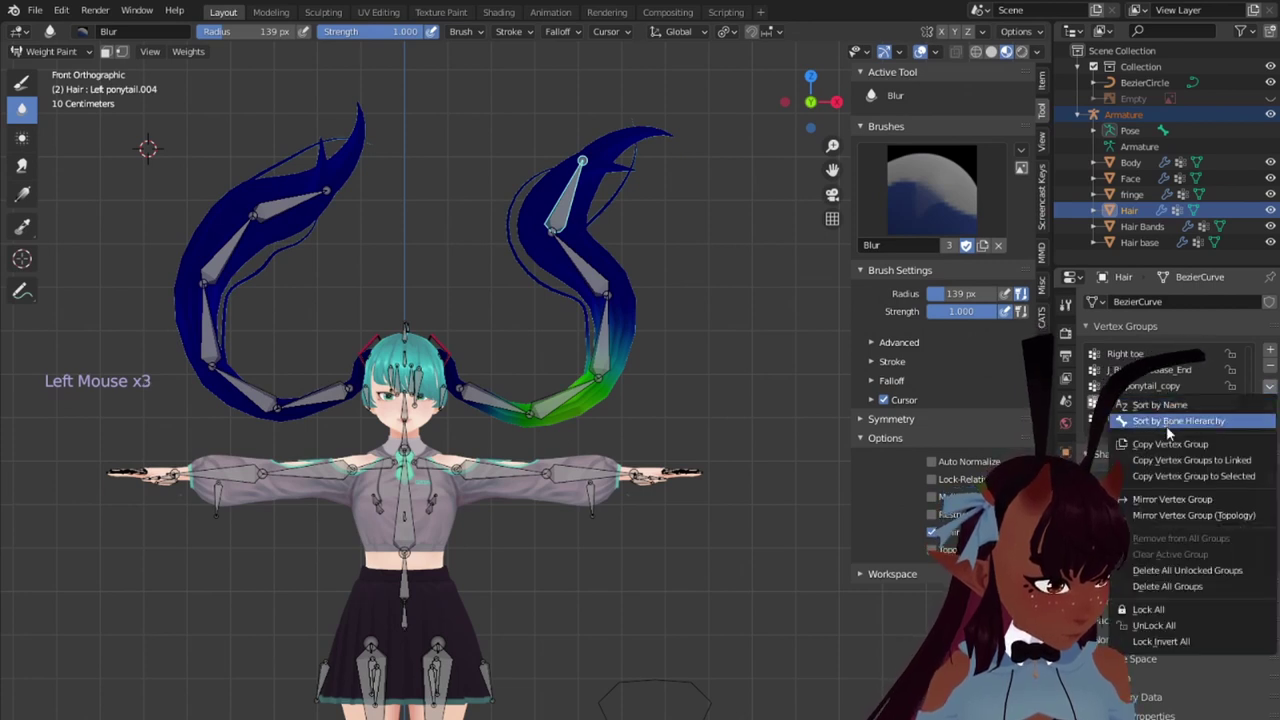
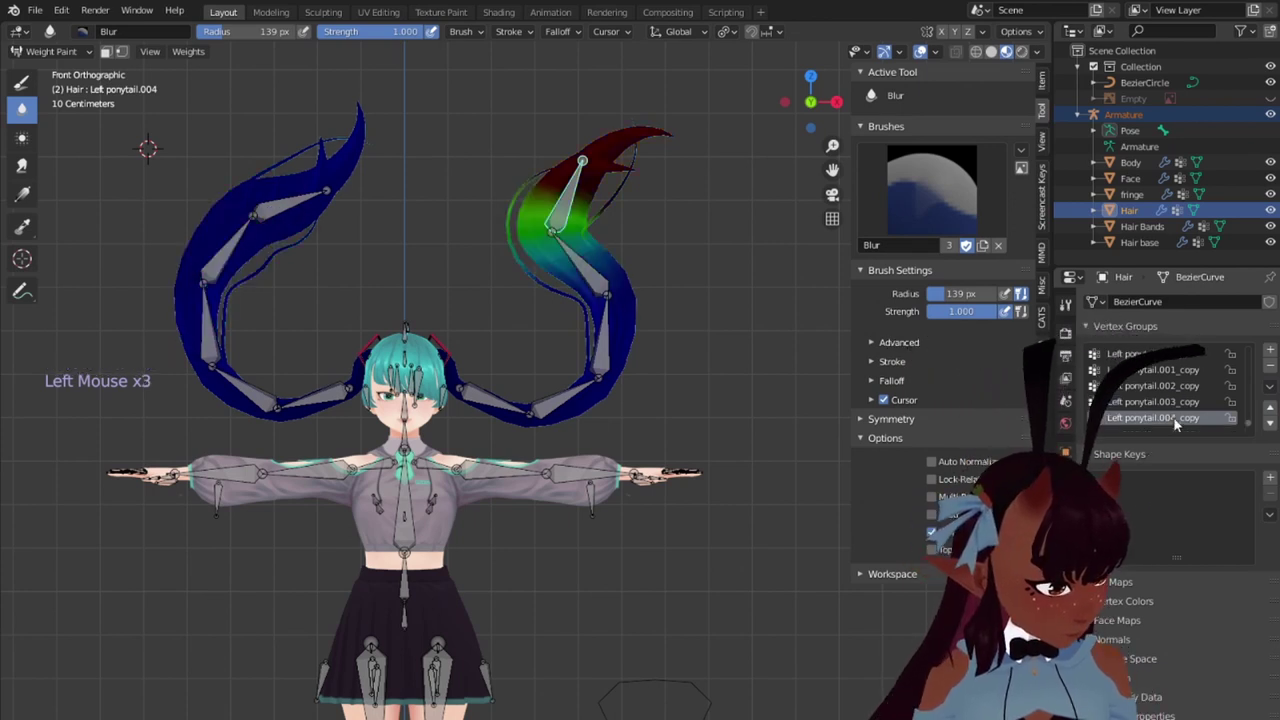
Step: Rename the first copied ponytail groups to Right ponytail names
double_click(1275, 390)
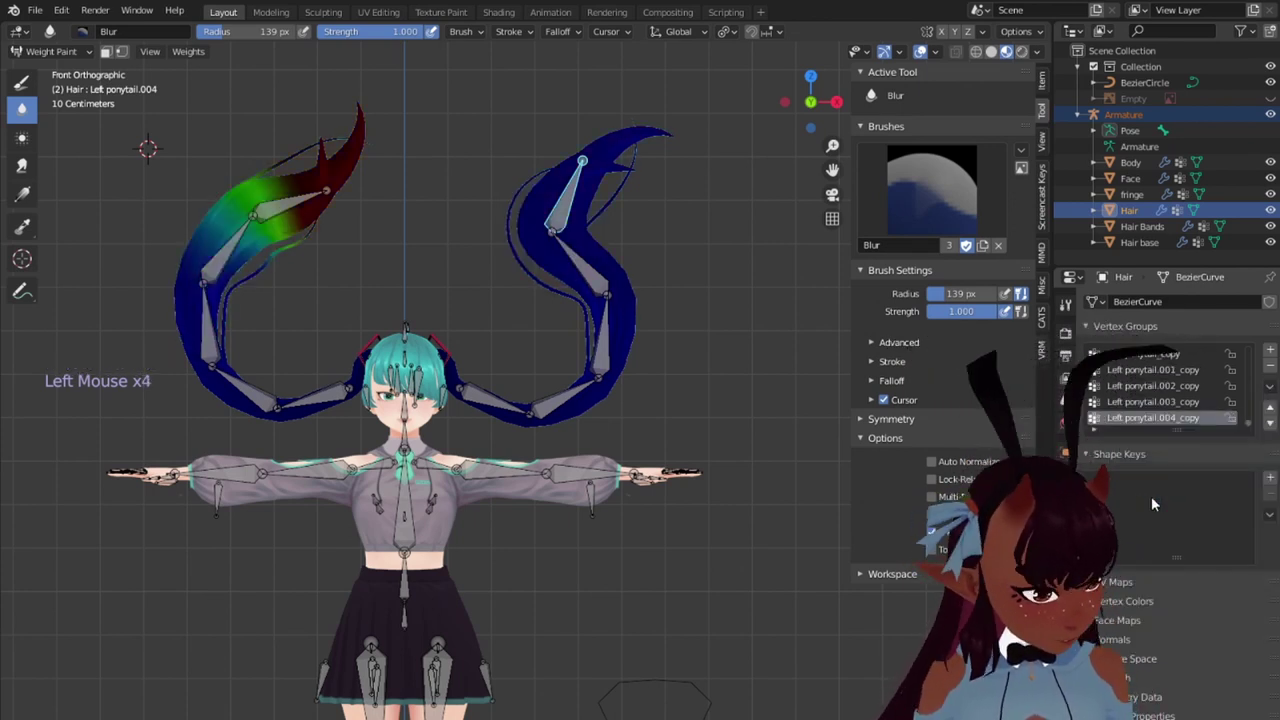
scroll(down, 3)
click(1148, 405)
click(1148, 388)
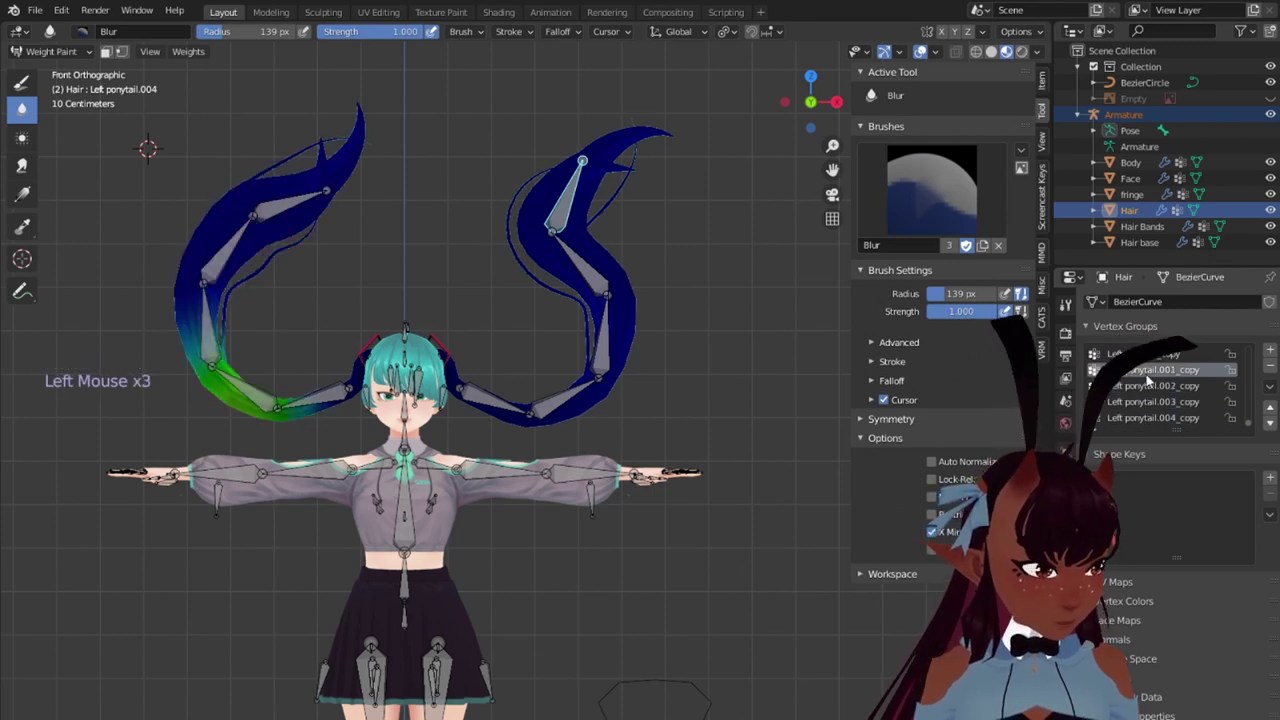
double_click(1151, 360)
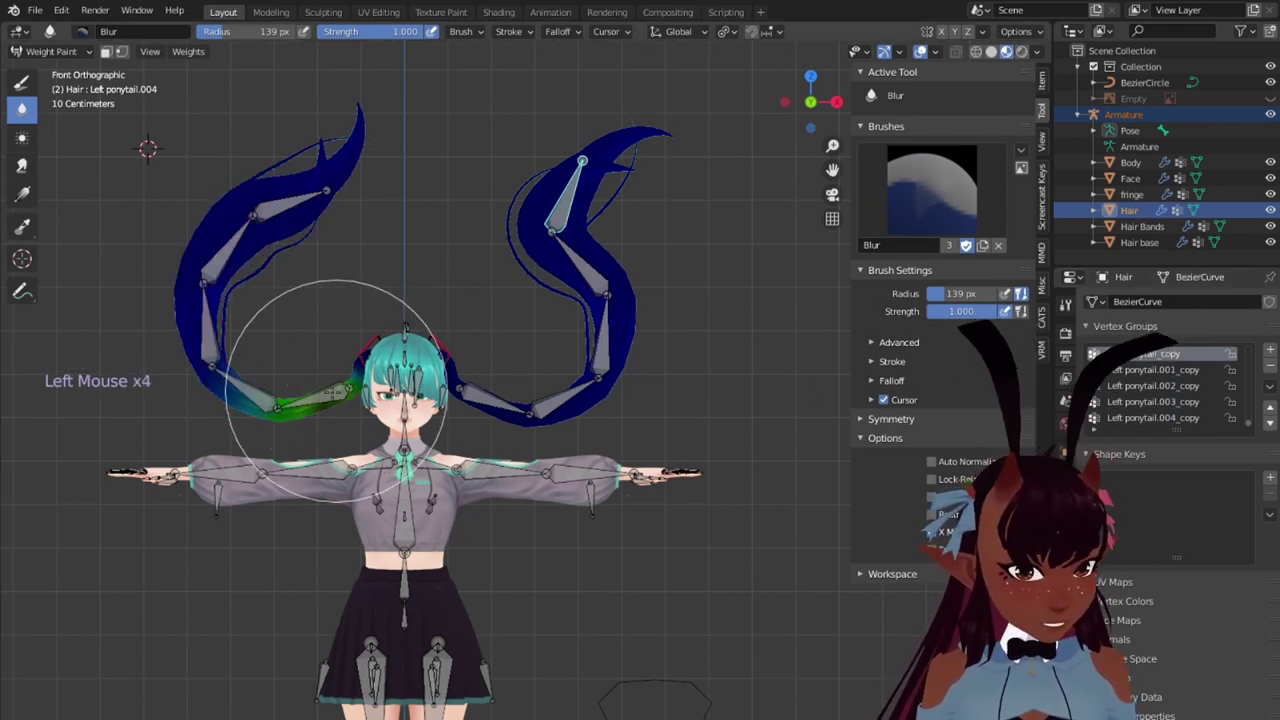
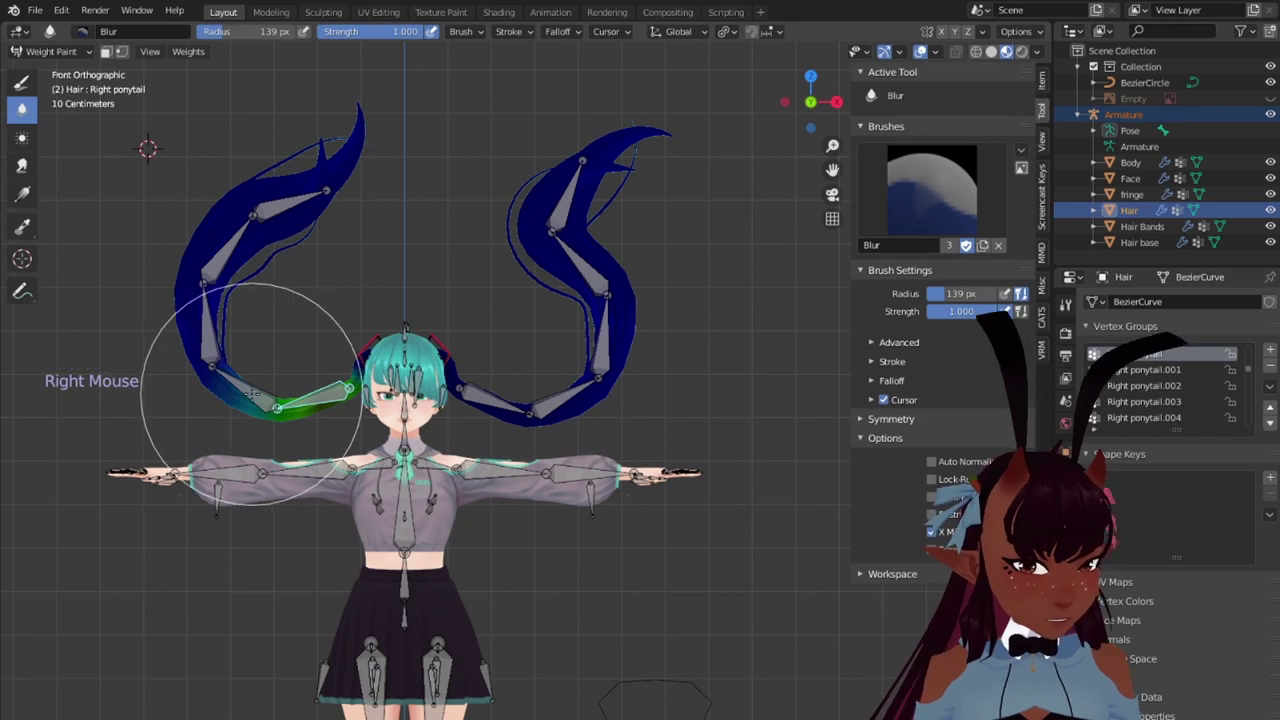
right_click(1044, 567)
right_click(1184, 355)
click(1184, 355)
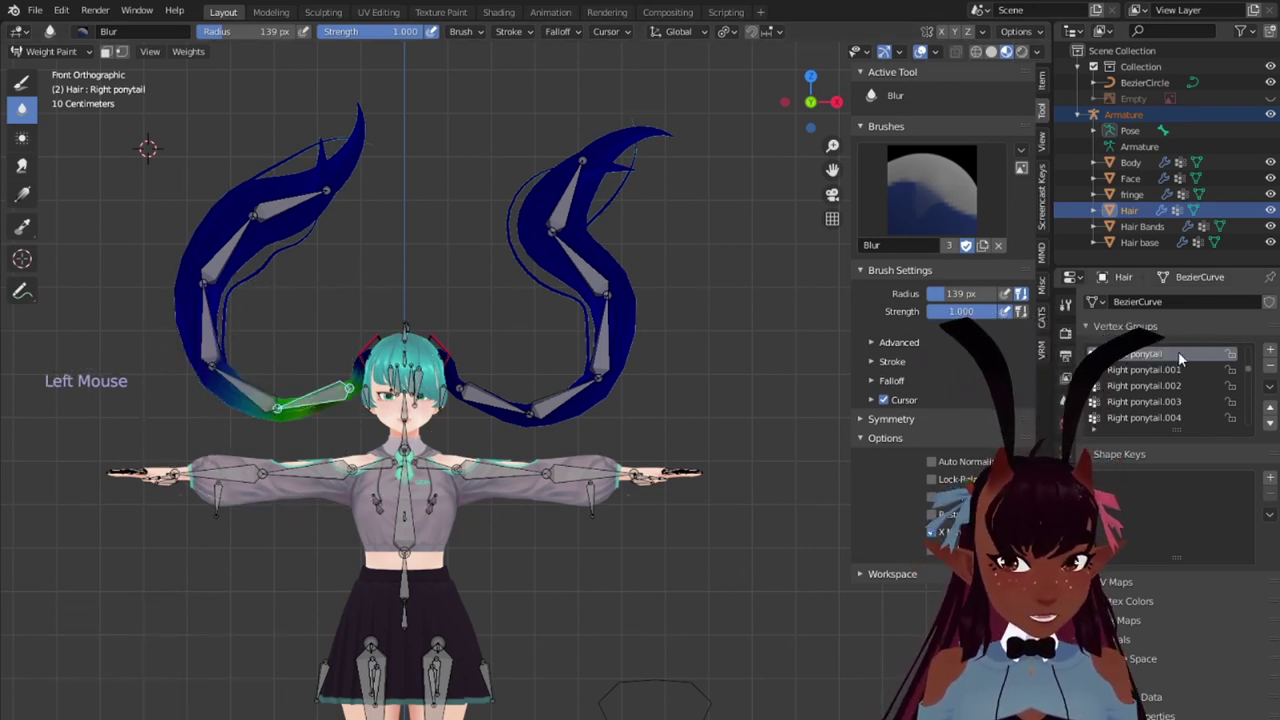
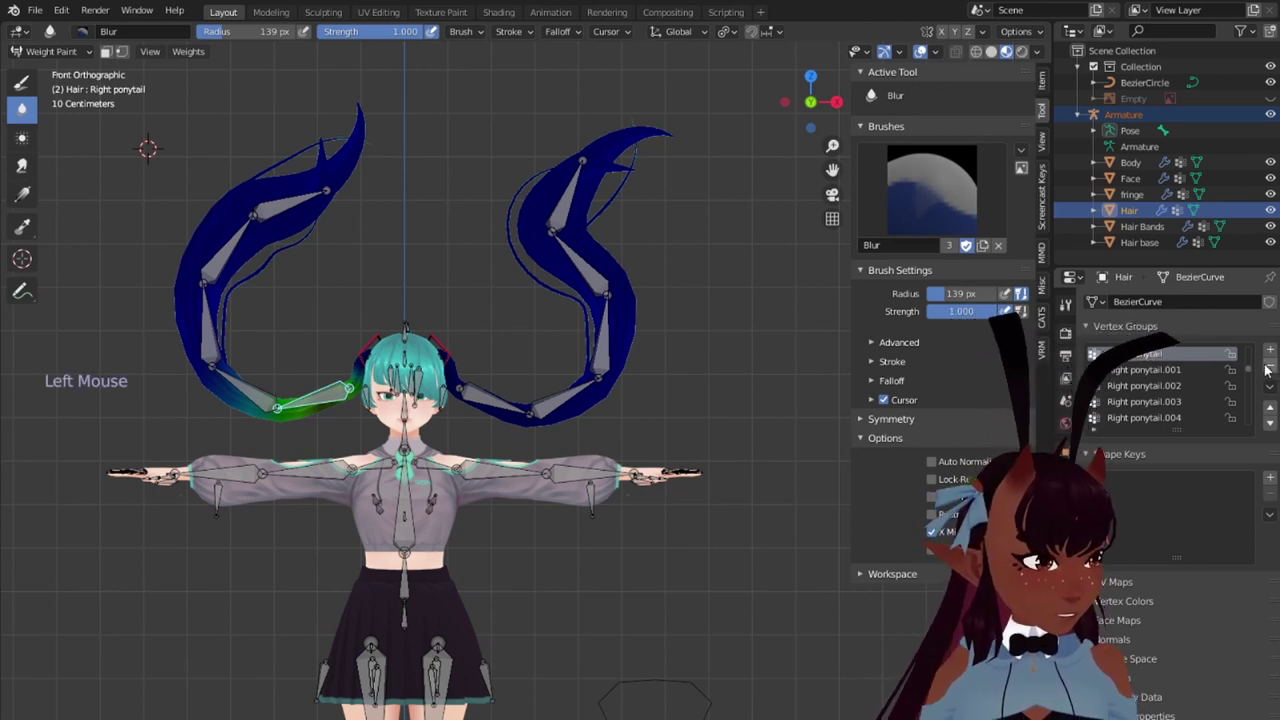
Step: Delete the mistaken Right ponytail vertex groups and scroll back to the copies
click(1270, 366)
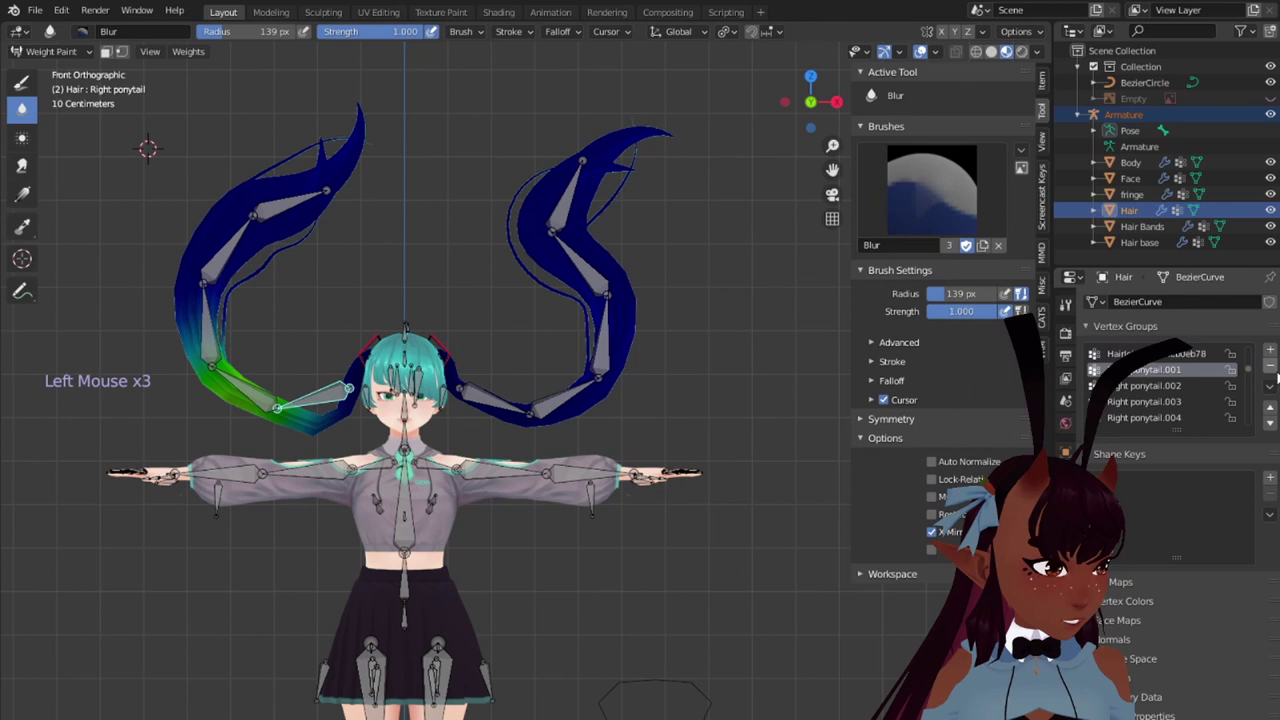
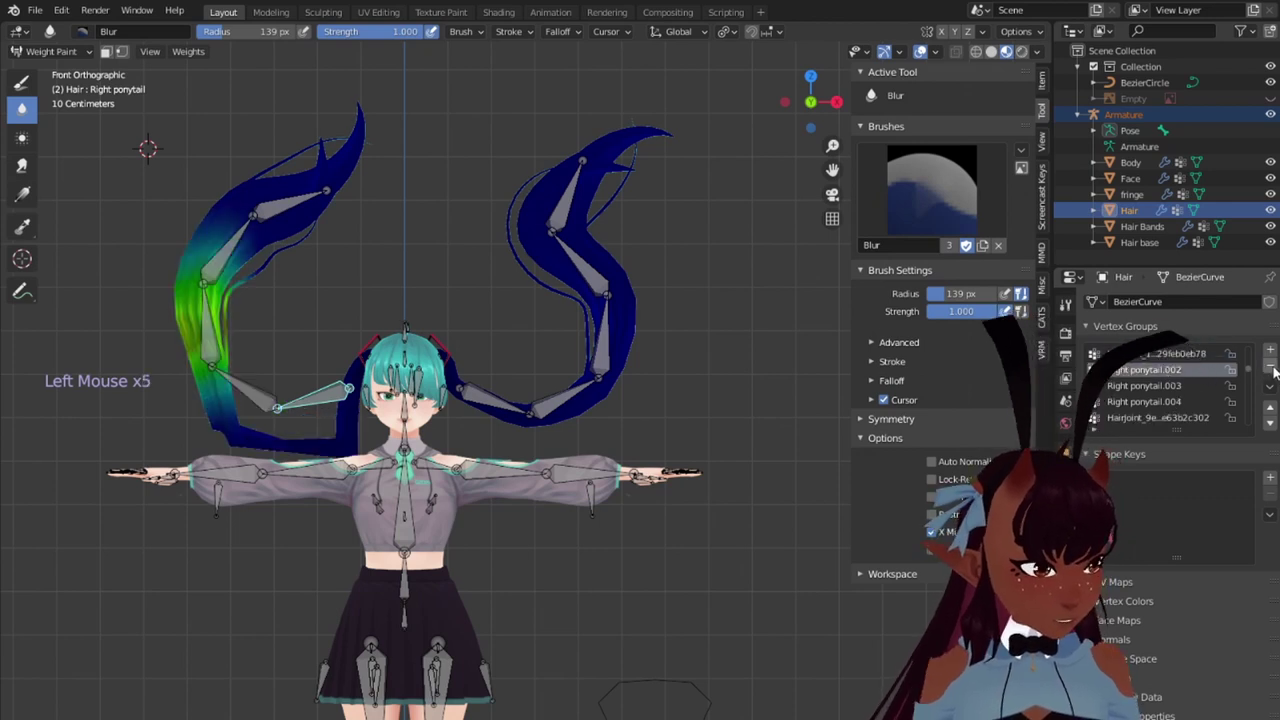
double_click(1160, 365)
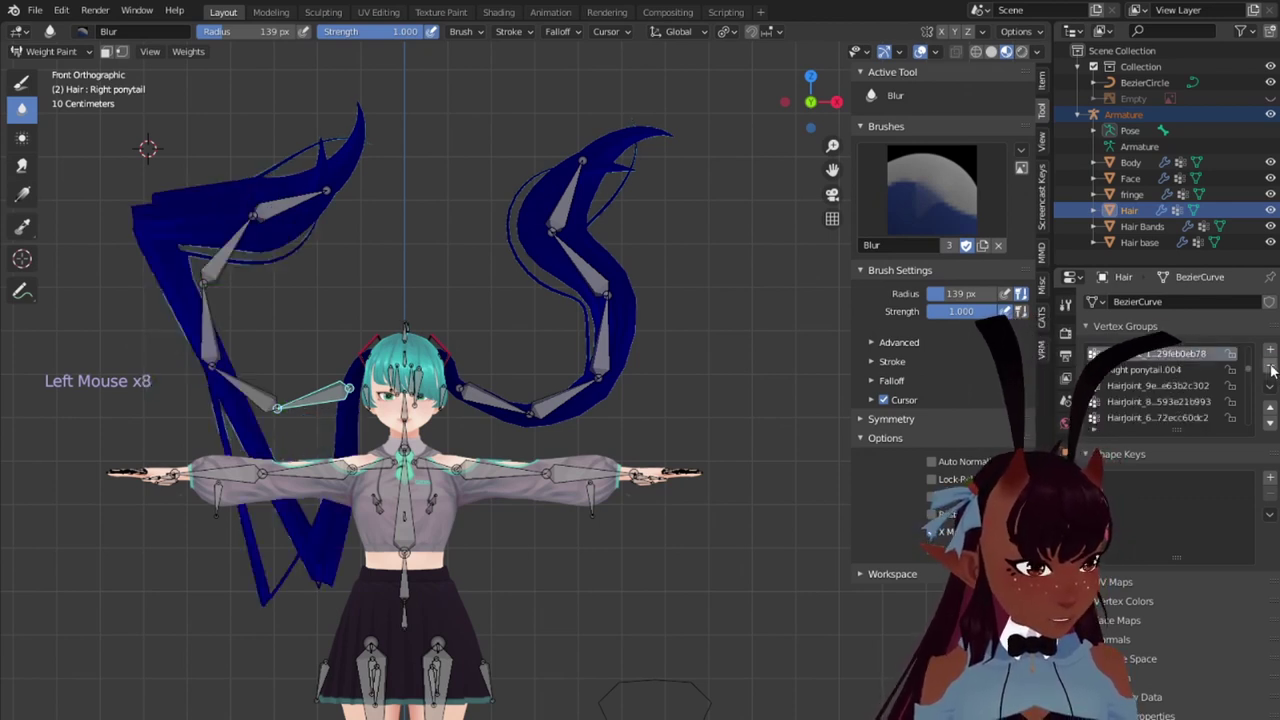
double_click(1273, 368)
scroll(down, 3)
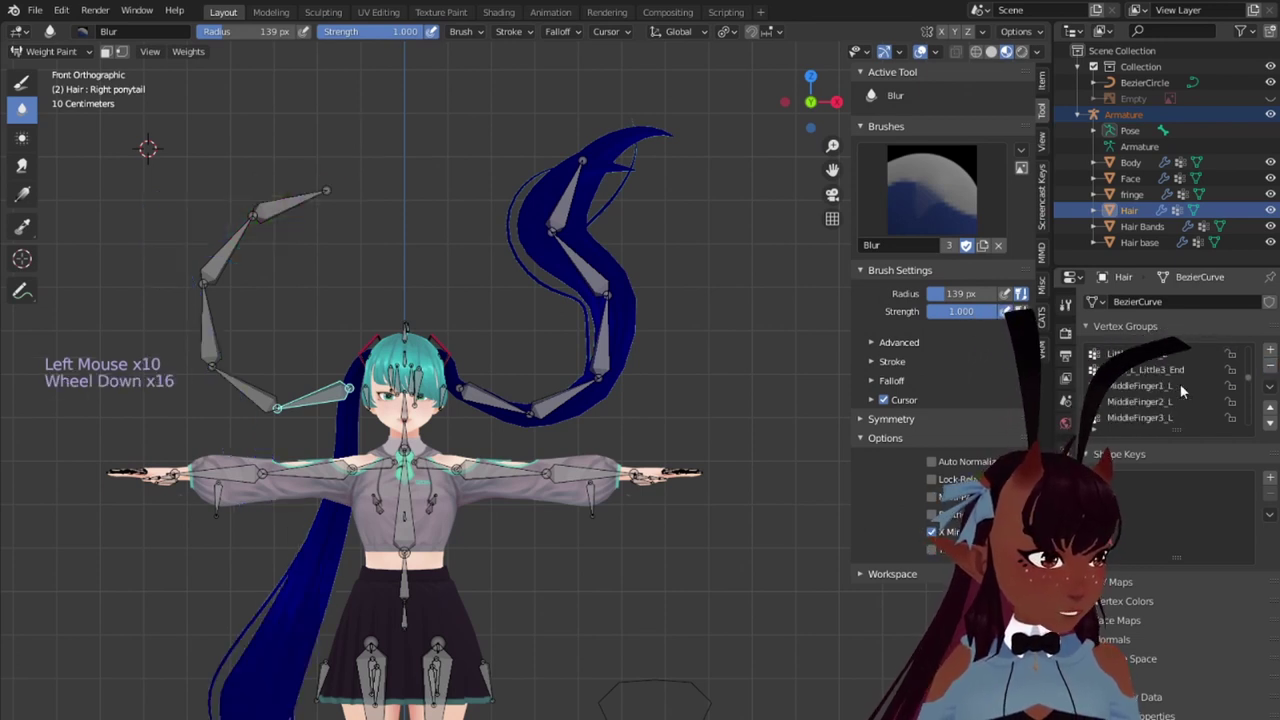
scroll(down, 3)
scroll(down, 3)
scroll(down, 3)
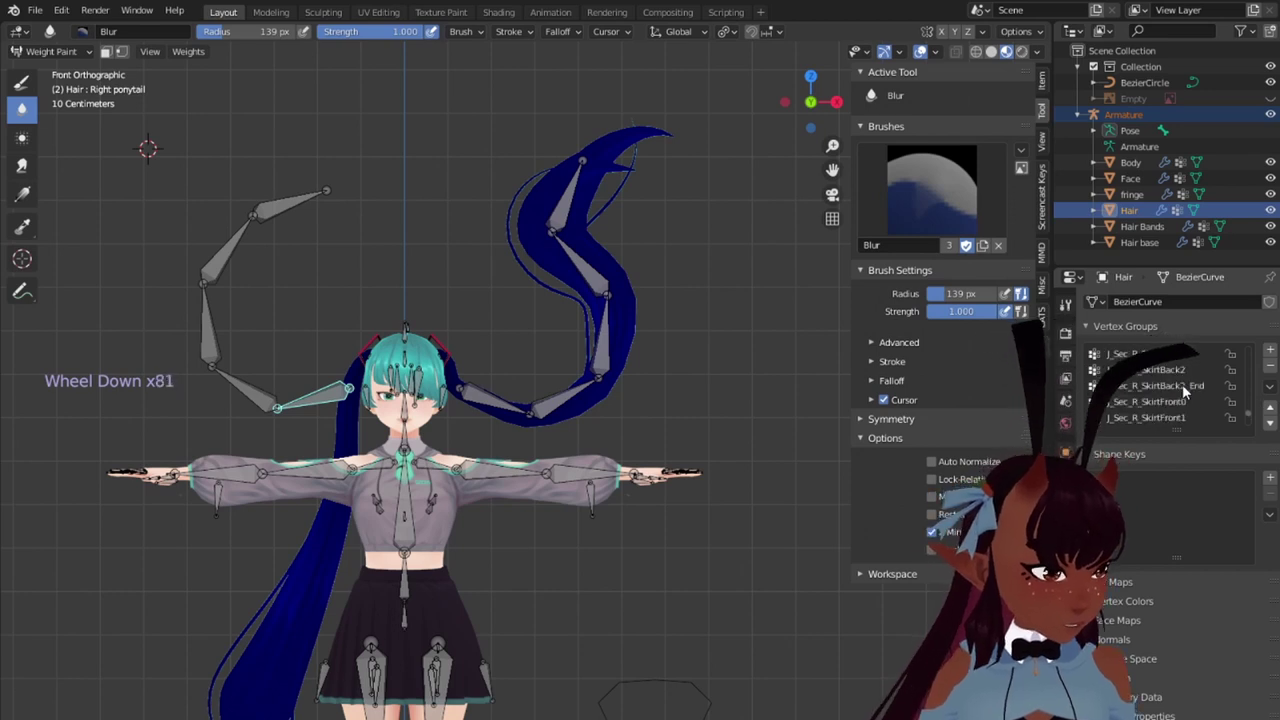
scroll(down, 3)
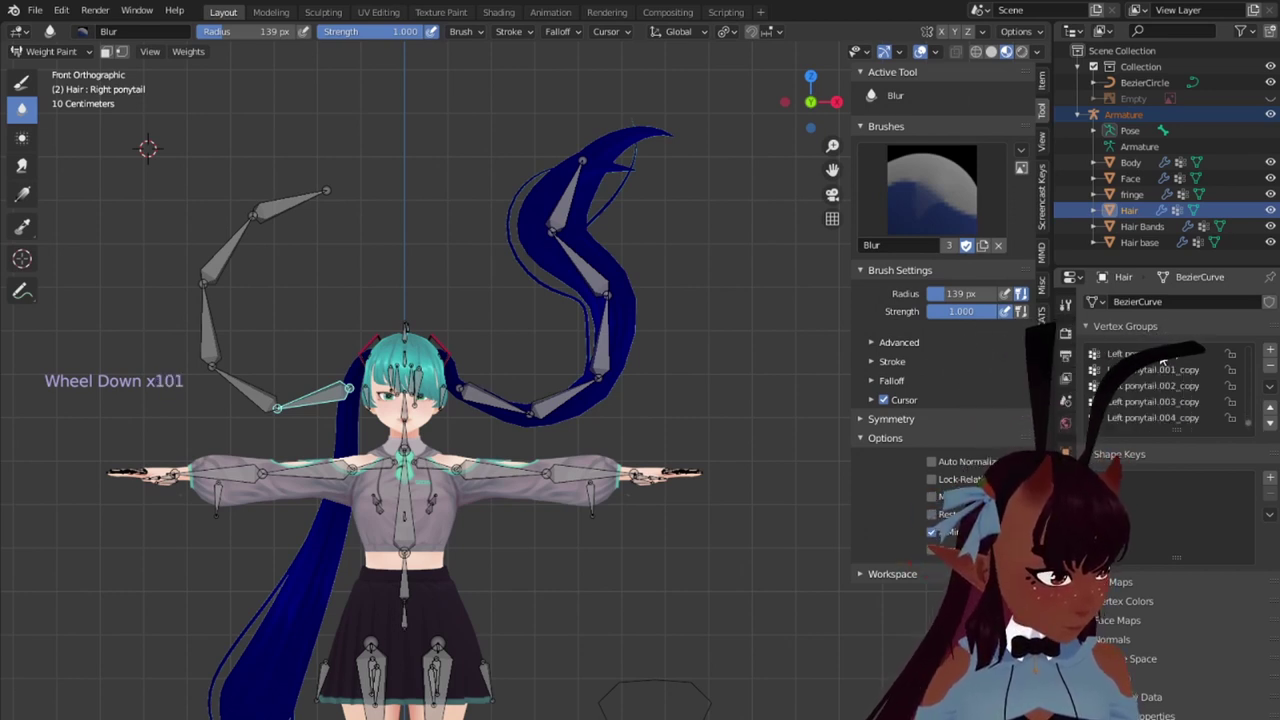
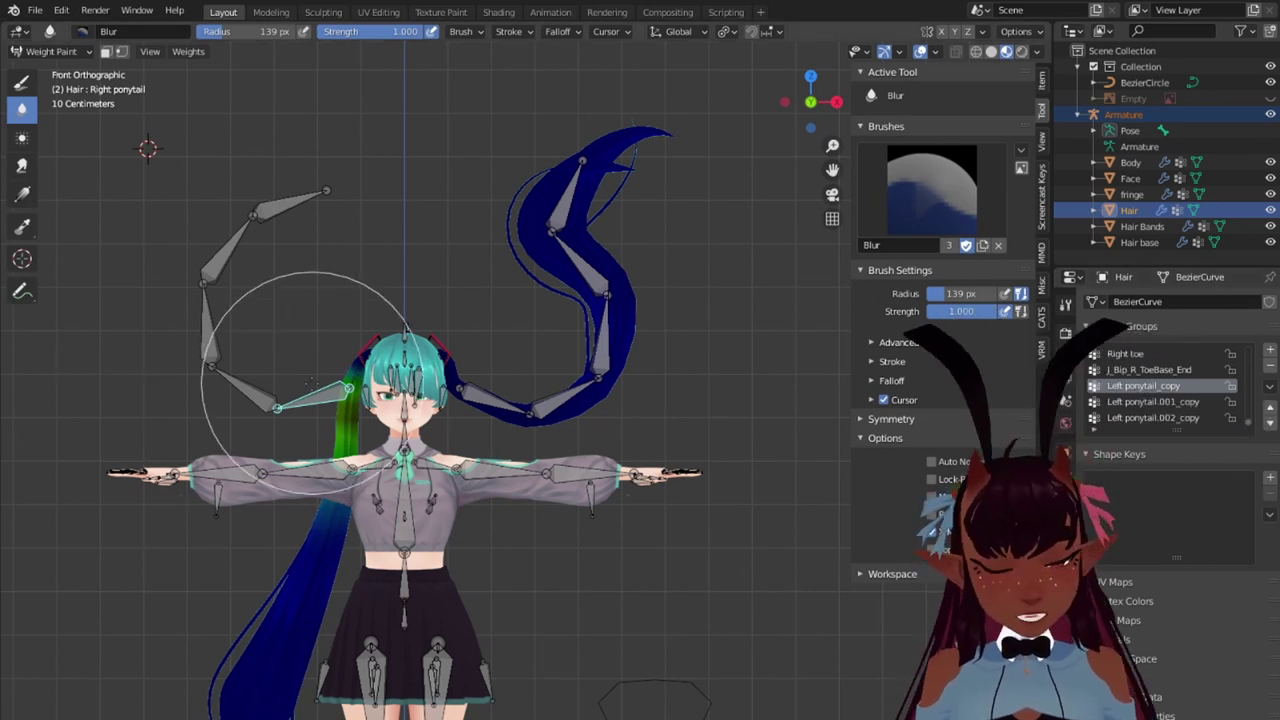
Step: Rename Left ponytail_copy and the next copies to Right ponytail and Right ponytail.001
click(1126, 390)
double_click(1126, 390)
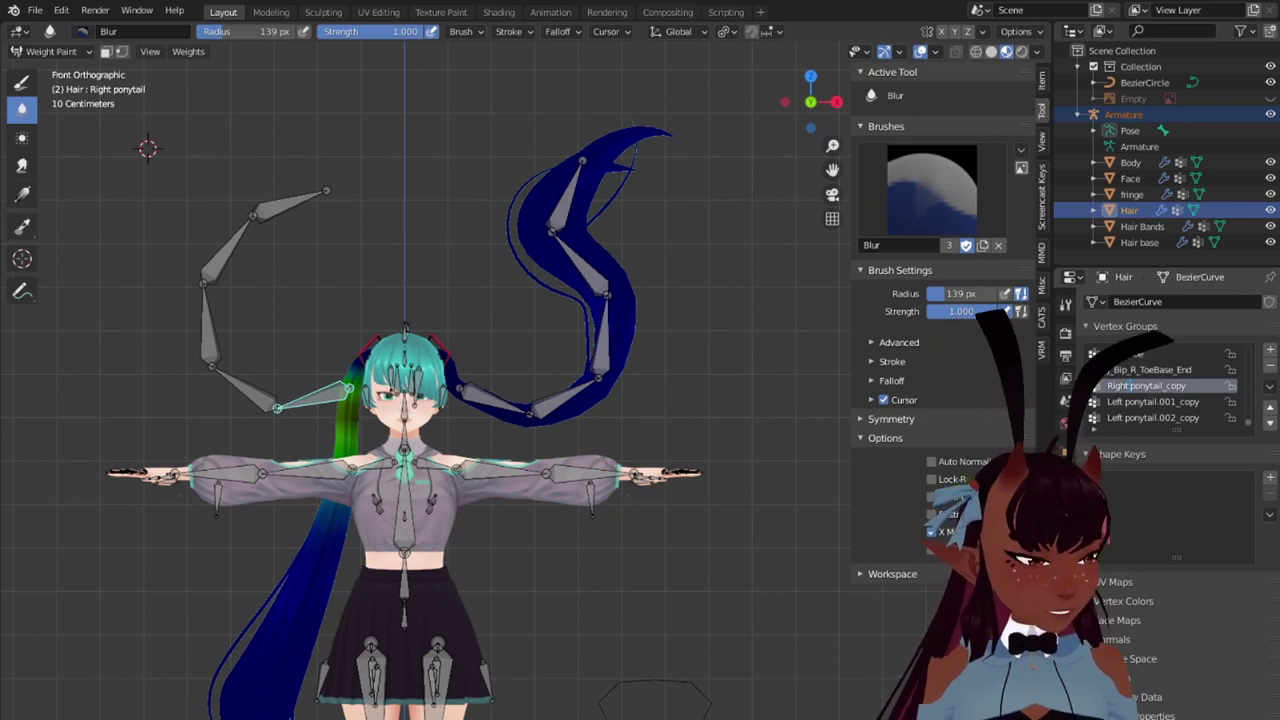
key(BackSpace)
key(BackSpace)
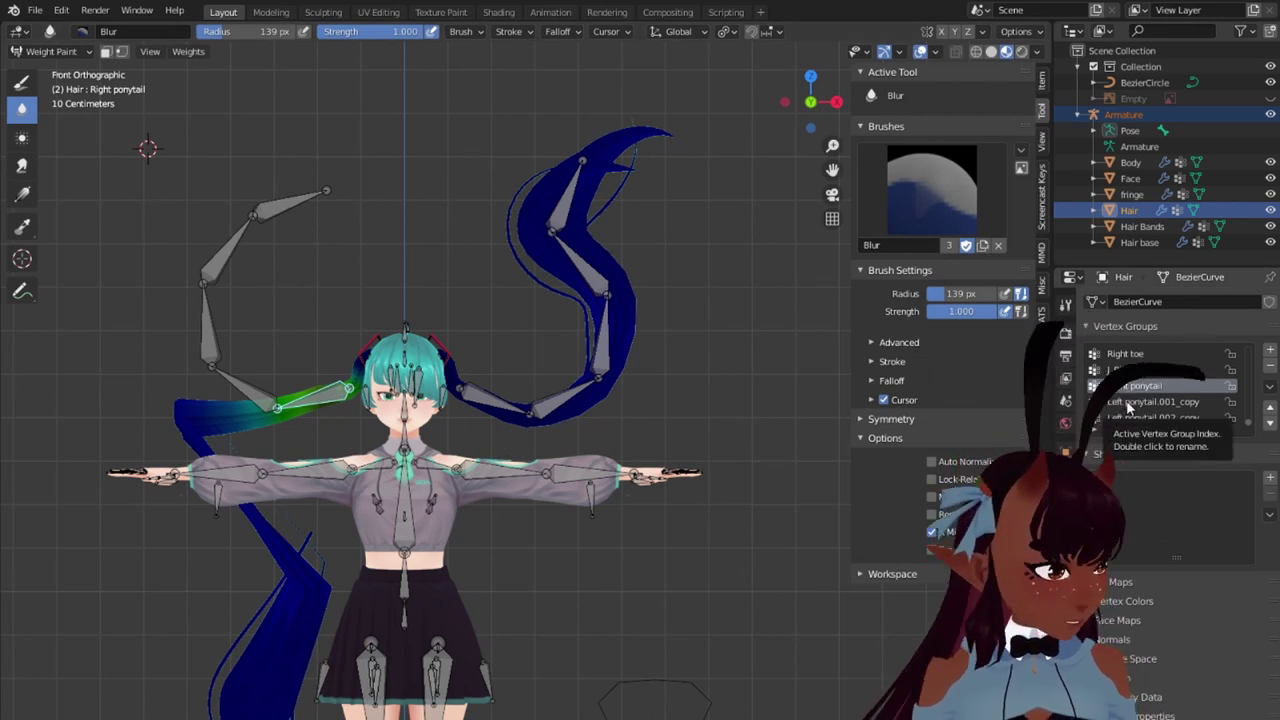
click(1130, 388)
double_click(1130, 388)
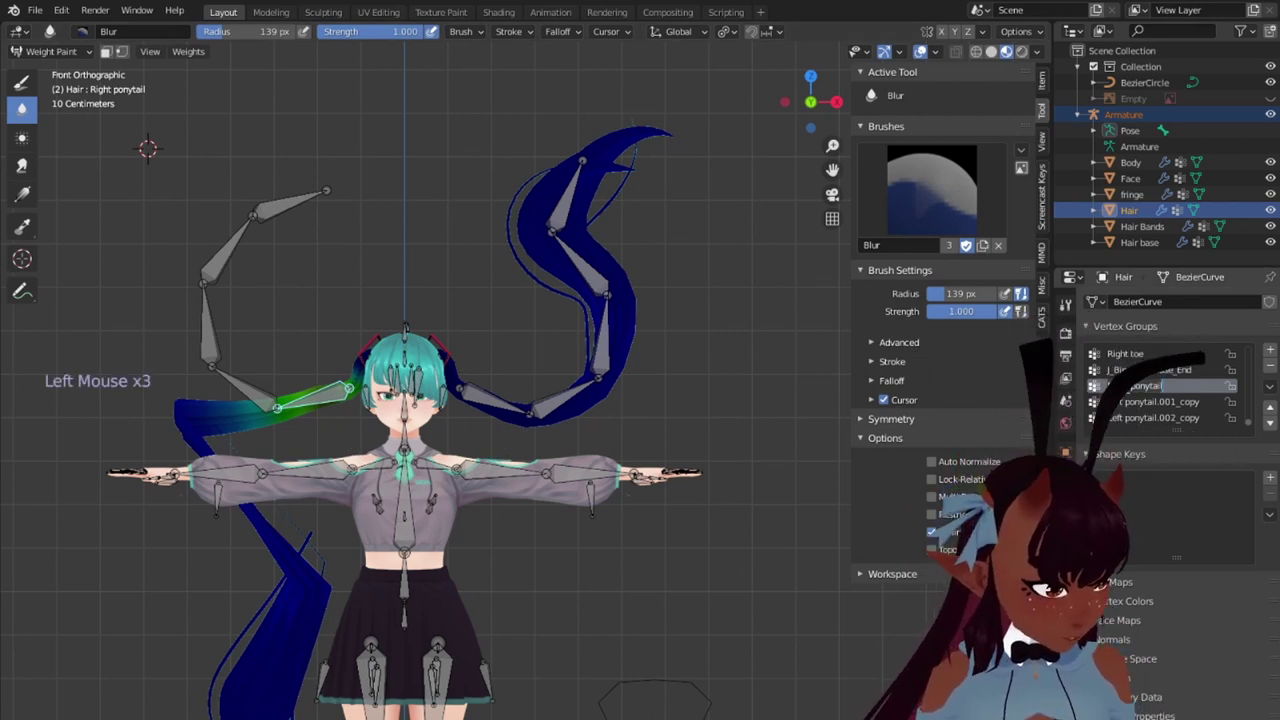
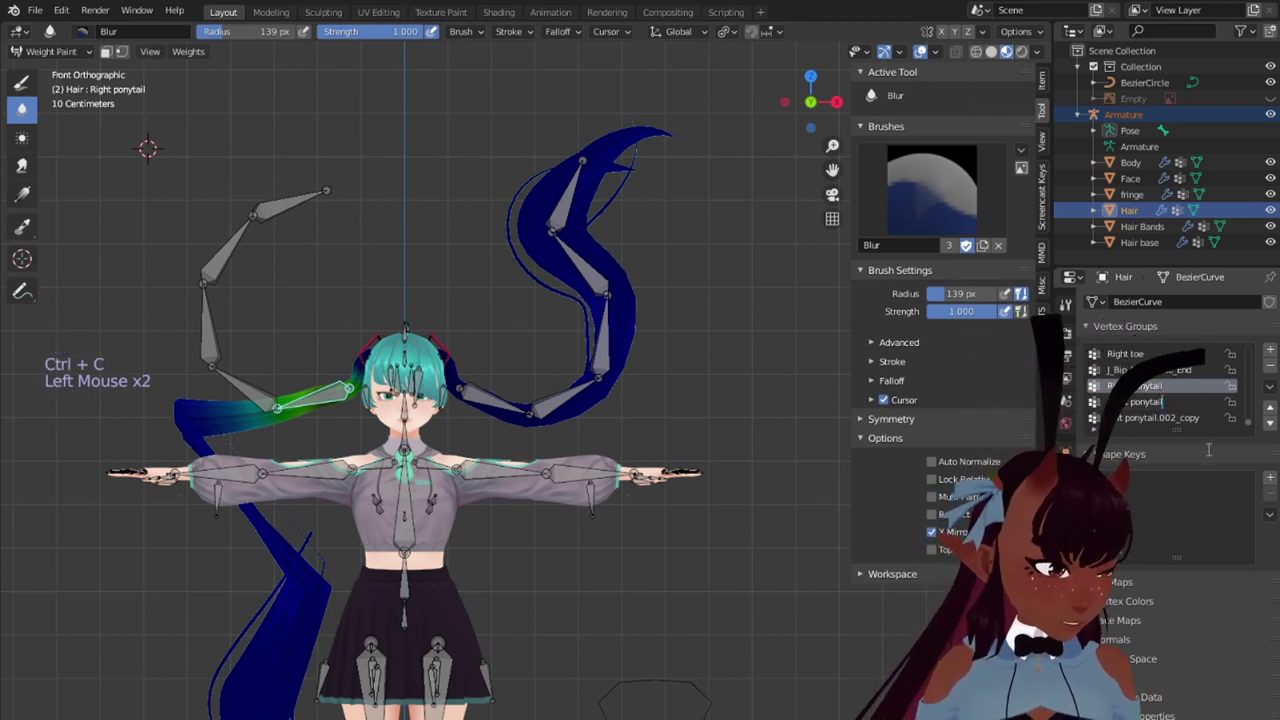
click(1145, 390)
click(1150, 419)
double_click(1150, 419)
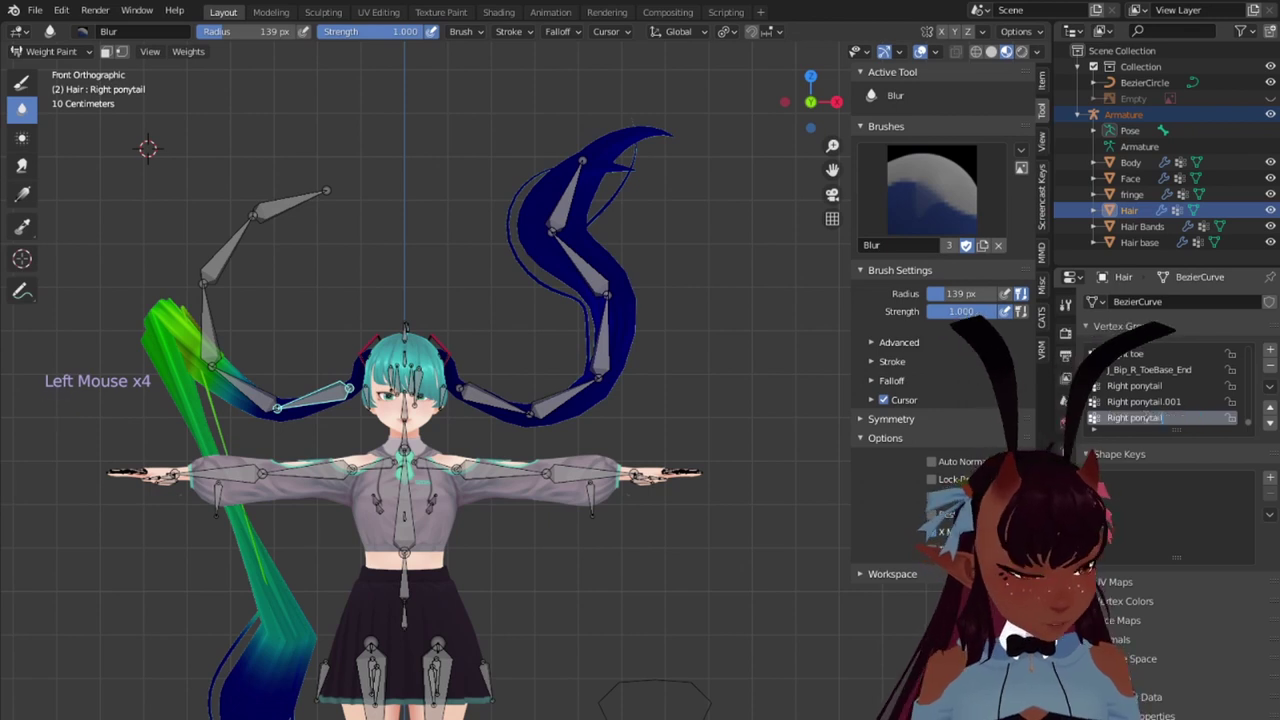
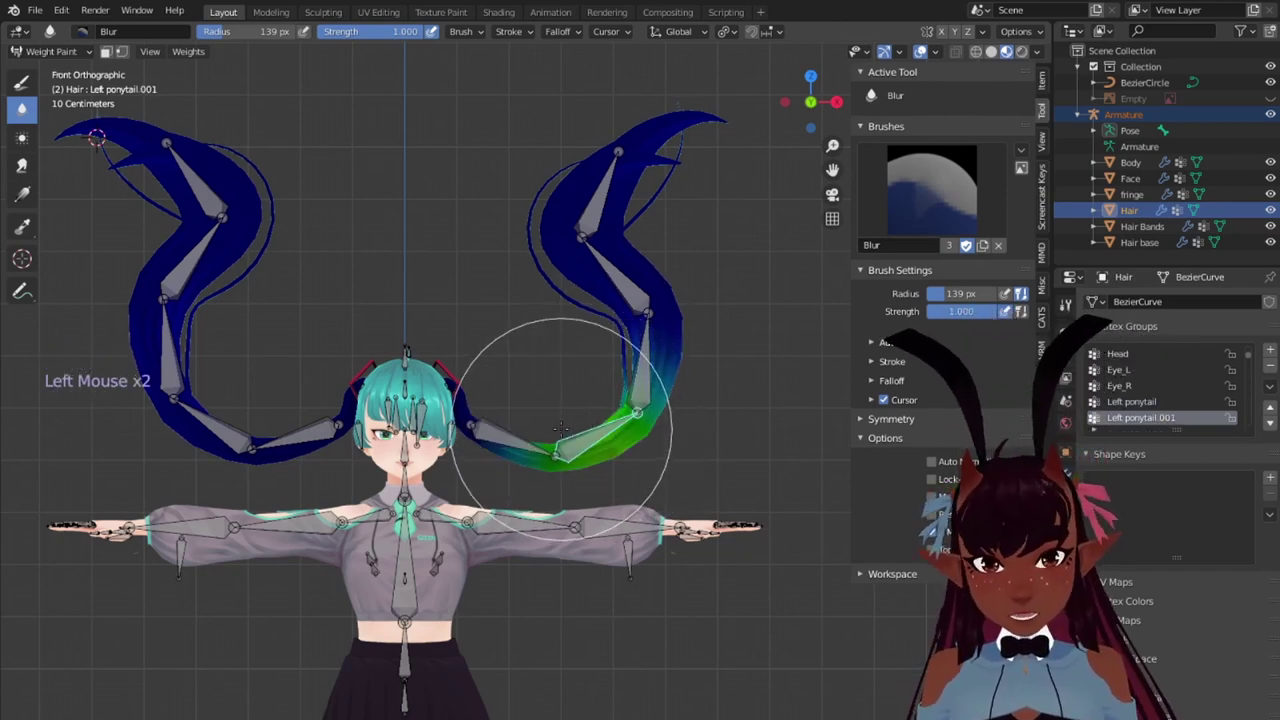
Step: Check the weights of Left ponytail.001 to .004 along the hair, then return to front view
scroll(up, 3)
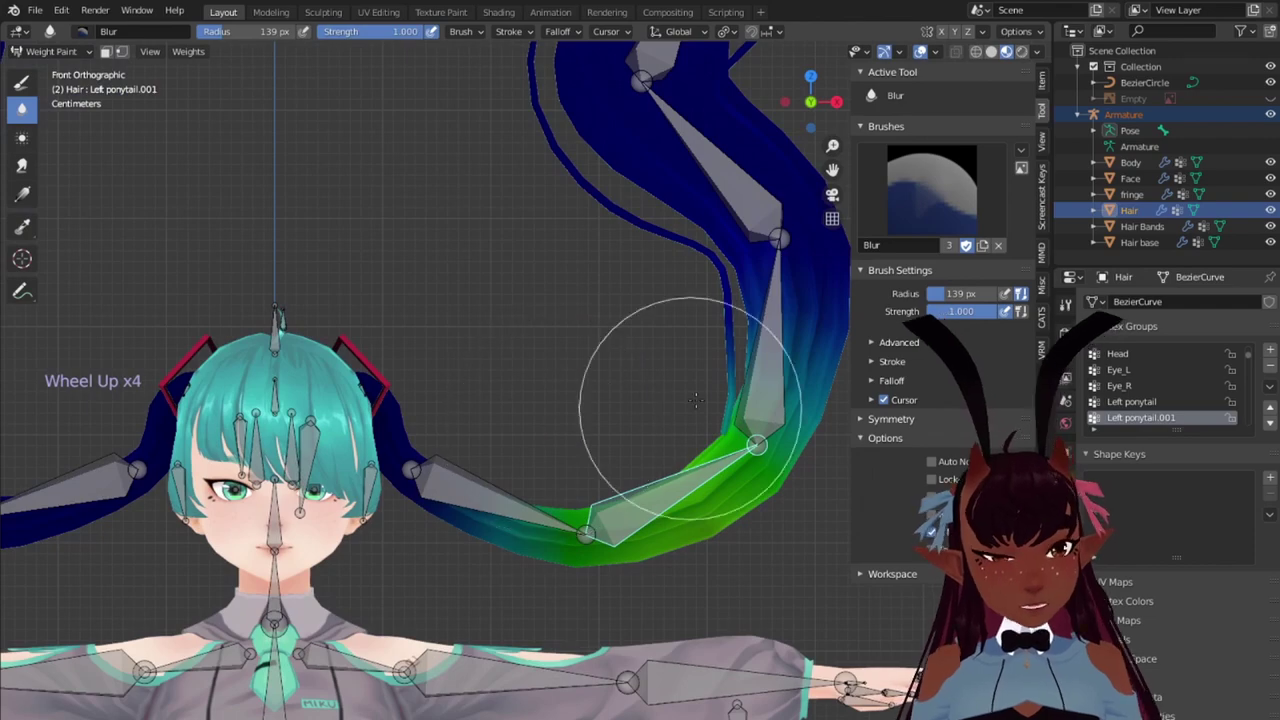
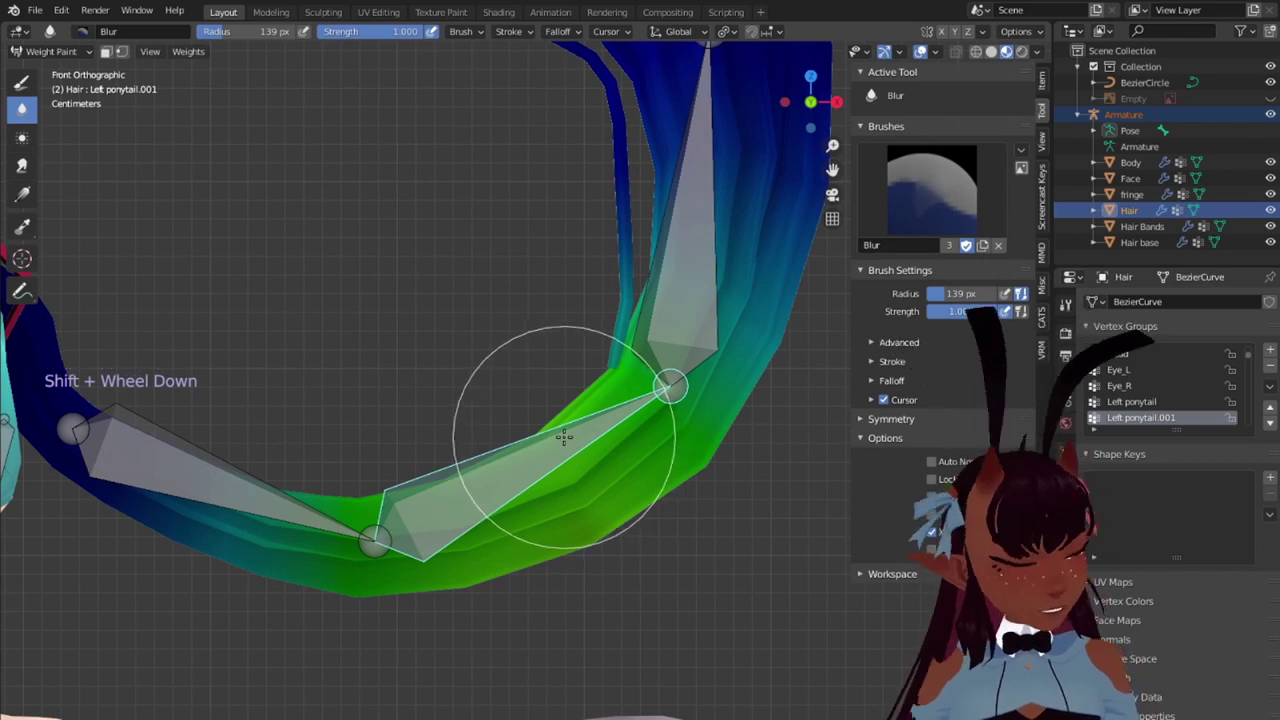
scroll(down, 3)
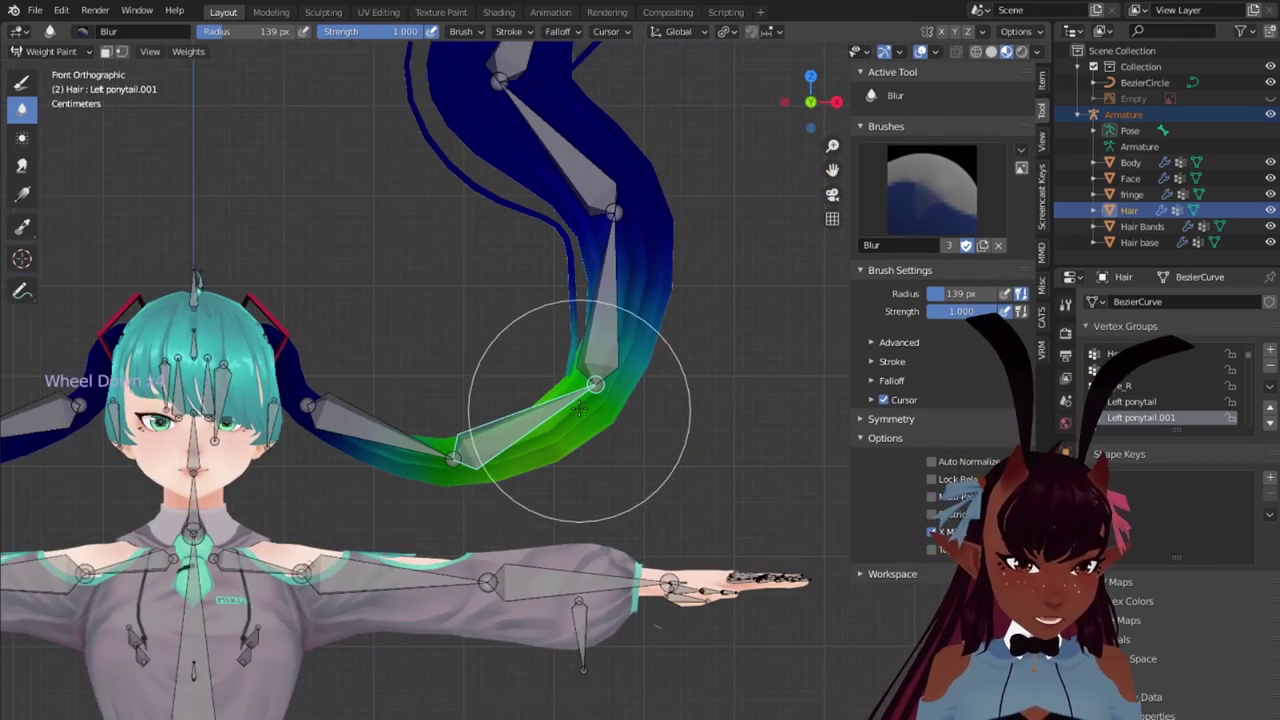
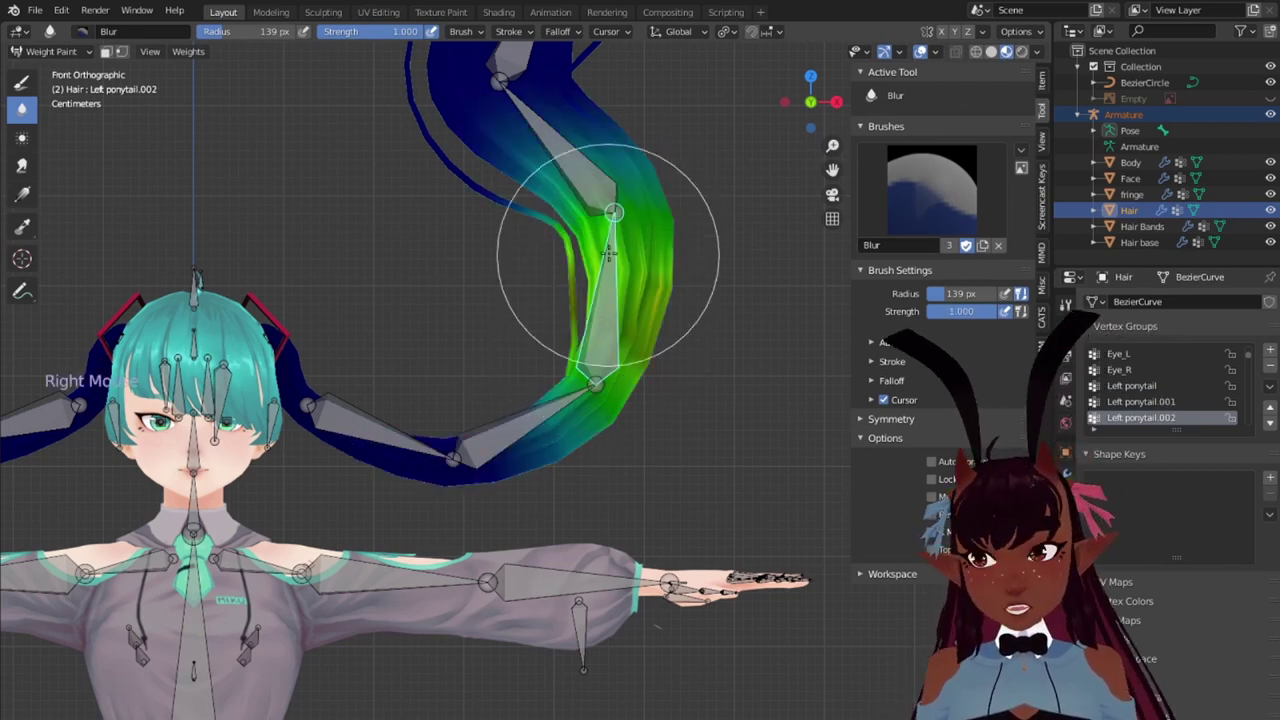
scroll(down, 3)
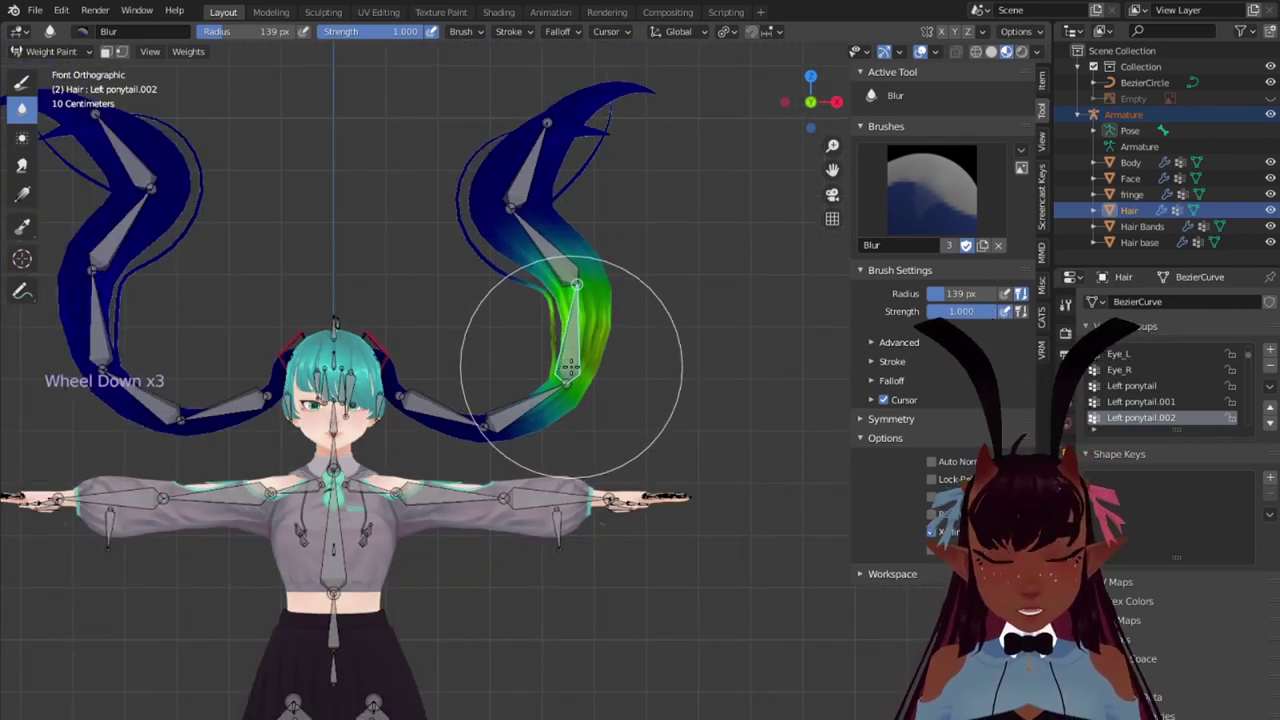
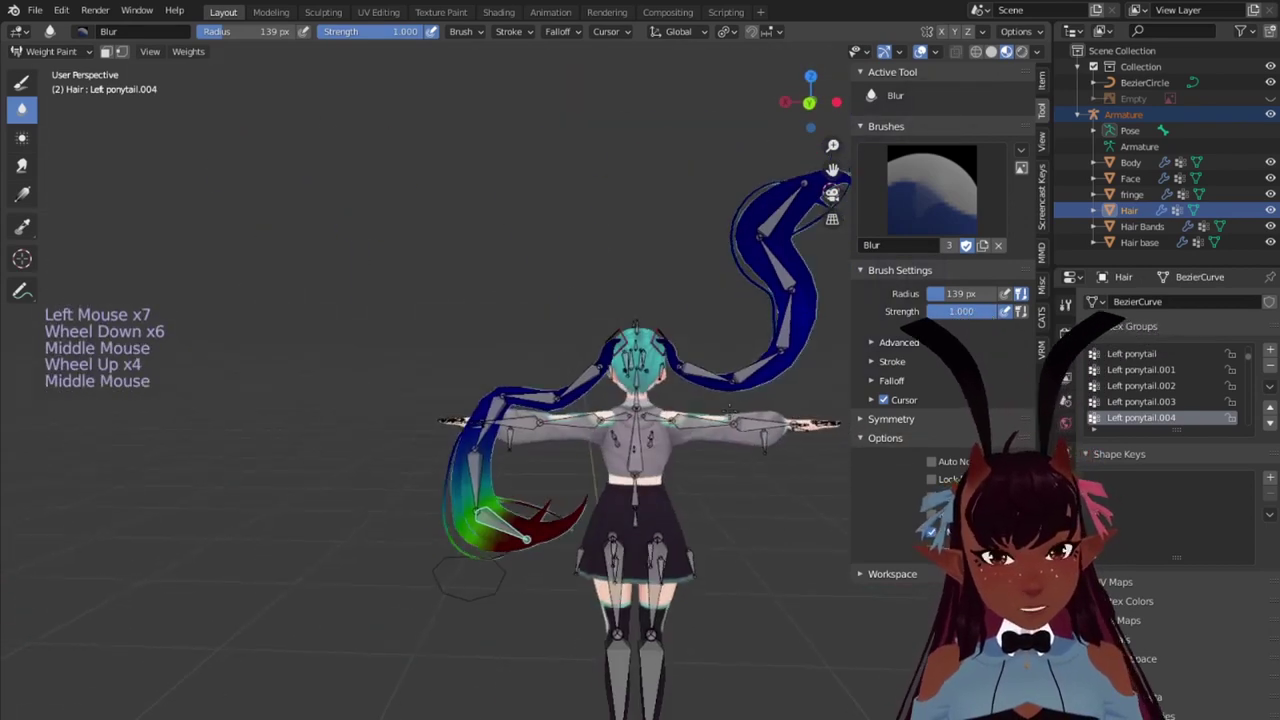
key(KP_1)
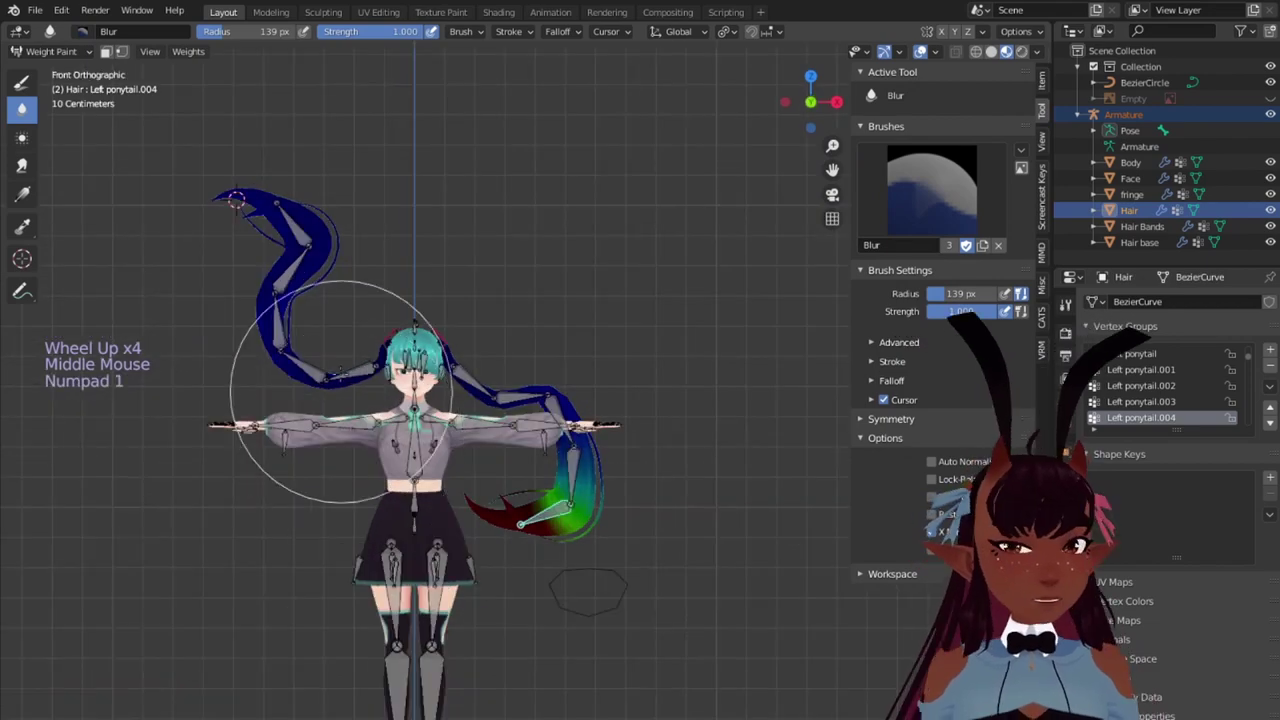
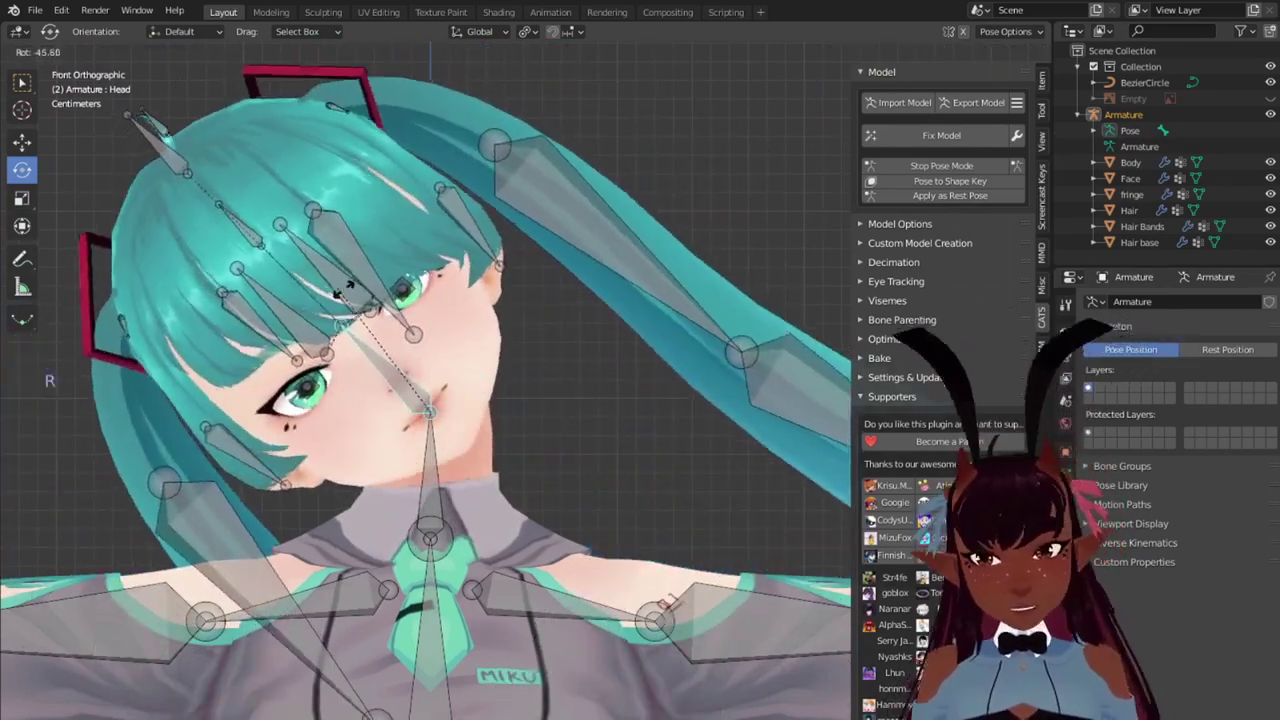
Step: Test-rotate the ponytail bones and cancel each rotation, orbiting to inspect deformation
scroll(down, 3)
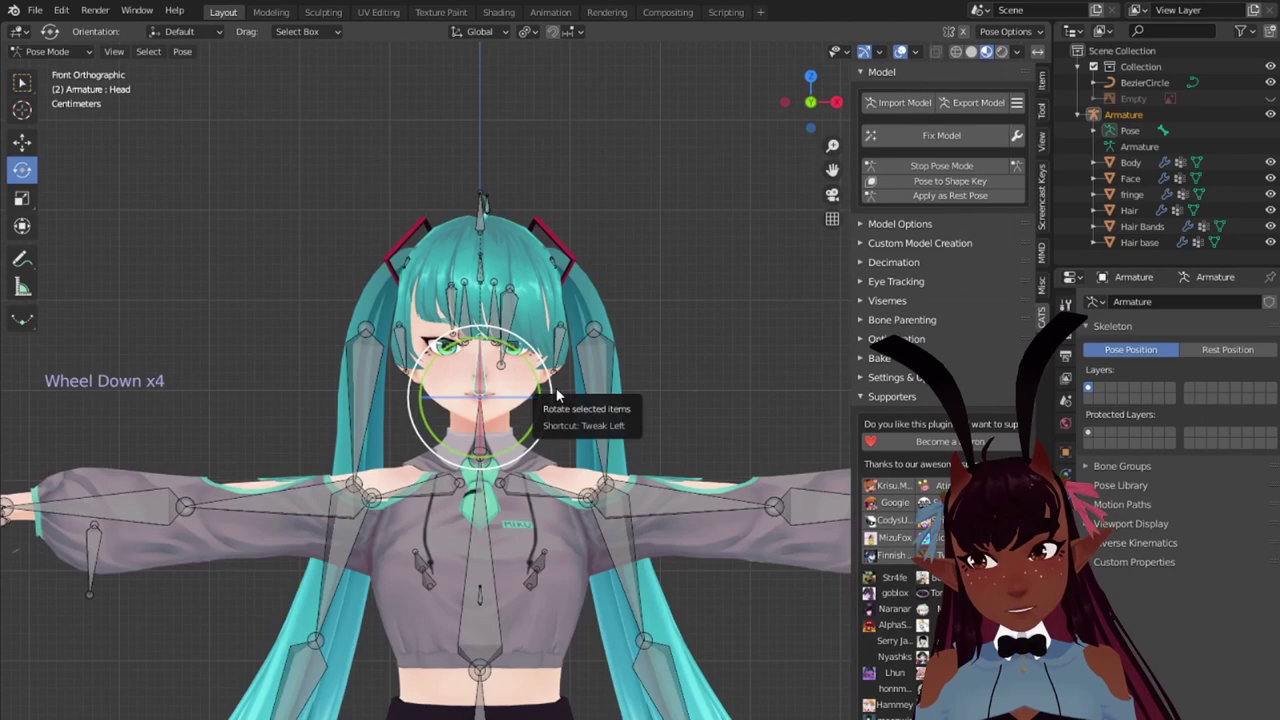
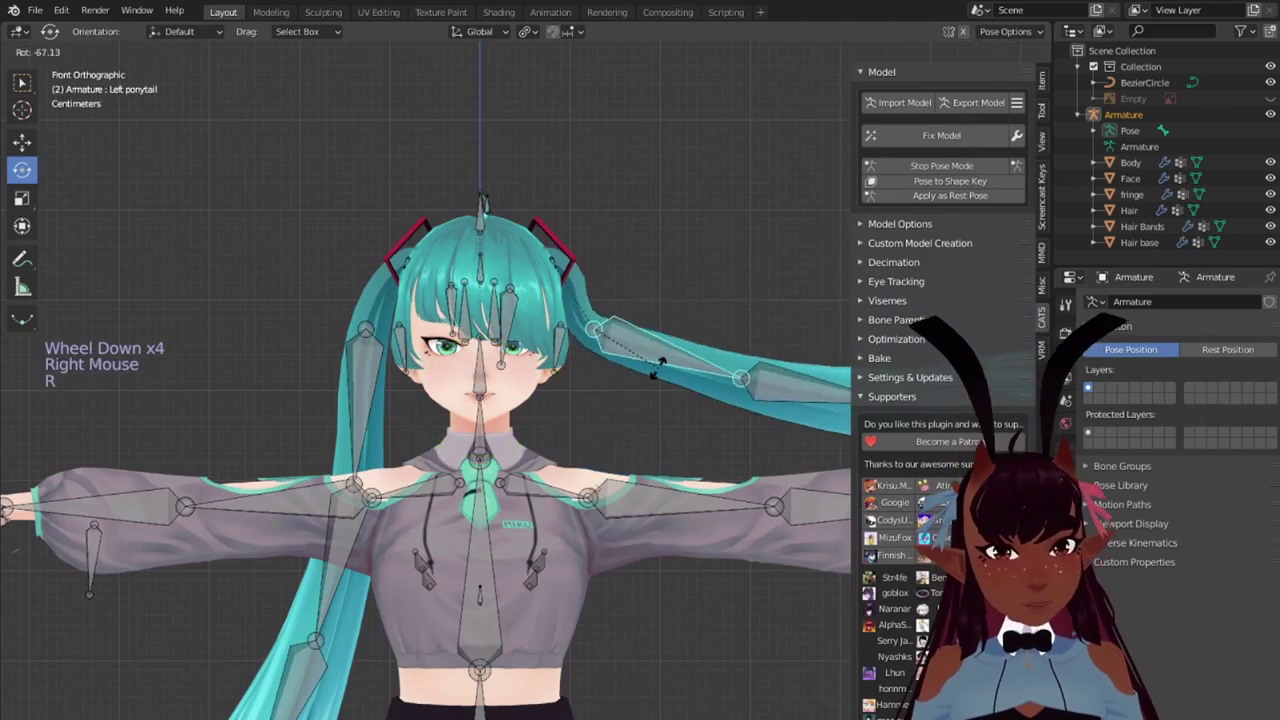
middle_click(717, 386)
scroll(down, 3)
right_click(469, 396)
key(r)
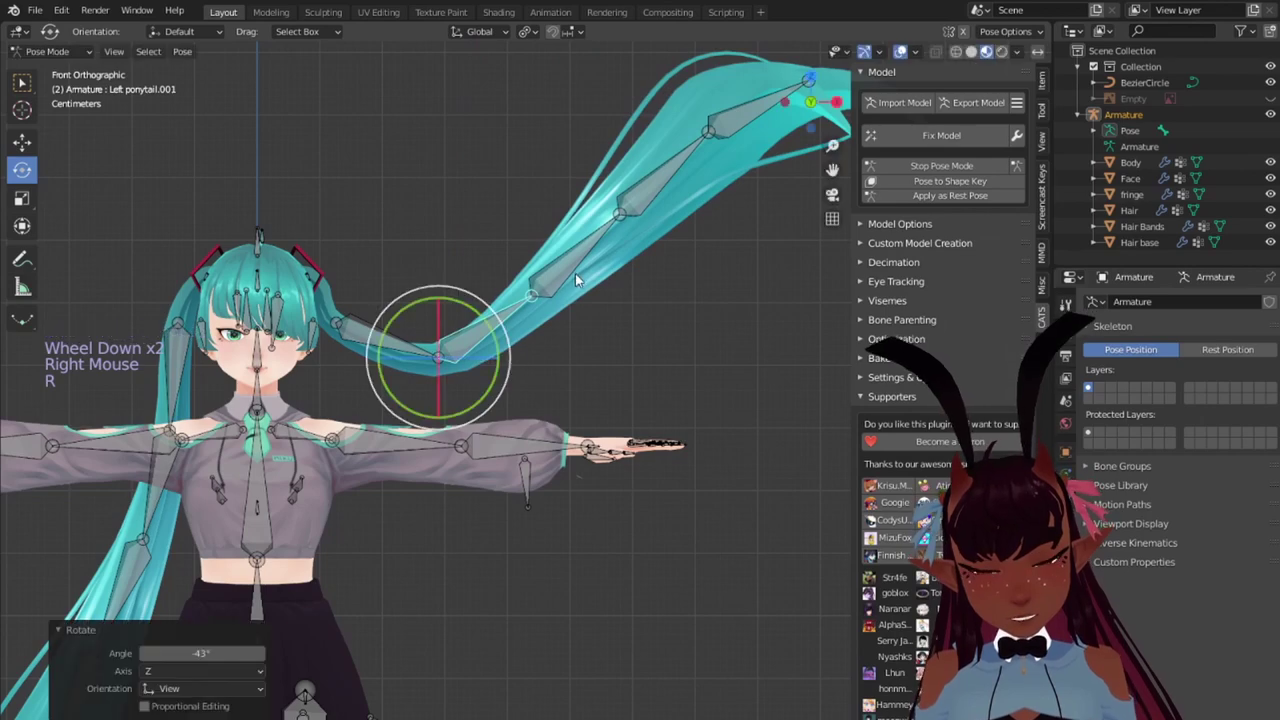
right_click(635, 306)
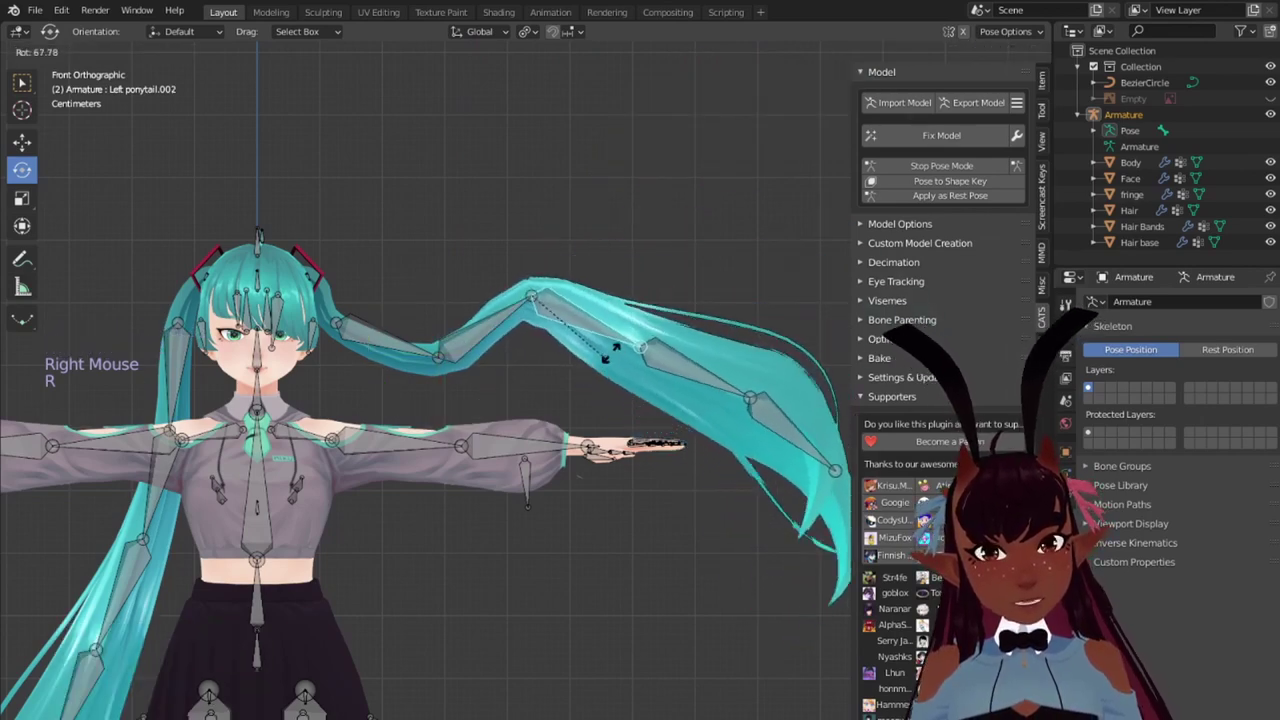
scroll(up, 3)
middle_click(347, 328)
scroll(up, 3)
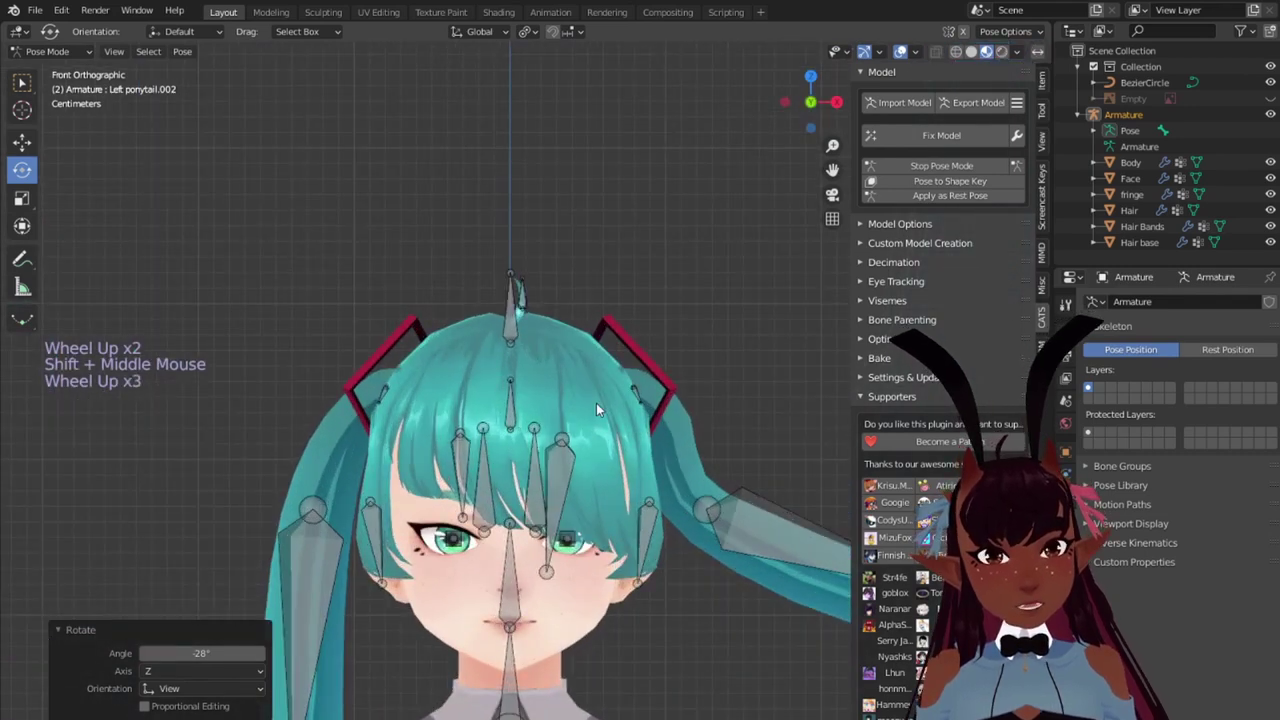
scroll(up, 3)
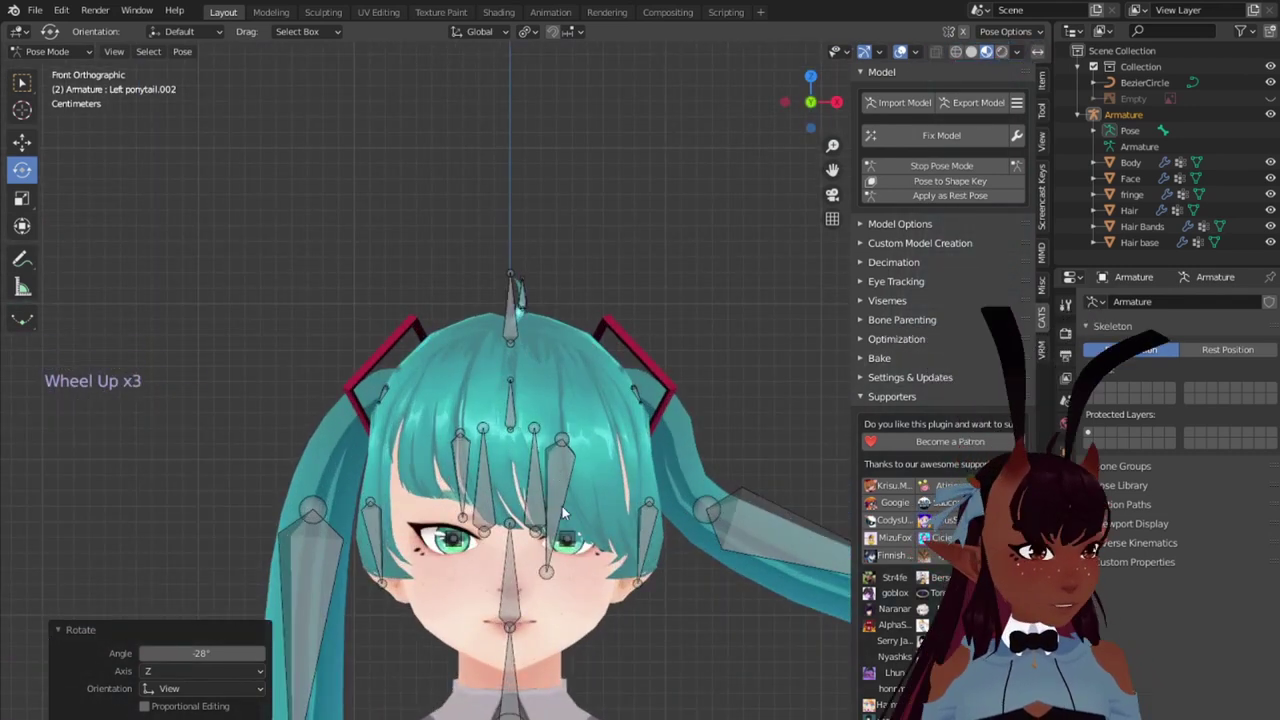
Step: Test-rotate the Fringe a and Fringe b bones, cancelling each rotation
right_click(561, 516)
key(r)
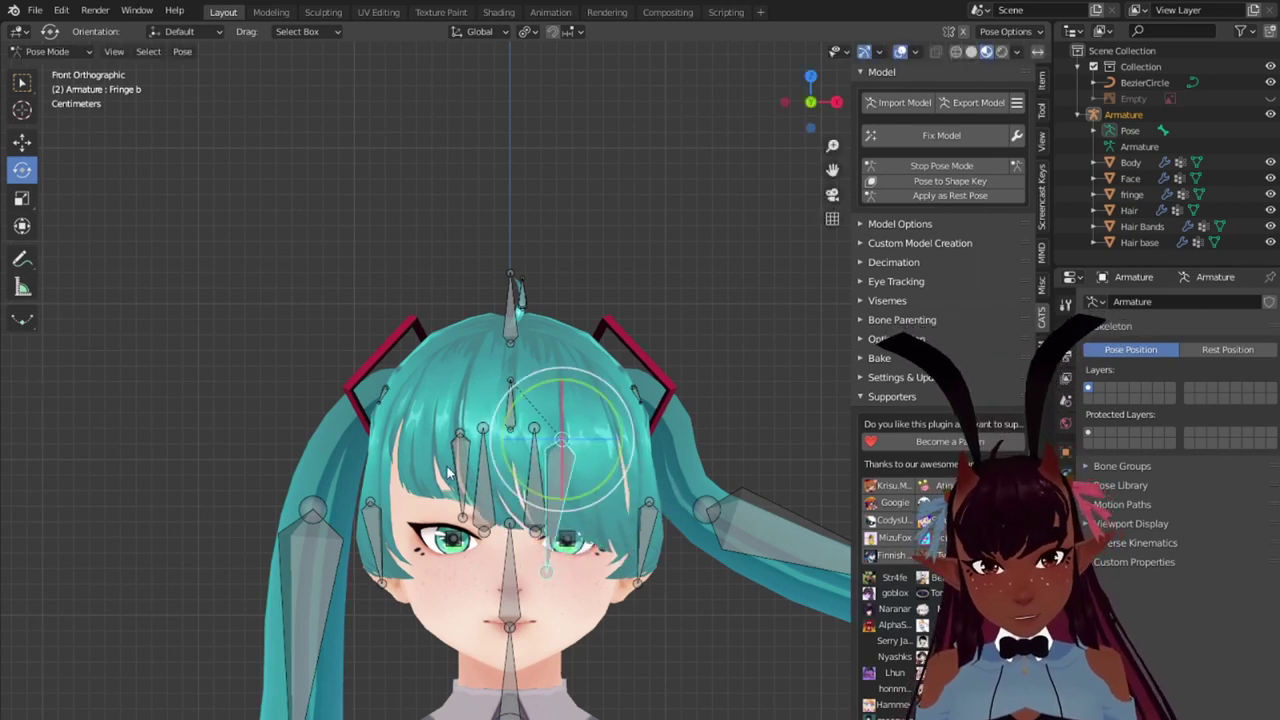
right_click(529, 510)
key(r)
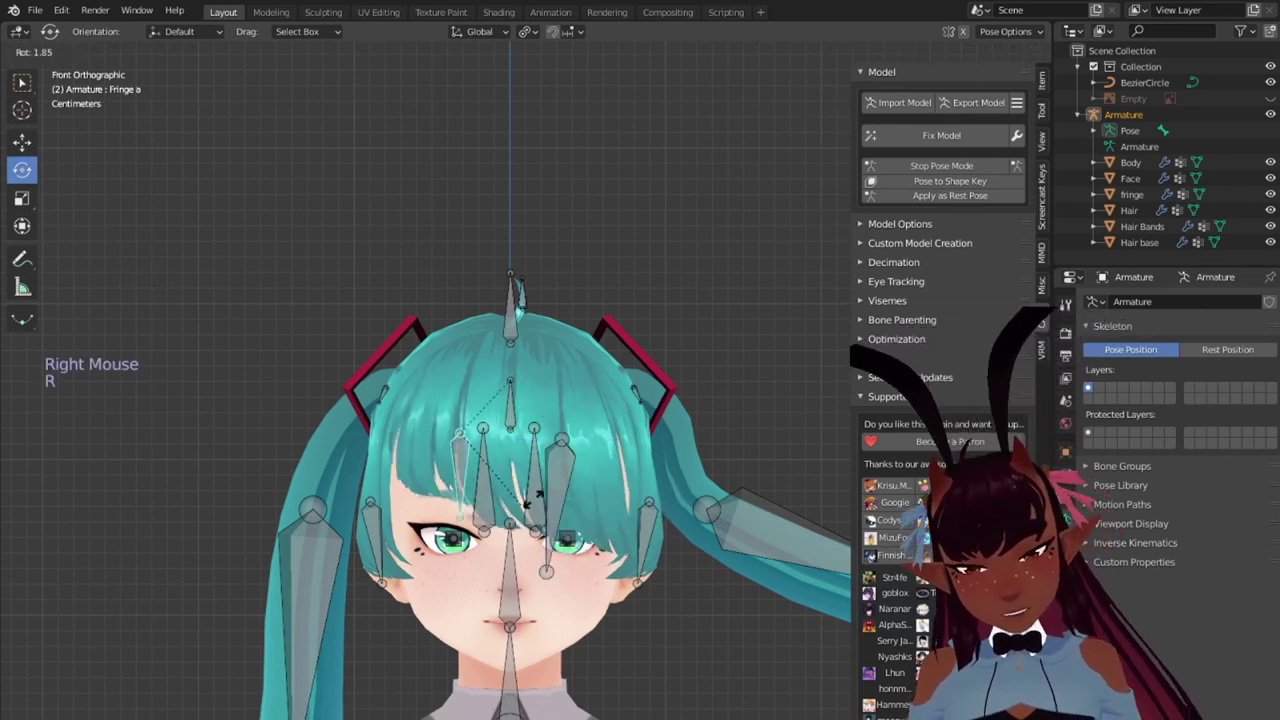
scroll(down, 3)
scroll(up, 3)
middle_click(558, 501)
scroll(down, 3)
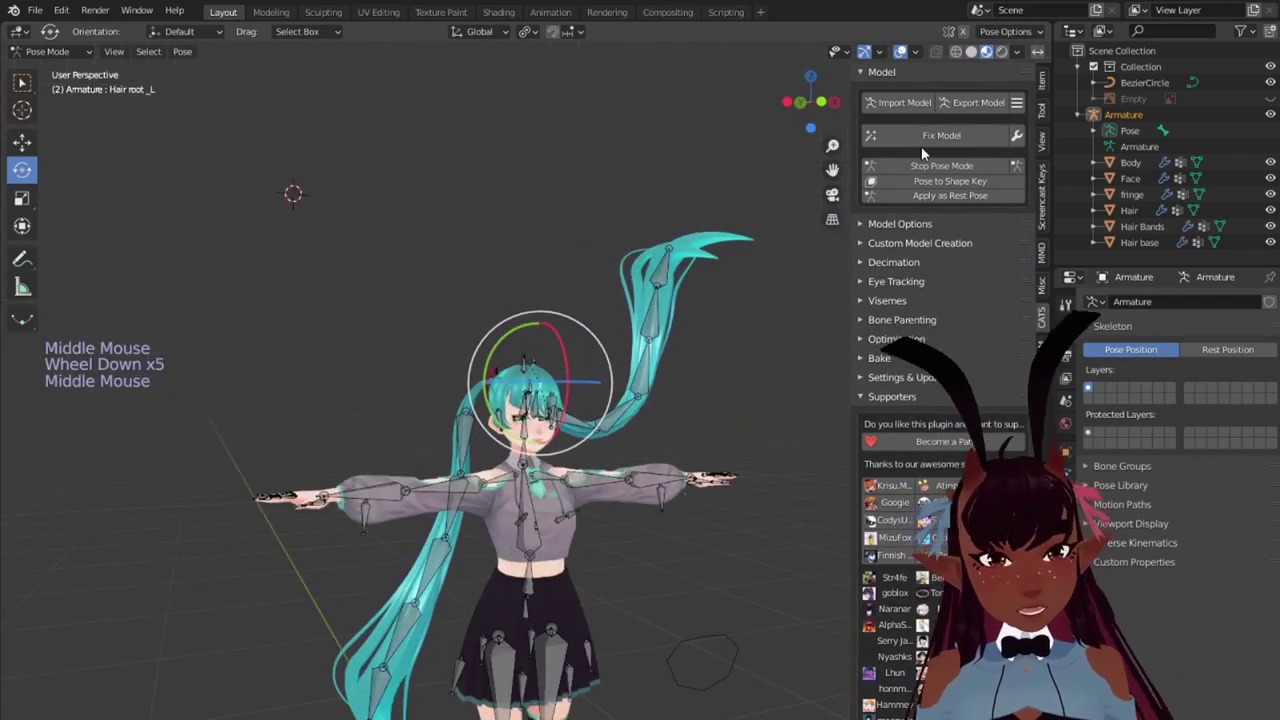
Step: Stop pose mode via CATS, frame the whole character in rest pose, and deselect everything
click(930, 167)
scroll(down, 3)
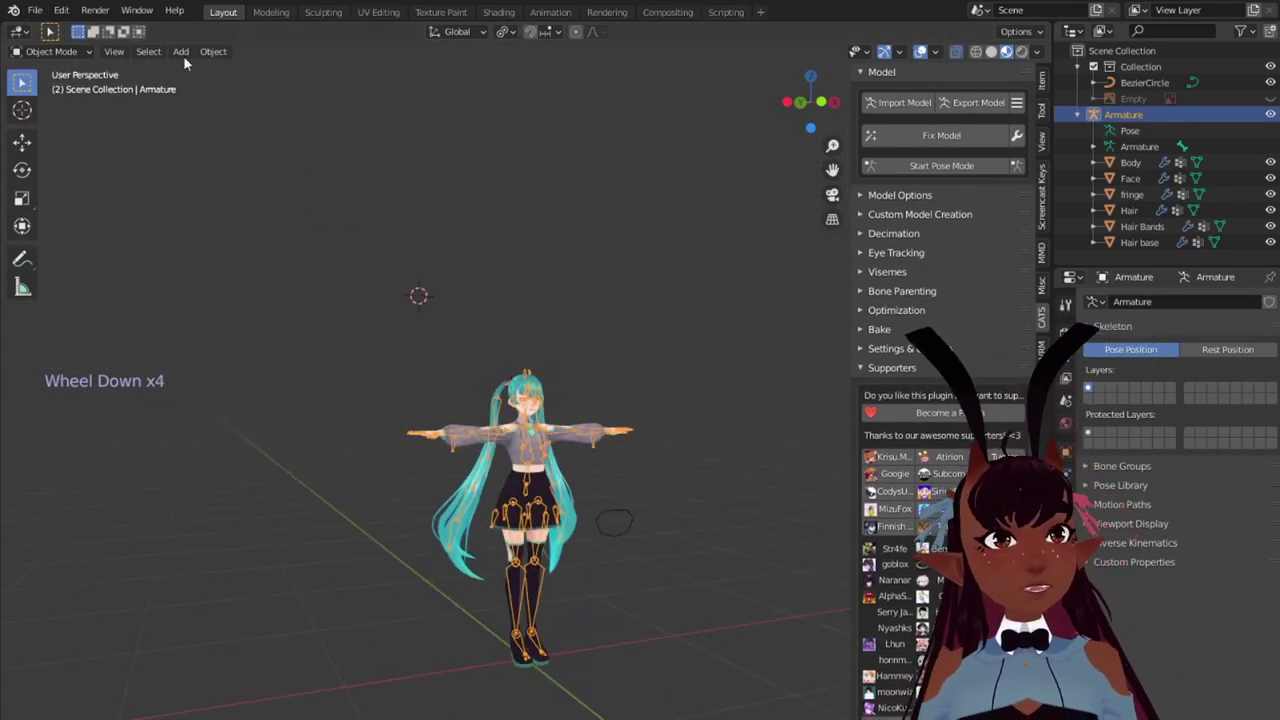
scroll(up, 3)
middle_click(595, 466)
key(a)
scroll(up, 3)
key(a)
middle_click(573, 333)
middle_click(430, 396)
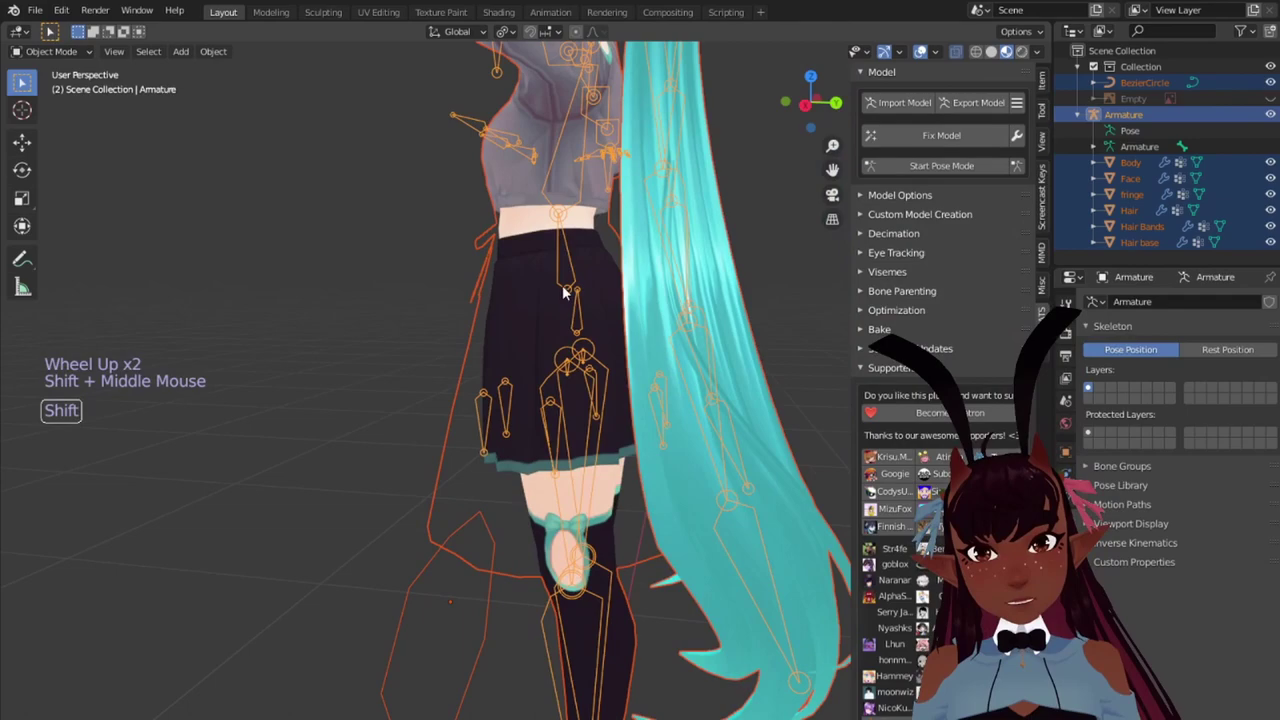
middle_click(341, 469)
middle_click(340, 465)
click(584, 439)
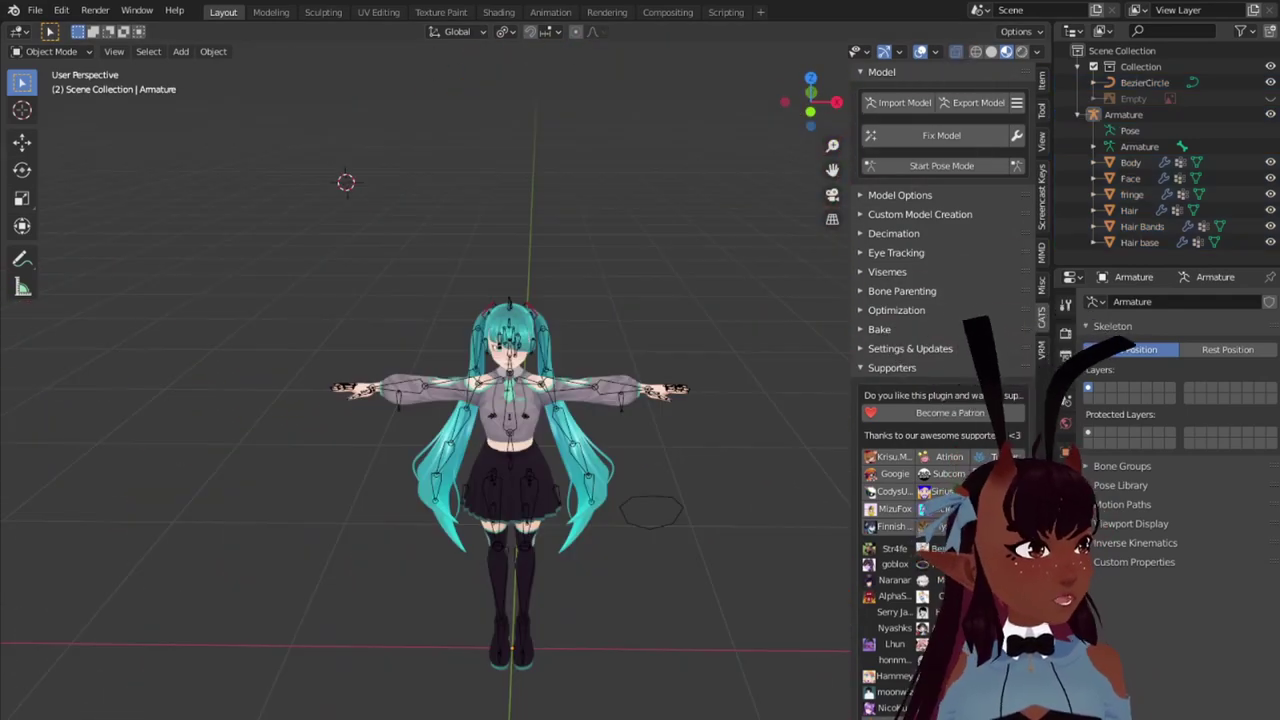